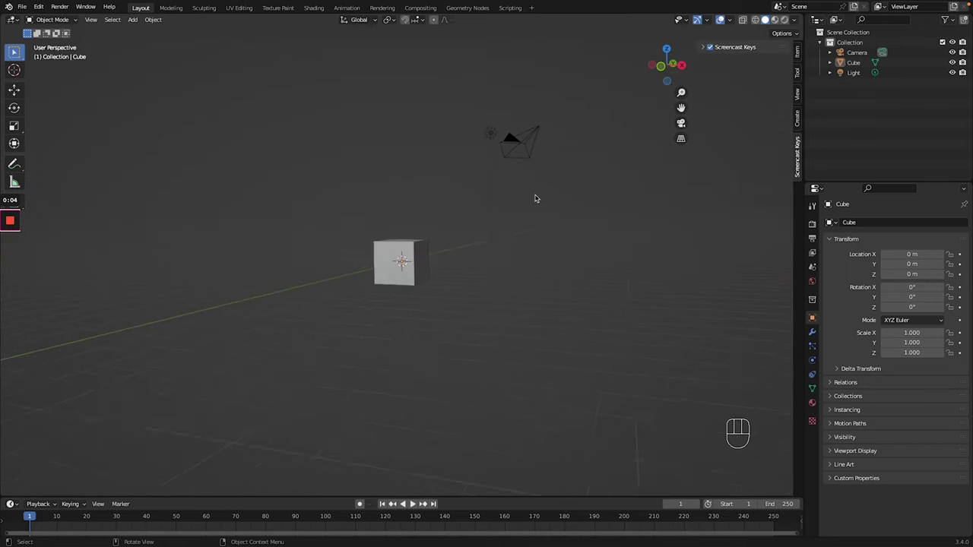
- Delete the default light and then the camera, leaving only the cube
{"action": "left_click", "coordinate": [533, 212]}
{"action": "left_click_drag", "start_coordinate": [496, 134], "coordinate": [561, 185]}
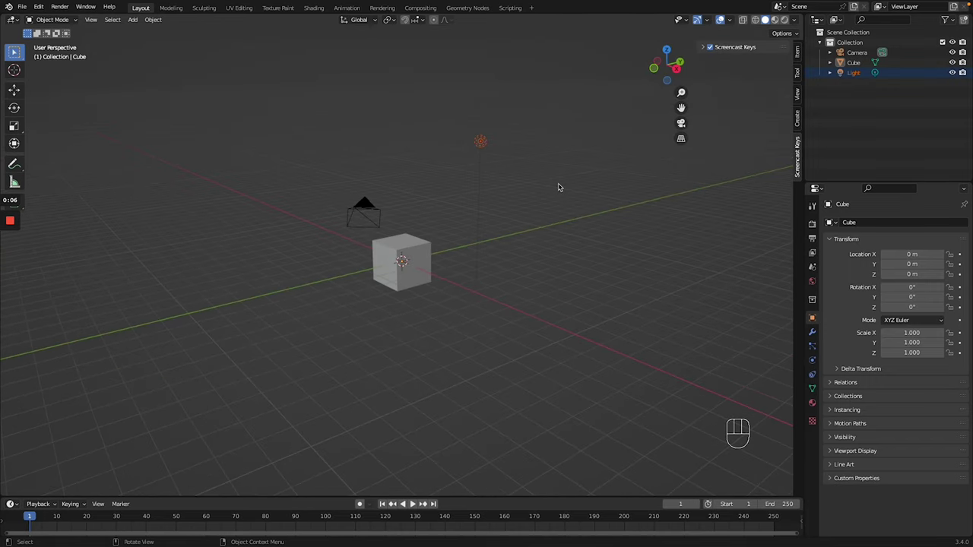
{"action": "key", "text": "Delete"}
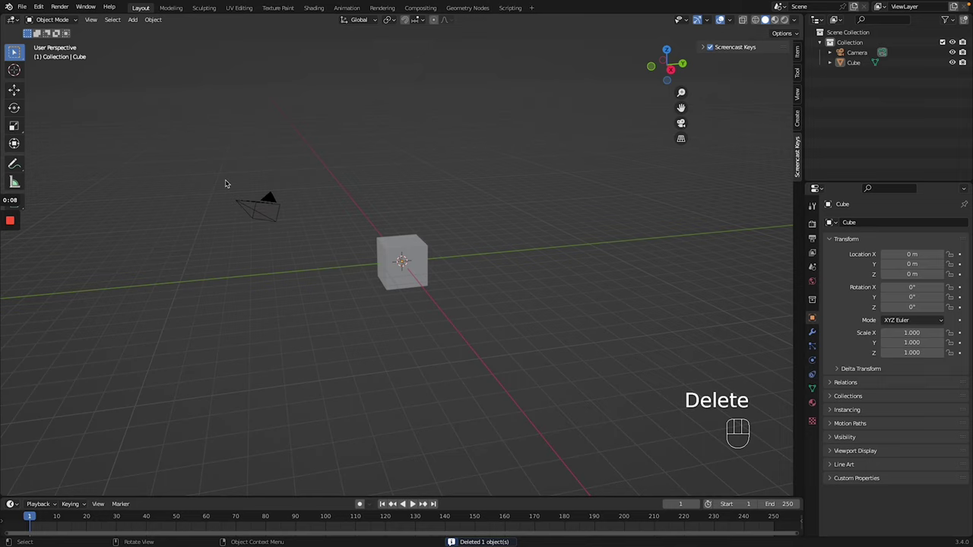
{"action": "left_click", "coordinate": [301, 244]}
{"action": "key", "text": "Delete"}
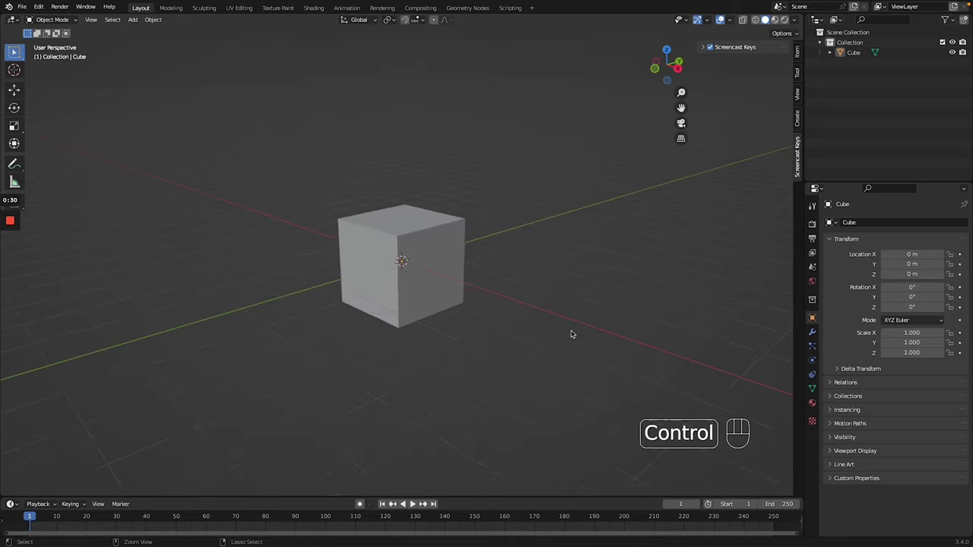
- Scale the cube down along Z to about 0.334, checking it in front orthographic view
{"action": "left_click", "coordinate": [393, 231]}
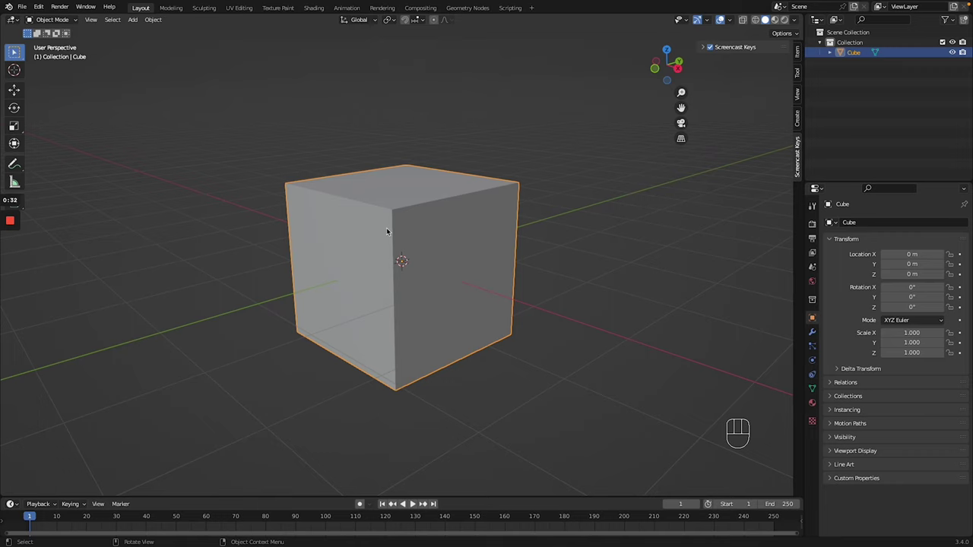
{"action": "key", "text": "g"}
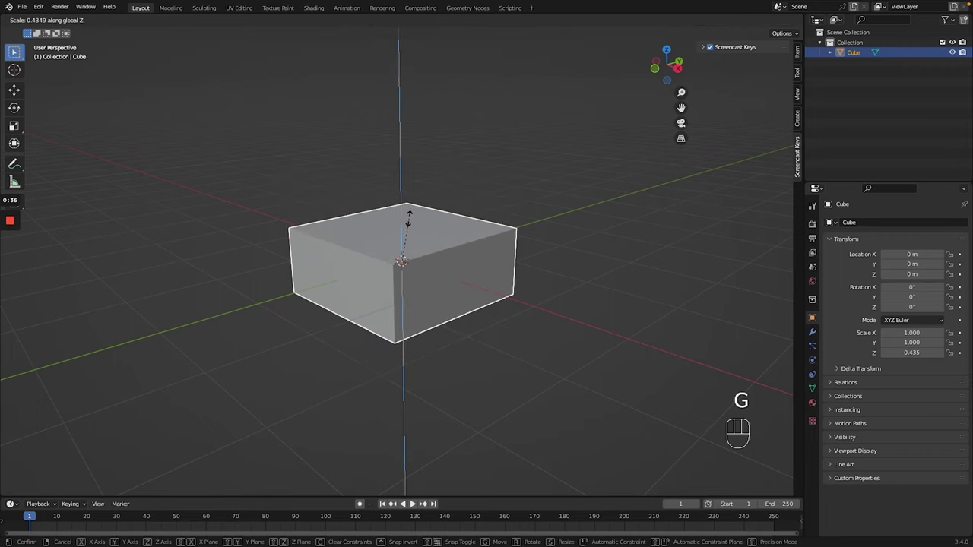
{"action": "key", "text": "KP_1"}
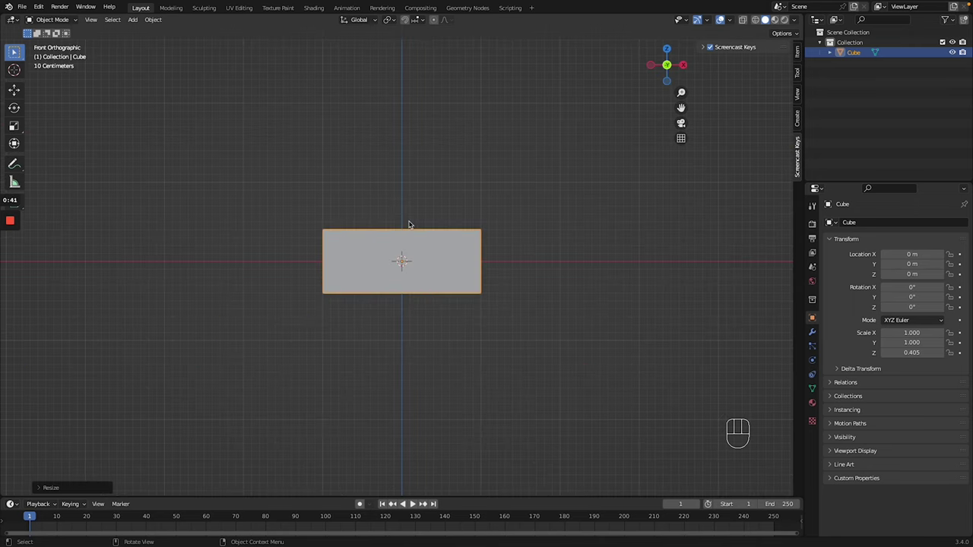
{"action": "key", "text": "KP_1"}
{"action": "key", "text": "g"}
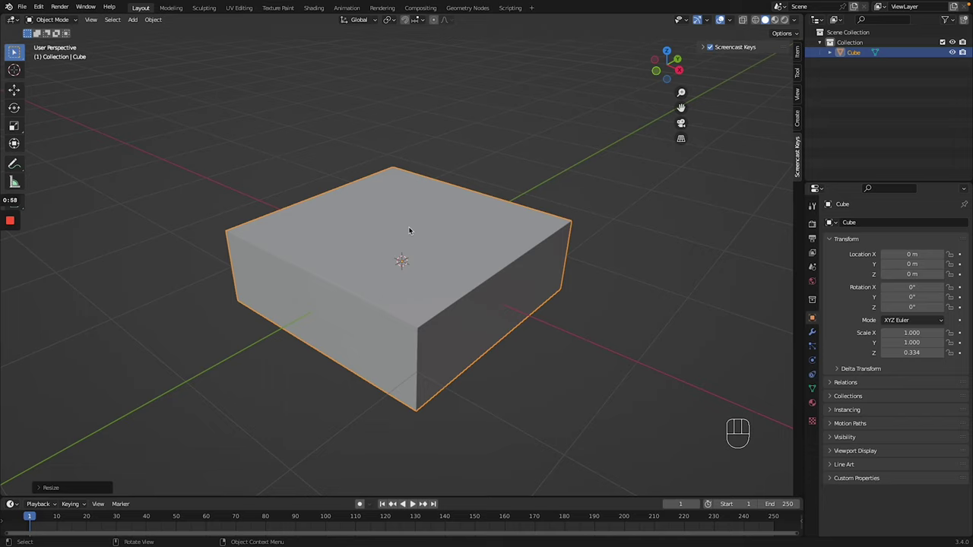
- Add loop cuts across the slab's top and around its sides in Edit Mode
{"action": "key", "text": "Tab"}
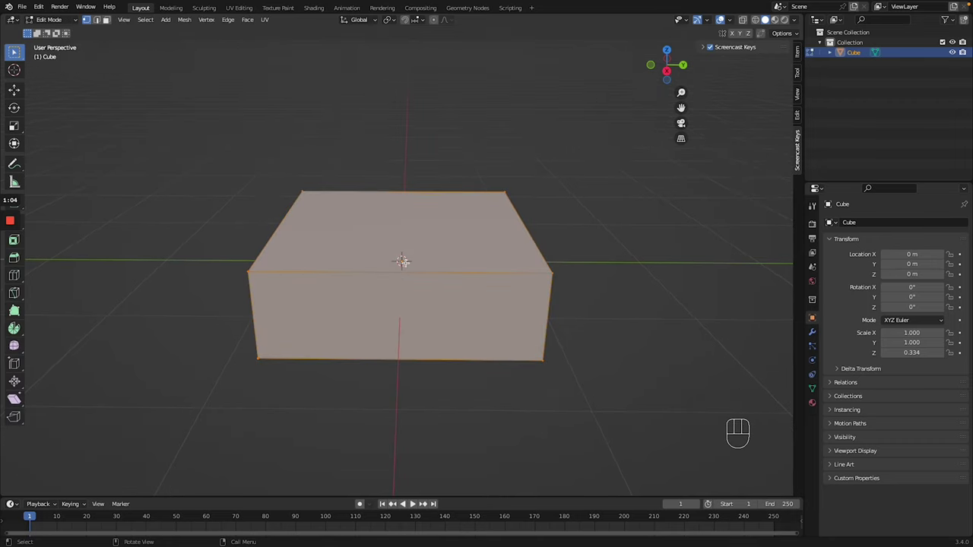
{"action": "key", "text": "ctrl+r"}
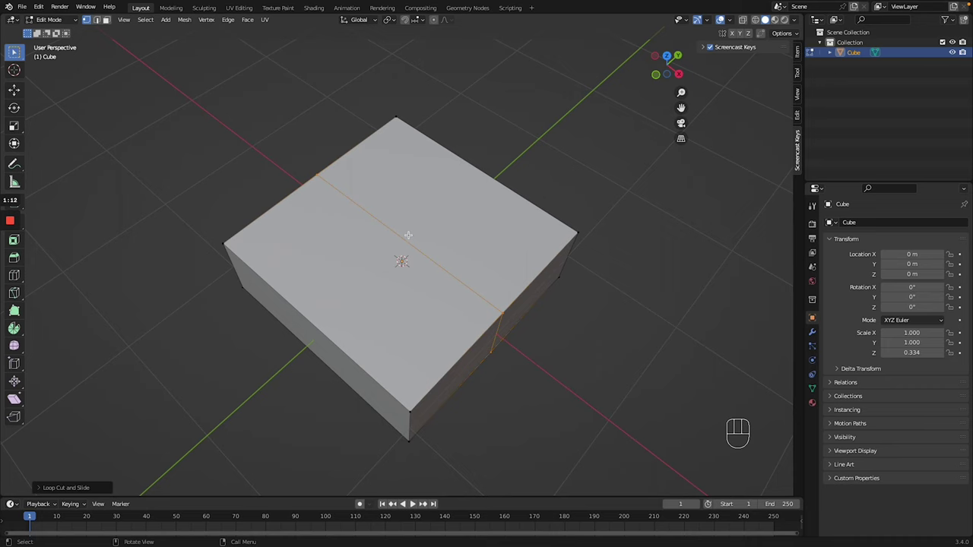
{"action": "key", "text": "ctrl+r"}
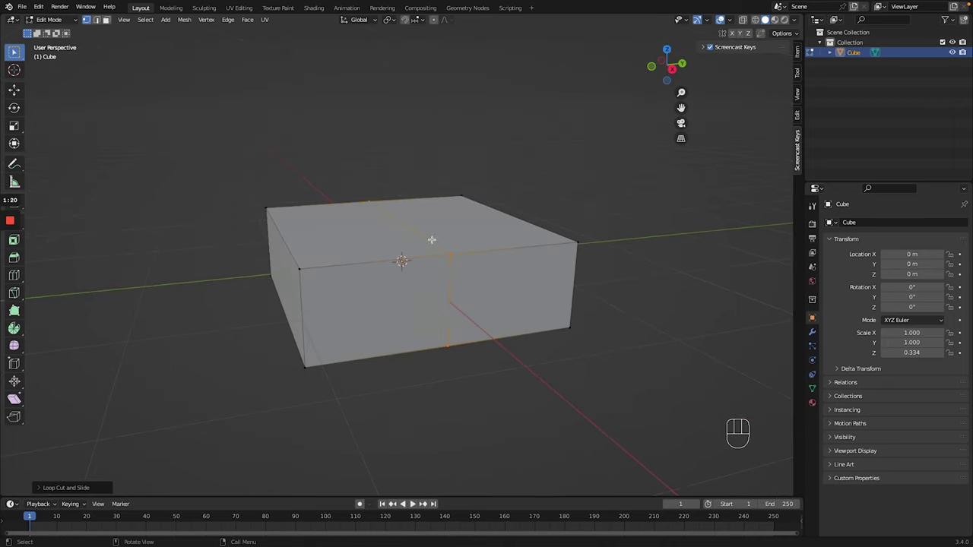
{"action": "key", "text": "ctrl+r"}
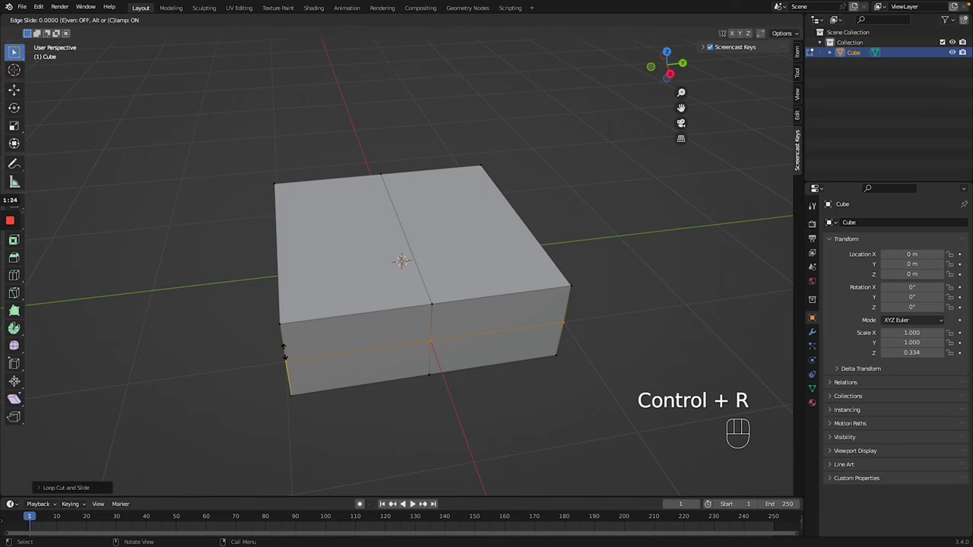
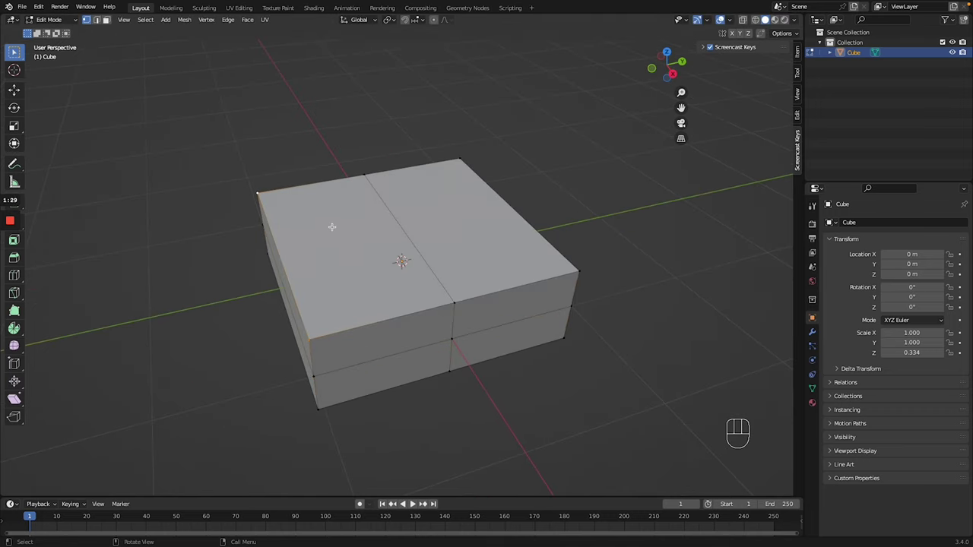
- Push the front top section down to form a lowered step across the slab
{"action": "key", "text": "x"}
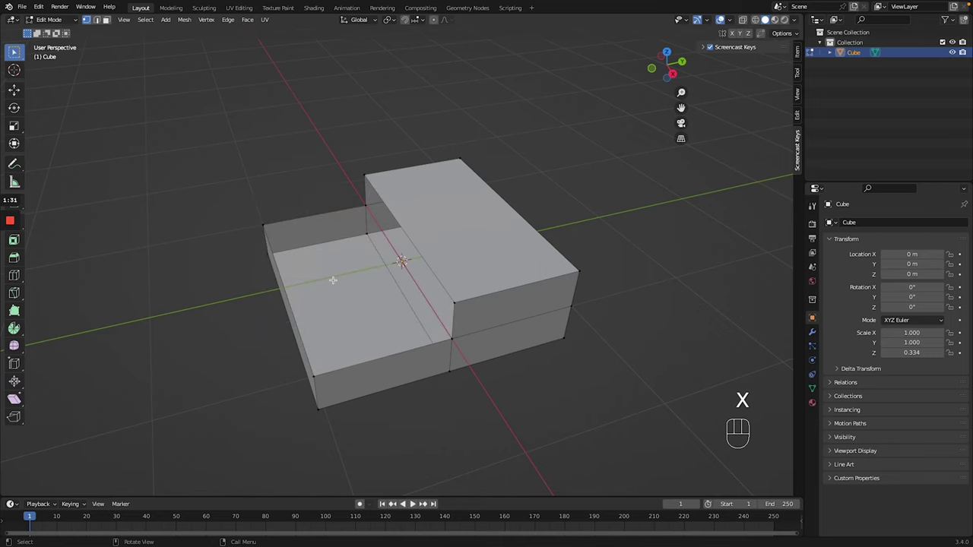
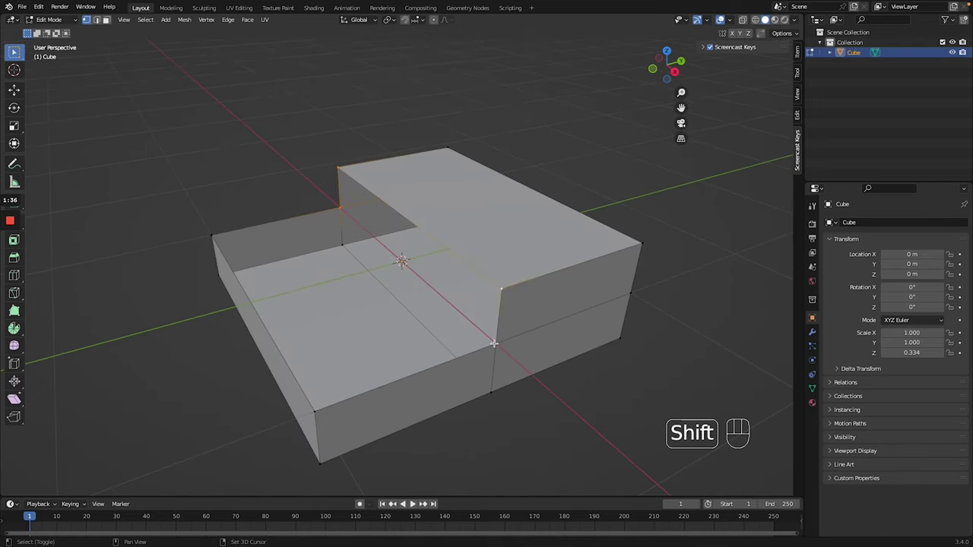
{"action": "key", "text": "f"}
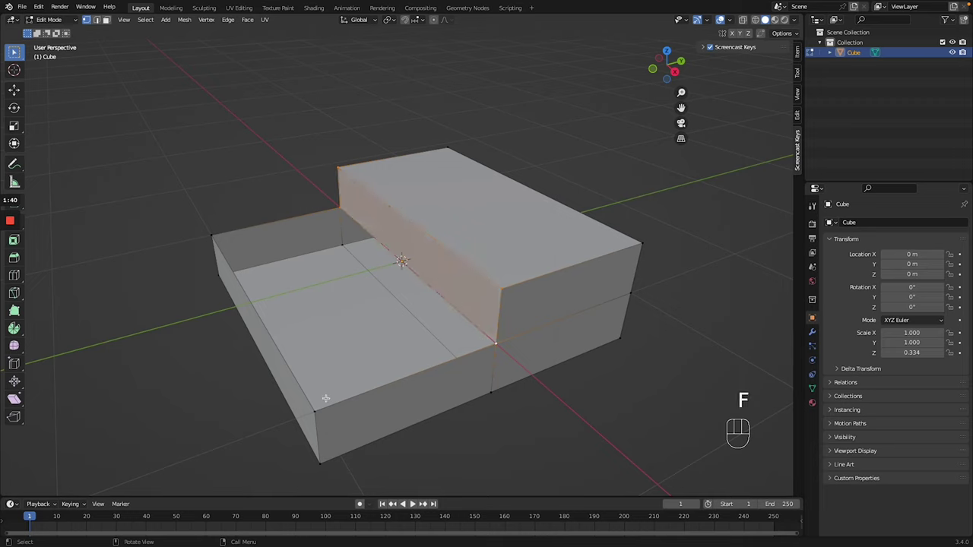
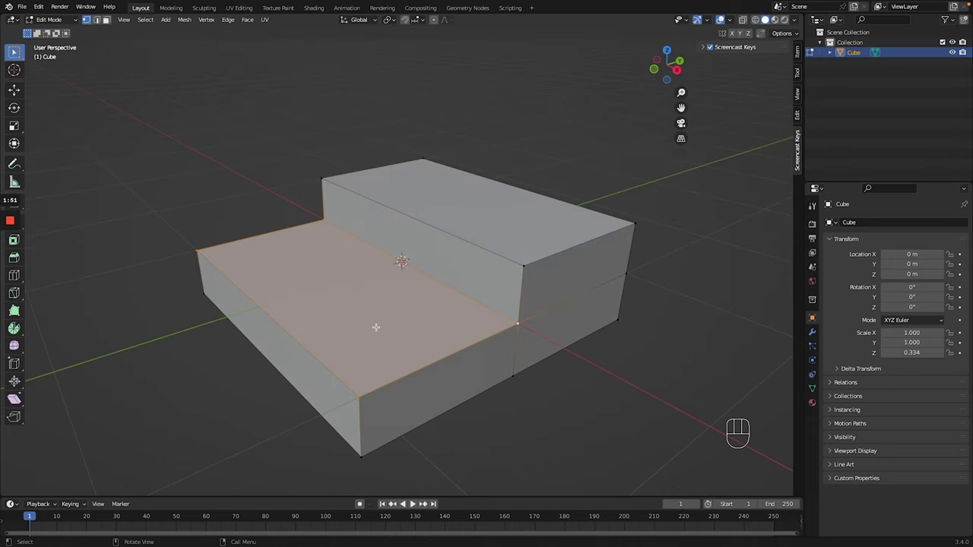
- Duplicate the lower step's top face and separate it into its own object, Cube.001
{"action": "left_click", "coordinate": [114, 21]}
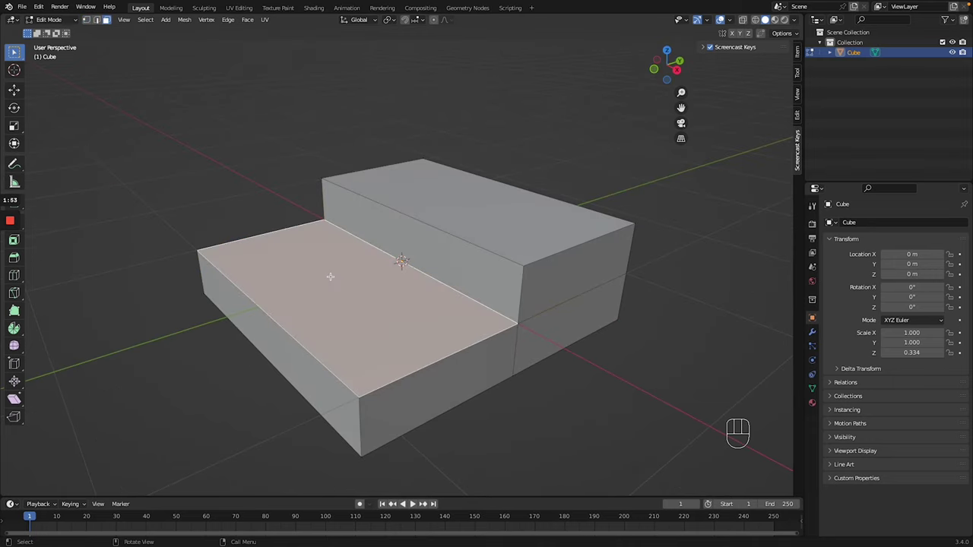
{"action": "key", "text": "shift+s"}
{"action": "key", "text": "shift+d"}
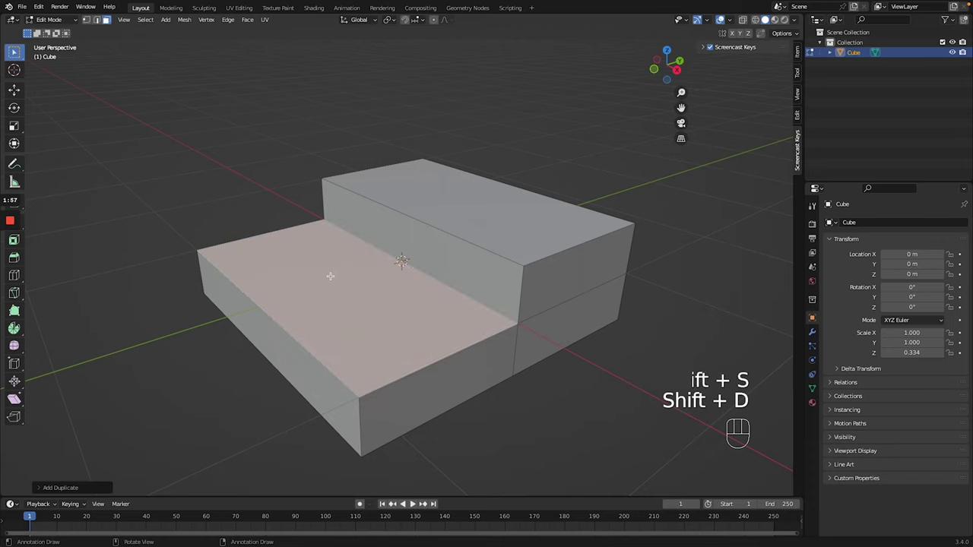
{"action": "key", "text": "p"}
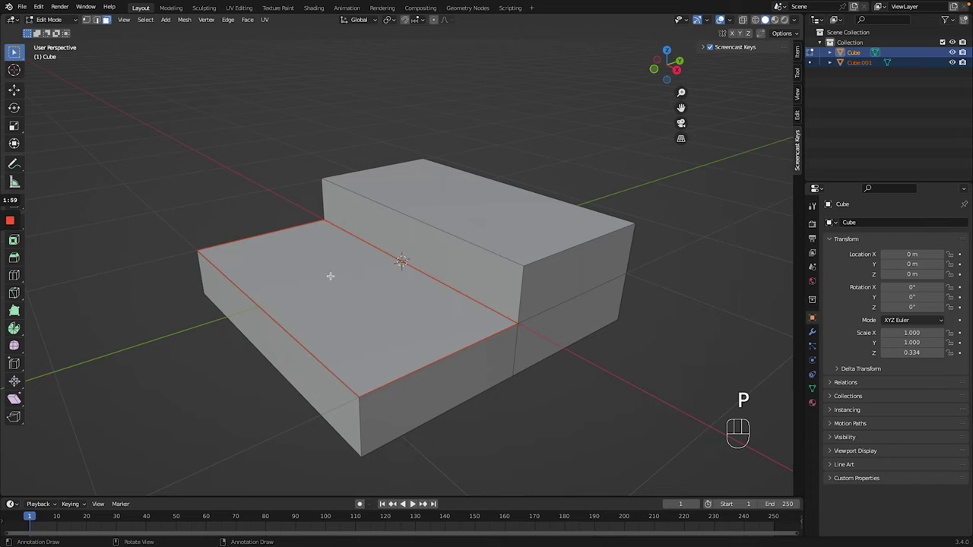
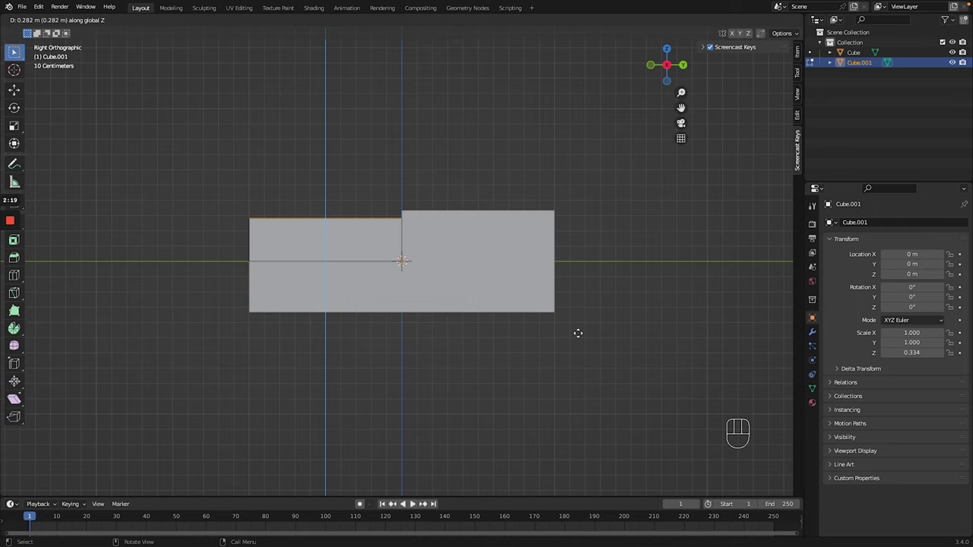
- Raise the copied face along Z and extrude it into a thick layer nearly level with the rest
{"action": "key", "text": "z"}
{"action": "key", "text": "z"}
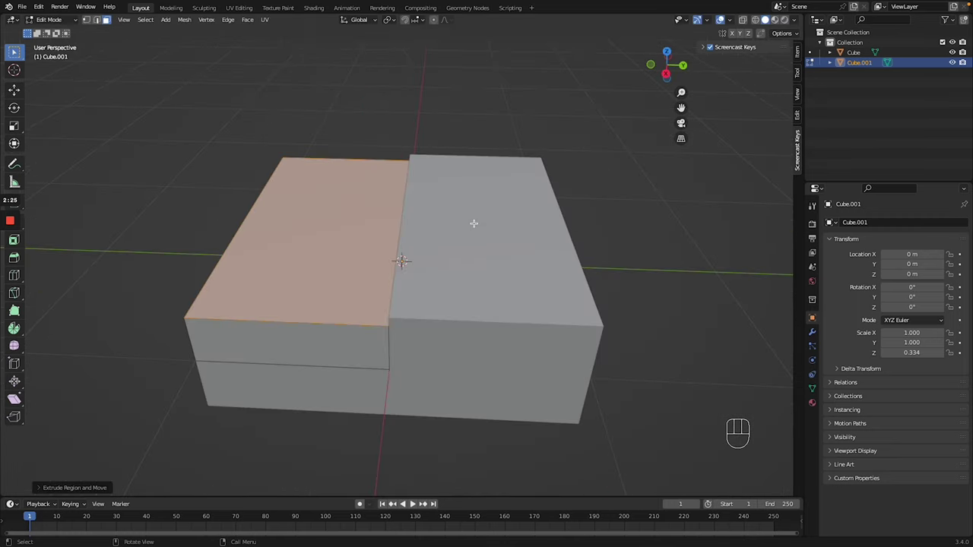
{"action": "key", "text": "ctrl+z"}
{"action": "key", "text": "Tab"}
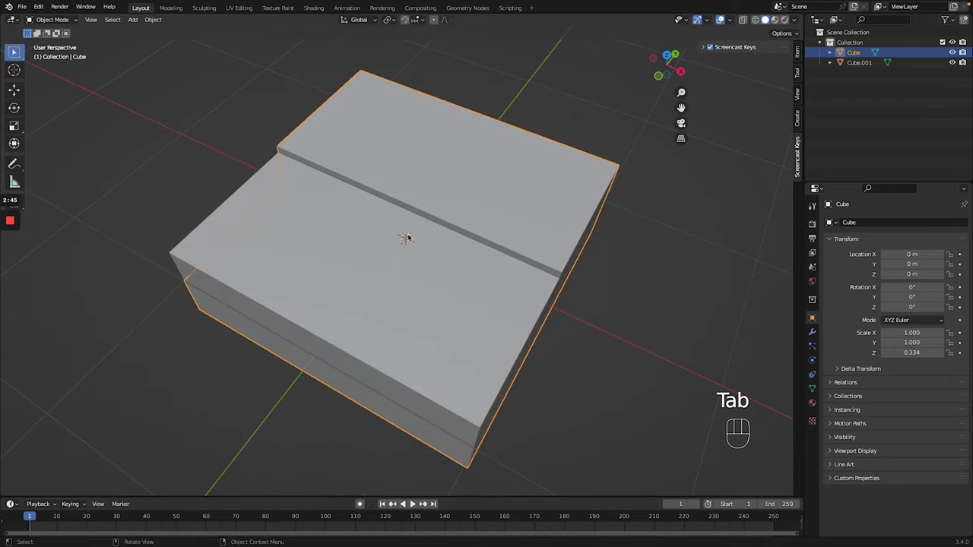
- Subdivide all of Cube.001's faces with 5 cuts and triangulate them with Ctrl+T
{"action": "key", "text": "Tab"}
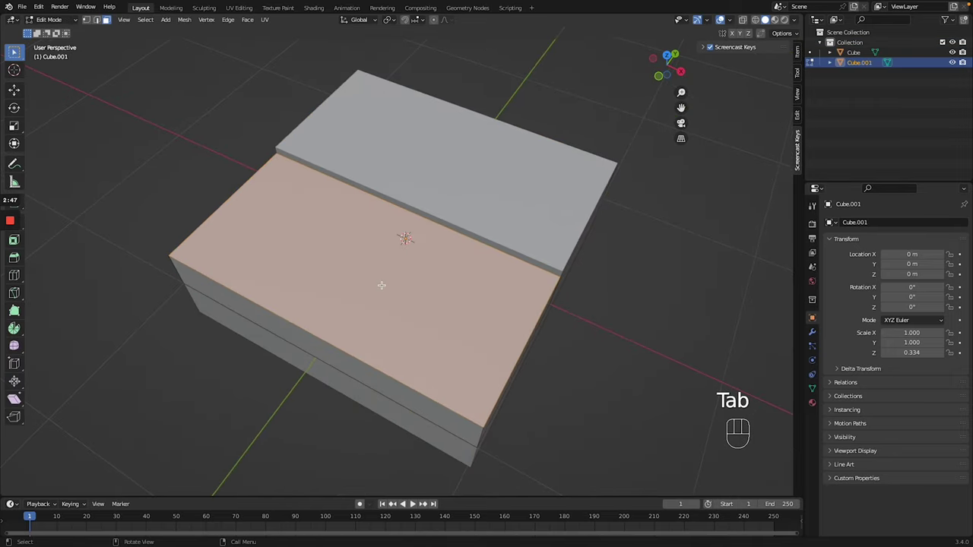
{"action": "key", "text": "a"}
{"action": "left_click_drag", "start_coordinate": [321, 247], "coordinate": [100, 489]}
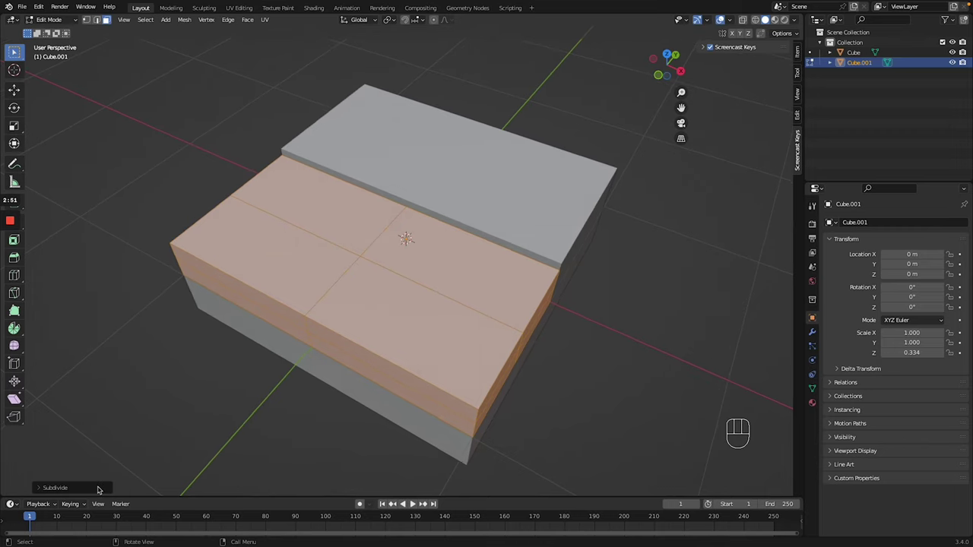
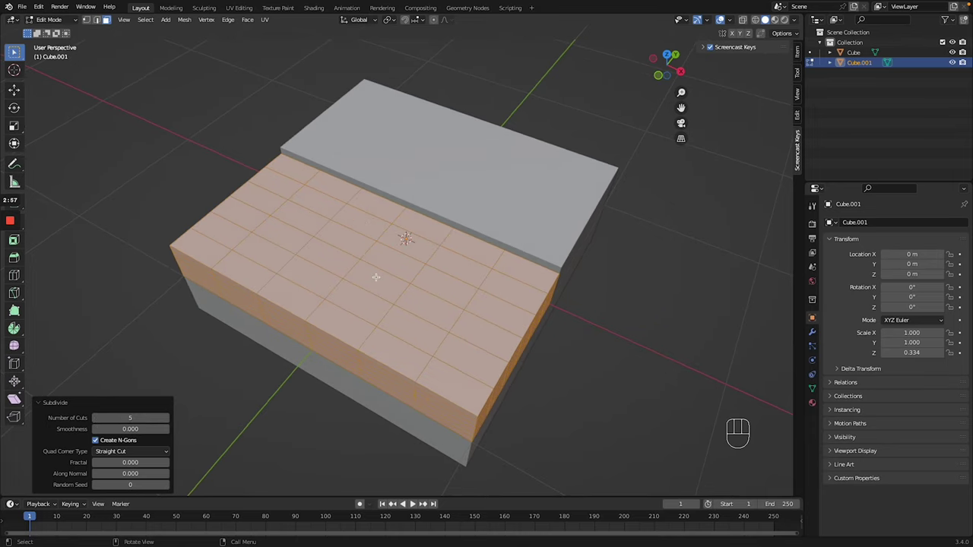
{"action": "key", "text": "a"}
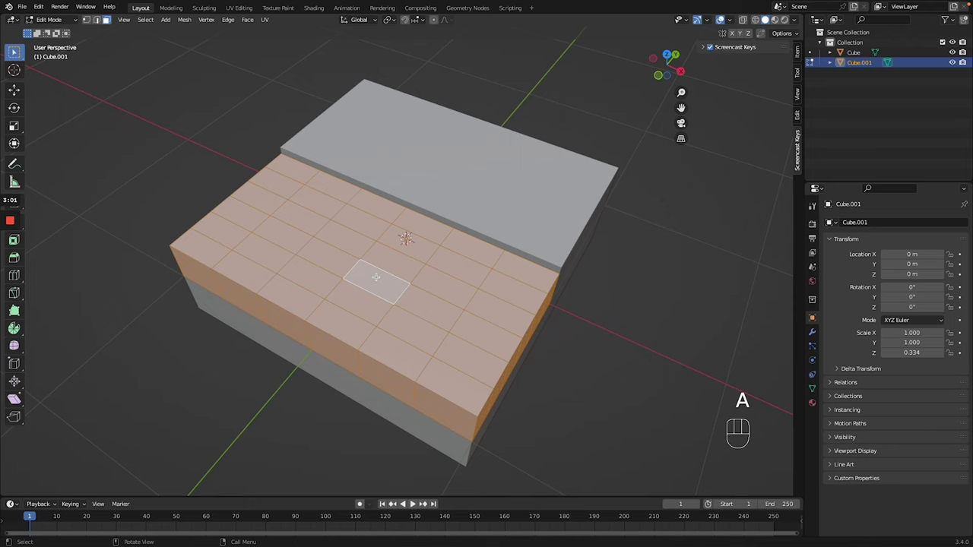
{"action": "key", "text": "ctrl+t"}
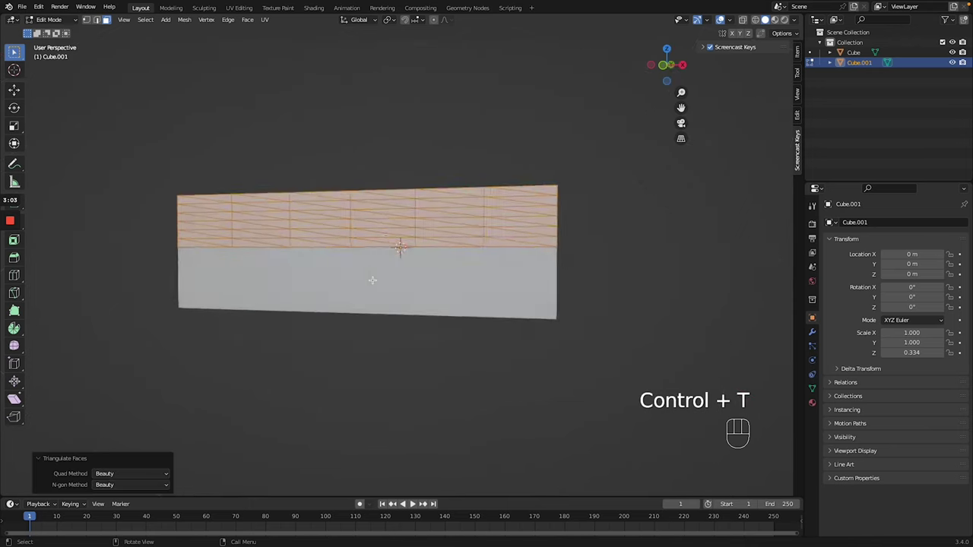
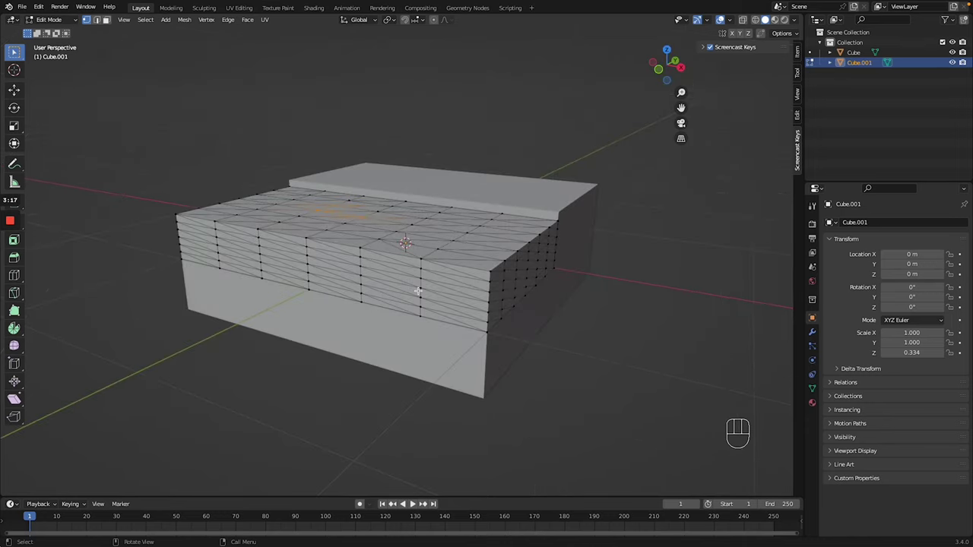
- Grab top vertices with Random-falloff proportional editing to displace the surface into jagged rock
{"action": "key", "text": "g"}
{"action": "key", "text": "ctrl+z"}
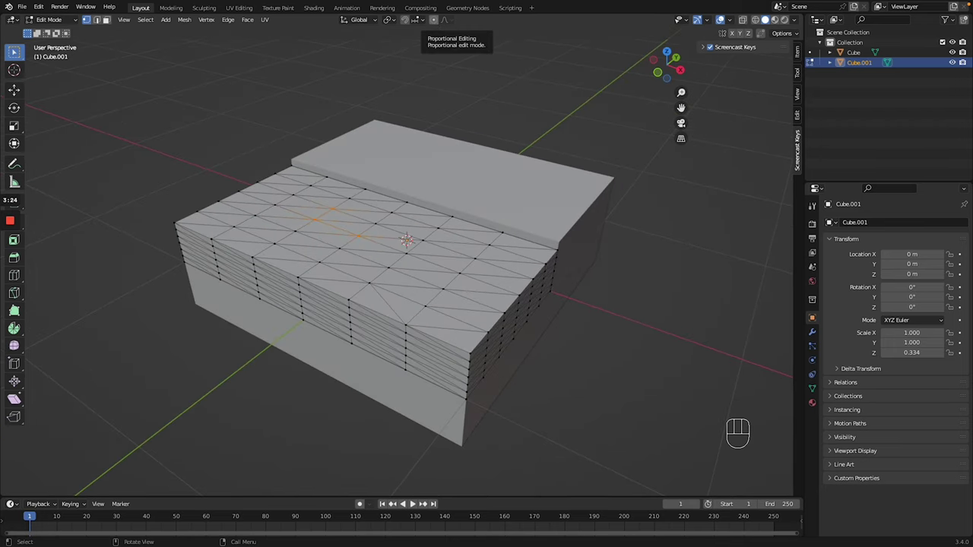
{"action": "left_click", "coordinate": [439, 22]}
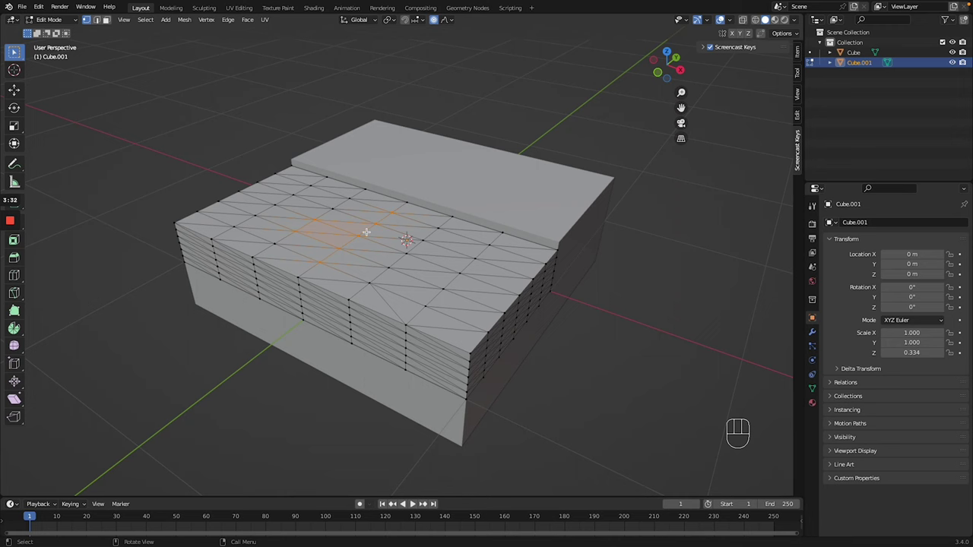
{"action": "key", "text": "g"}
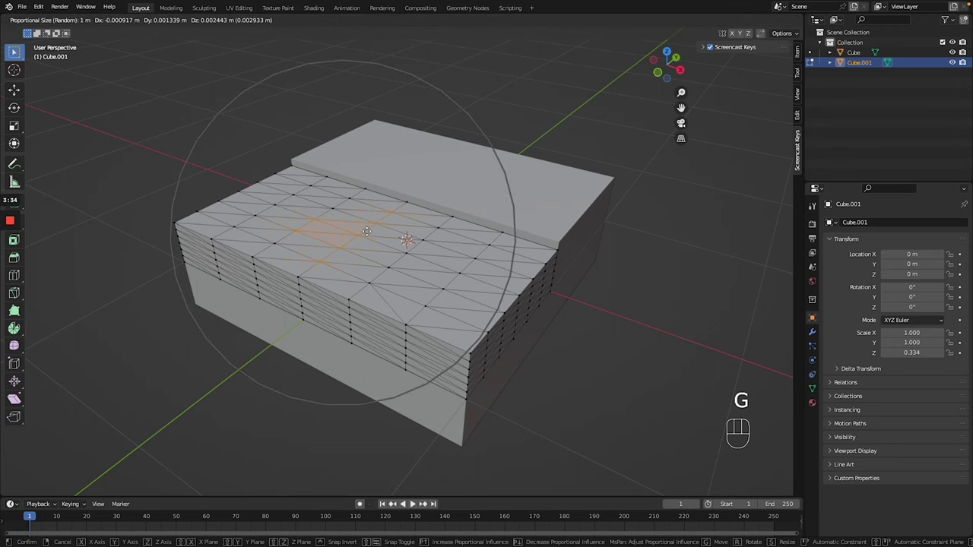
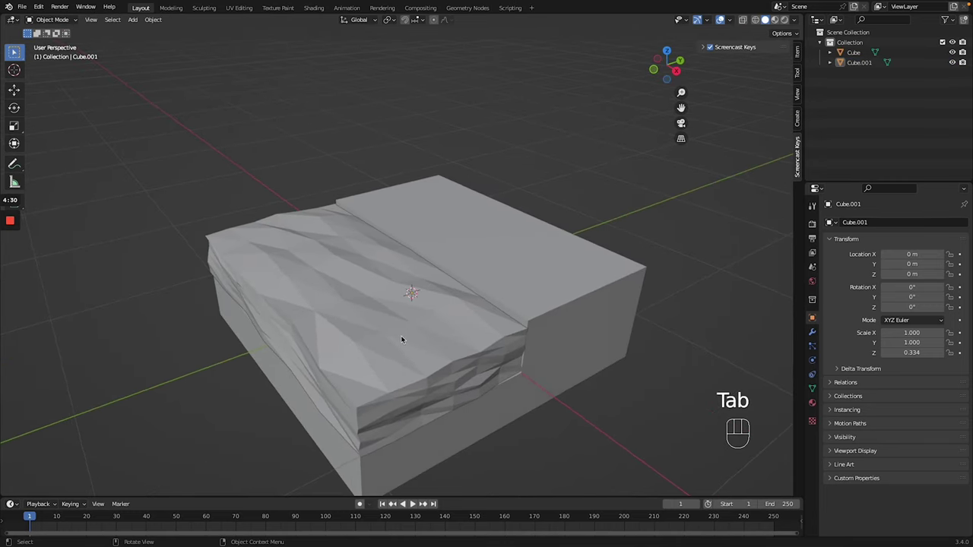
- Select all of Cube's mesh and jitter its vertices with random proportional editing, then leave Edit Mode
{"action": "key", "text": "Tab"}
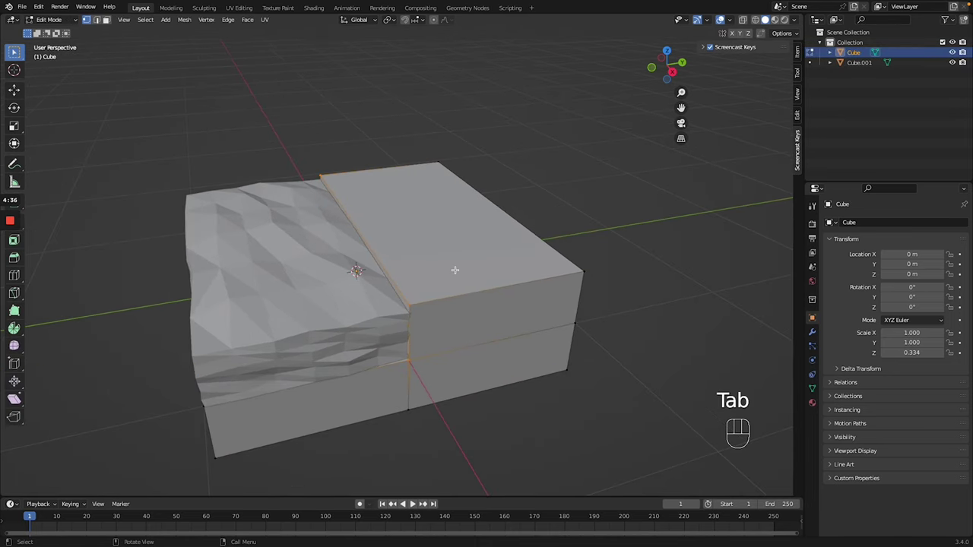
{"action": "key", "text": "a"}
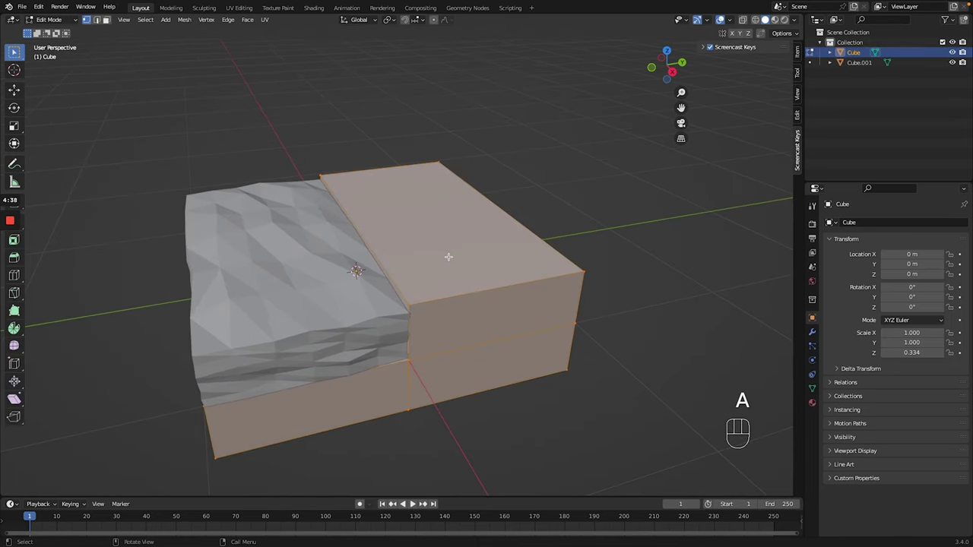
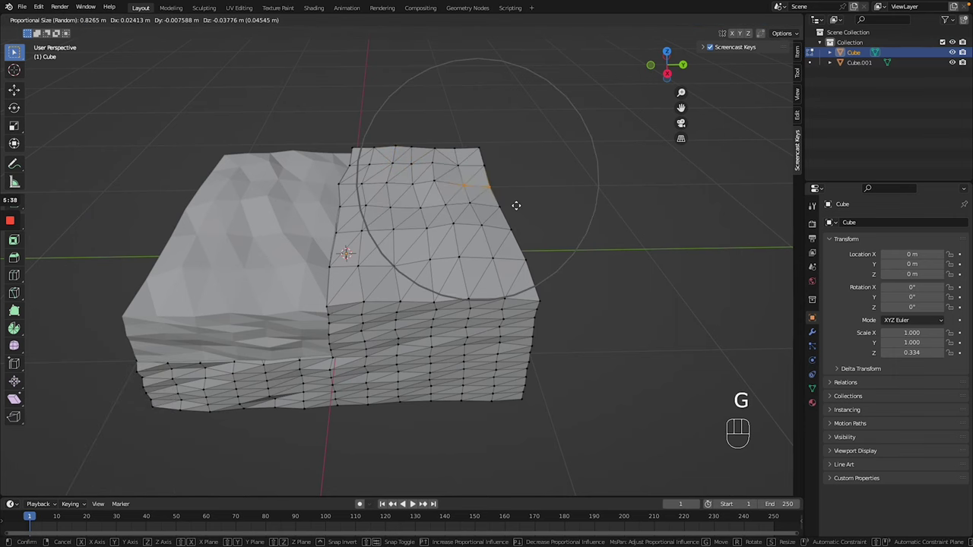
{"action": "key", "text": "Tab"}
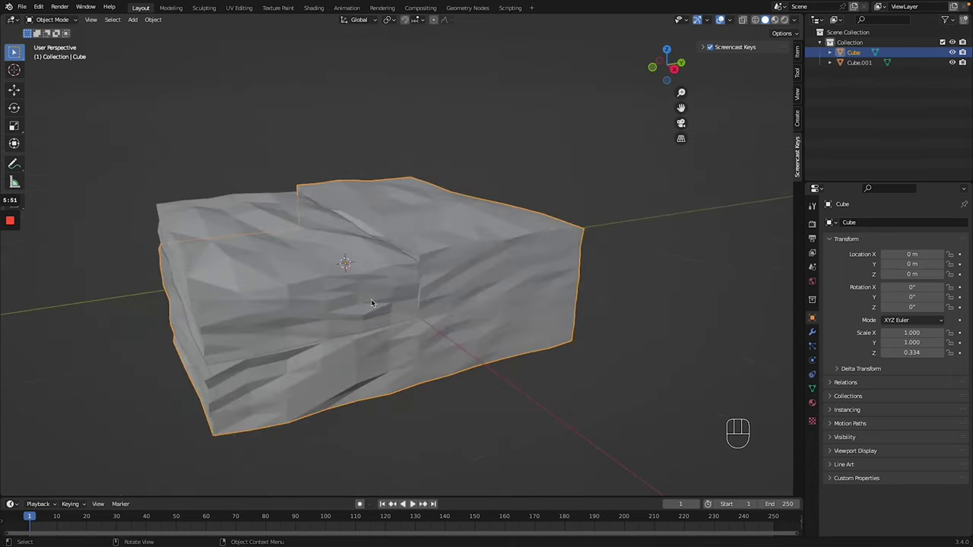
- Move Cube.001's seam vertices so the two blocks meet as one landmass, then deselect
{"action": "left_click", "coordinate": [296, 288]}
{"action": "key", "text": "Tab"}
{"action": "left_click", "coordinate": [366, 290]}
{"action": "left_click", "coordinate": [279, 281]}
{"action": "key", "text": "Tab"}
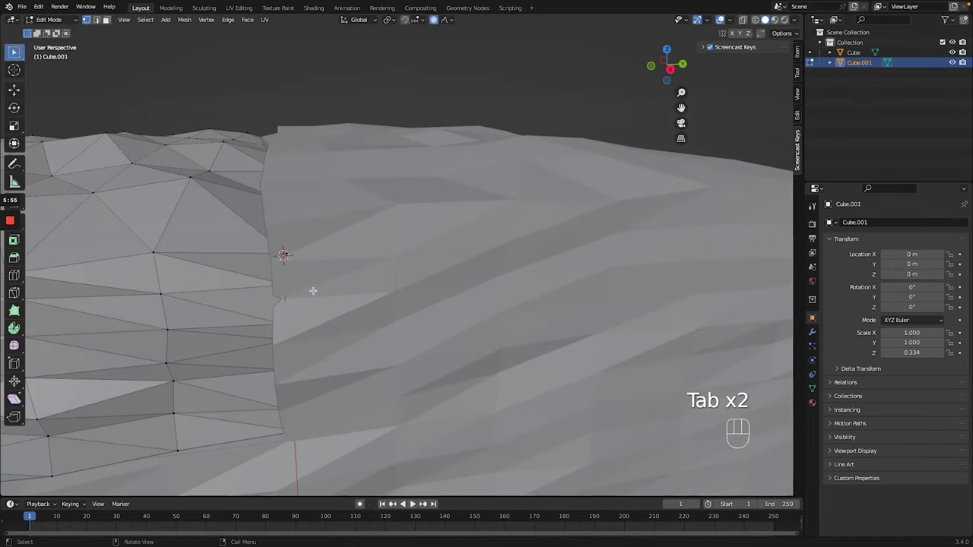
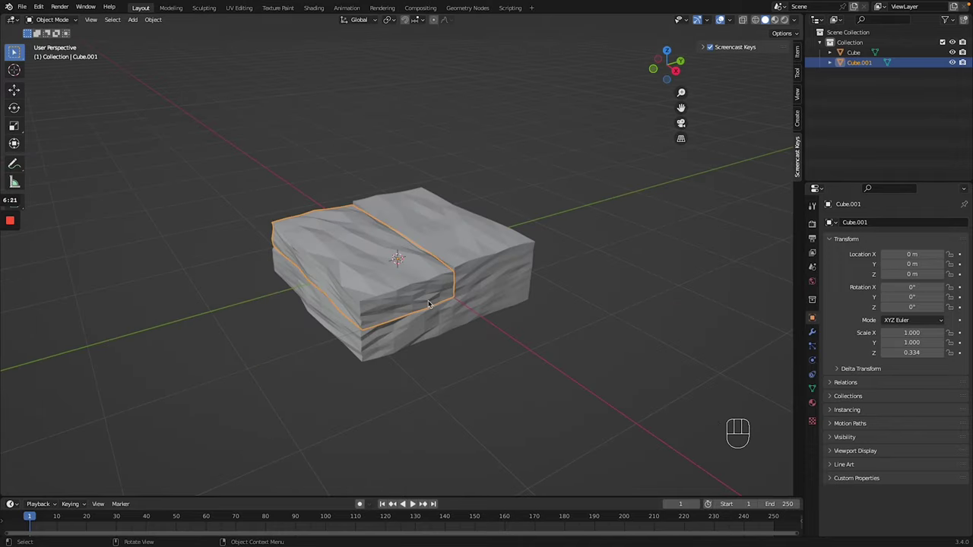
{"action": "left_click", "coordinate": [546, 366]}
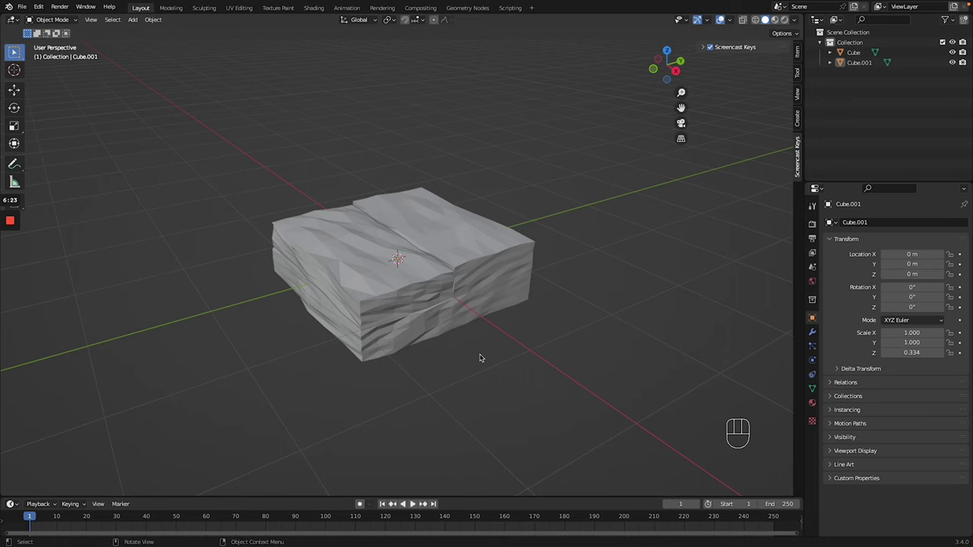
- Add a plane, isolate it in local view, scale it to 0.289 and view it from the top for editing
{"action": "key", "text": "shift+a"}
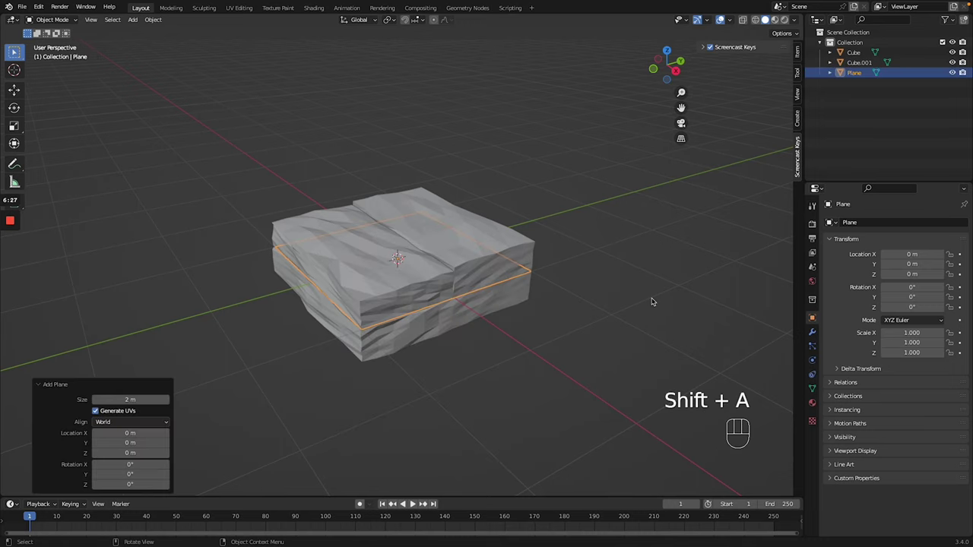
{"action": "key", "text": "/"}
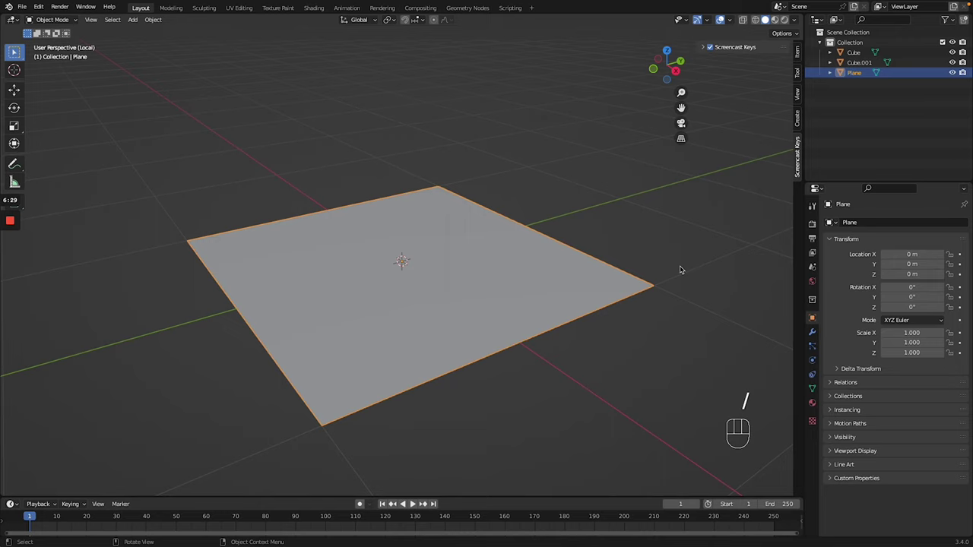
{"action": "key", "text": "g"}
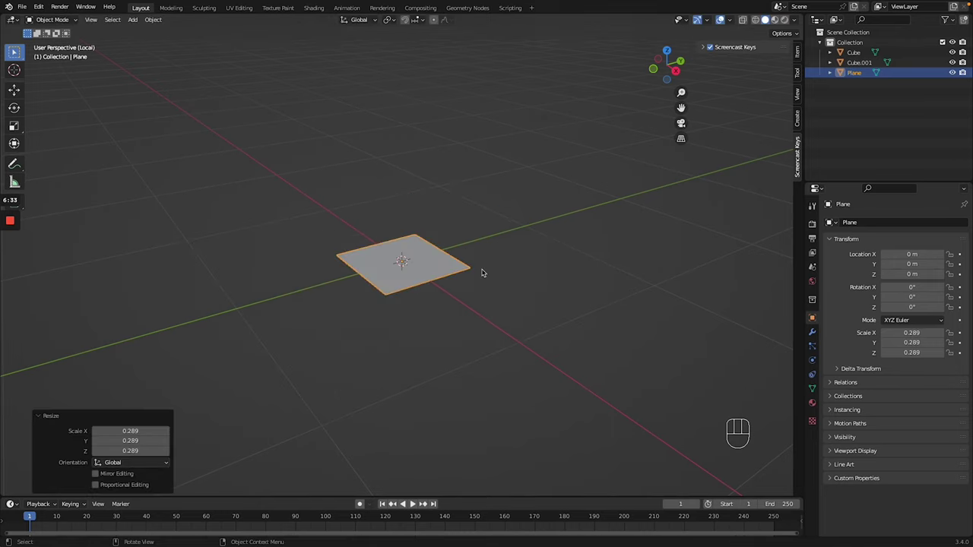
{"action": "key", "text": "KP_7"}
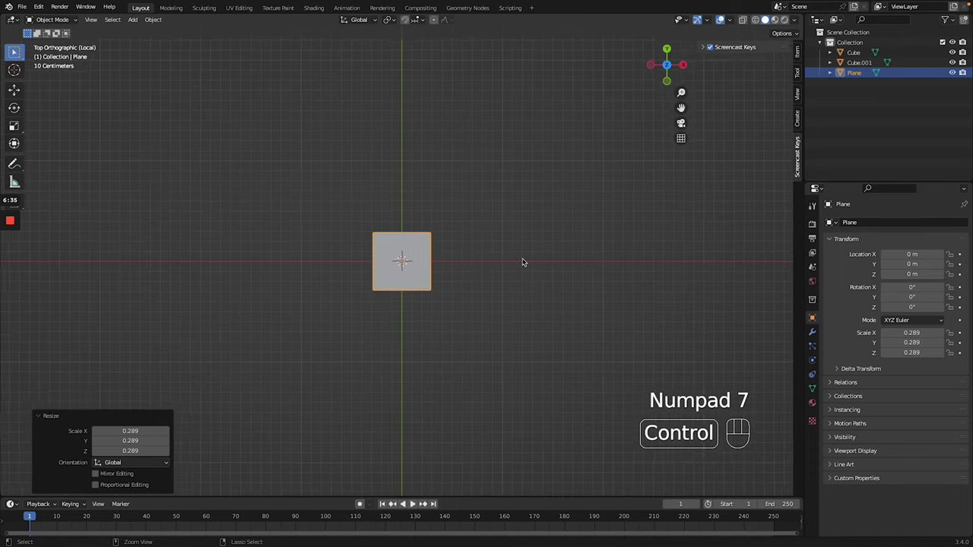
{"action": "key", "text": "Tab"}
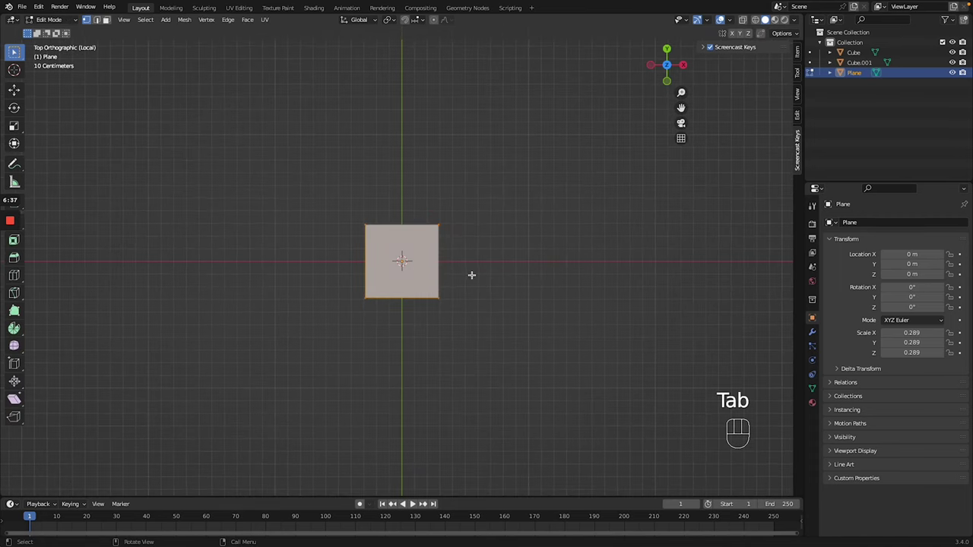
- Stretch the plane about 3.9 times along X and add two loop cuts across it
{"action": "key", "text": "g"}
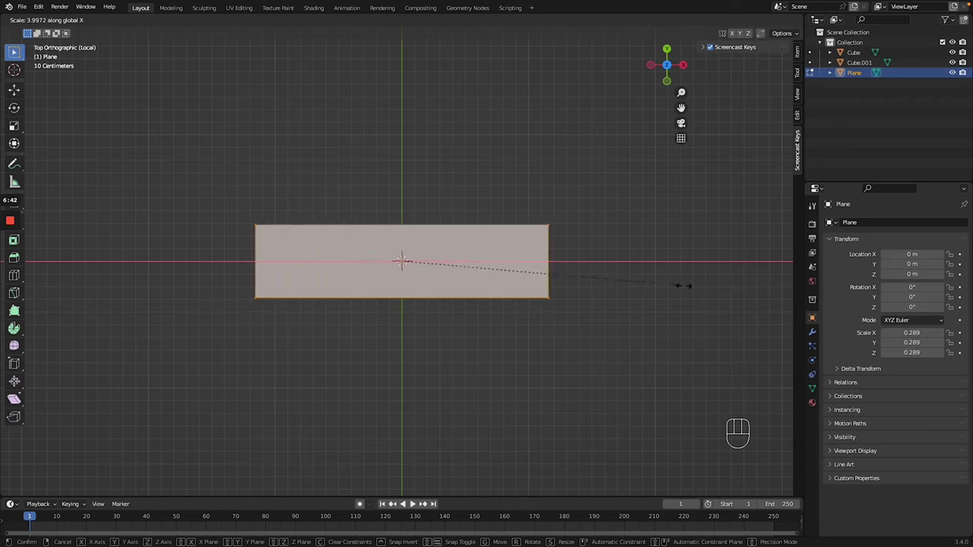
{"action": "key", "text": "ctrl+r"}
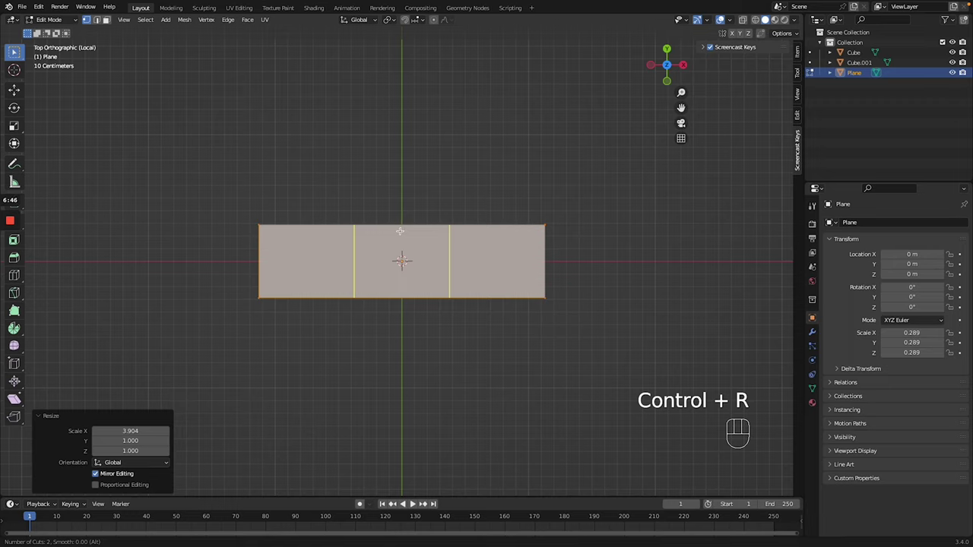
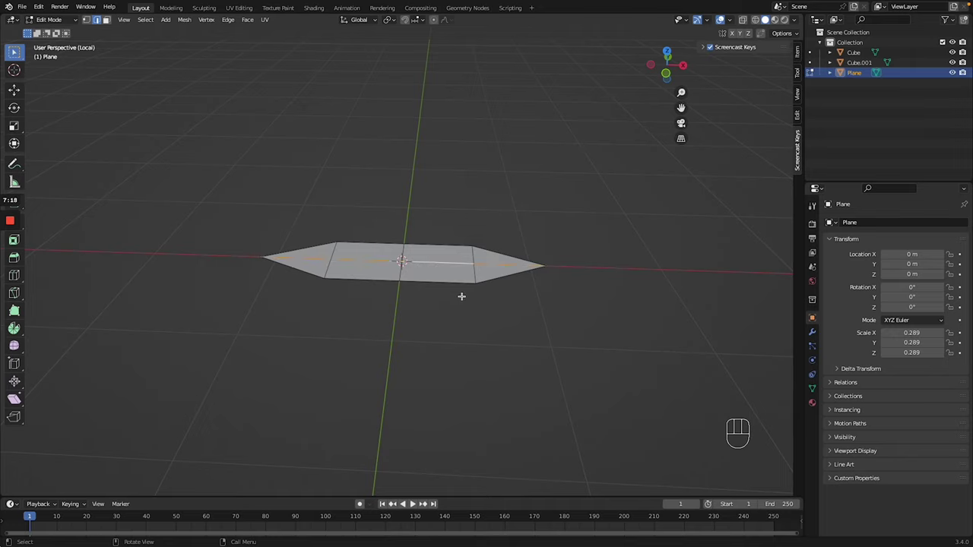
- Raise the plane's middle edges about 0.17 m so the ends slope down
{"action": "left_click", "coordinate": [435, 21]}
{"action": "left_click_drag", "start_coordinate": [448, 20], "coordinate": [475, 17]}
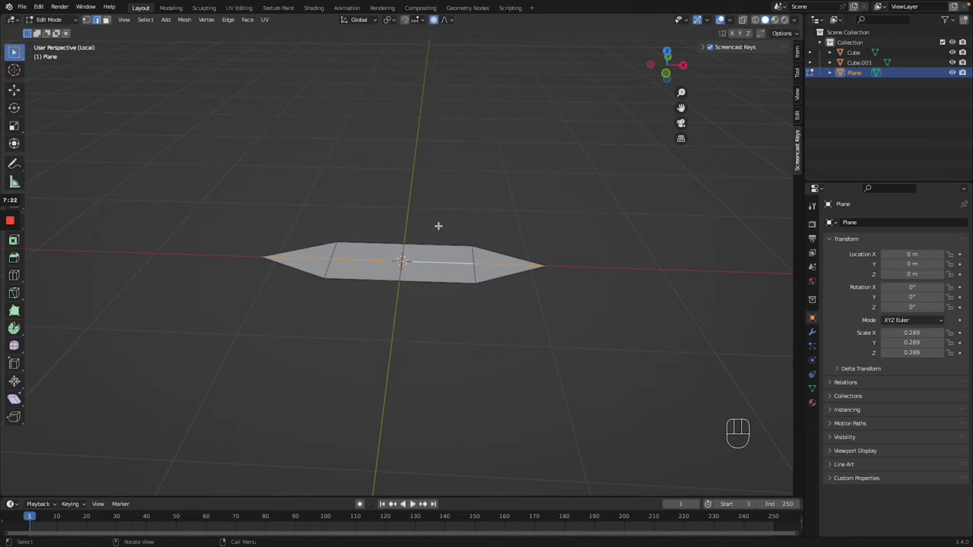
{"action": "key", "text": "g"}
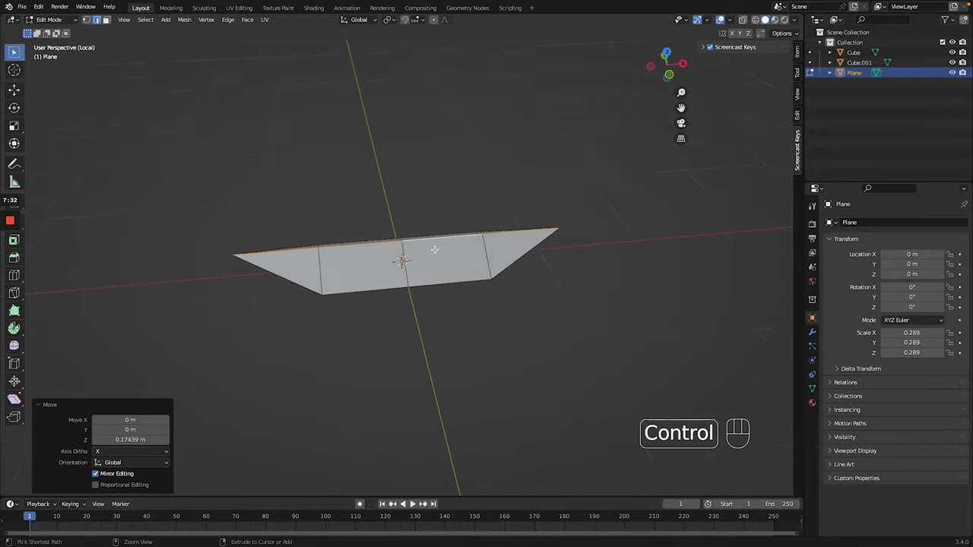
- Add a lengthwise edge loop along the pointed shape and slide it into place
{"action": "key", "text": "ctrl+z"}
{"action": "key", "text": "ctrl+r"}
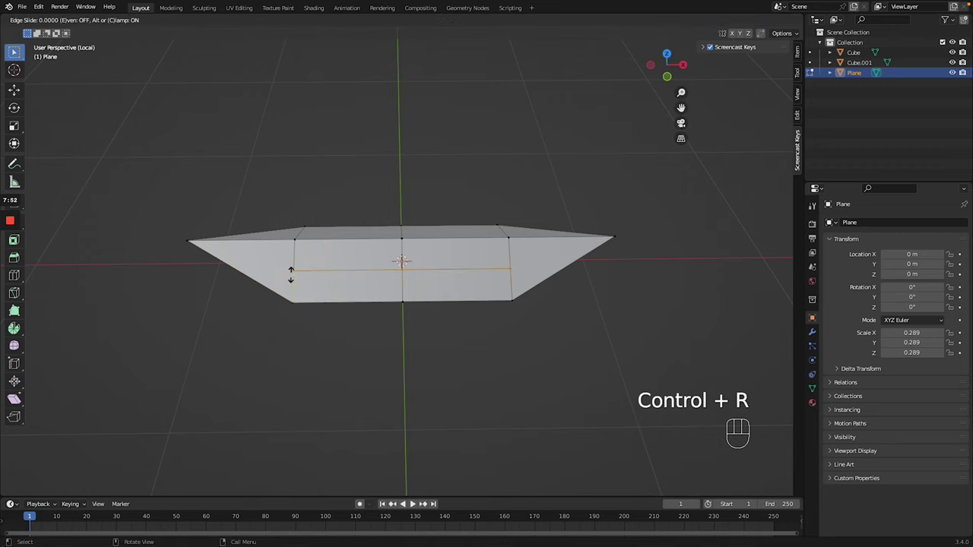
{"action": "key", "text": "ctrl+r"}
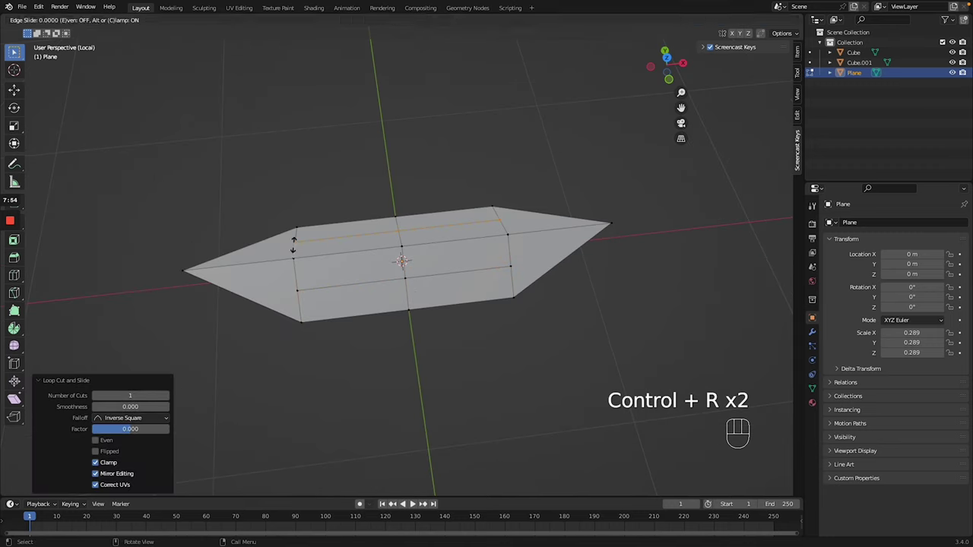
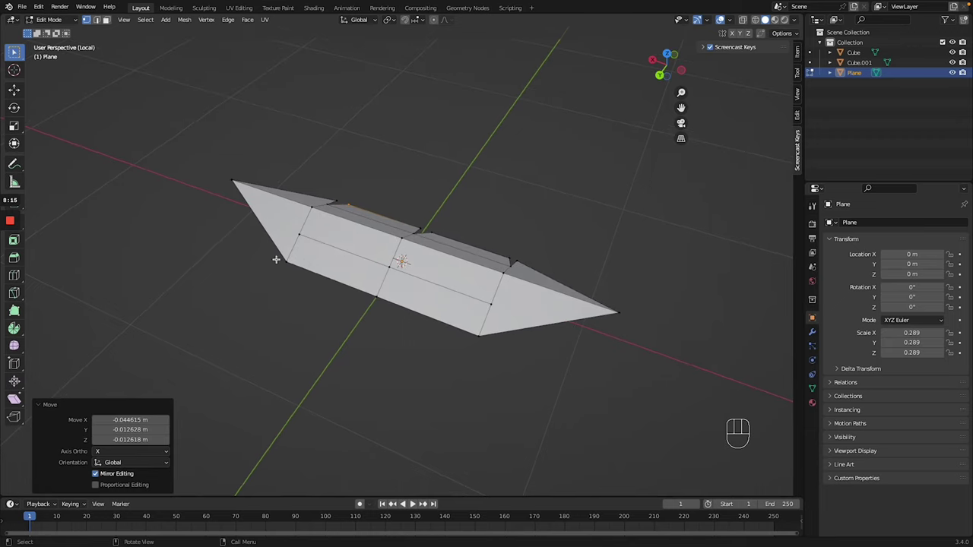
- Rip vertices into notches along the edges and extrude the outline down into a thickened frond
{"action": "key", "text": "v"}
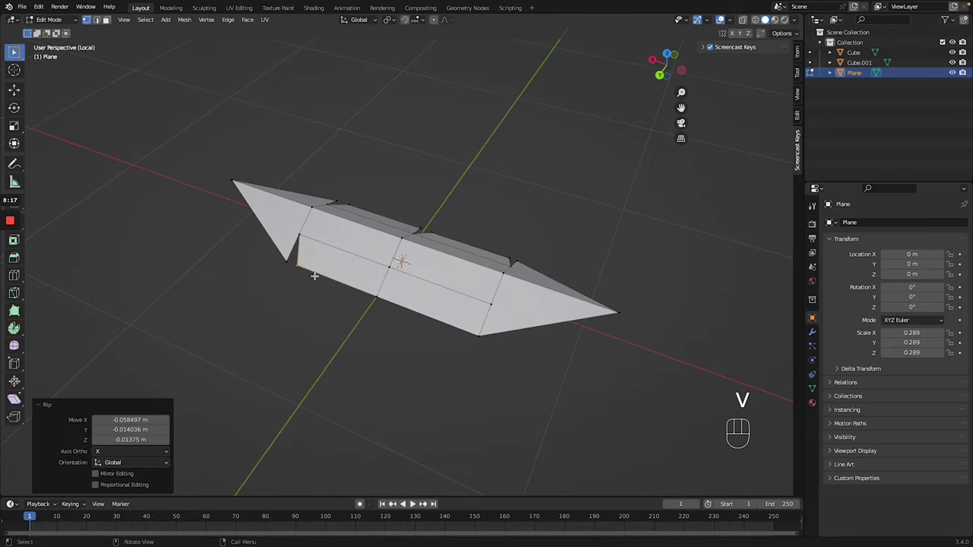
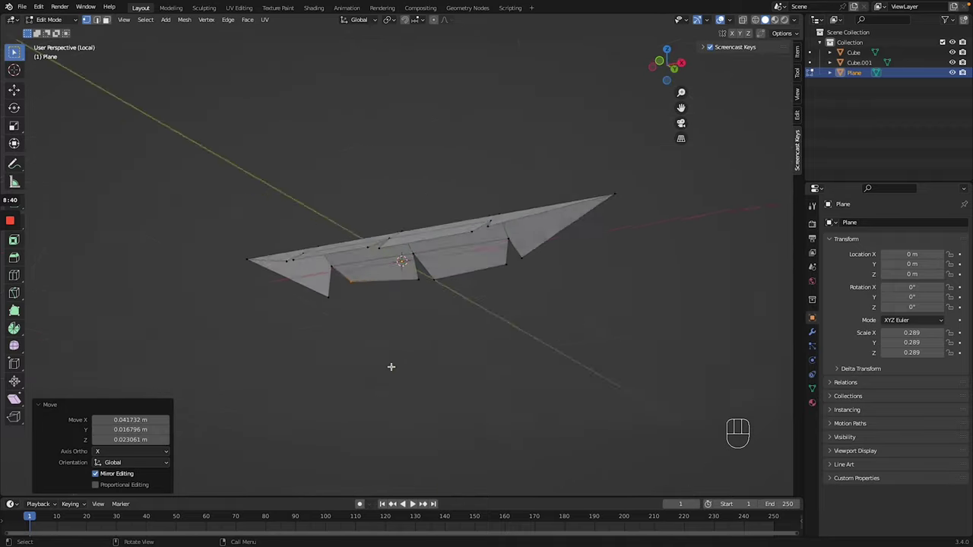
{"action": "key", "text": "a"}
{"action": "key", "text": "e"}
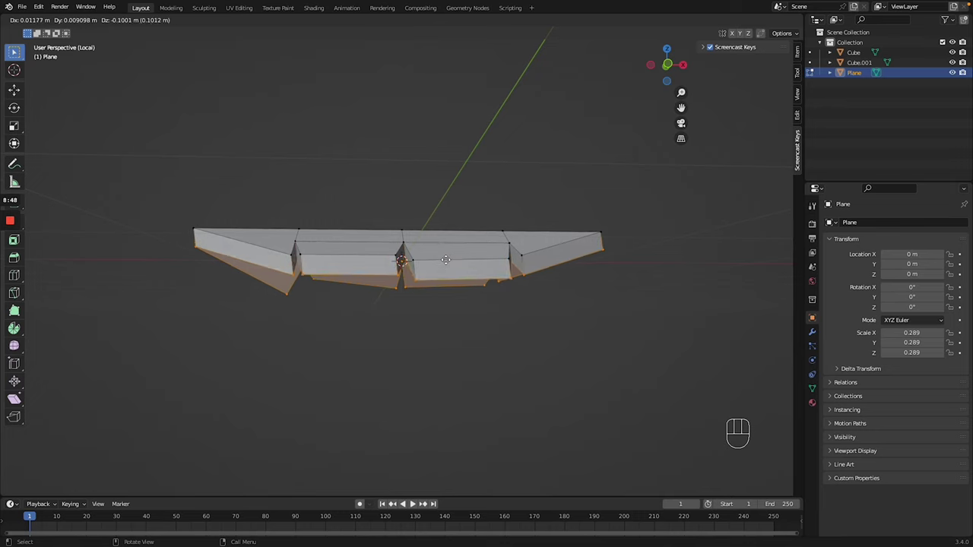
{"action": "key", "text": "z"}
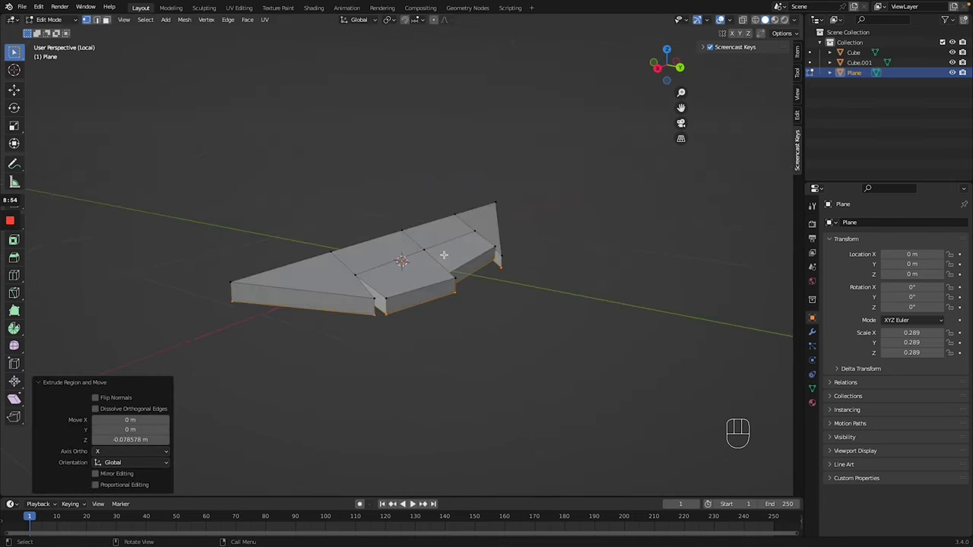
{"action": "key", "text": "Tab"}
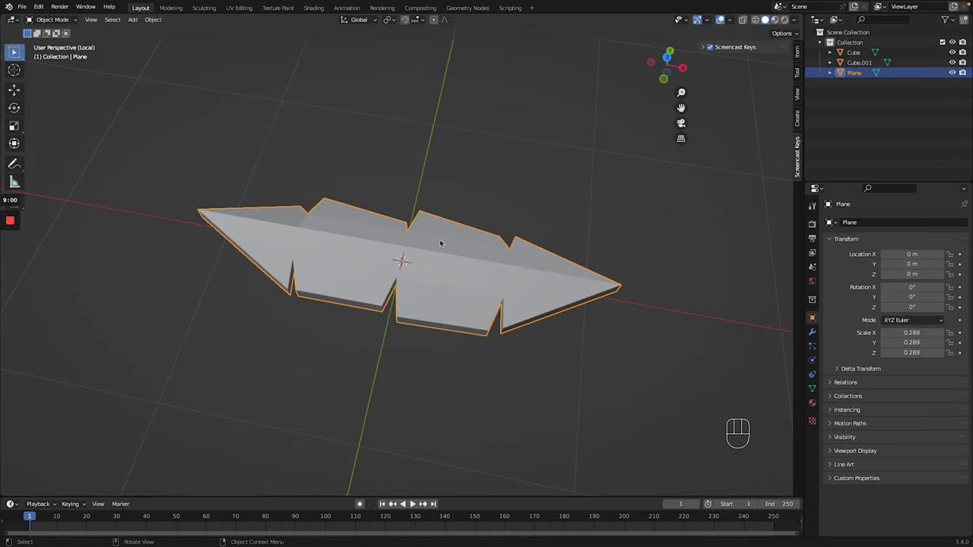
- Raise the leaf's centre vertices with proportional falloff so it arches like a drooping frond
{"action": "key", "text": "Tab"}
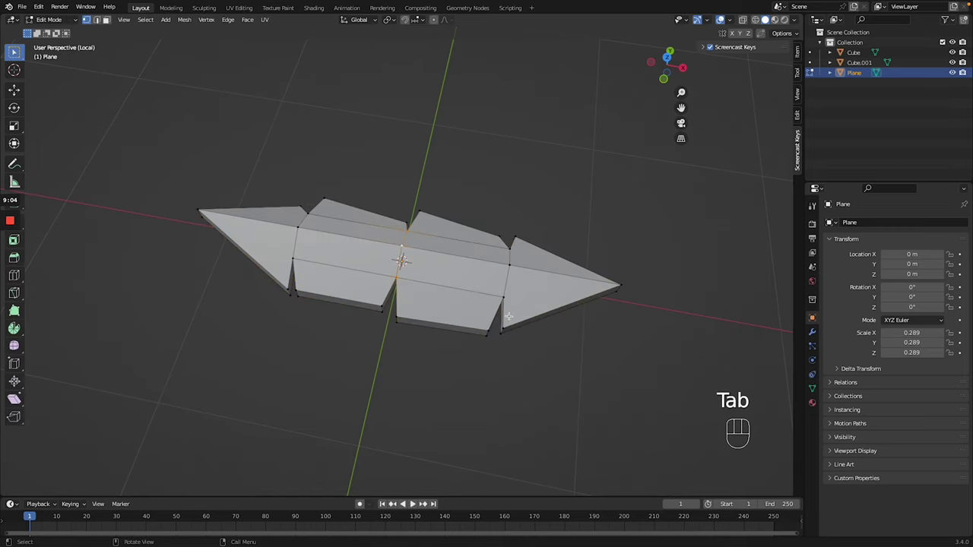
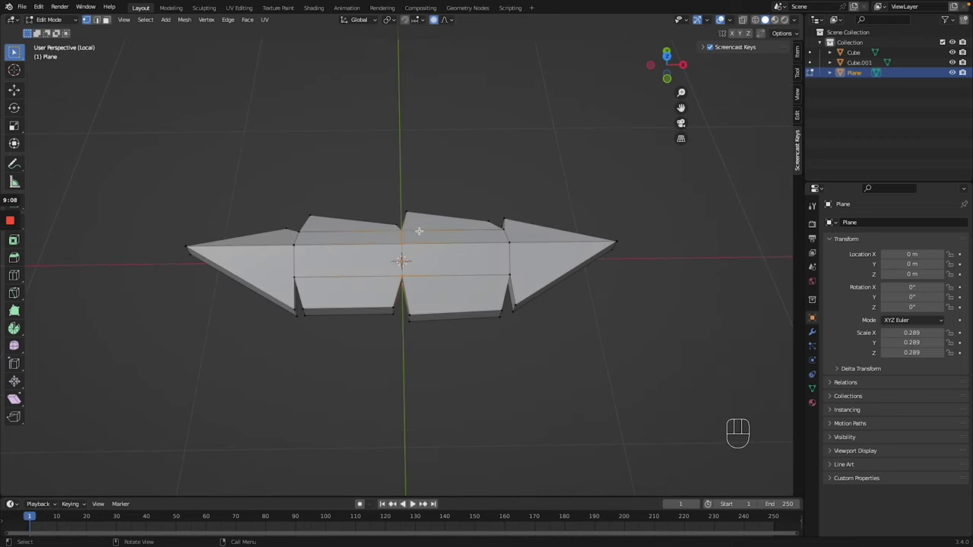
{"action": "key", "text": "g"}
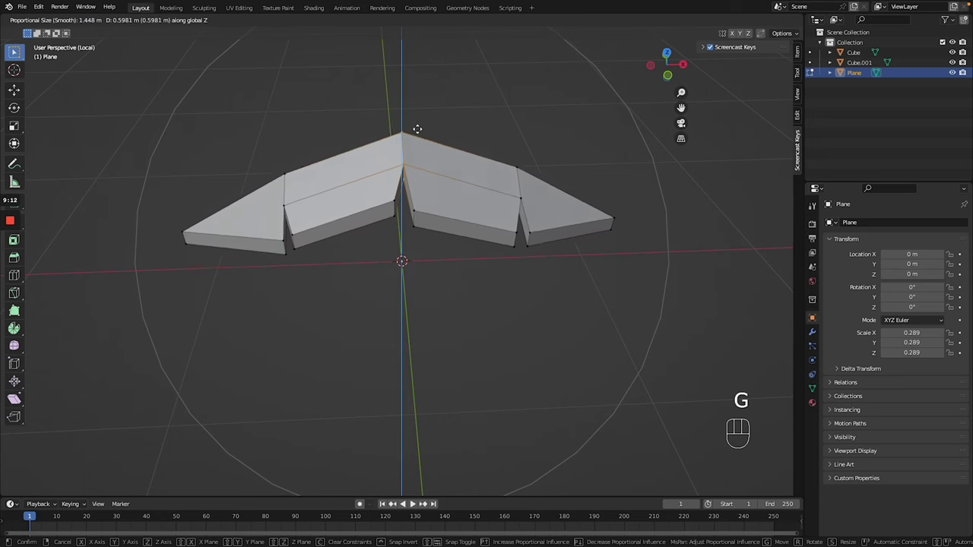
{"action": "key", "text": "KP_7"}
{"action": "key", "text": "KP_1"}
{"action": "key", "text": "KP_3"}
{"action": "key", "text": "KP_1"}
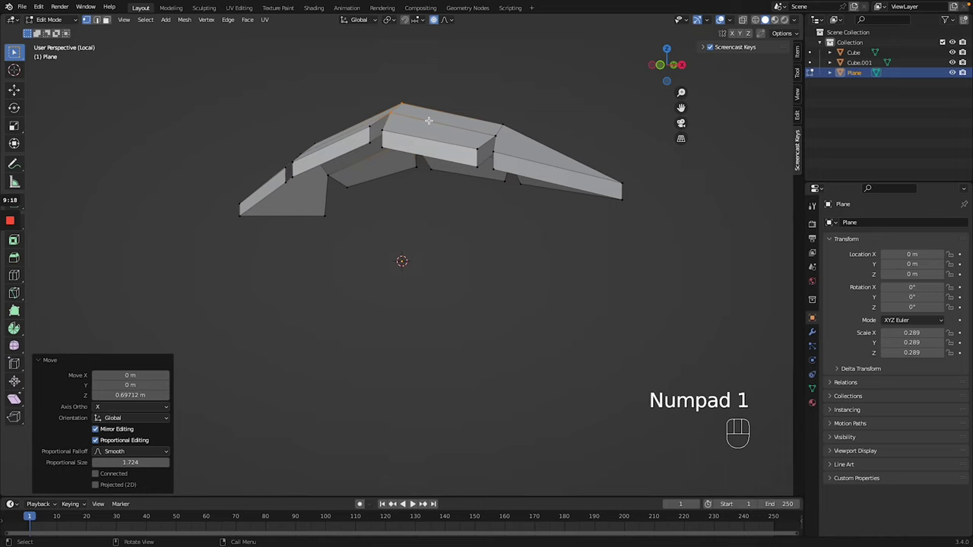
{"action": "key", "text": "KP_1"}
{"action": "key", "text": "g"}
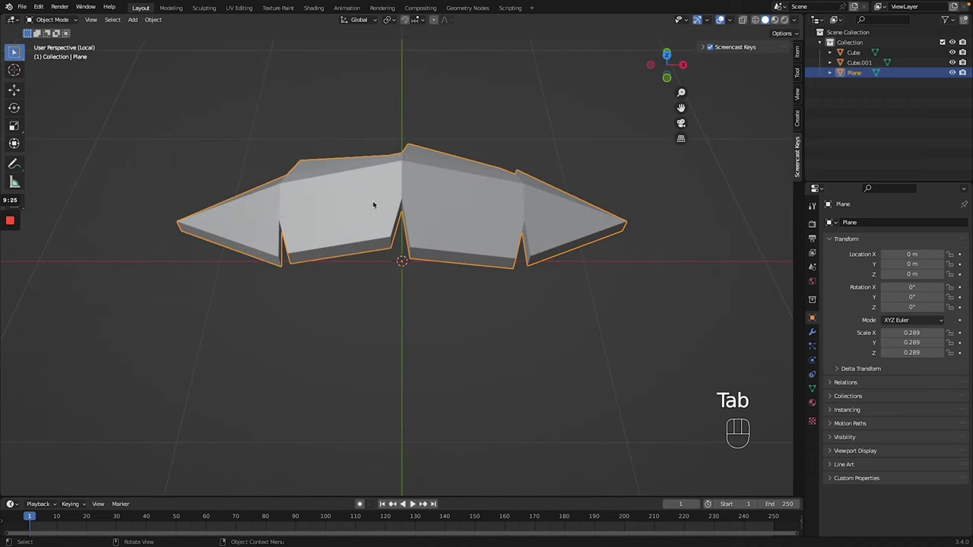
- Move the leaf in front view so its tip sits at the world origin
{"action": "key", "text": "KP_1"}
{"action": "key", "text": "g"}
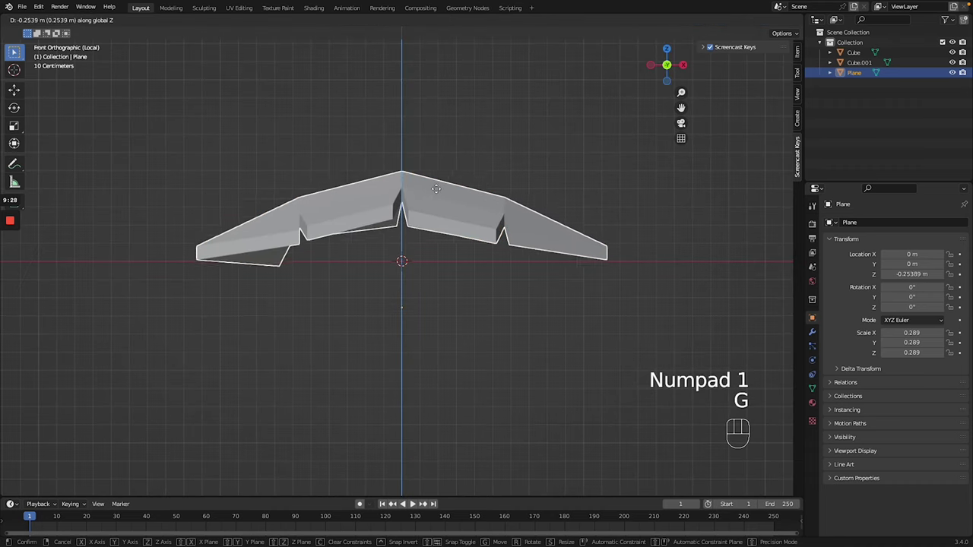
{"action": "key", "text": "g"}
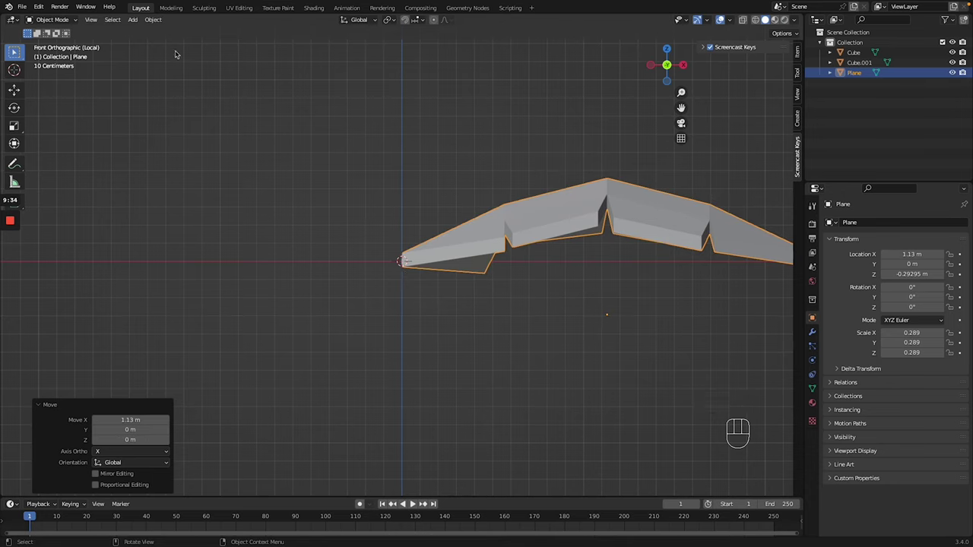
{"action": "left_click_drag", "start_coordinate": [155, 23], "coordinate": [275, 66]}
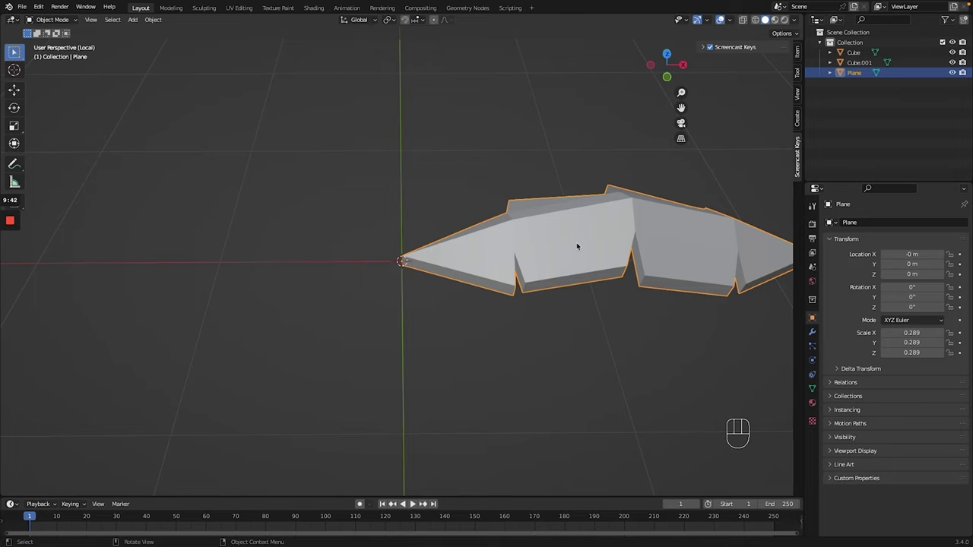
- Apply all transforms to the leaf so rotation and scale are permanent
{"action": "key", "text": "ctrl+a"}
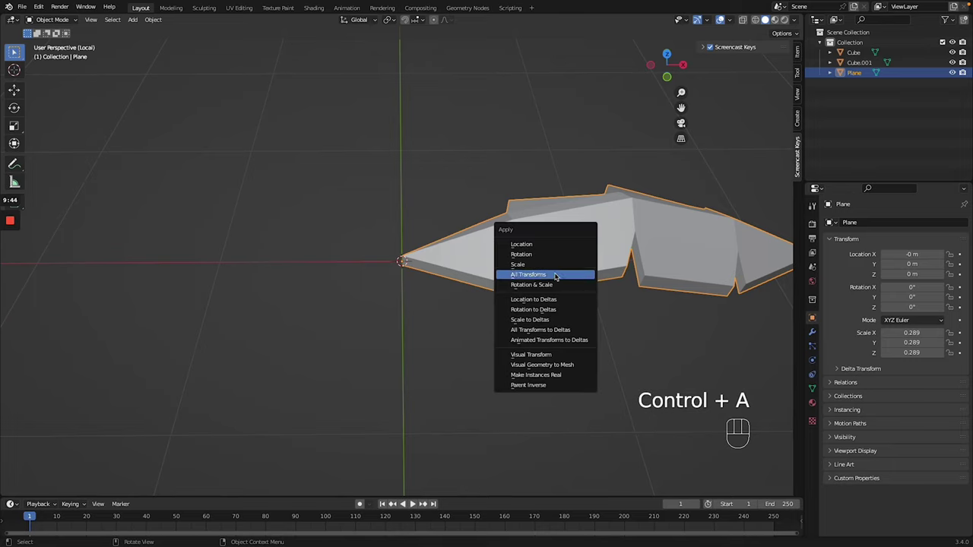
{"action": "key", "text": "ctrl+a"}
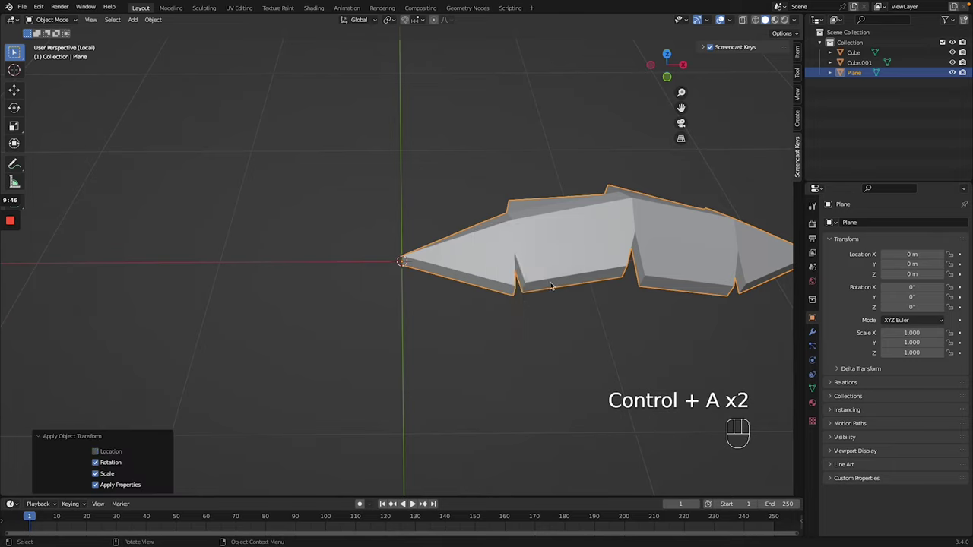
- Add a Bezier circle and give the leaf an Array modifier, count 5, offset by BezierCircle instead of relative
{"action": "key", "text": "shift+a"}
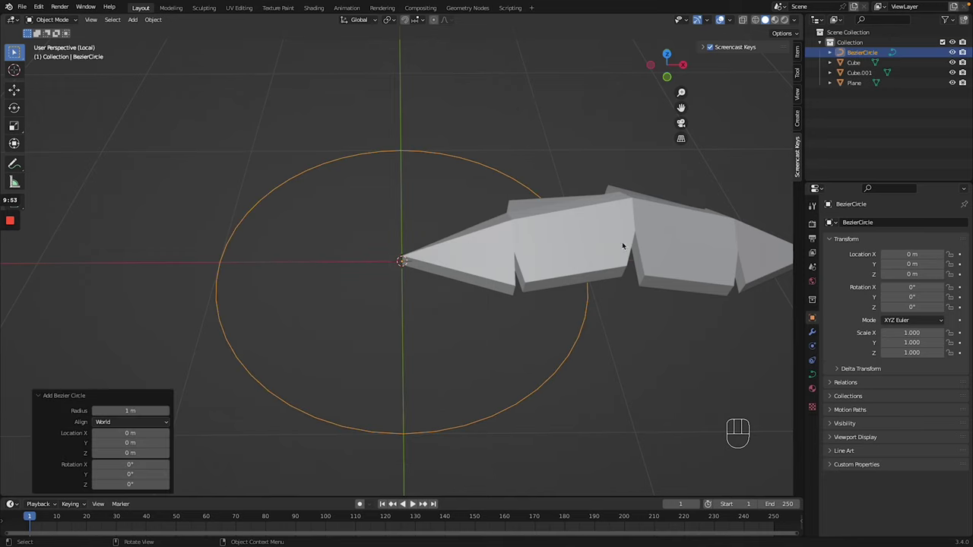
{"action": "left_click", "coordinate": [626, 222]}
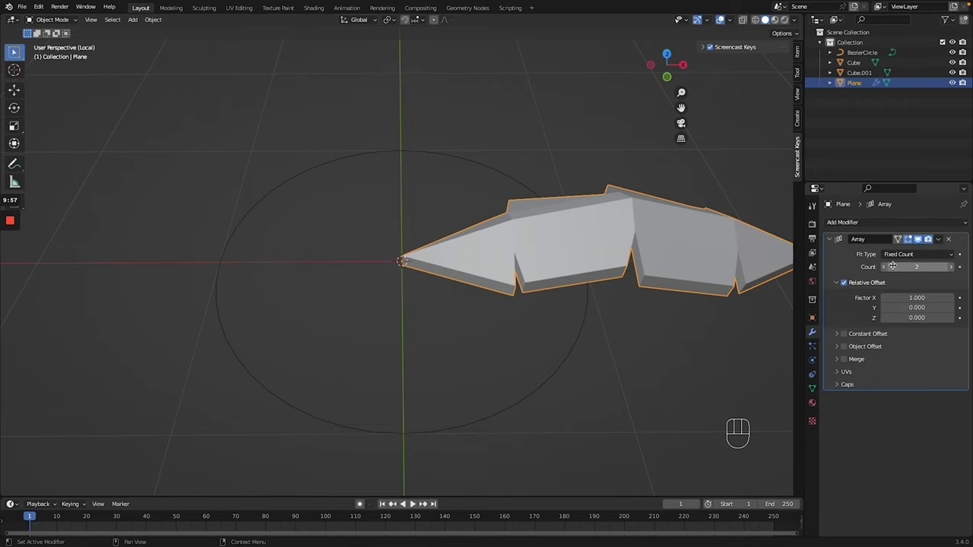
{"action": "left_click", "coordinate": [843, 283]}
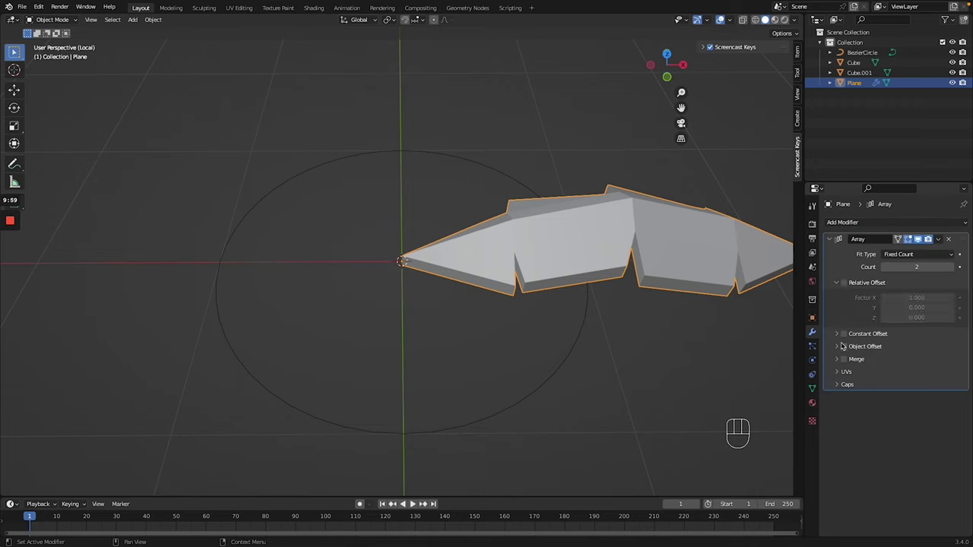
{"action": "left_click", "coordinate": [845, 347]}
{"action": "left_click", "coordinate": [840, 347]}
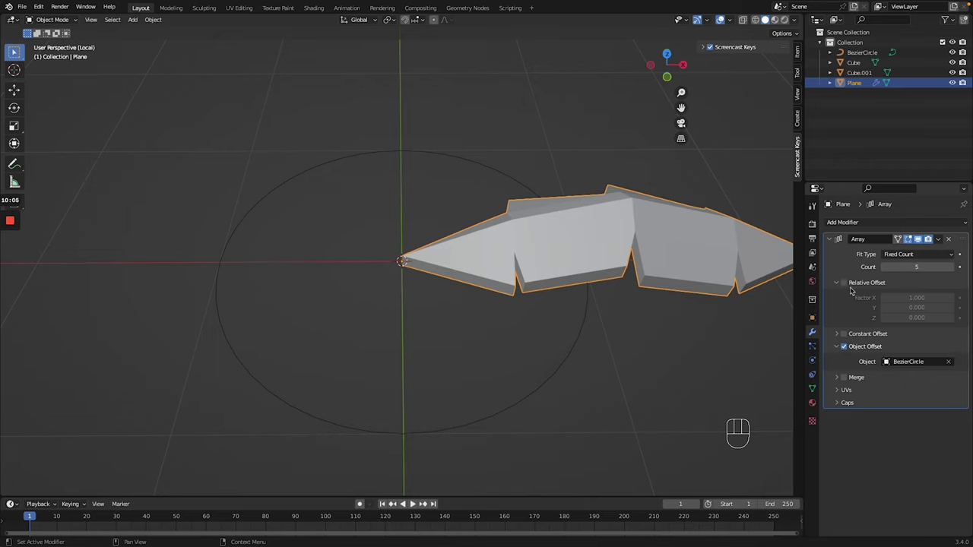
{"action": "left_click", "coordinate": [815, 319]}
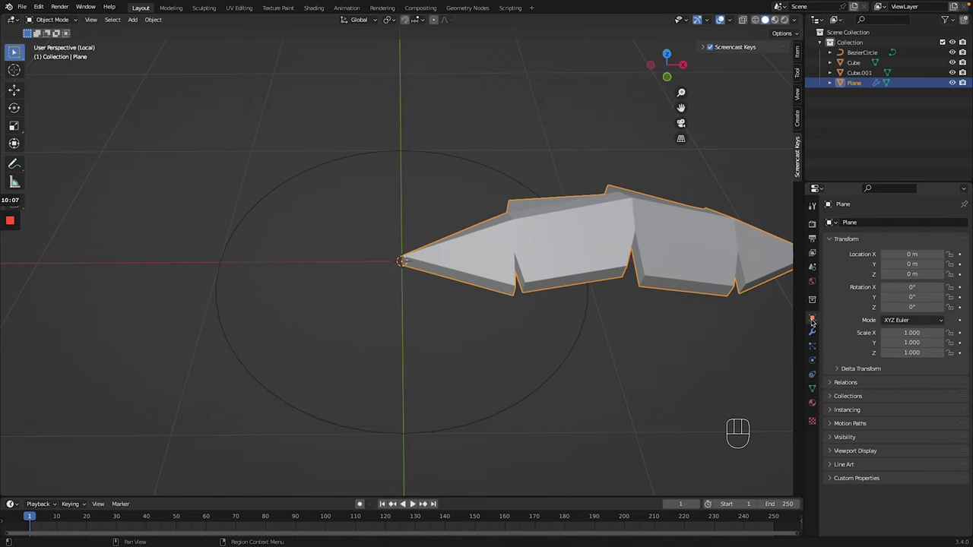
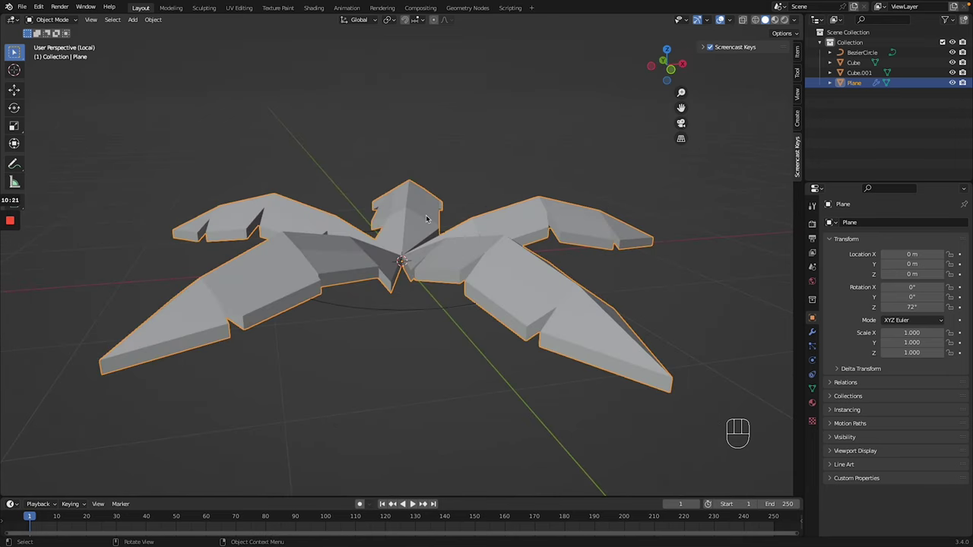
- Rotate the leaf 72° in Z and about -9.9° in X so five copies fan out with a droop
{"action": "key", "text": "ctrl+a"}
{"action": "key", "text": "Escape"}
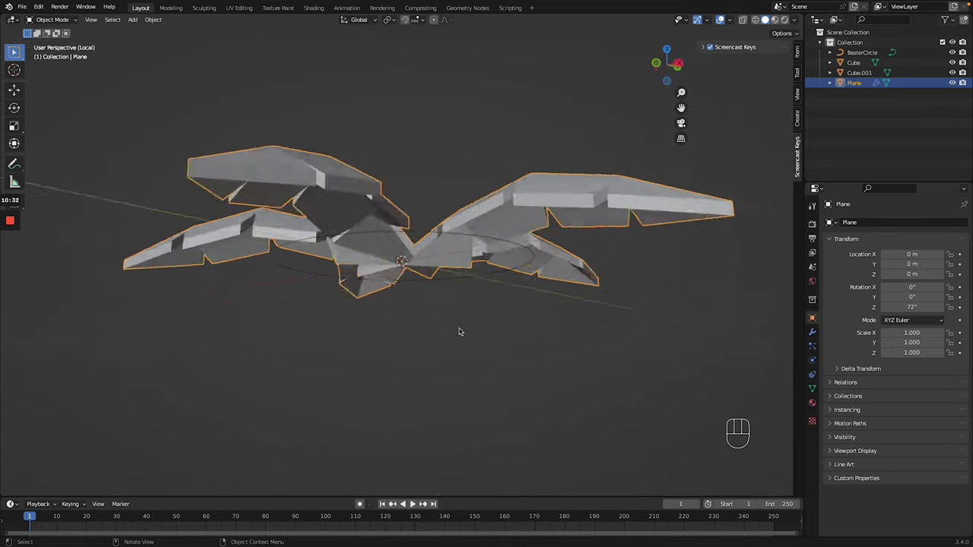
{"action": "key", "text": "ctrl+z"}
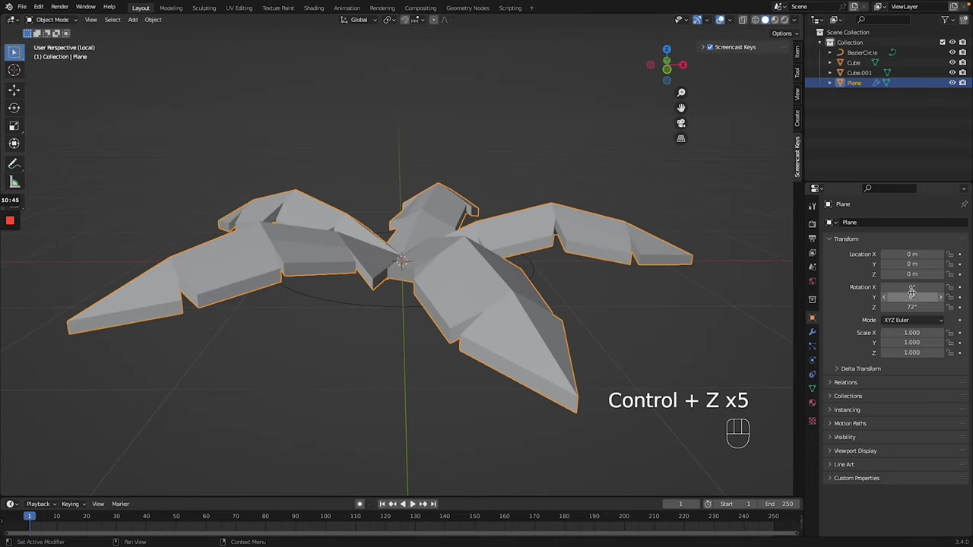
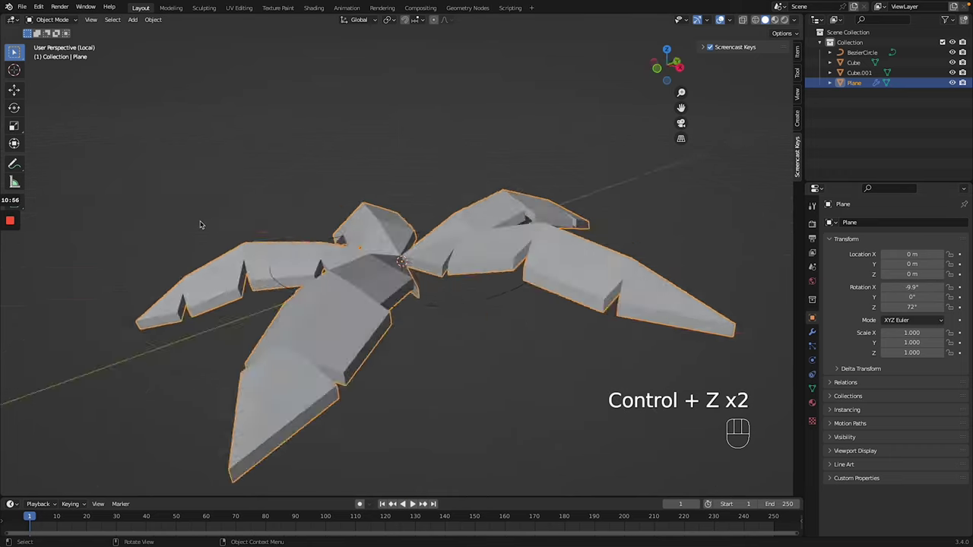
{"action": "key", "text": "ctrl+z"}
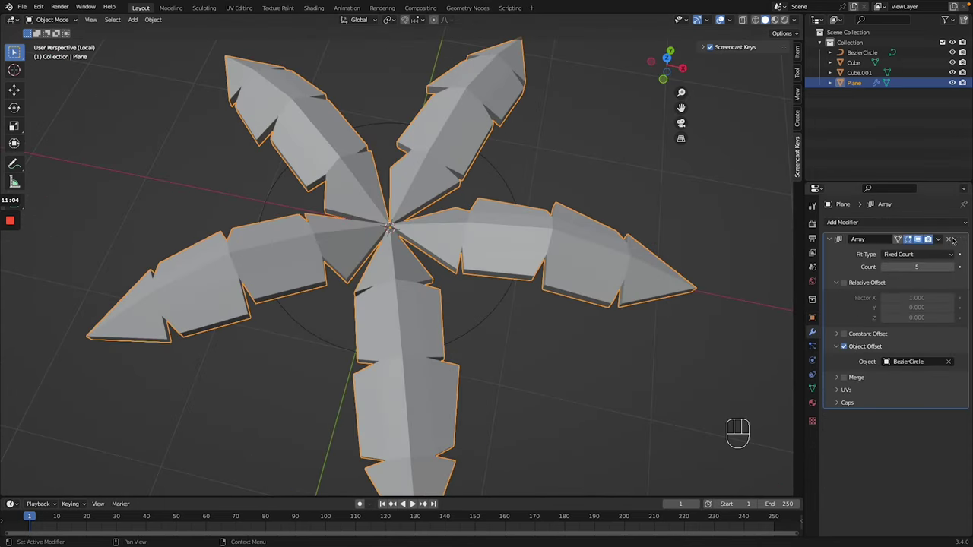
{"action": "left_click_drag", "start_coordinate": [941, 241], "coordinate": [889, 266]}
- Apply the Array modifier into one five-leaf mesh and select the guide circle for removal
{"action": "left_click", "coordinate": [304, 344]}
{"action": "key", "text": "Delete"}
{"action": "left_click", "coordinate": [408, 306]}
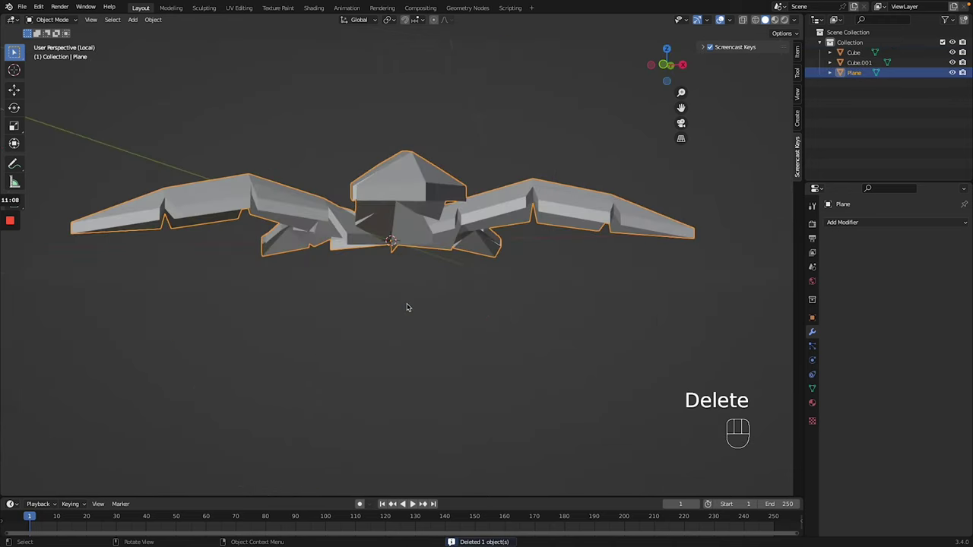
- Delete the circle, duplicate the crown, raise the copy and scale it to about half size
{"action": "key", "text": "shift+d"}
{"action": "key", "text": "g"}
{"action": "key", "text": "g"}
{"action": "key", "text": "g"}
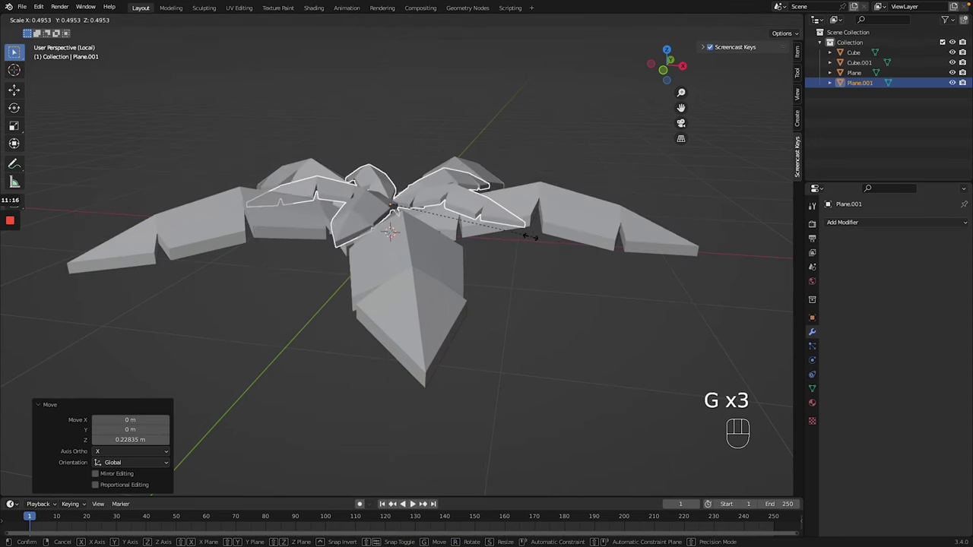
{"action": "key", "text": "g"}
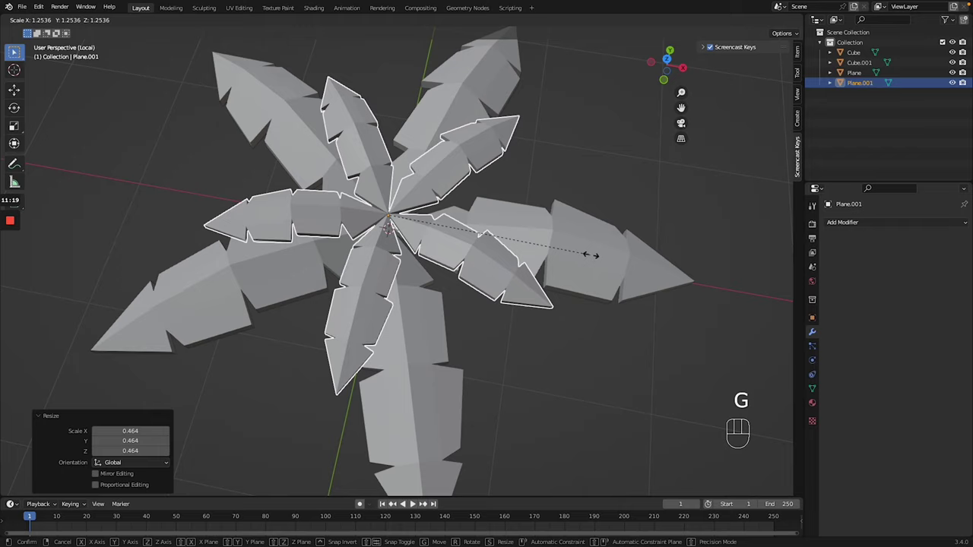
- Select both frond layers together
{"action": "left_click", "coordinate": [491, 339]}
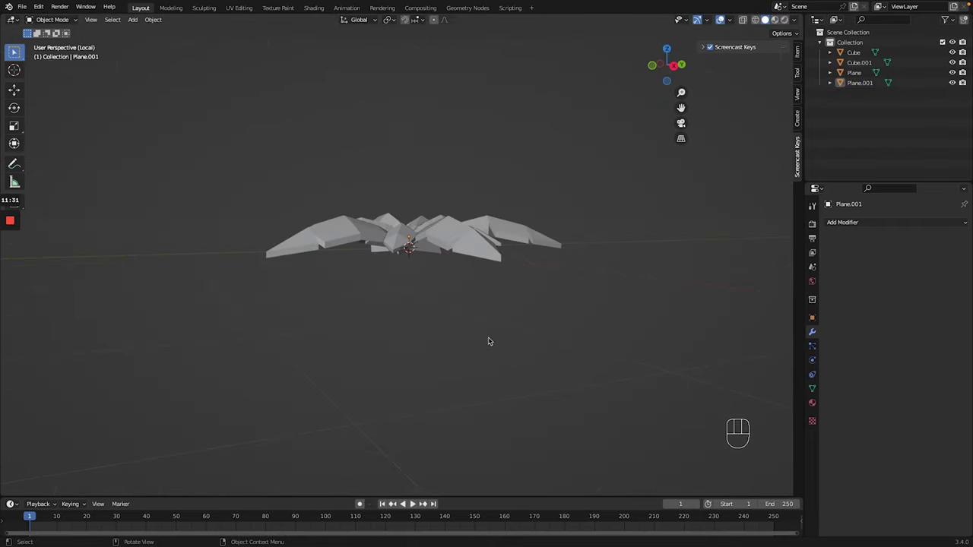
{"action": "left_click", "coordinate": [329, 192]}
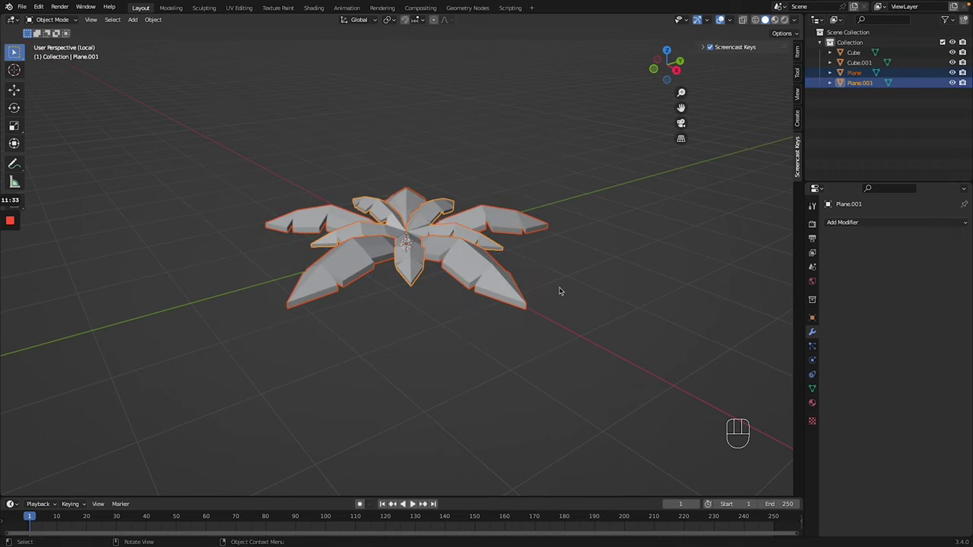
- Leave local view and position the palm crown above the rock, scaled up about 1.47 times
{"action": "key", "text": "/"}
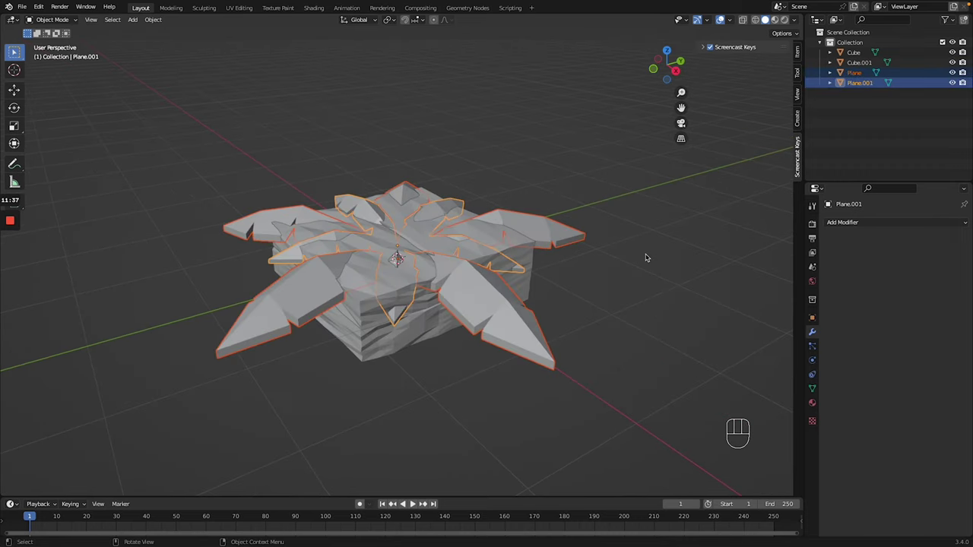
{"action": "key", "text": "g"}
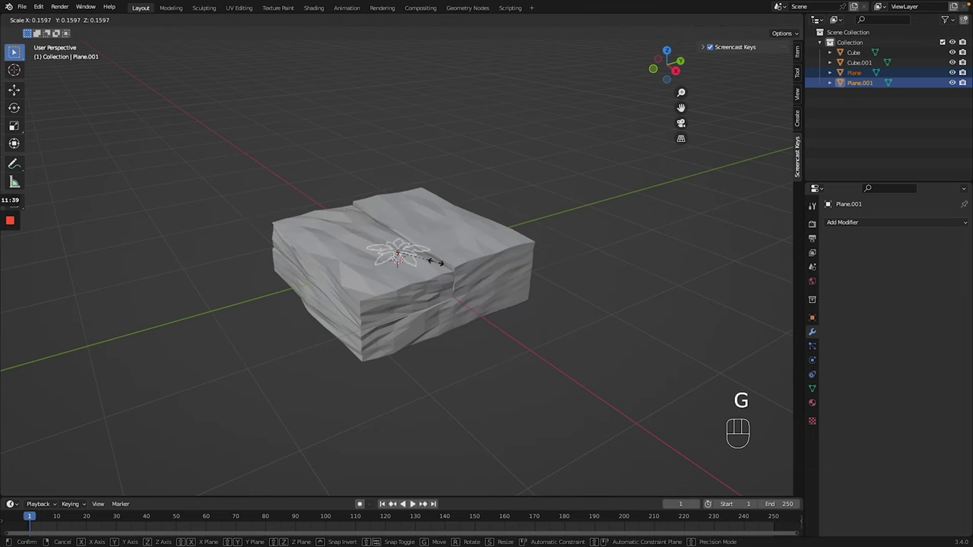
{"action": "key", "text": "g"}
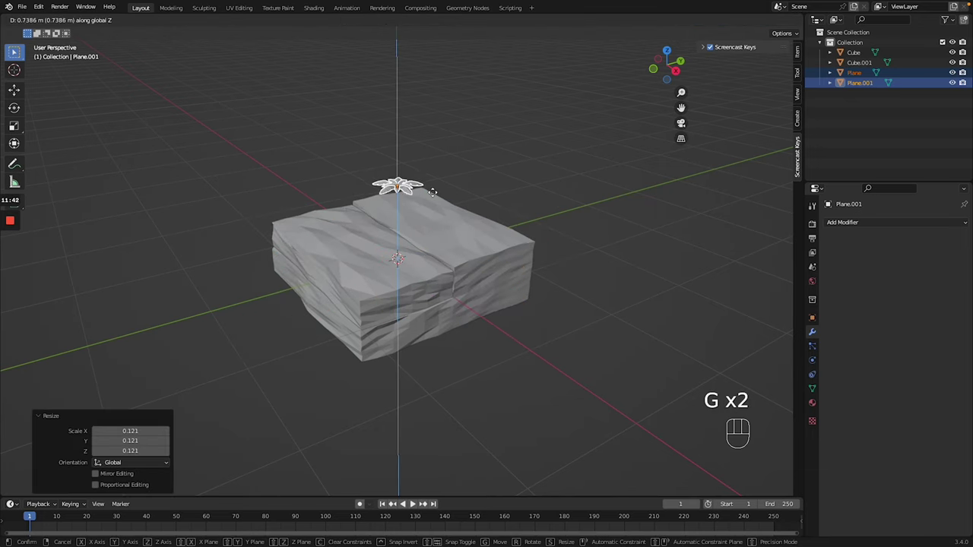
{"action": "key", "text": "g"}
{"action": "key", "text": "g"}
{"action": "key", "text": "KP_7"}
{"action": "key", "text": "g"}
{"action": "key", "text": "g"}
{"action": "key", "text": "g"}
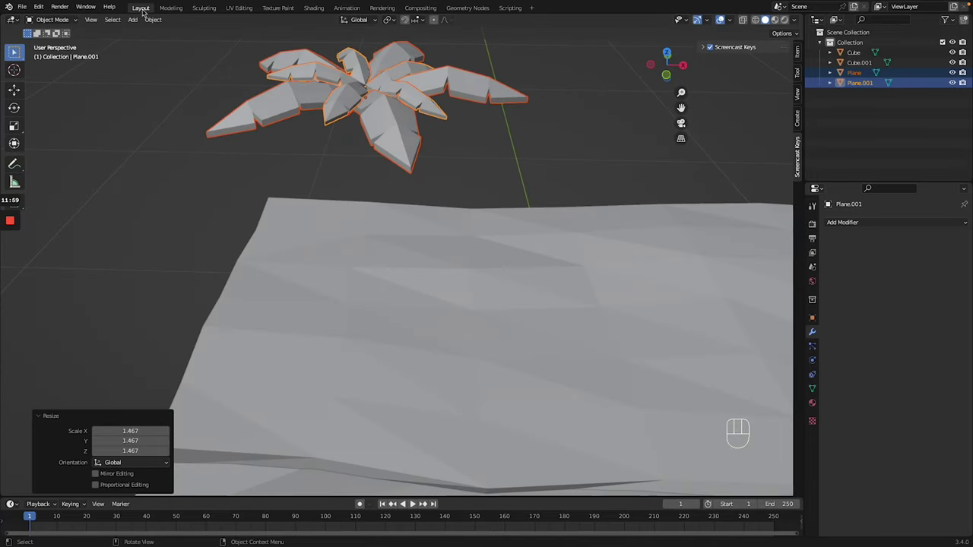
- Place the 3D cursor on the rock surface and add a cylinder there for the trunk
{"action": "left_click", "coordinate": [20, 70]}
{"action": "left_click", "coordinate": [375, 279]}
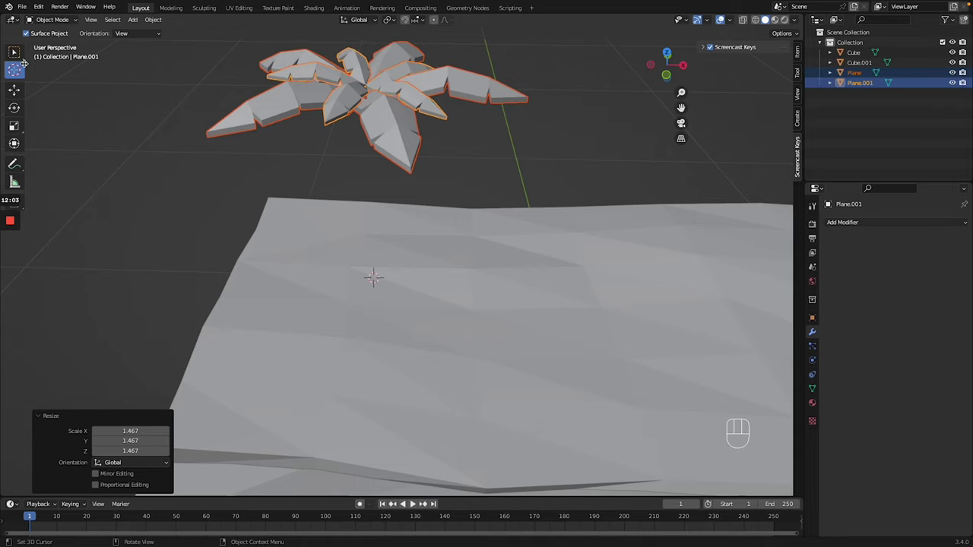
{"action": "left_click", "coordinate": [18, 57]}
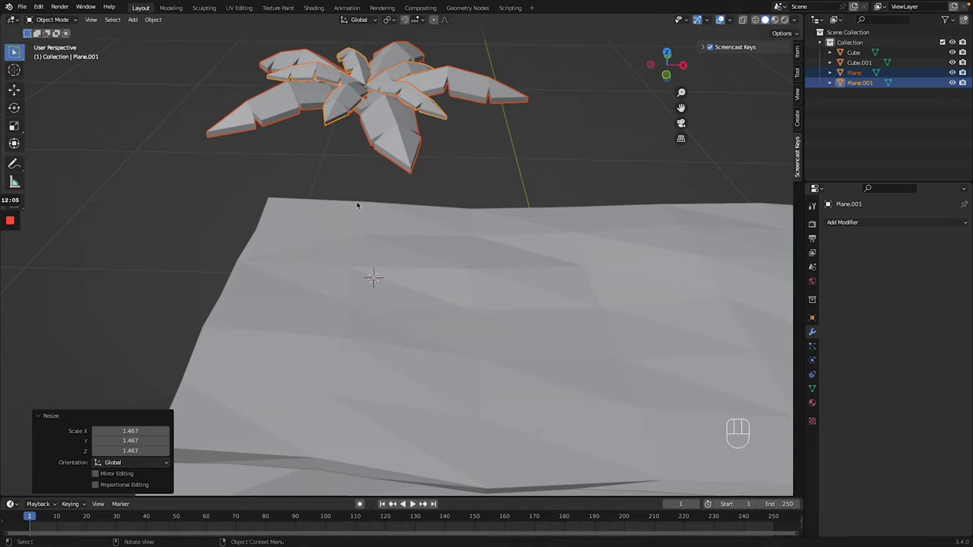
{"action": "key", "text": "shift+a"}
{"action": "key", "text": "ctrl+z"}
{"action": "key", "text": "shift+a"}
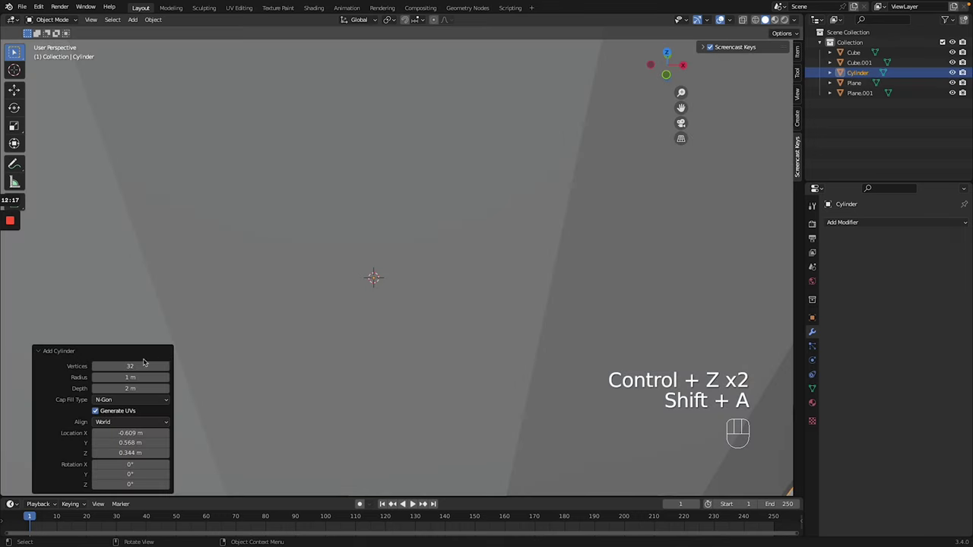
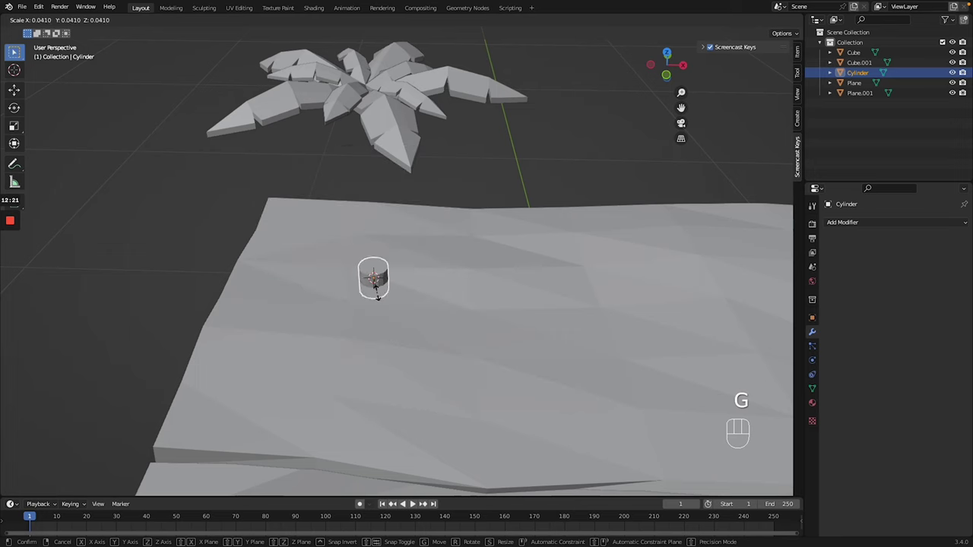
- Slim the cylinder to trunk thickness and raise it under the leaves in front view
{"action": "key", "text": "g"}
{"action": "key", "text": "g"}
{"action": "key", "text": "KP_1"}
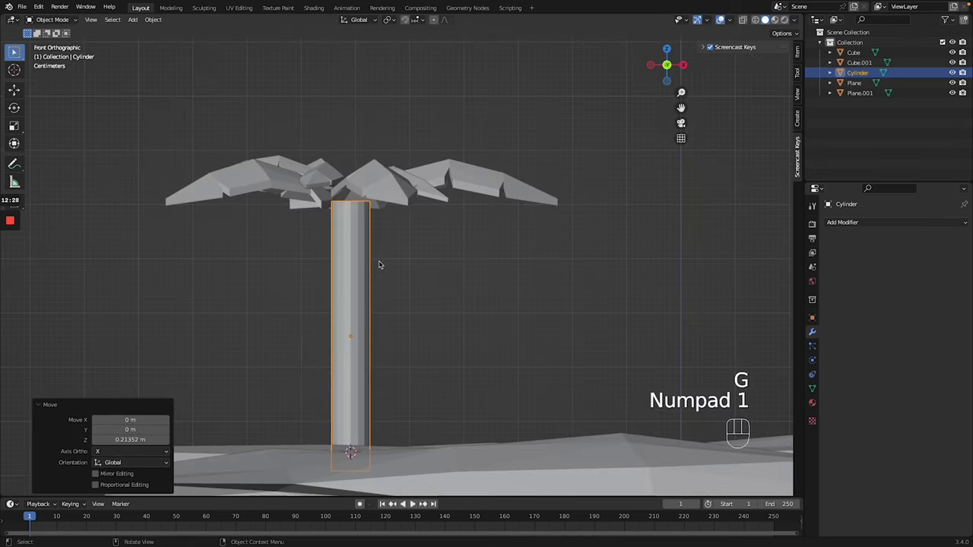
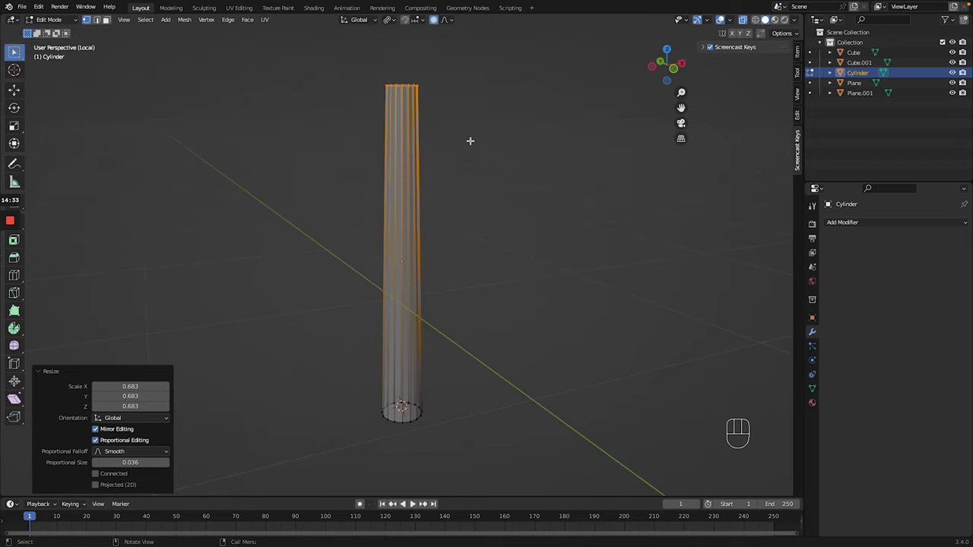
- Add several edge rings across the trunk with loop cuts
{"action": "key", "text": "s"}
{"action": "key", "text": "ctrl+z"}
{"action": "key", "text": "/"}
{"action": "key", "text": "alt+z"}
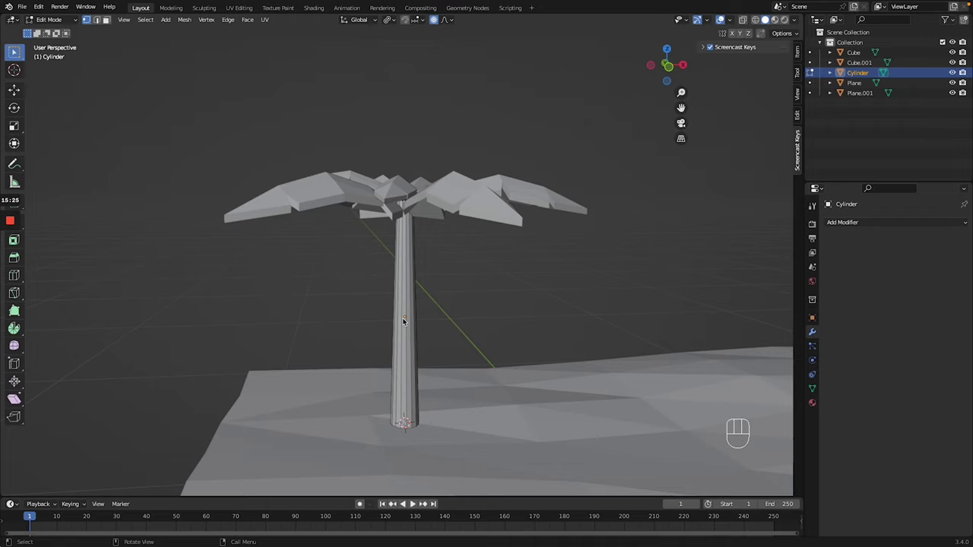
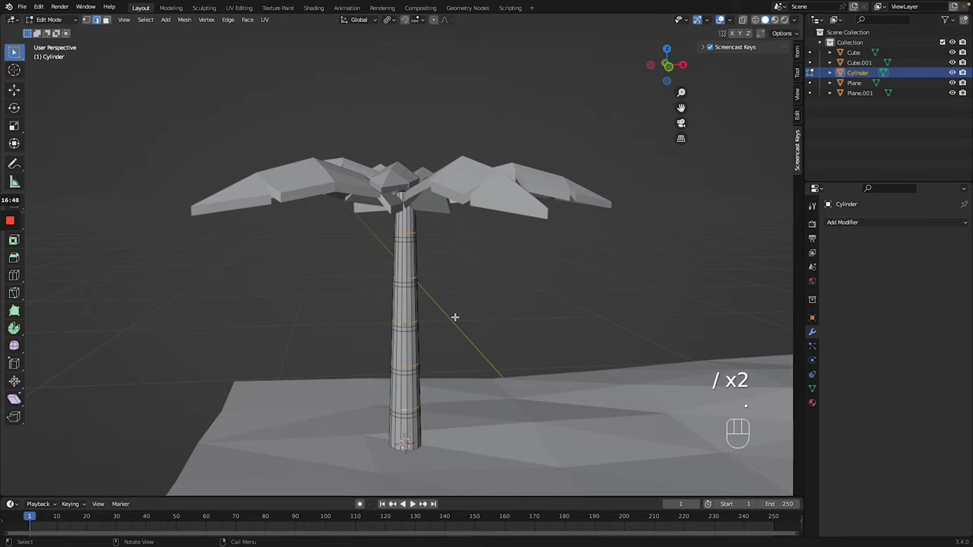
- Widen selected edge rings about individual origins into segmented ridges and return to object mode
{"action": "key", "text": "s"}
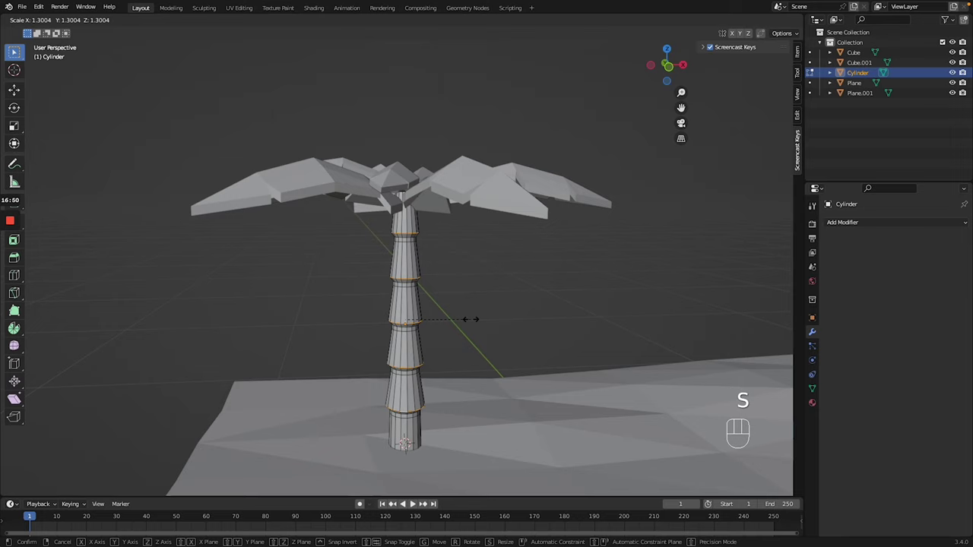
{"action": "key", "text": "ctrl+z"}
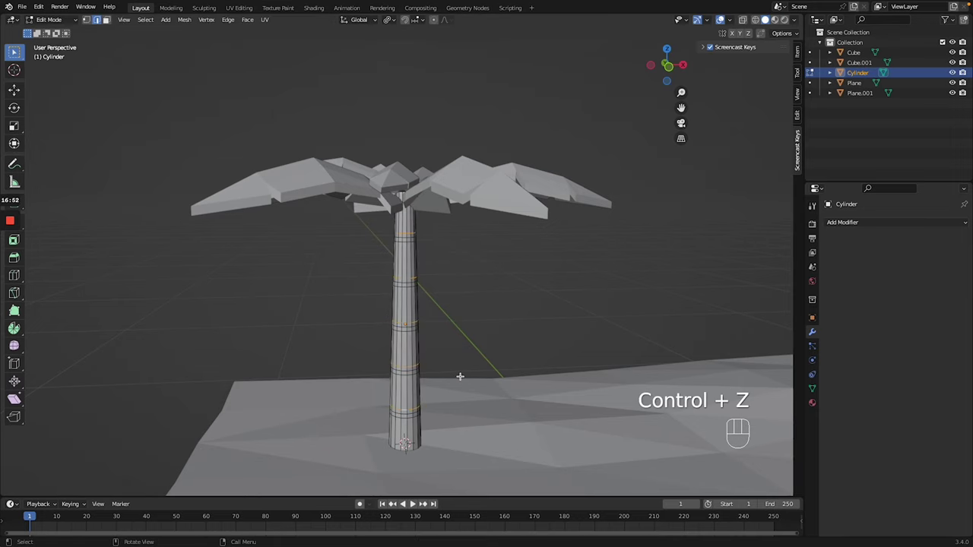
{"action": "key", "text": "/"}
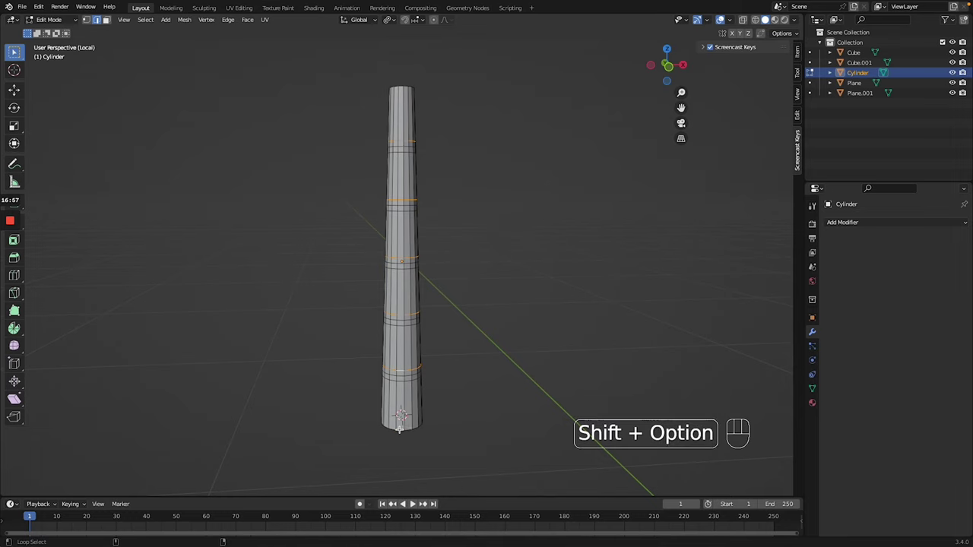
{"action": "key", "text": "/"}
{"action": "key", "text": "s"}
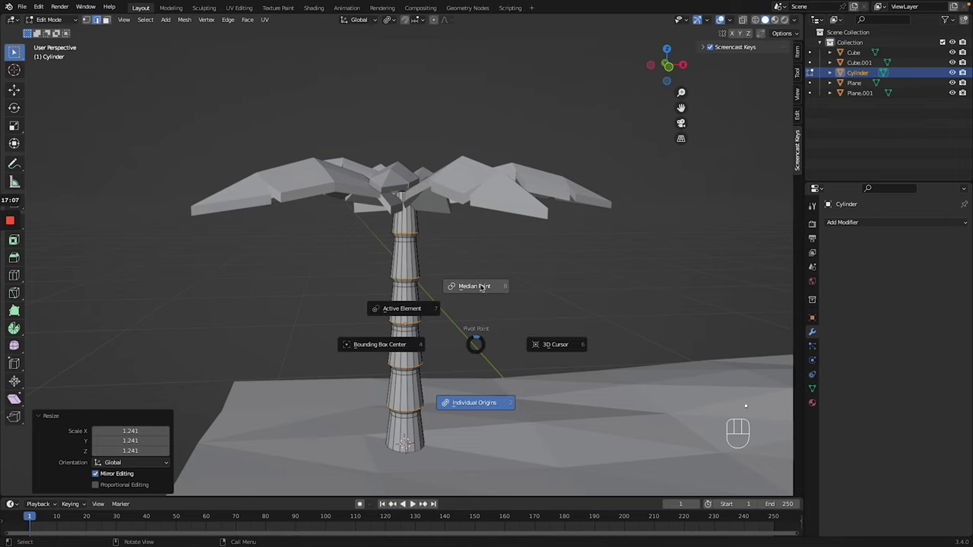
{"action": "key", "text": "Tab"}
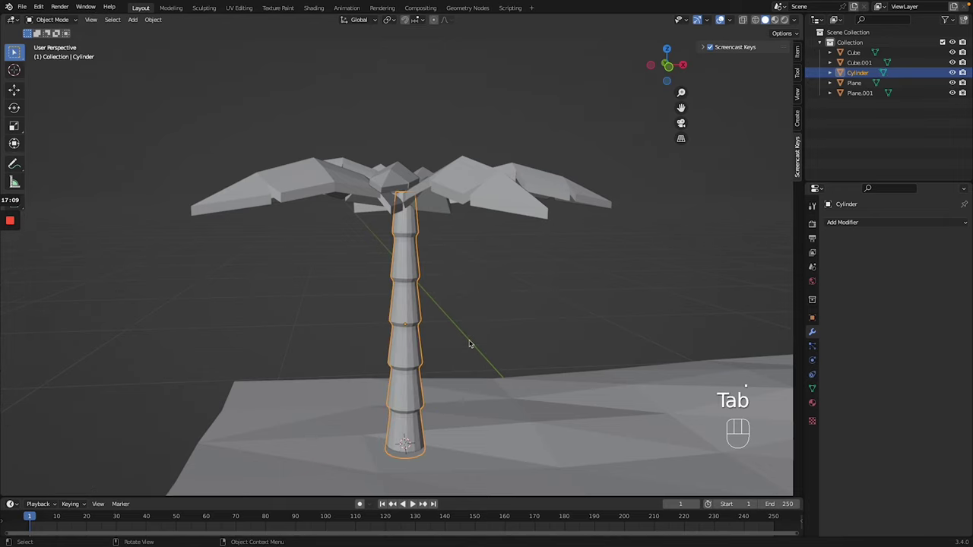
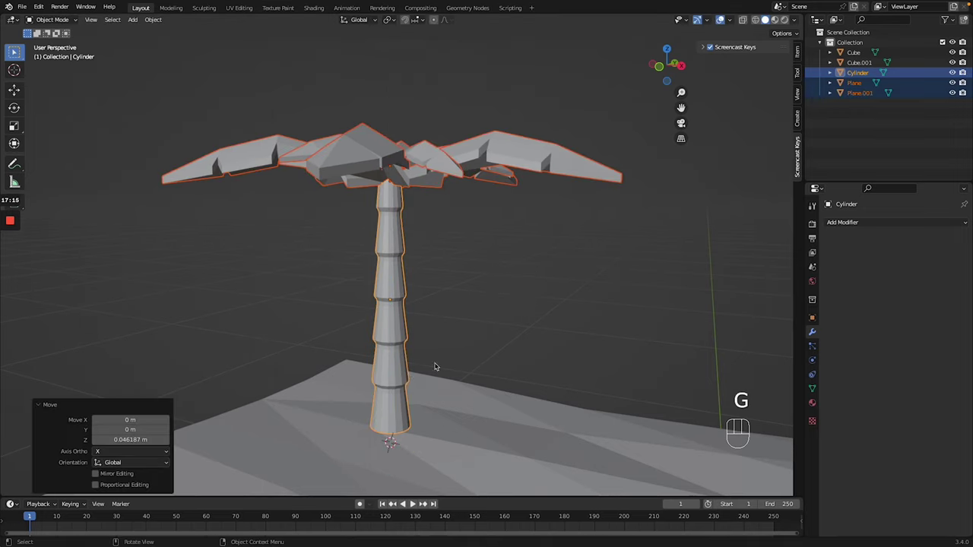
- Isolate the trunk and inset its bottom face to start a narrower foot
{"action": "key", "text": "Tab"}
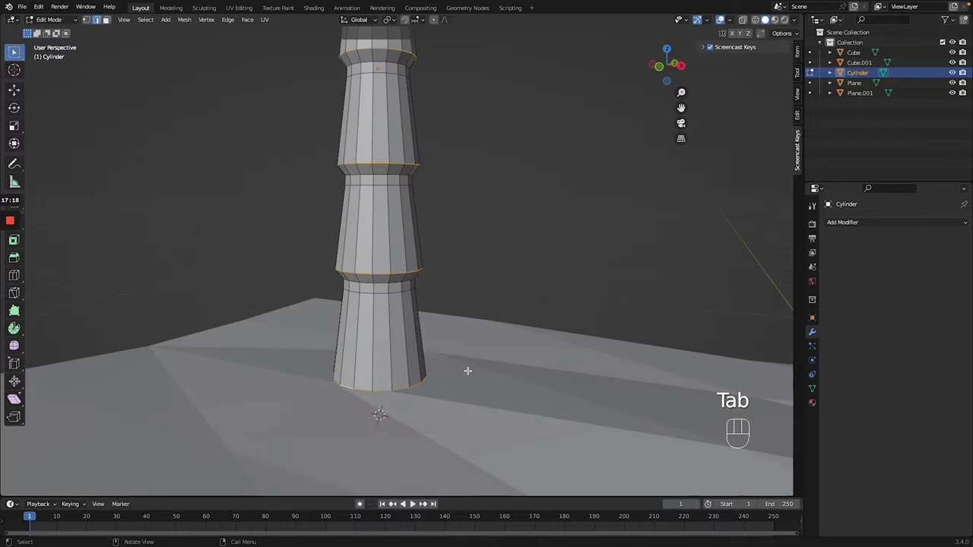
{"action": "key", "text": "/"}
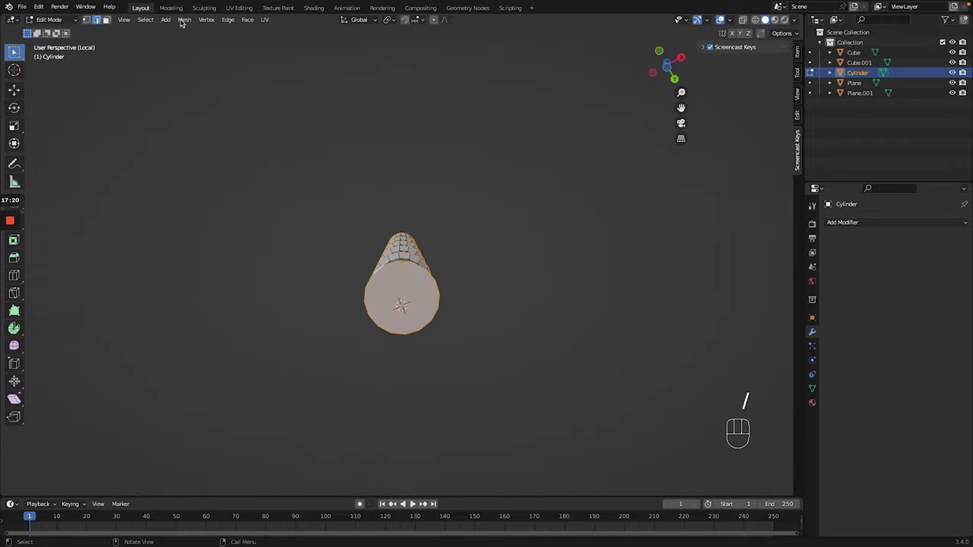
{"action": "left_click", "coordinate": [111, 19]}
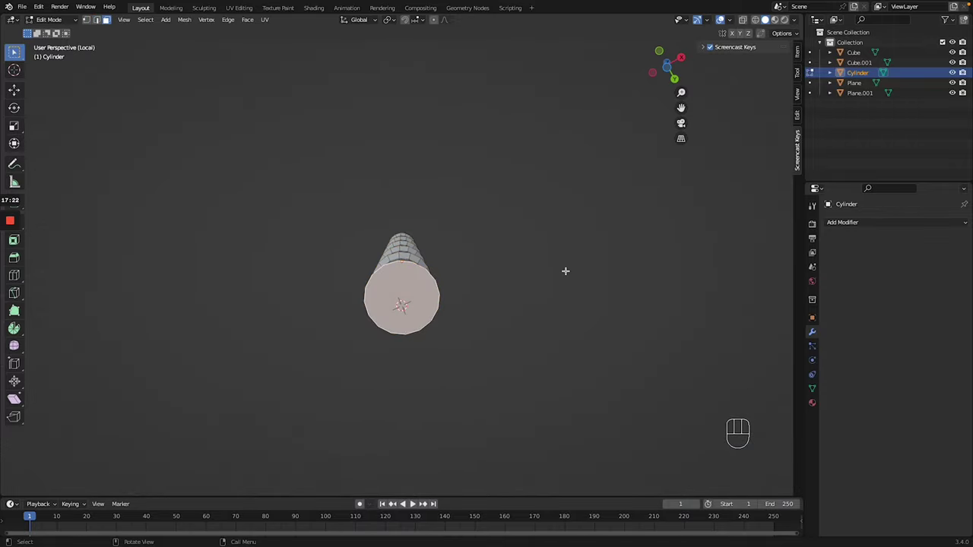
{"action": "key", "text": "i"}
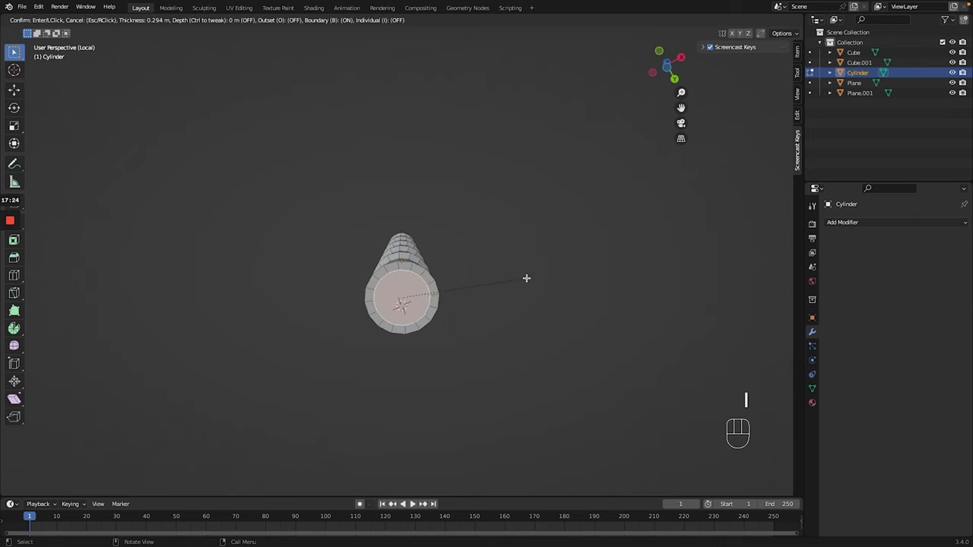
{"action": "key", "text": "KP_1"}
- Push the inset base face down along Z from front view, then settle the tree in Object Mode
{"action": "key", "text": "e"}
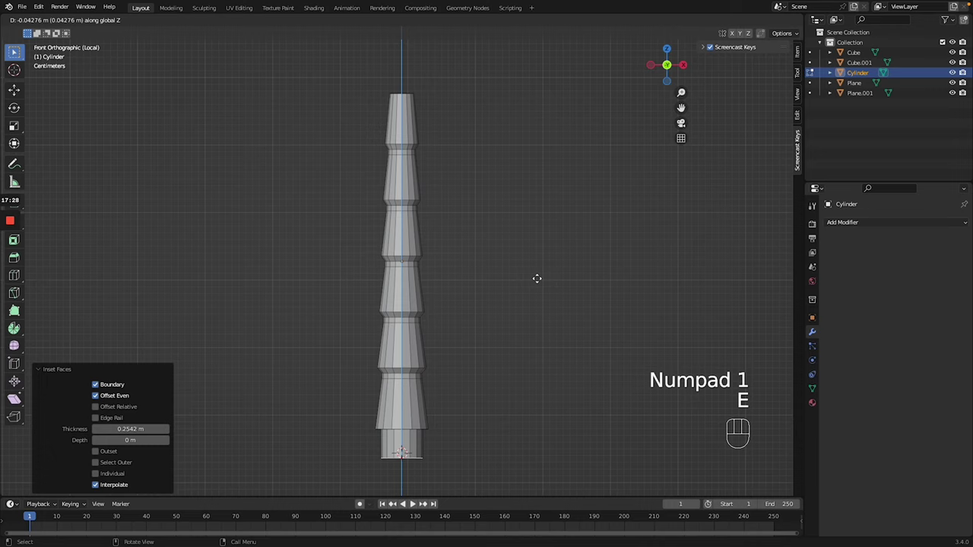
{"action": "key", "text": "z"}
{"action": "key", "text": "/"}
{"action": "key", "text": "Tab"}
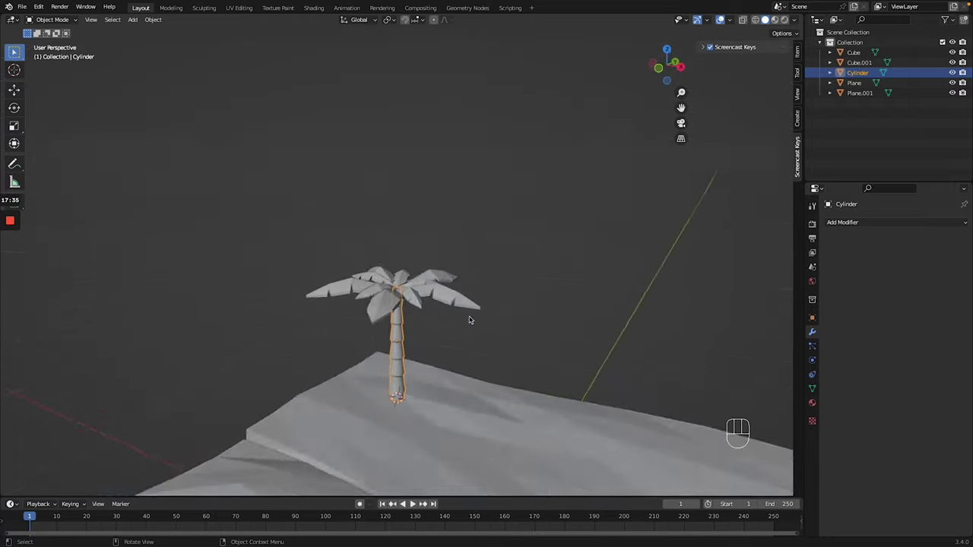
- Duplicate the whole palm tree, place the copy beside the first and scale it smaller
{"action": "left_click_drag", "start_coordinate": [480, 330], "coordinate": [495, 333]}
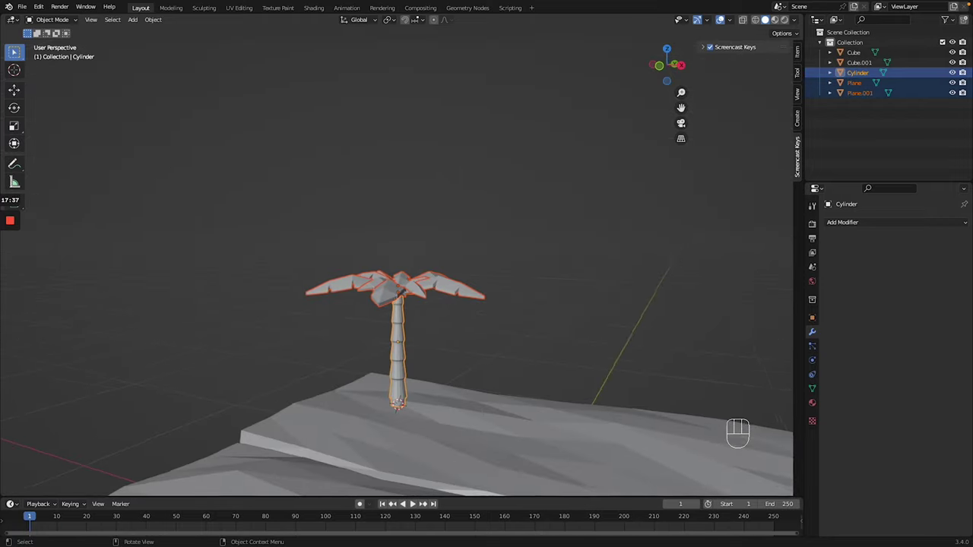
{"action": "key", "text": "shift+d"}
{"action": "key", "text": "g"}
{"action": "key", "text": "g"}
{"action": "key", "text": "g"}
{"action": "key", "text": "g"}
- Rotate the first tree's leaves, then select its trunk for mesh editing
{"action": "left_click", "coordinate": [456, 298]}
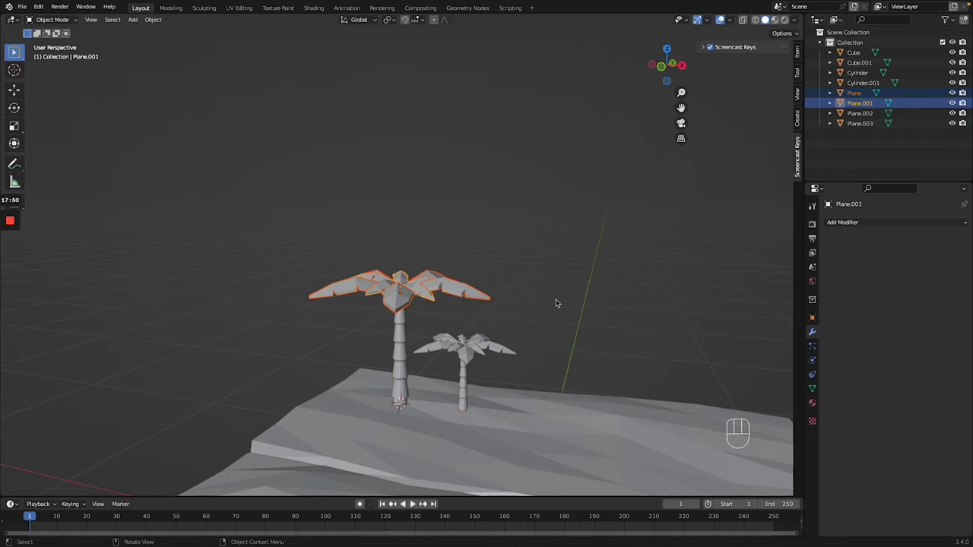
{"action": "key", "text": "g"}
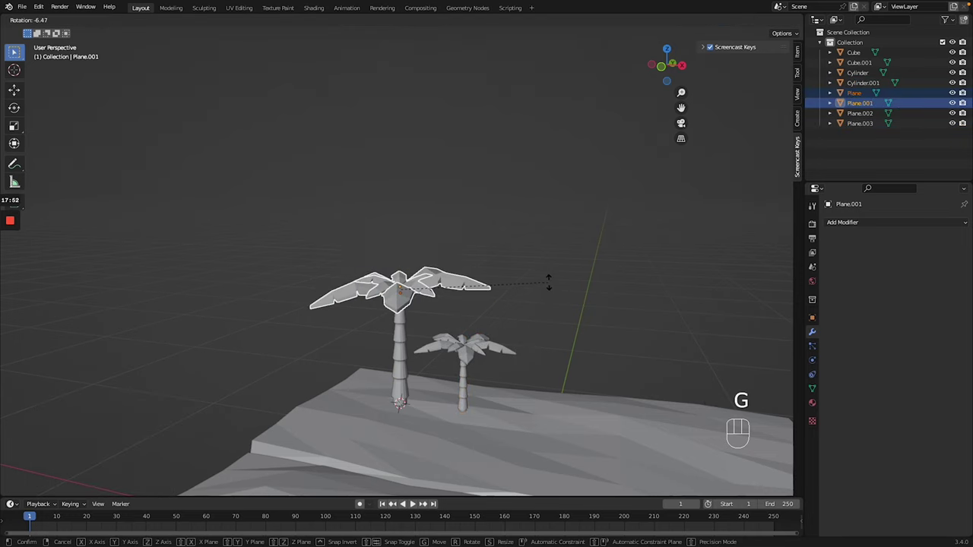
{"action": "key", "text": "ctrl+z"}
{"action": "left_click", "coordinate": [376, 361]}
{"action": "key", "text": "Tab"}
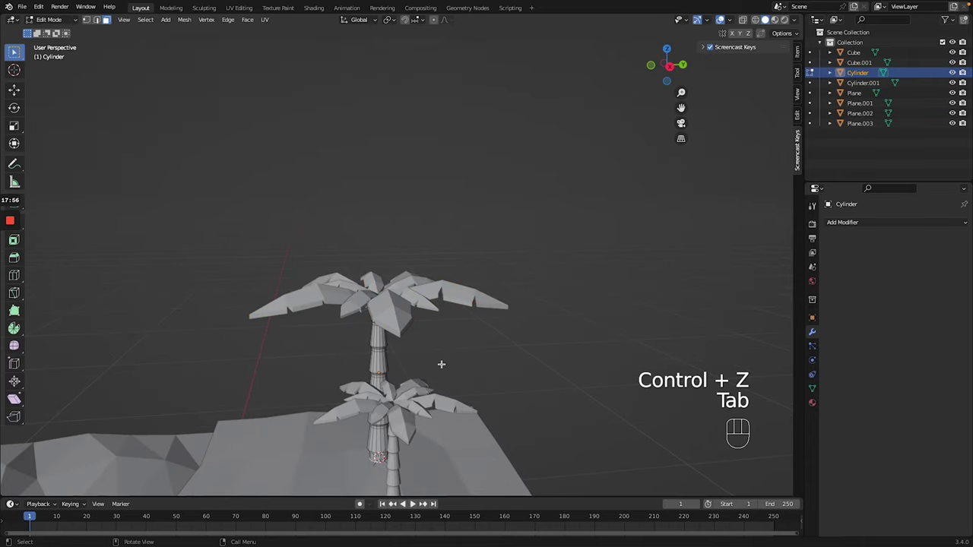
- Bend a trunk ring with proportional editing in isolated front view into a gentle curve
{"action": "key", "text": "/"}
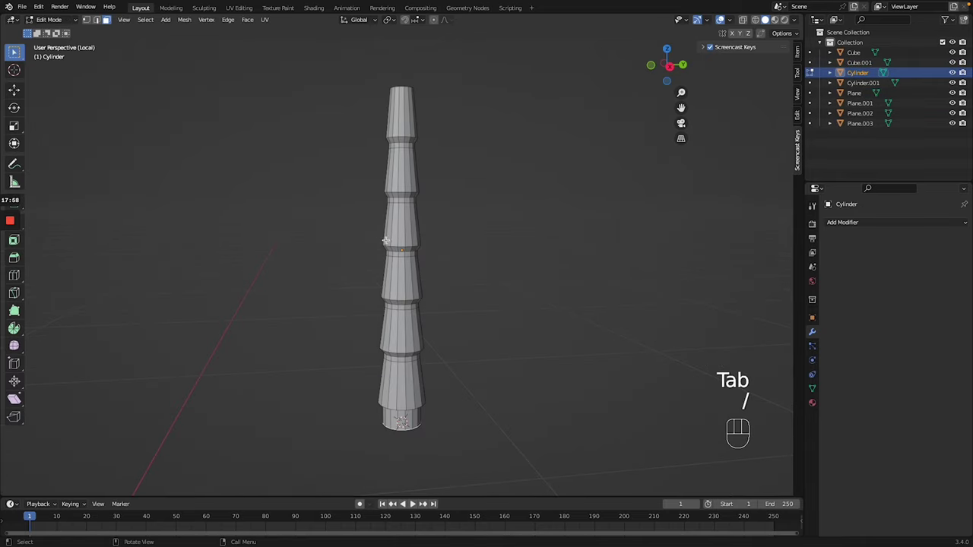
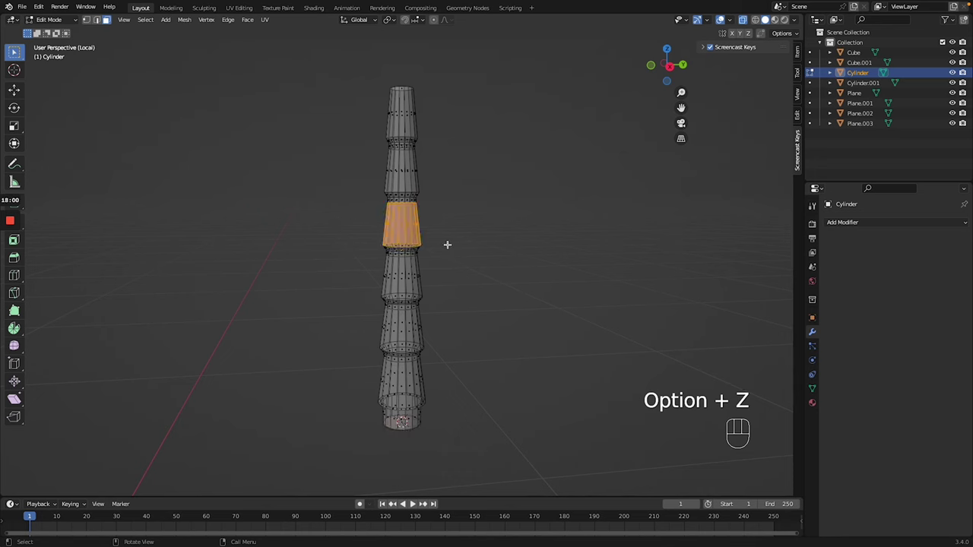
{"action": "key", "text": "KP_1"}
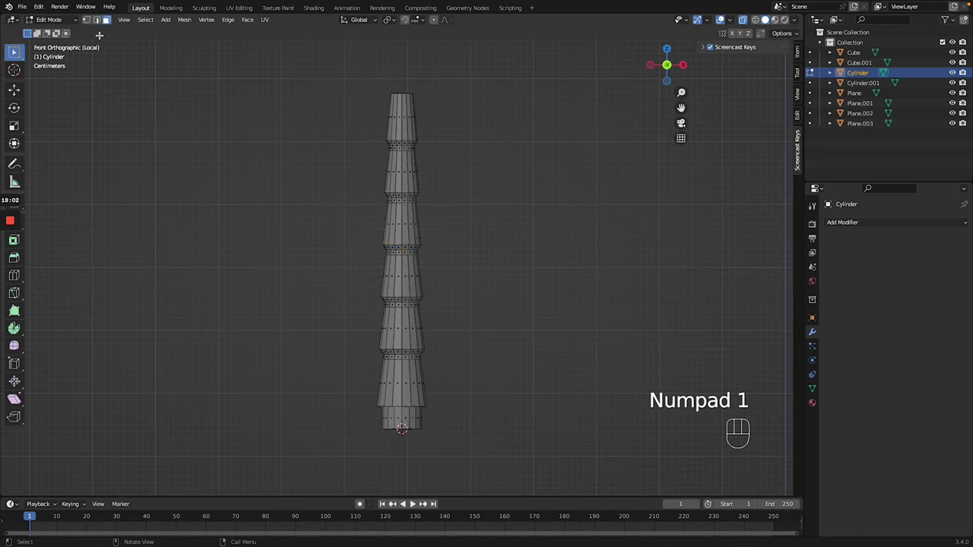
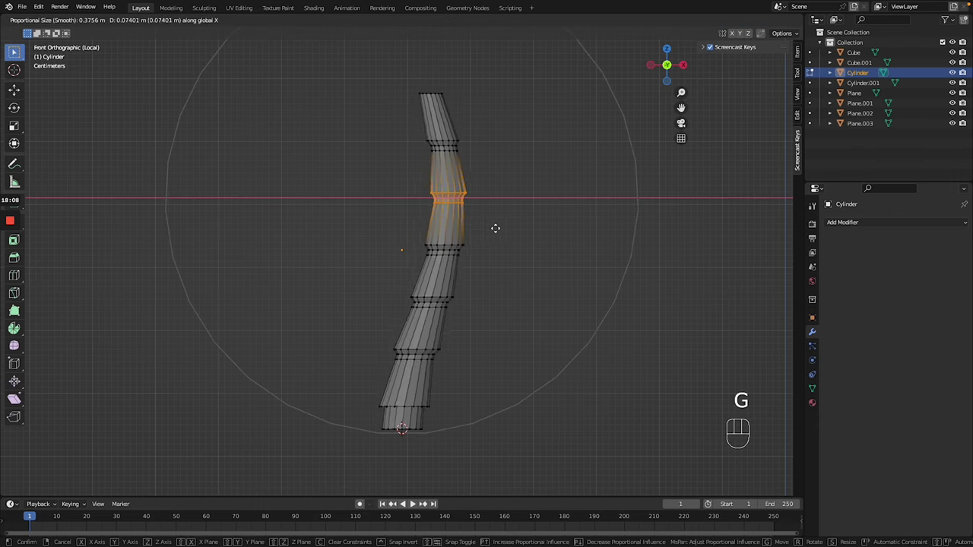
{"action": "key", "text": "Tab"}
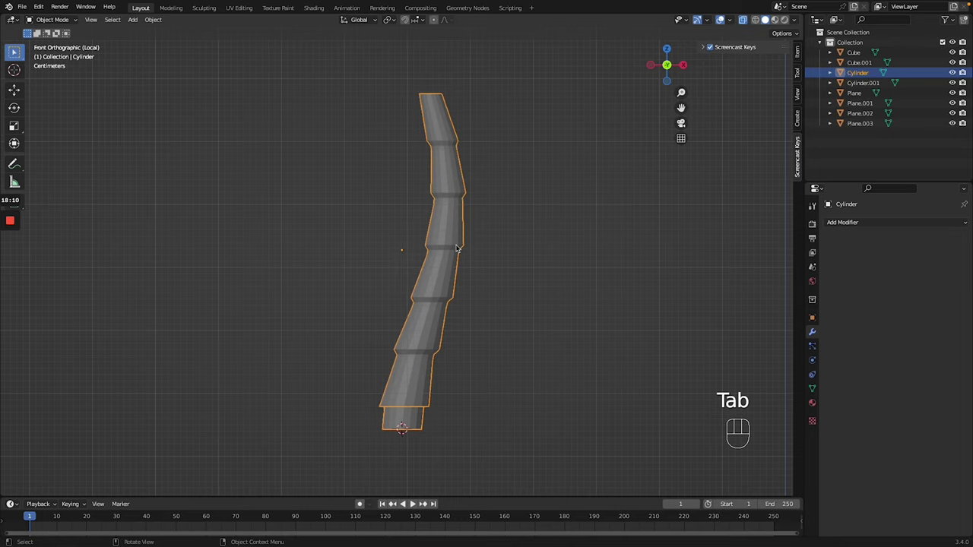
{"action": "key", "text": "/"}
- Rotate the bent trunk about its vertical axis and slide it along Y under its leaves
{"action": "key", "text": "alt+z"}
{"action": "left_click", "coordinate": [428, 354]}
{"action": "key", "text": "g"}
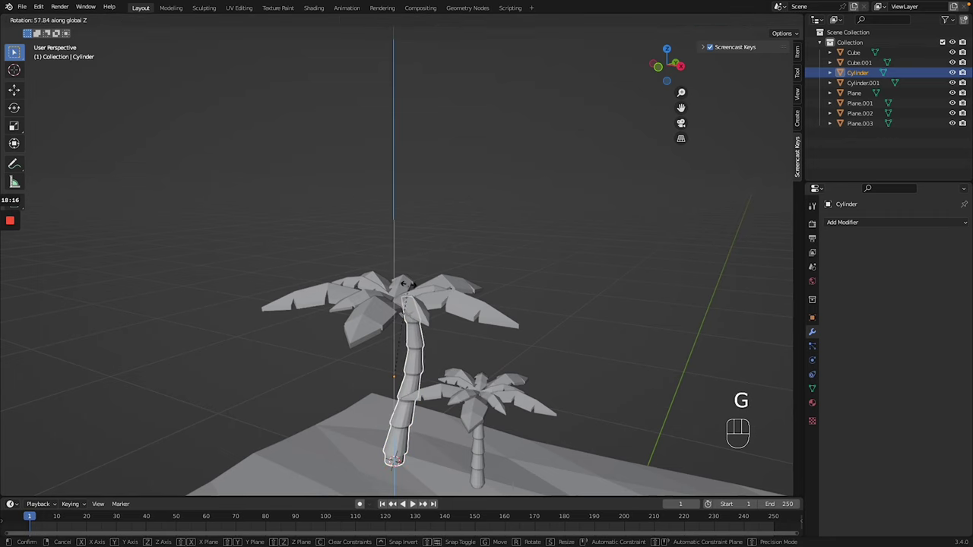
{"action": "key", "text": "z"}
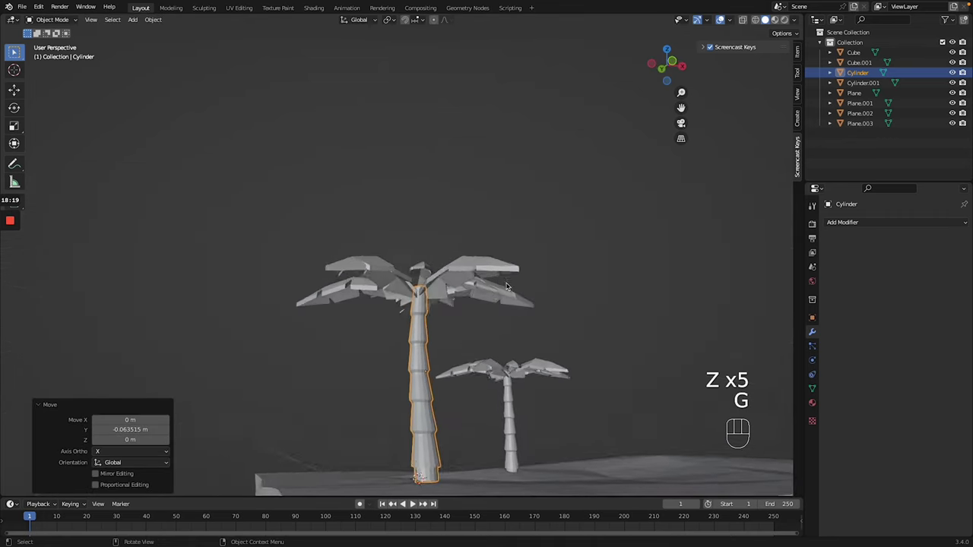
- Move the selected palm tree along Y to the island's edge and clear the selection
{"action": "key", "text": "g"}
{"action": "key", "text": "g"}
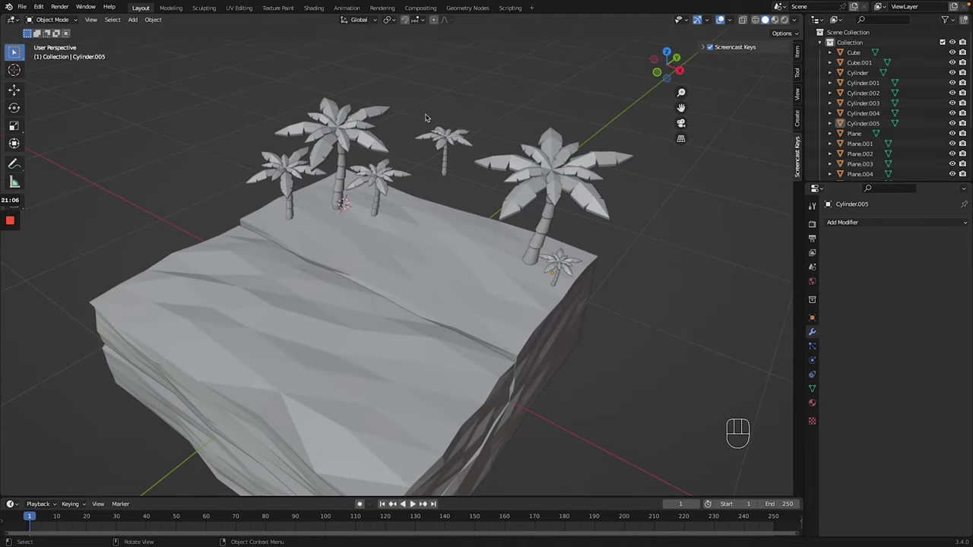
{"action": "left_click_drag", "start_coordinate": [452, 139], "coordinate": [473, 147]}
{"action": "key", "text": "g"}
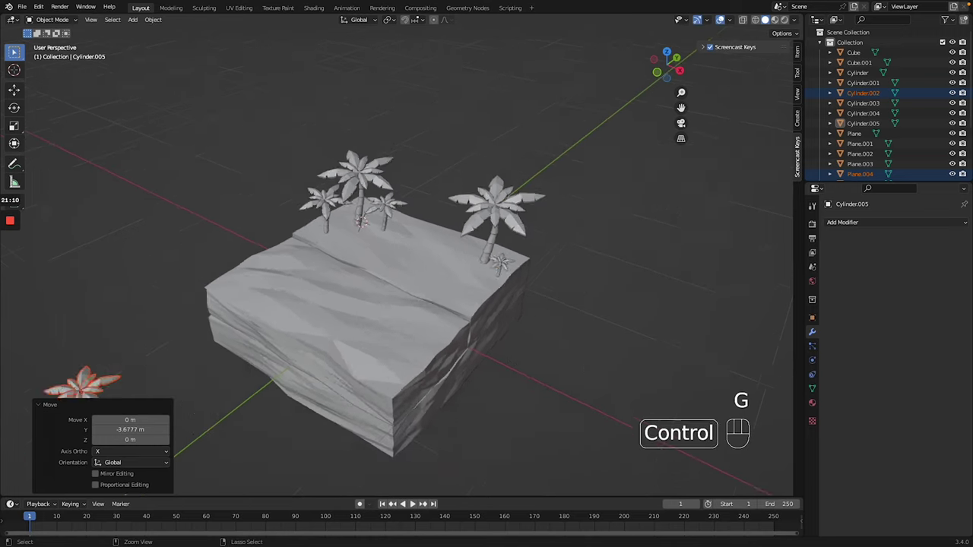
{"action": "key", "text": "g"}
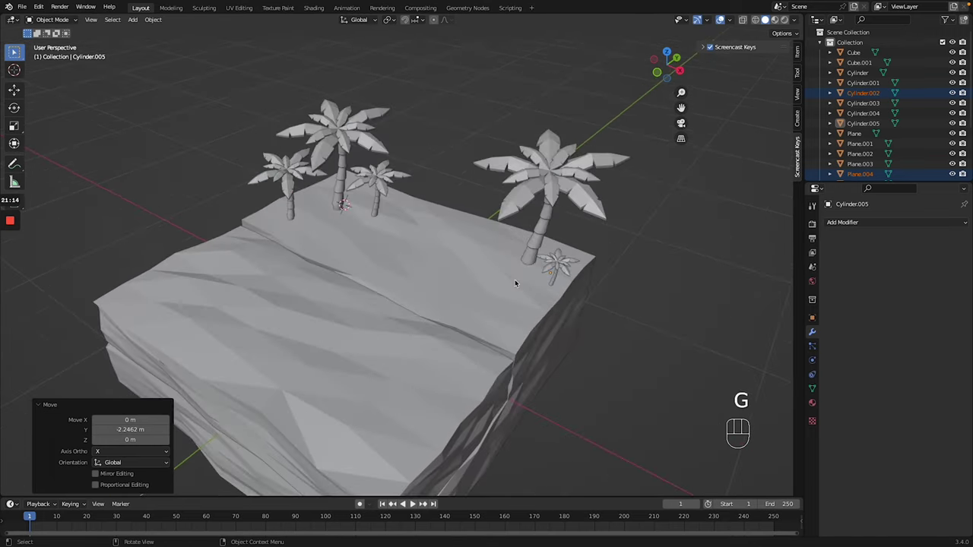
{"action": "left_click", "coordinate": [623, 231]}
{"action": "left_click", "coordinate": [690, 294]}
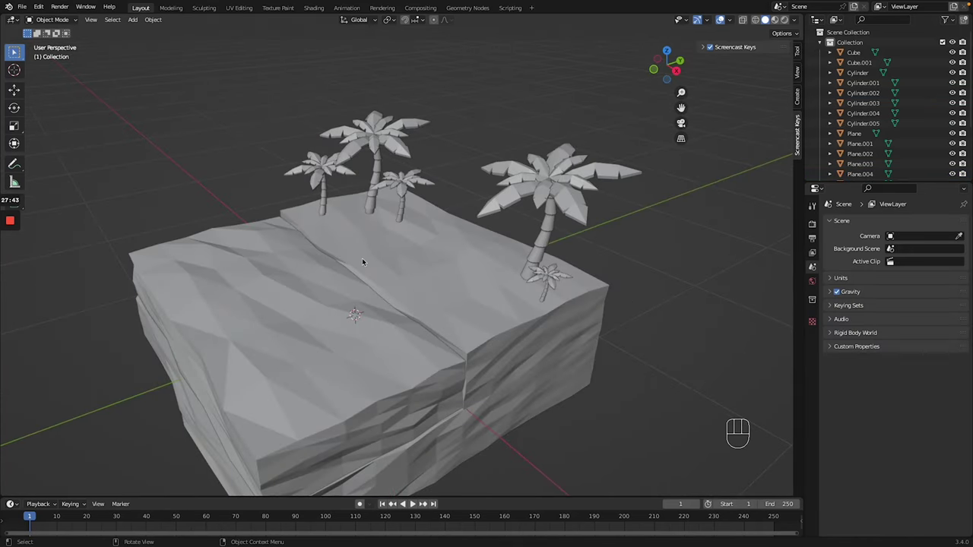
- Add cube Cube.002, isolate it, lengthen along Y and lower along Z into a block, ready for edge editing
{"action": "key", "text": "shift+a"}
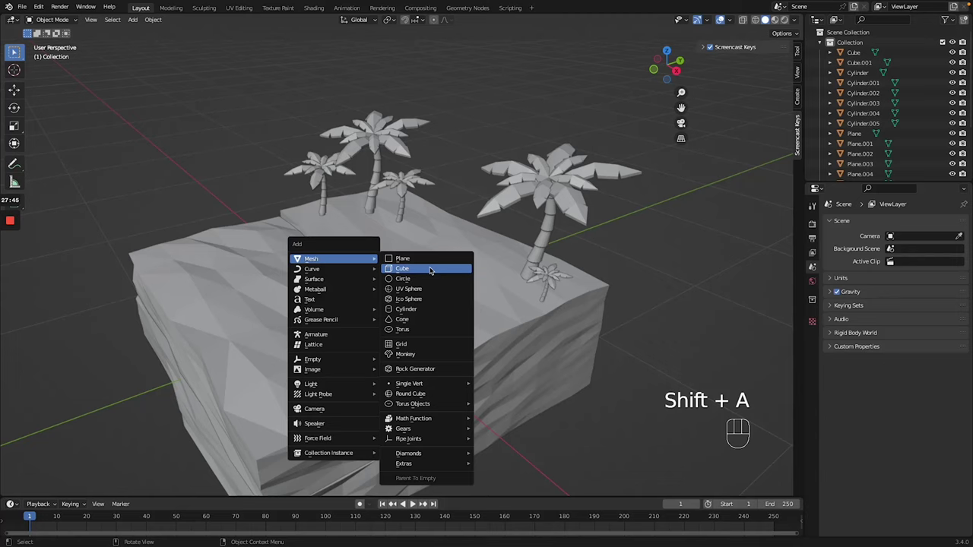
{"action": "key", "text": "g"}
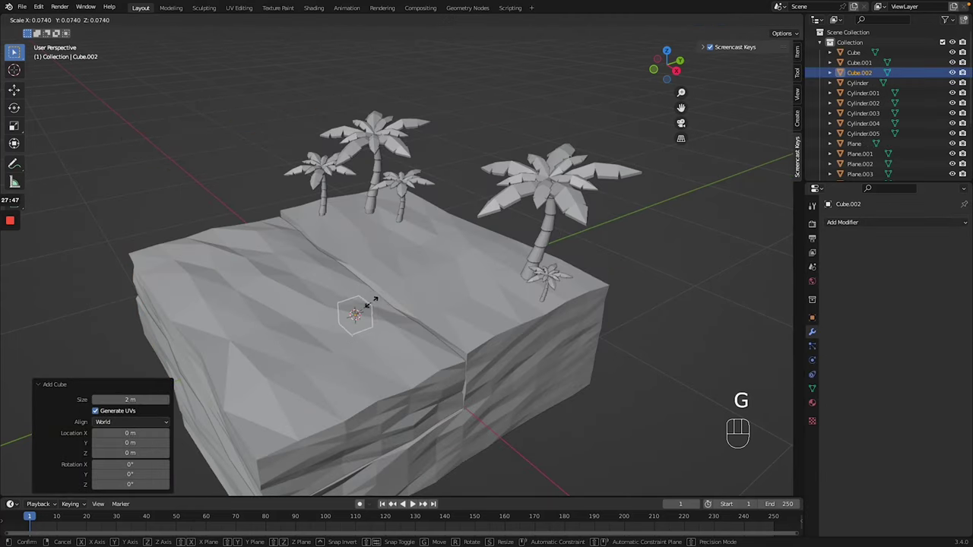
{"action": "key", "text": "/"}
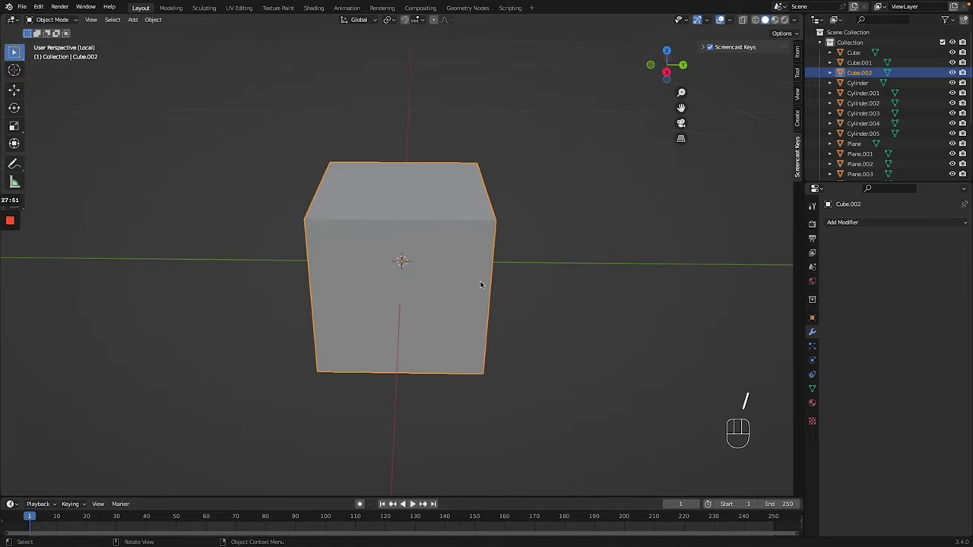
{"action": "key", "text": "g"}
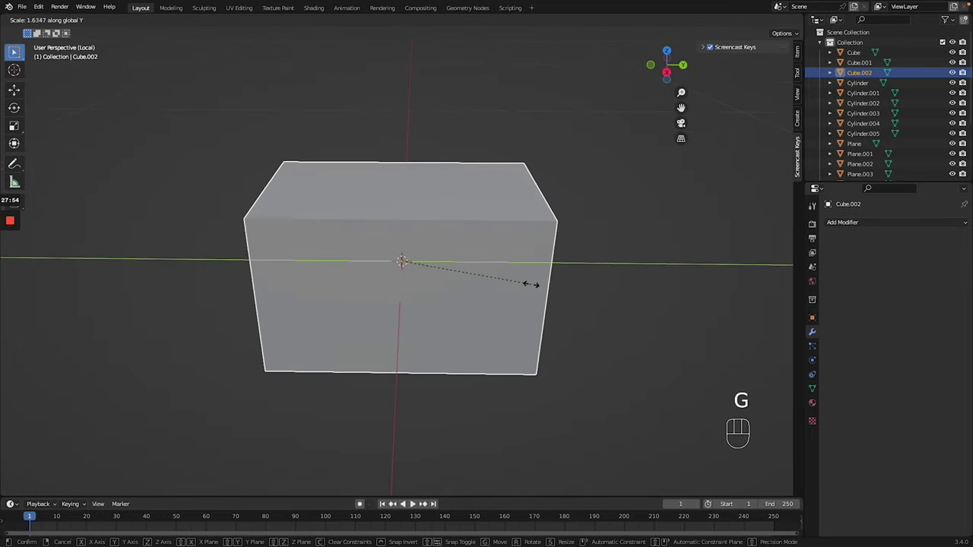
{"action": "key", "text": "g"}
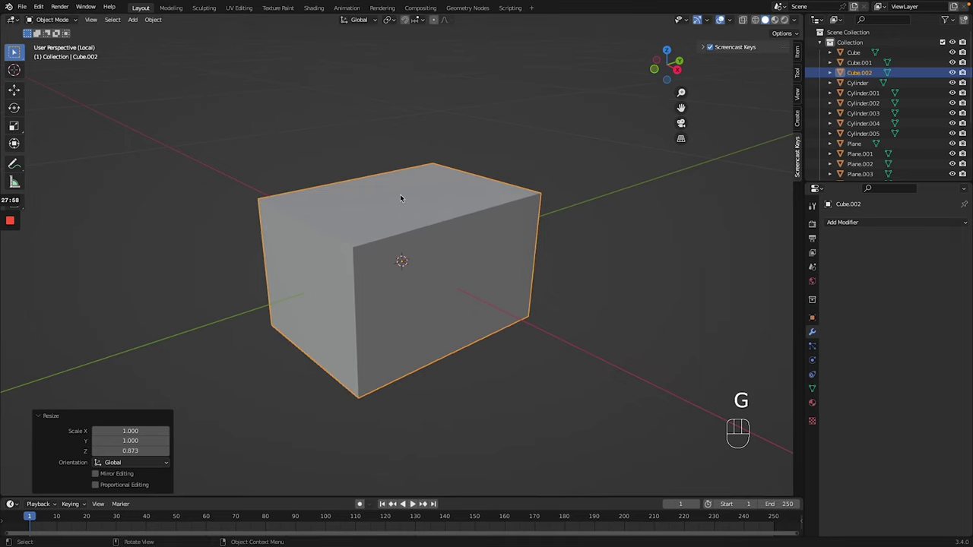
{"action": "key", "text": "Tab"}
{"action": "key", "text": "ctrl+z"}
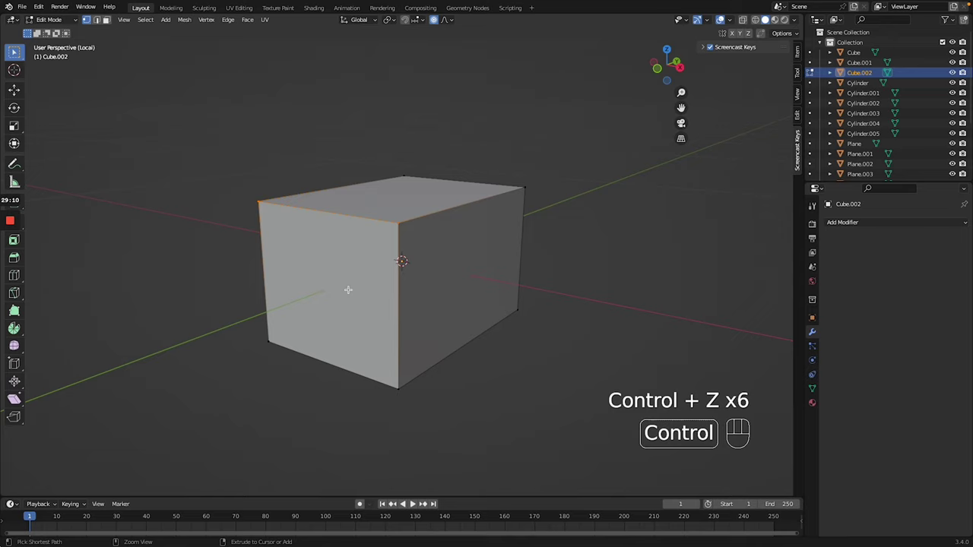
- Cut a middle loop and pinch and raise the top edges into a triangular tent ridge
{"action": "key", "text": "ctrl+r"}
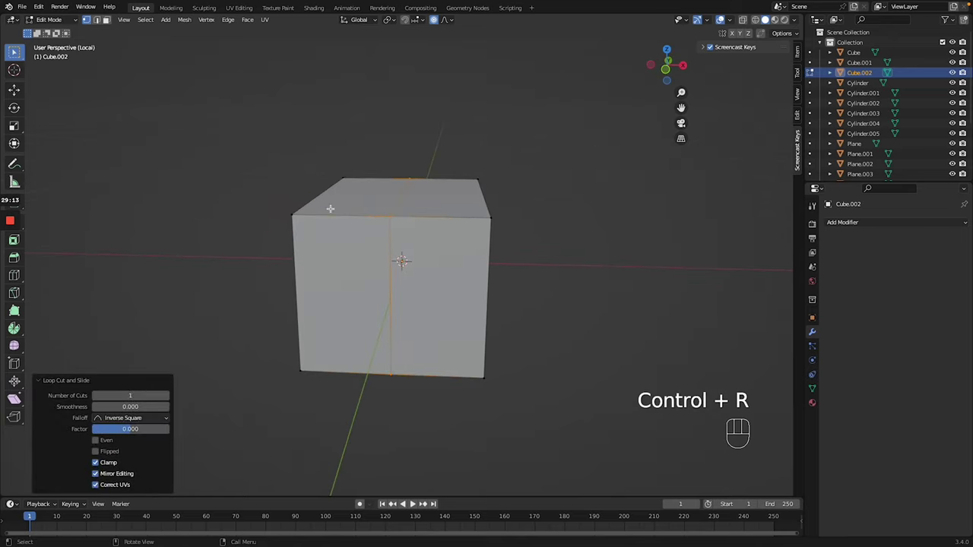
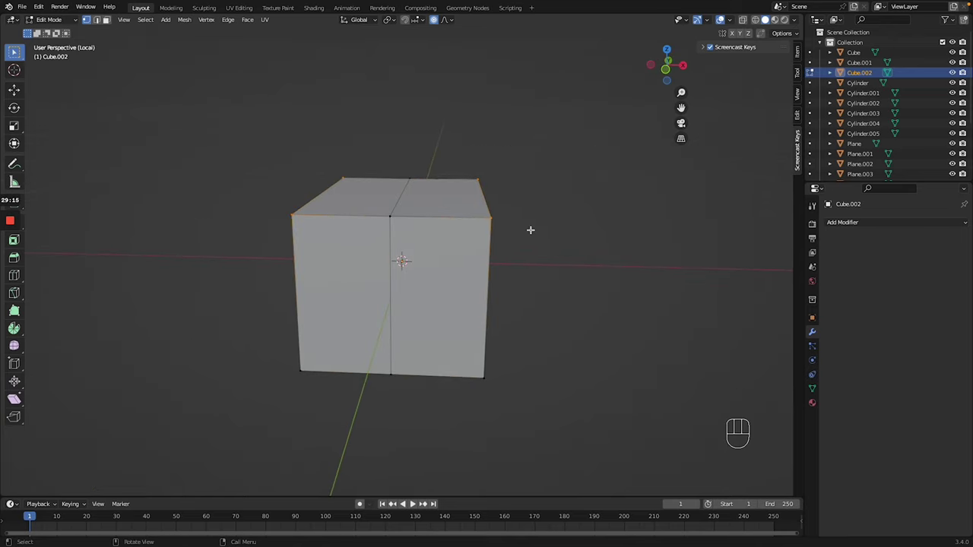
{"action": "key", "text": "g"}
{"action": "key", "text": "ctrl+z"}
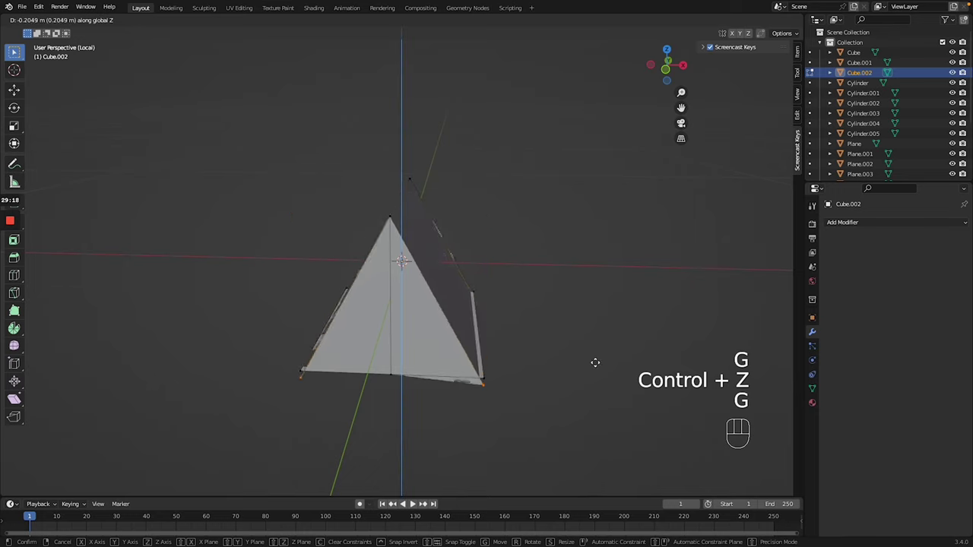
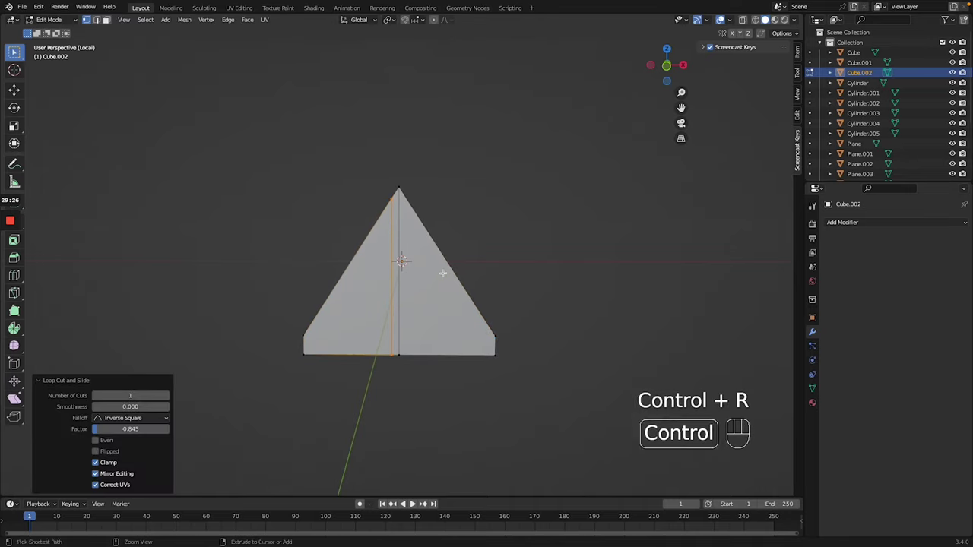
- Slide edge loops beside the ridge for an entrance slit and add cuts across the tent front
{"action": "key", "text": "ctrl+r"}
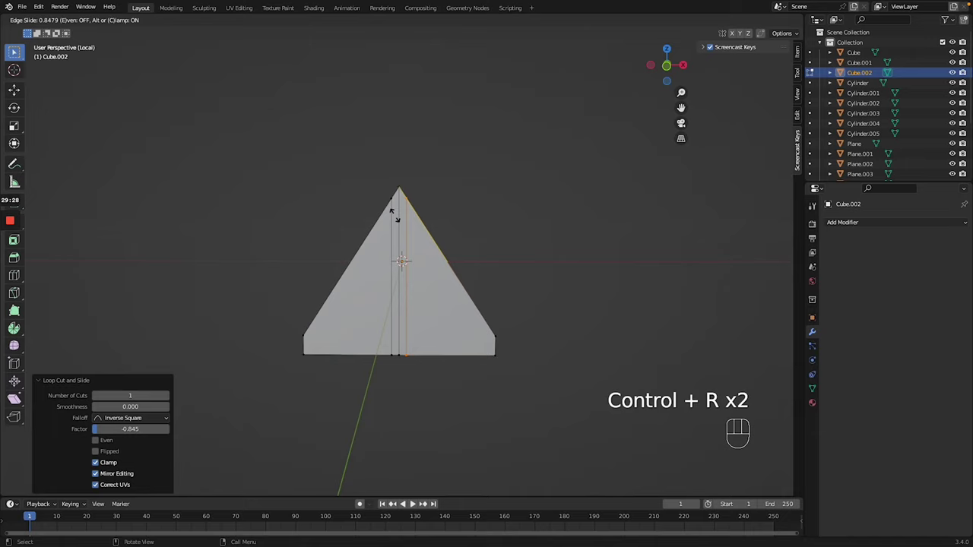
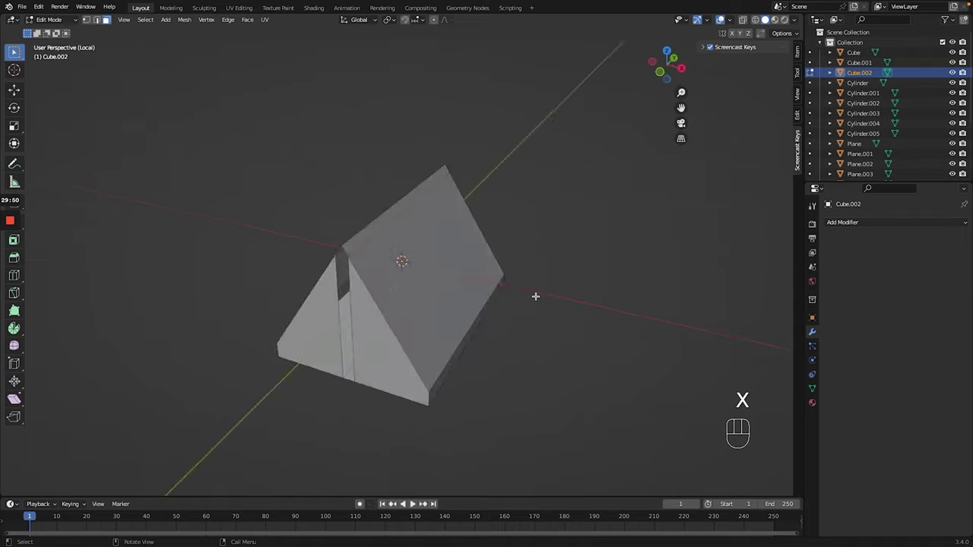
{"action": "key", "text": "ctrl+z"}
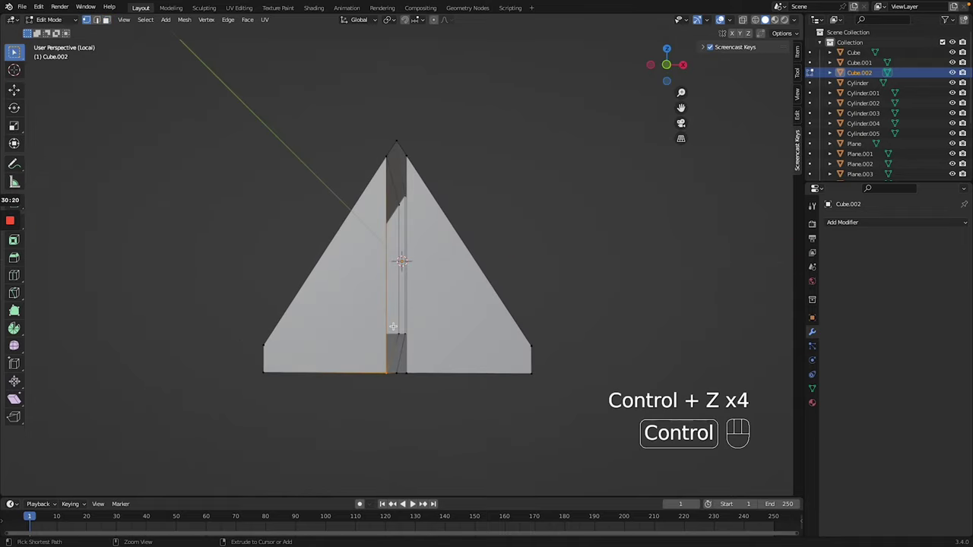
{"action": "key", "text": "ctrl+r"}
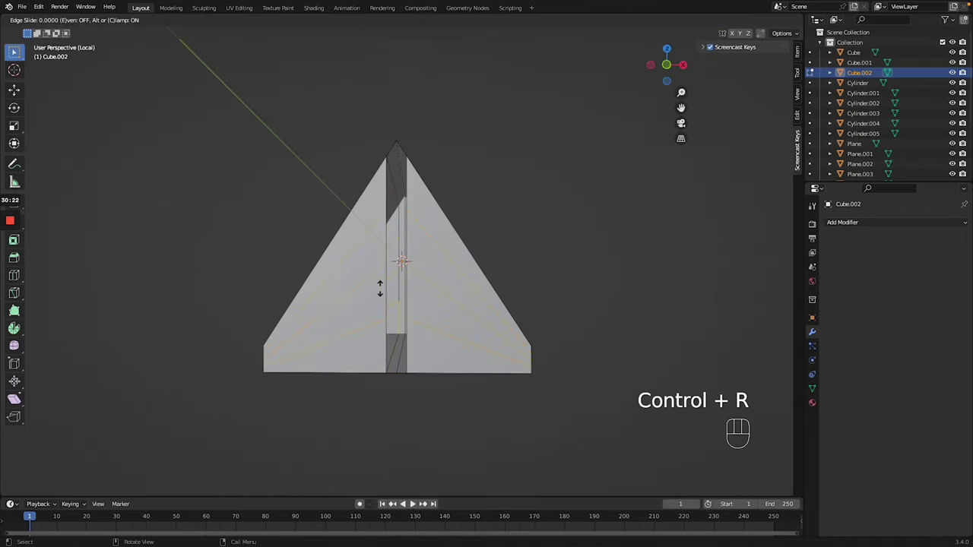
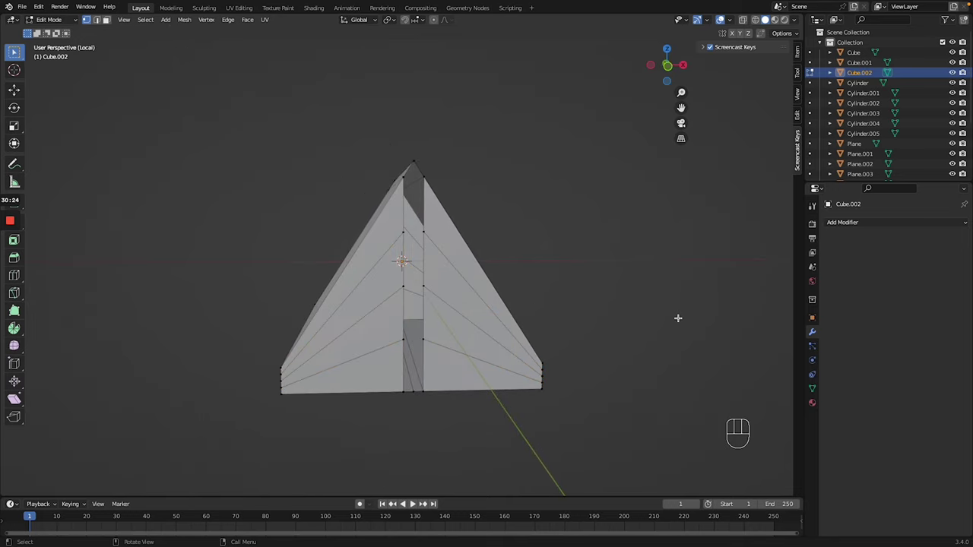
{"action": "key", "text": "KP_1"}
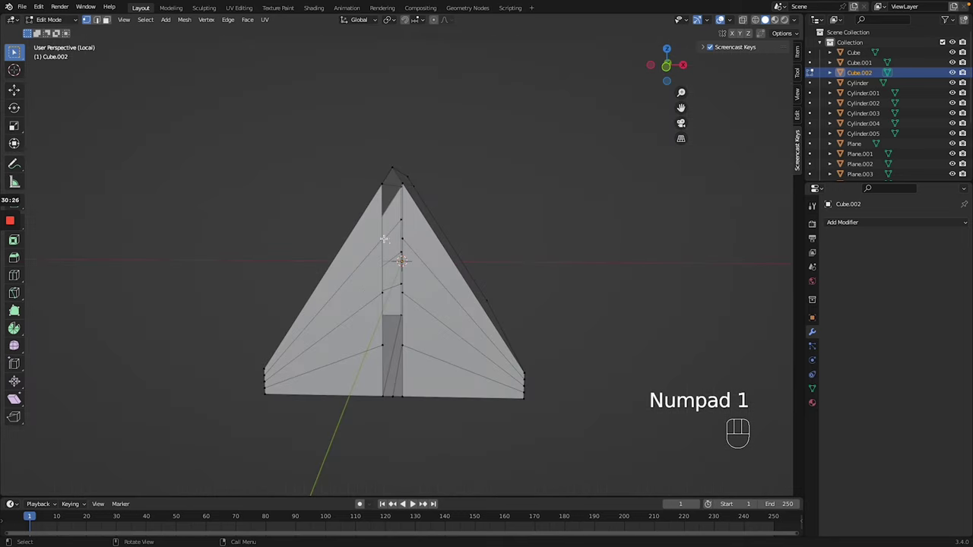
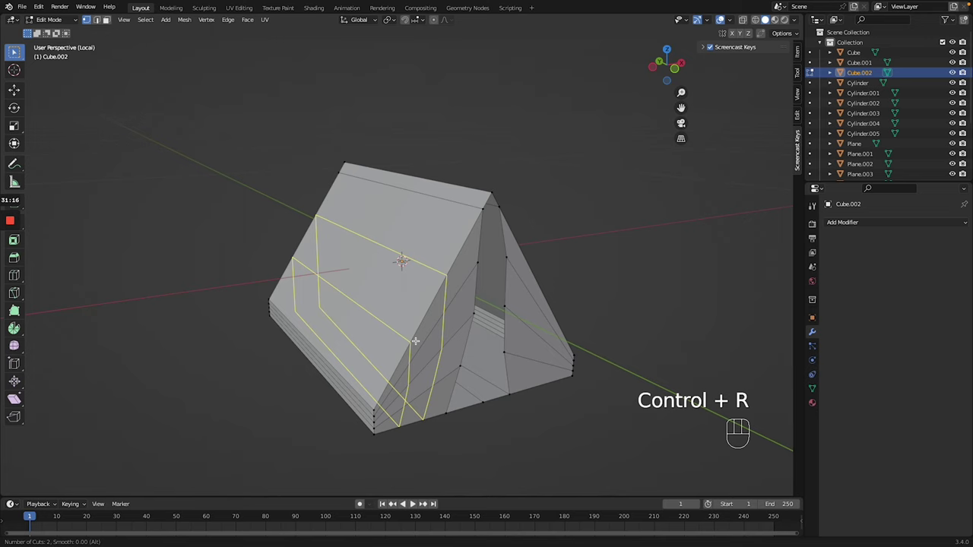
- Add roof loop cuts and sag the roof and front panel with soft proportional falloff
{"action": "key", "text": "ctrl+r"}
{"action": "key", "text": "ctrl+r"}
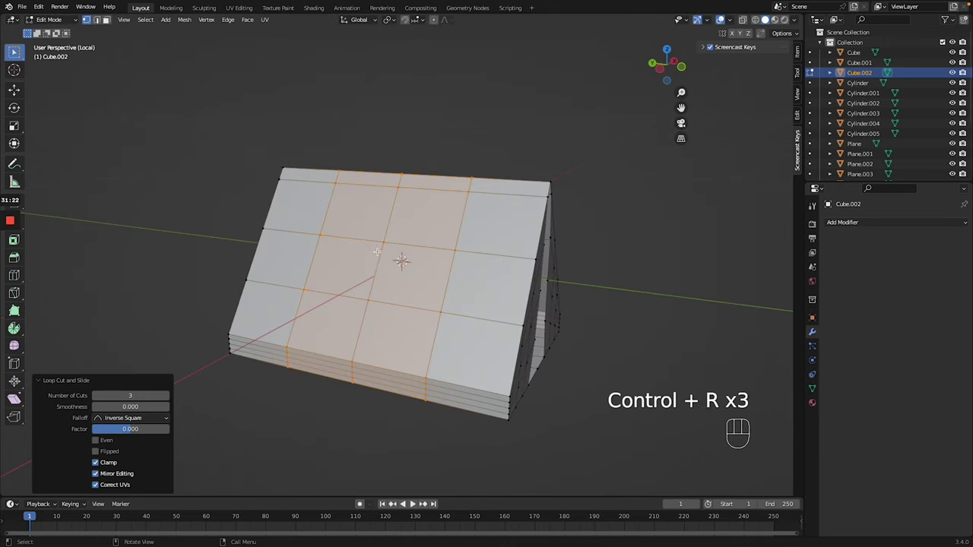
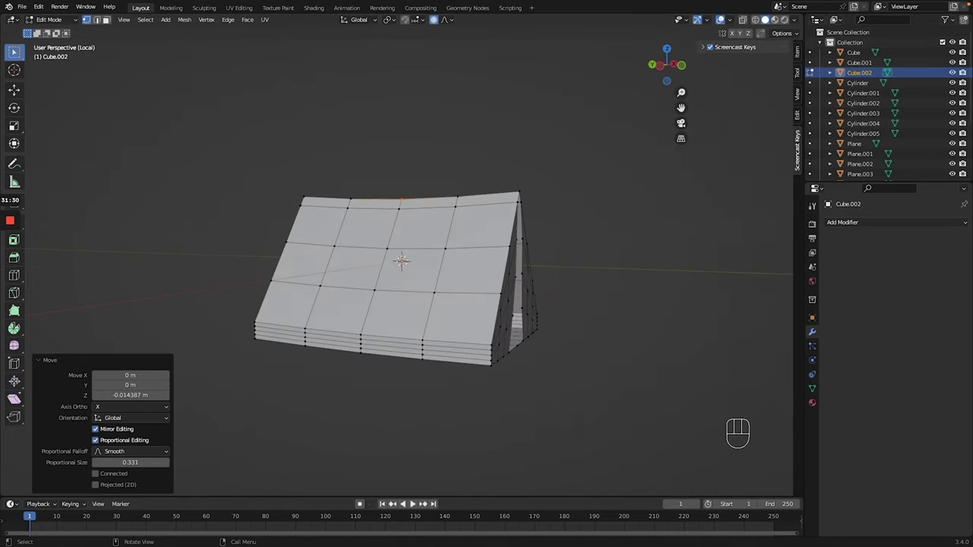
{"action": "key", "text": "KP_1"}
{"action": "key", "text": "g"}
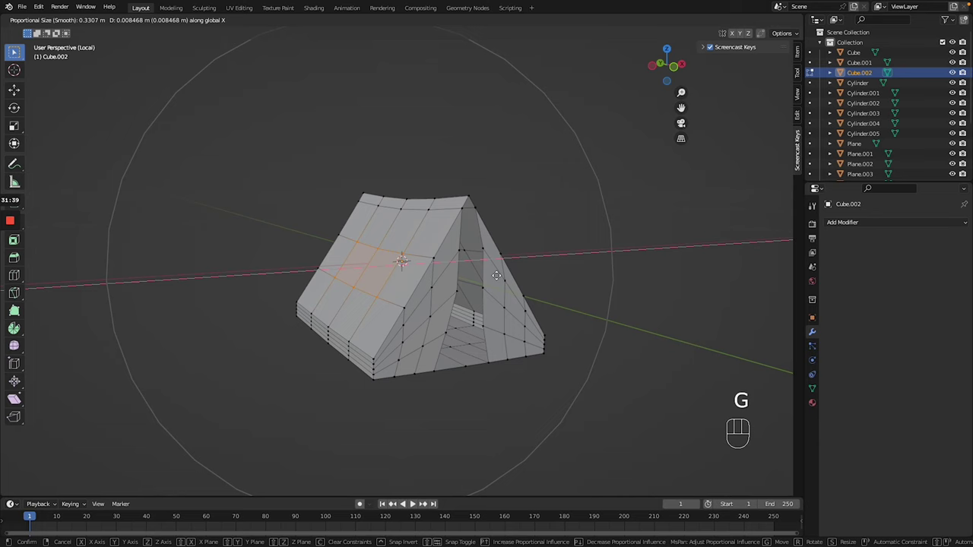
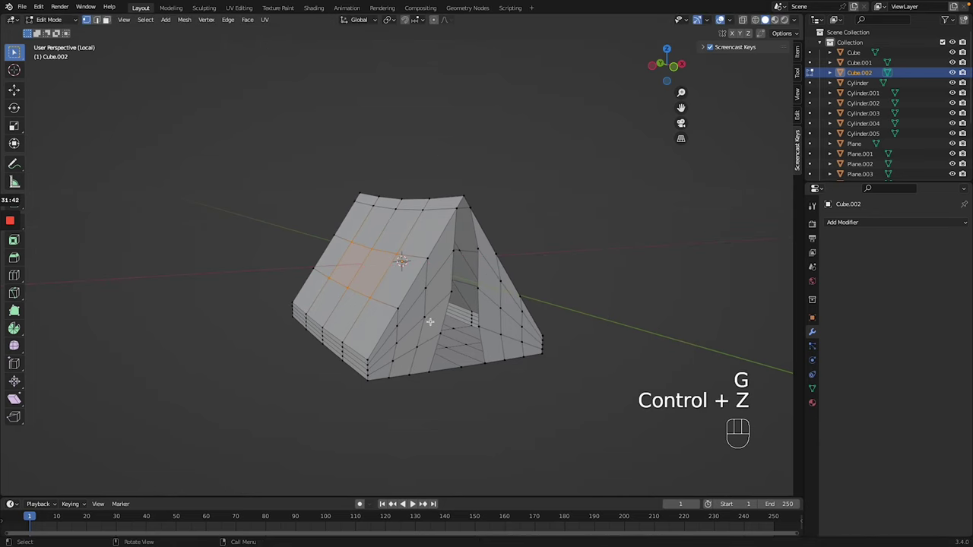
{"action": "key", "text": "g"}
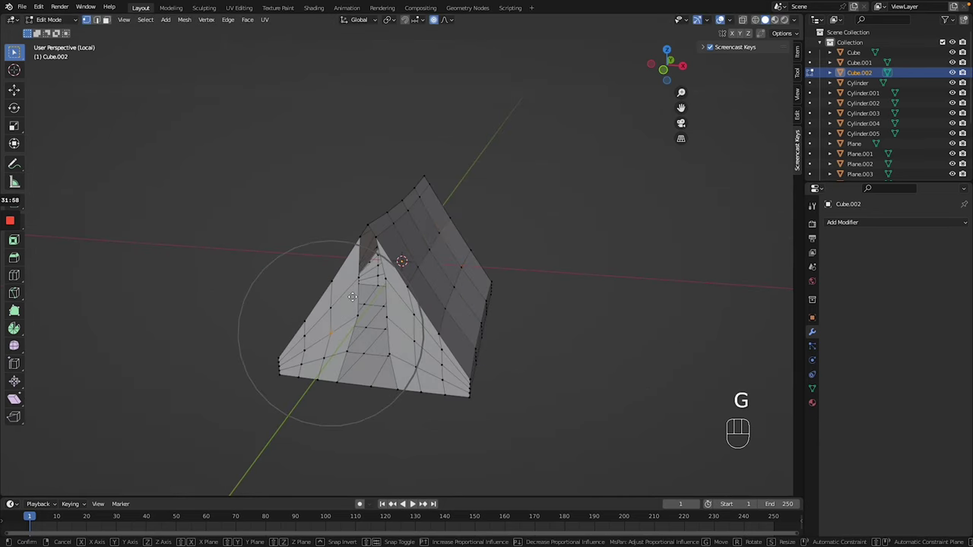
- Triangulate all tent faces and randomly jitter vertices for a rough low-poly look, back in Object Mode
{"action": "key", "text": "ctrl+z"}
{"action": "key", "text": "a"}
{"action": "key", "text": "ctrl+t"}
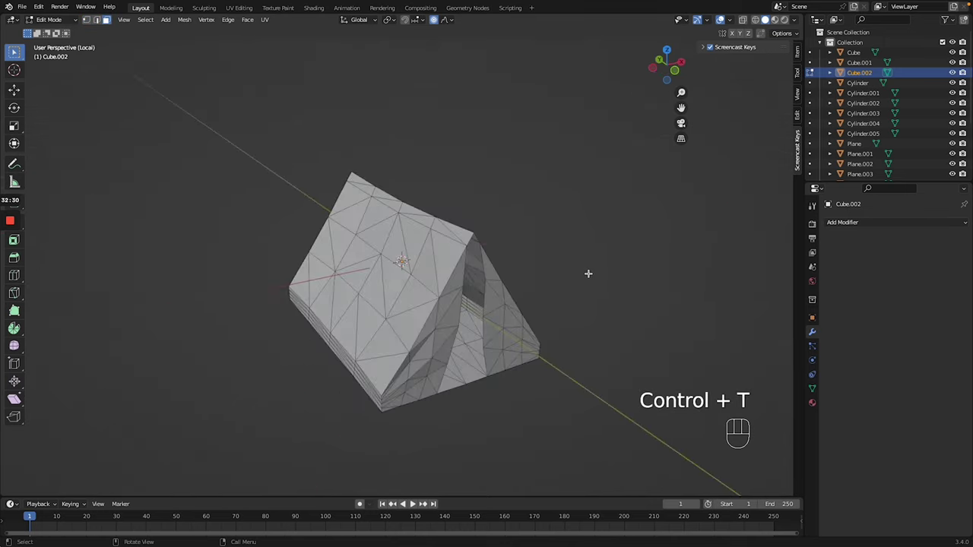
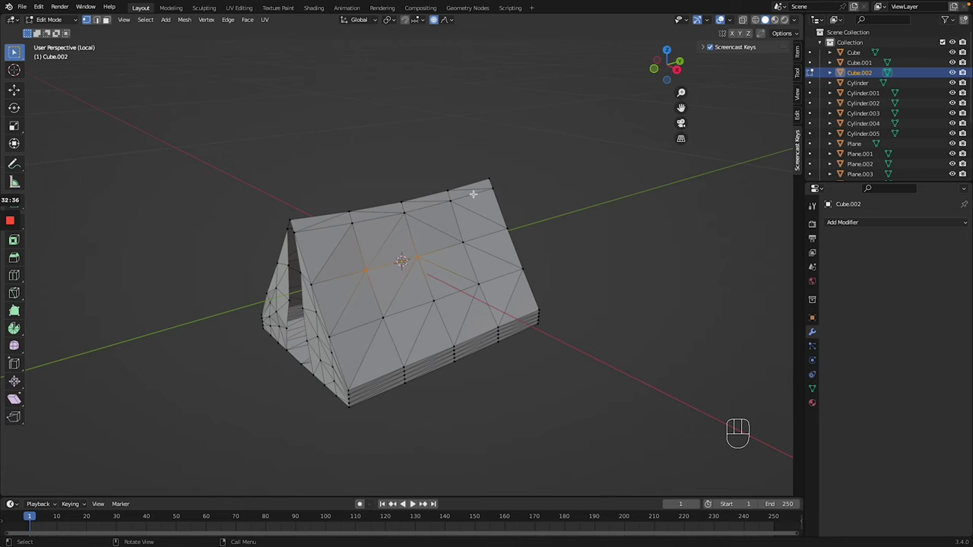
{"action": "key", "text": "g"}
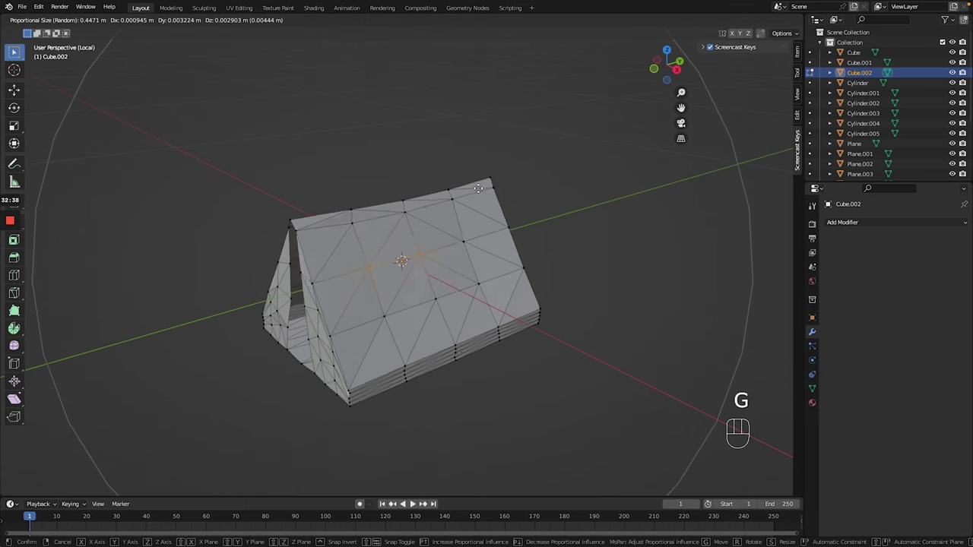
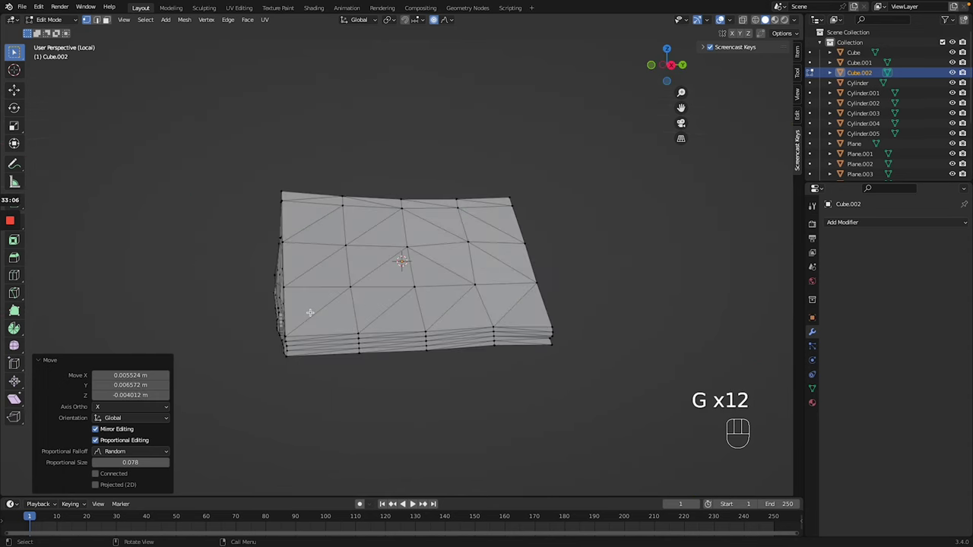
{"action": "key", "text": "Tab"}
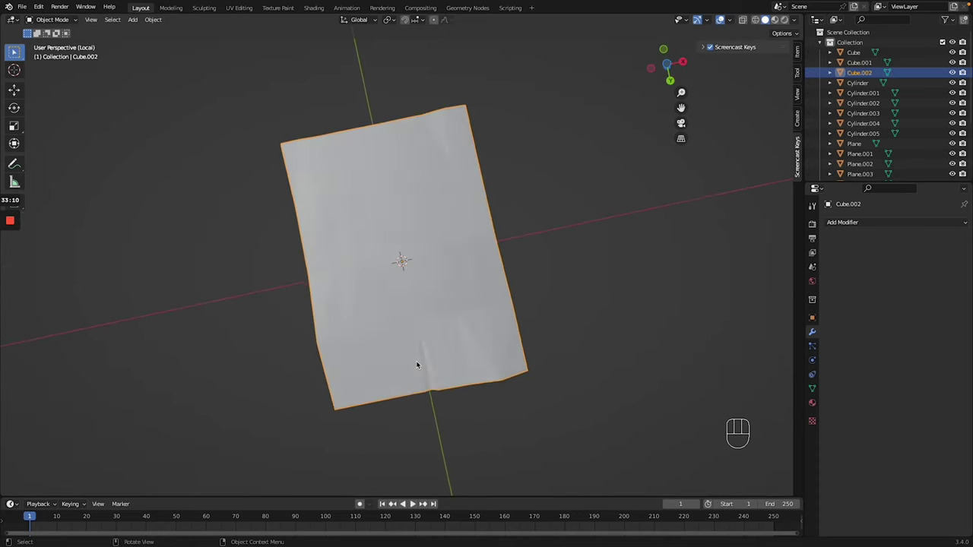
- Leave local view, lower the tent onto the island and turn it about the vertical axis
{"action": "left_click", "coordinate": [448, 344]}
{"action": "key", "text": "/"}
{"action": "key", "text": "g"}
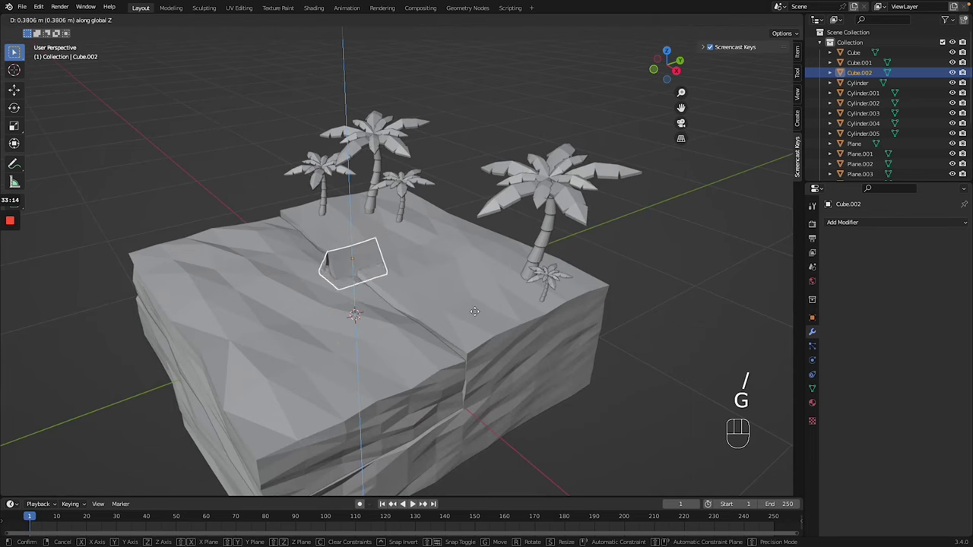
{"action": "key", "text": "g"}
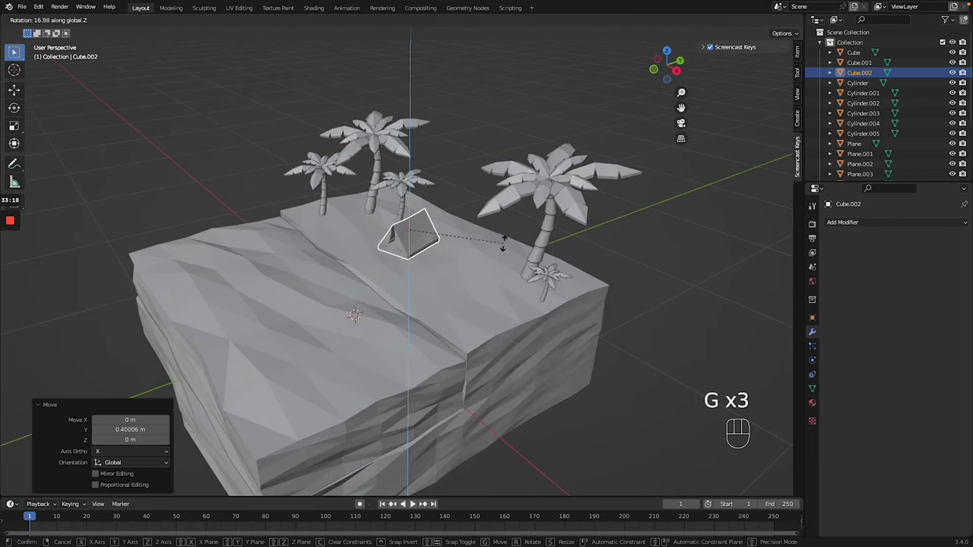
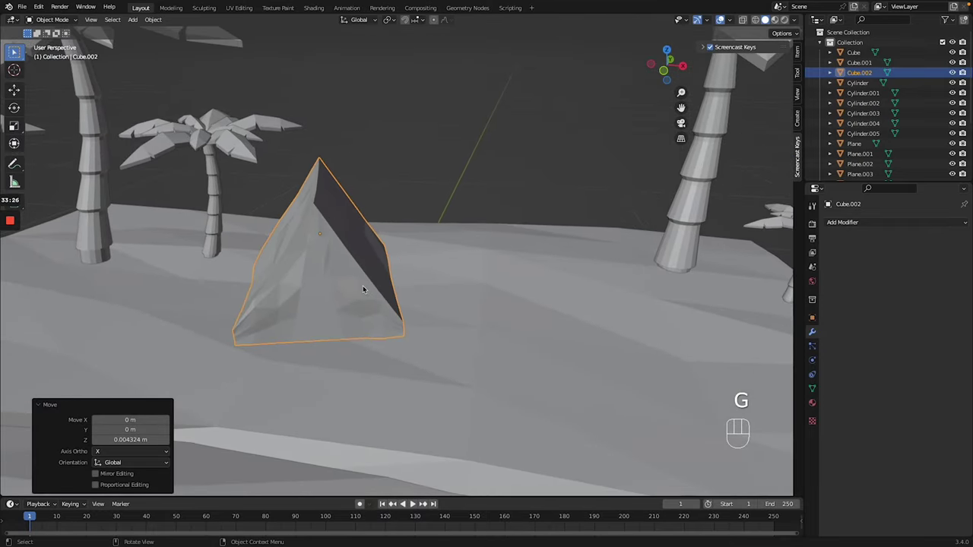
- Duplicate the tent as Cube.003, then rotate, shrink and position the copy beside the first
{"action": "key", "text": "shift+d"}
{"action": "key", "text": "g"}
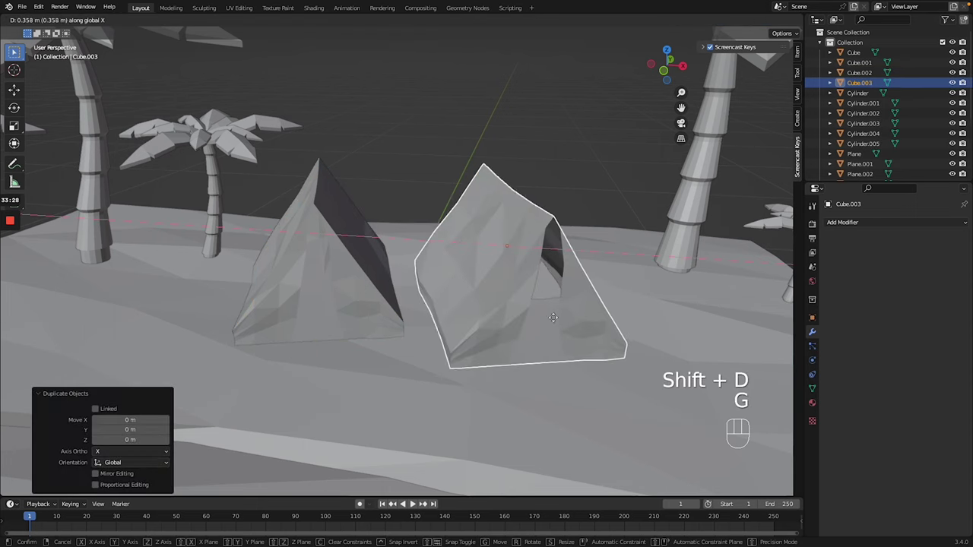
{"action": "key", "text": "g"}
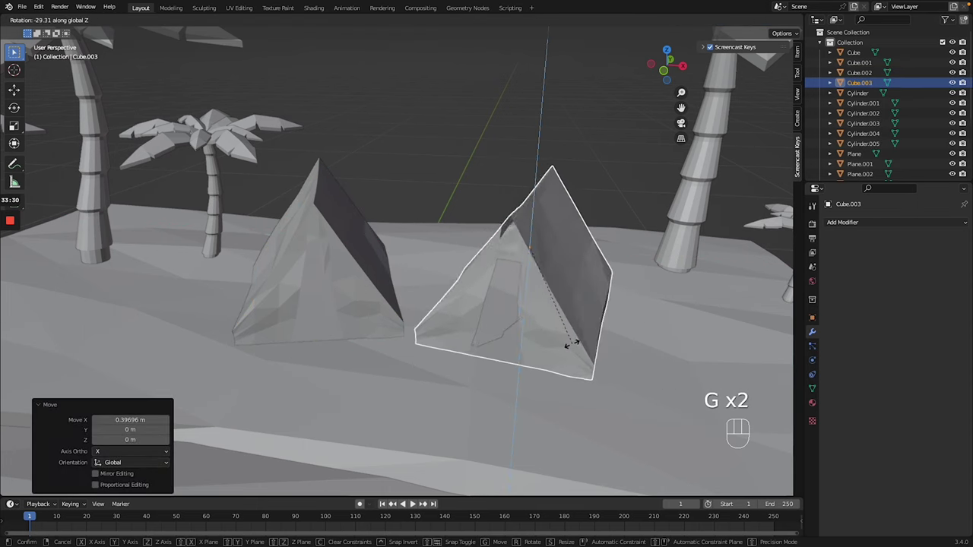
{"action": "key", "text": "g"}
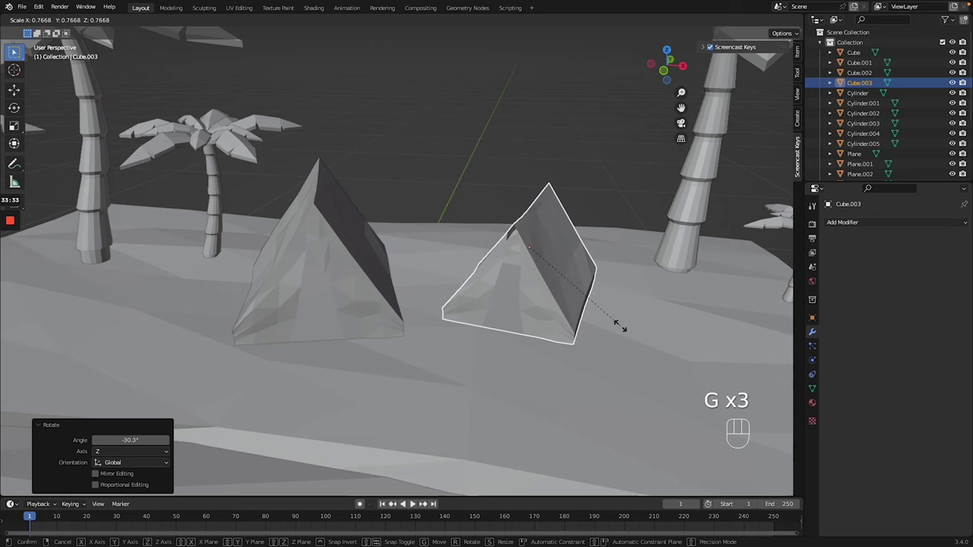
{"action": "key", "text": "g"}
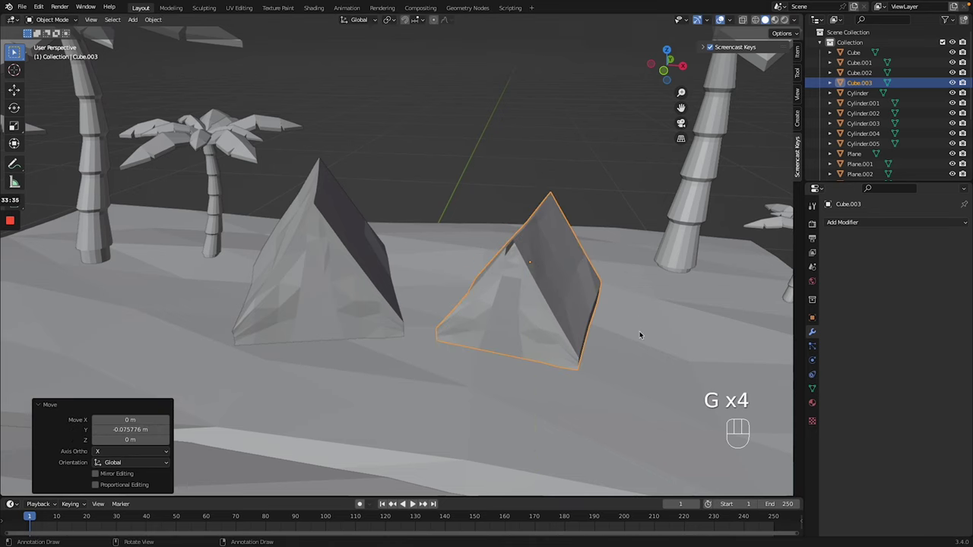
{"action": "key", "text": "g"}
{"action": "key", "text": "g"}
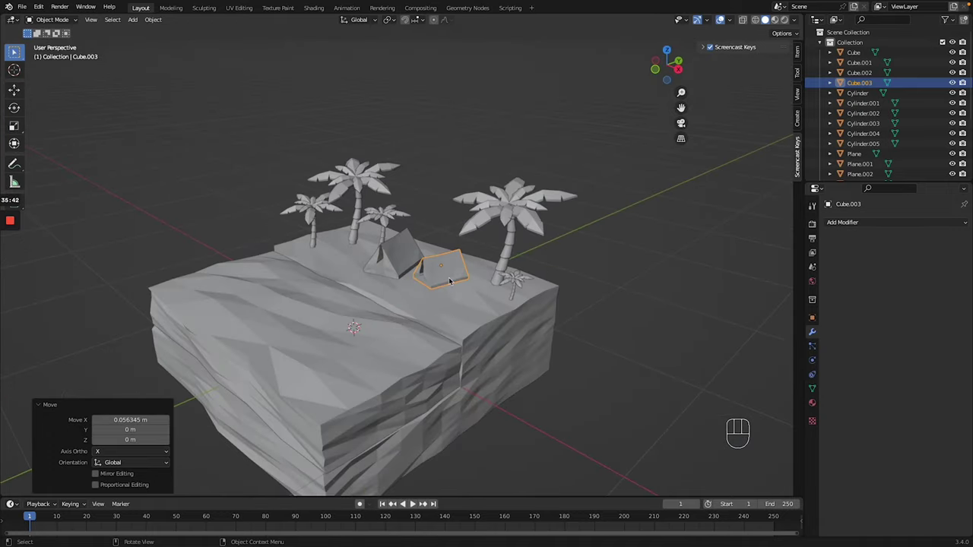
- Add cube Cube.004, shrink and isolate it, flatten along Z and stretch along Y into a slab
{"action": "key", "text": "shift+a"}
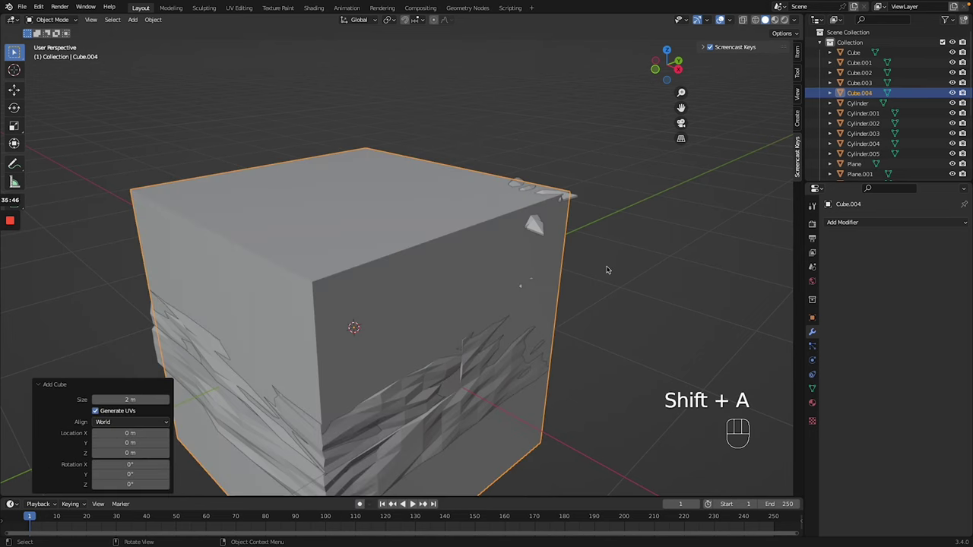
{"action": "key", "text": "g"}
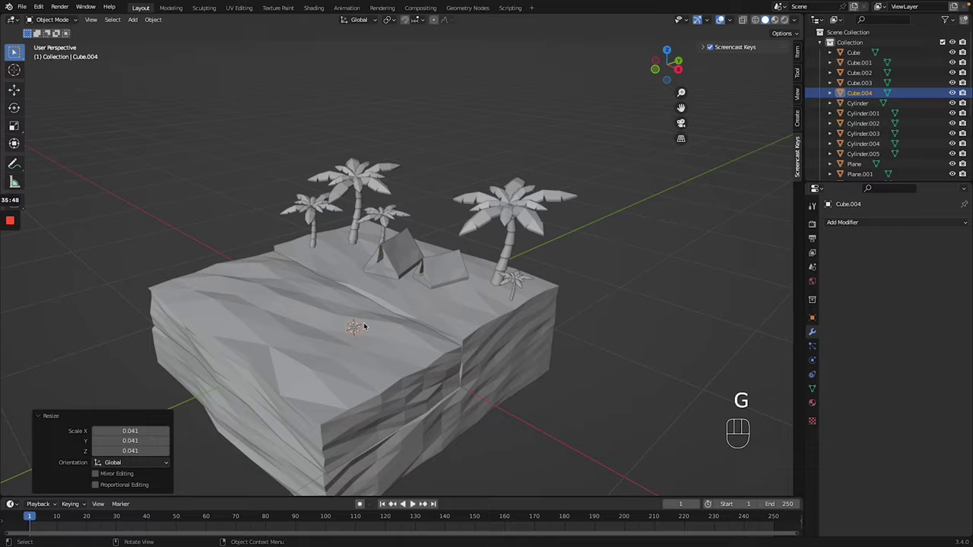
{"action": "key", "text": "/"}
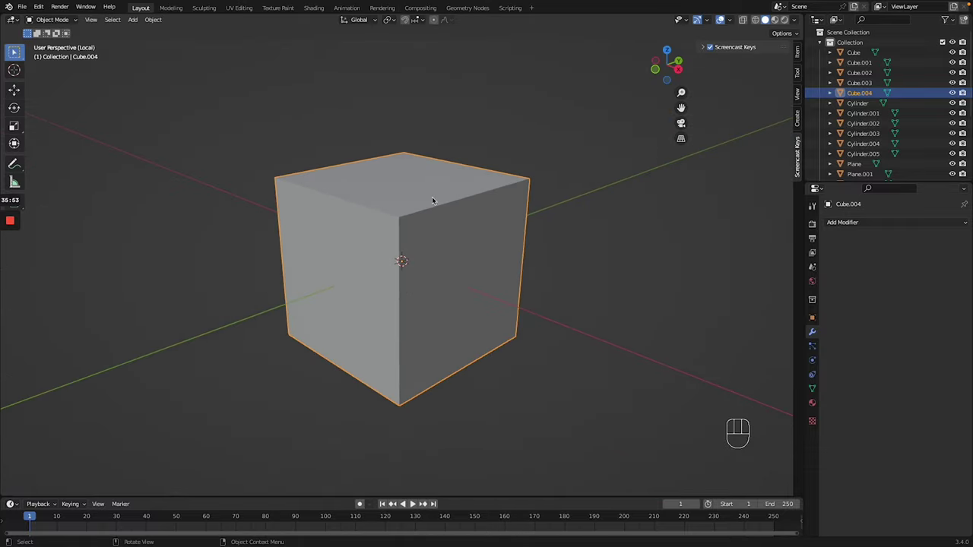
{"action": "key", "text": "g"}
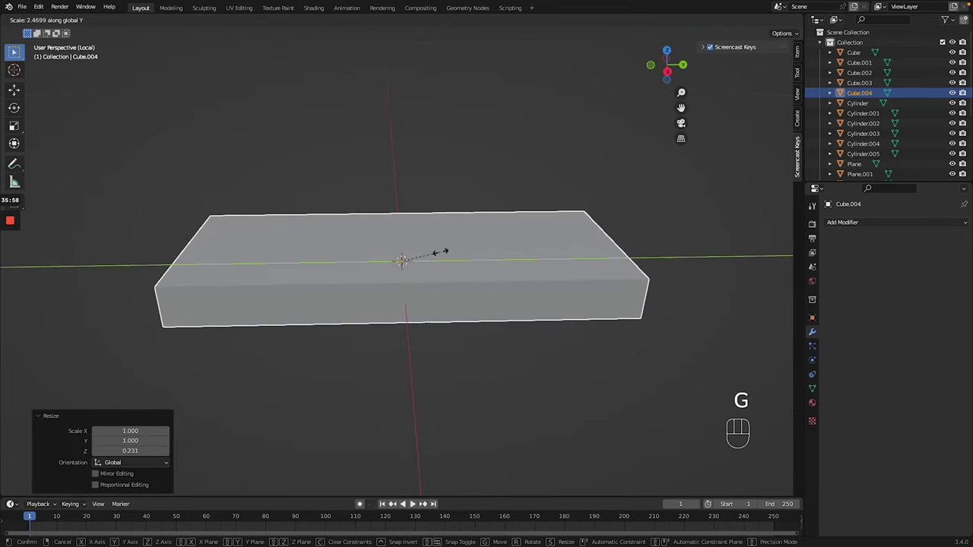
{"action": "key", "text": "Tab"}
- Subdivide the slab's mesh with 5 cuts and triangulate all its faces
{"action": "key", "text": "ctrl+z"}
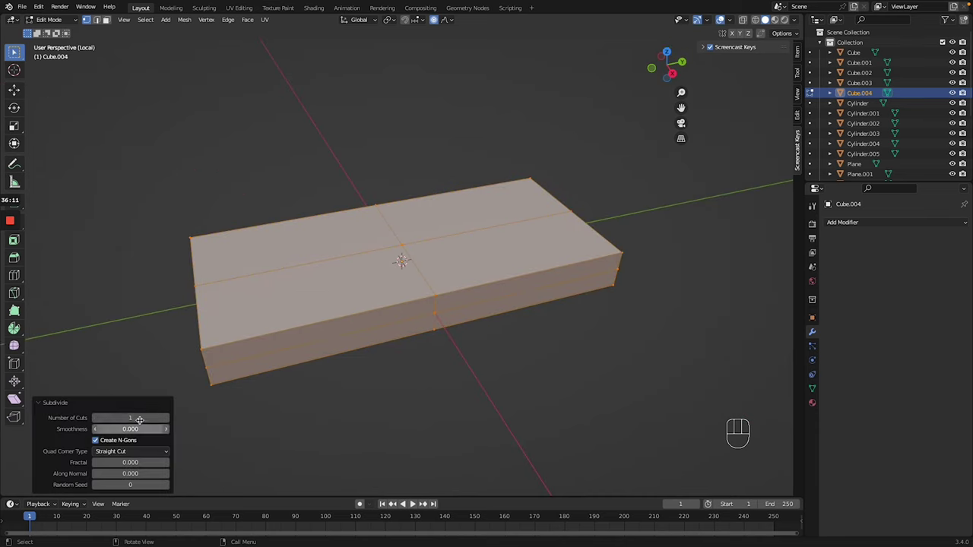
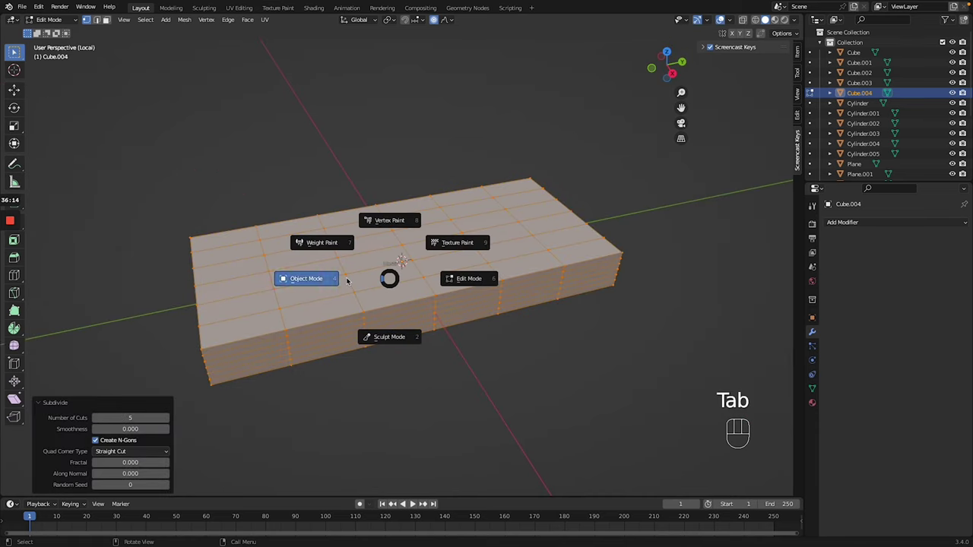
{"action": "key", "text": "Tab"}
{"action": "key", "text": "ctrl+t"}
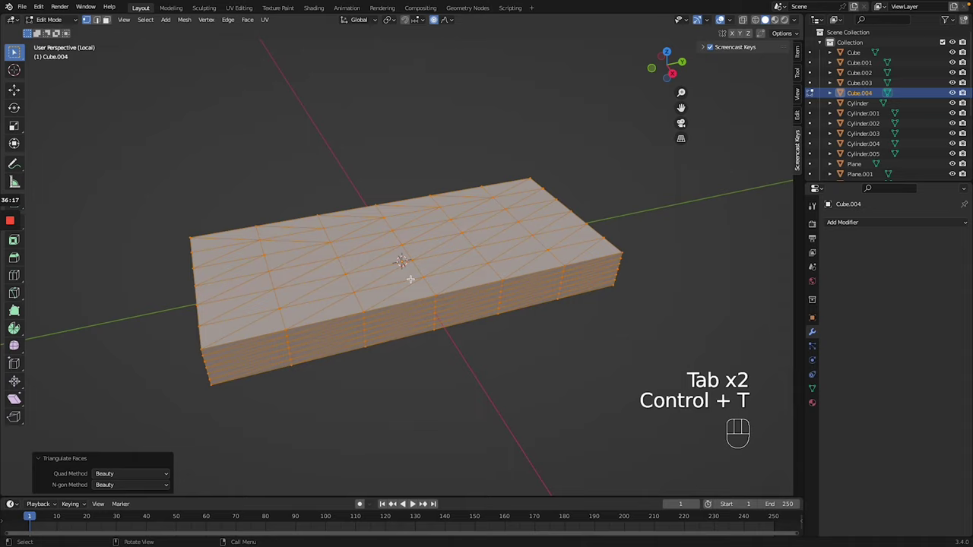
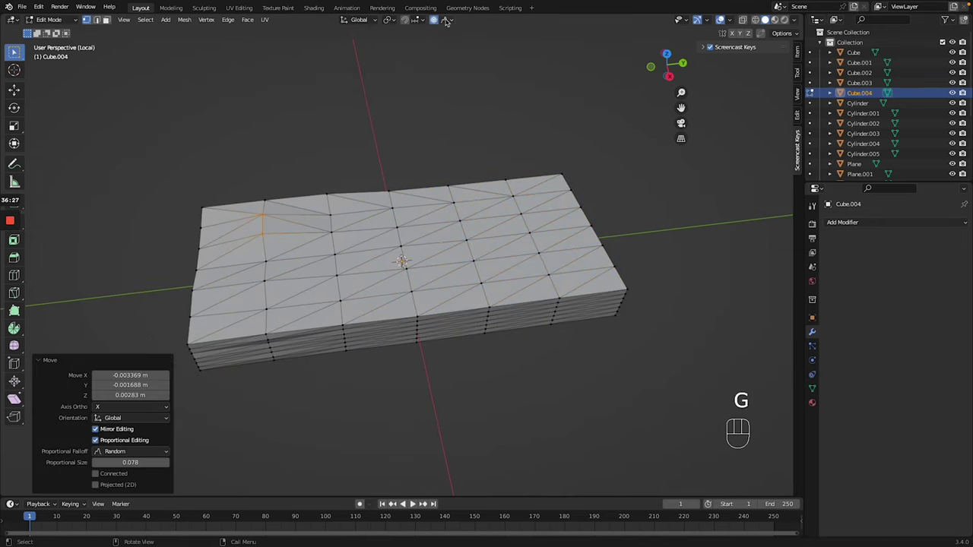
- Displace the slab's vertices with Random-falloff proportional moves into a rocky shape, back in Object Mode
{"action": "left_click_drag", "start_coordinate": [451, 22], "coordinate": [451, 21]}
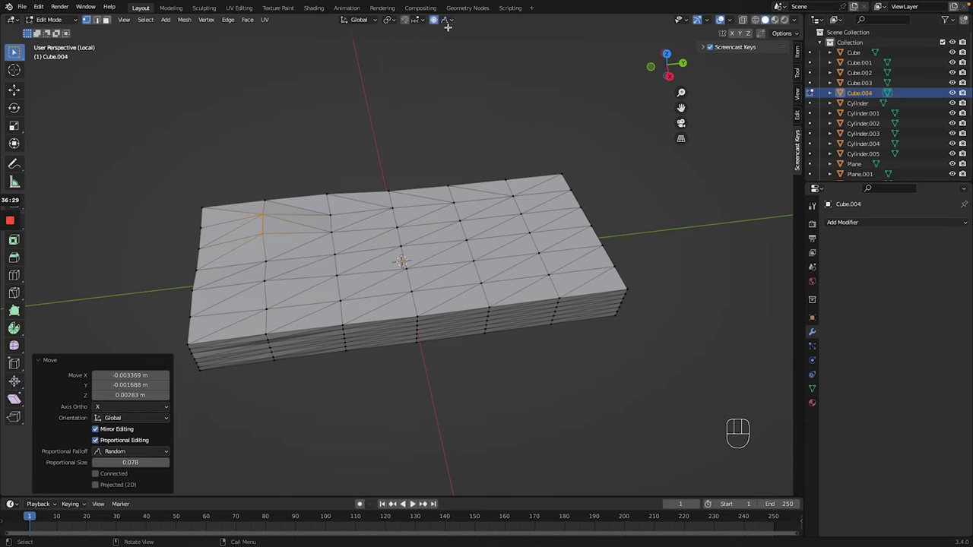
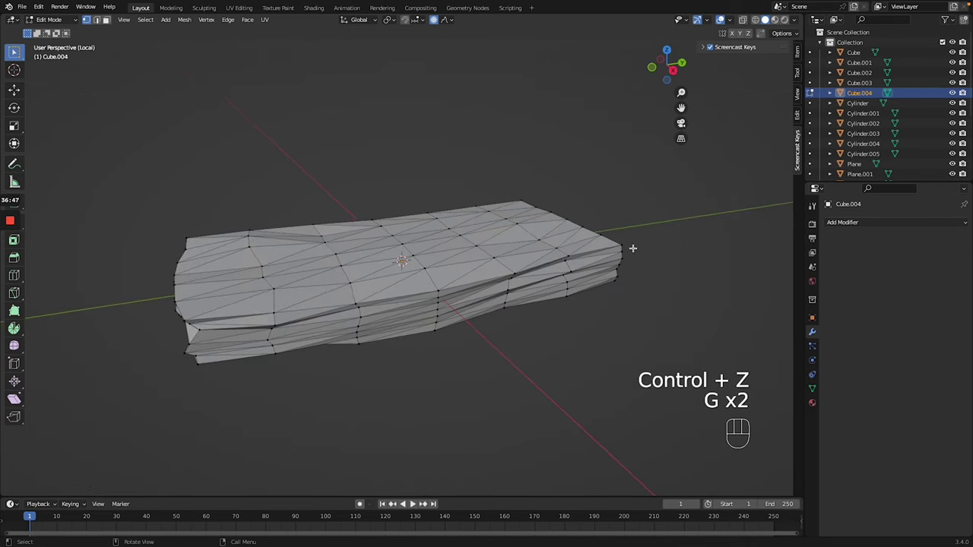
{"action": "key", "text": "g"}
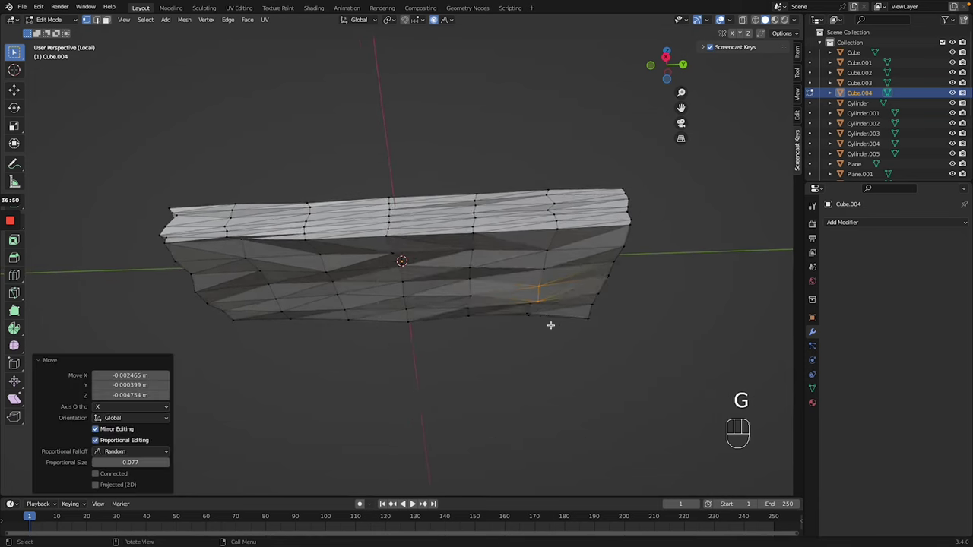
{"action": "key", "text": "g"}
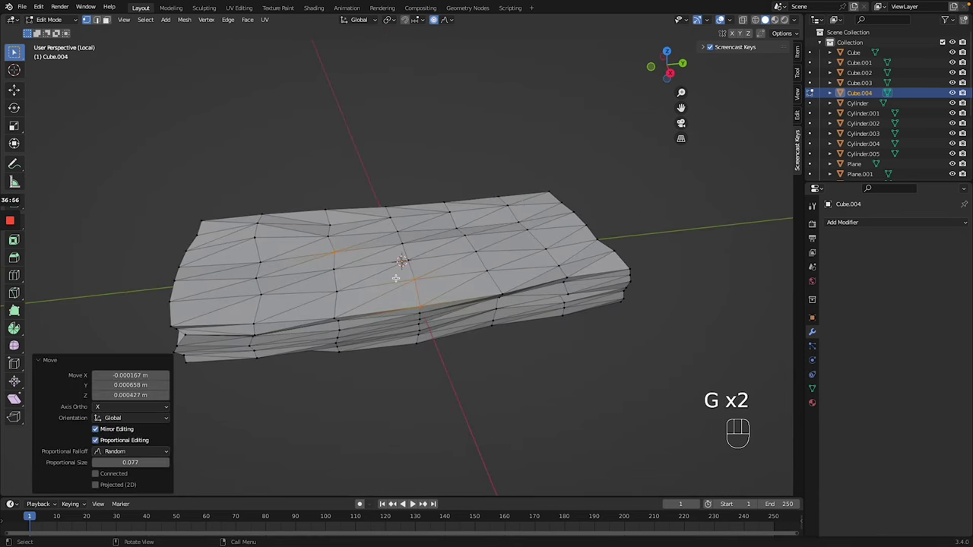
{"action": "key", "text": "Tab"}
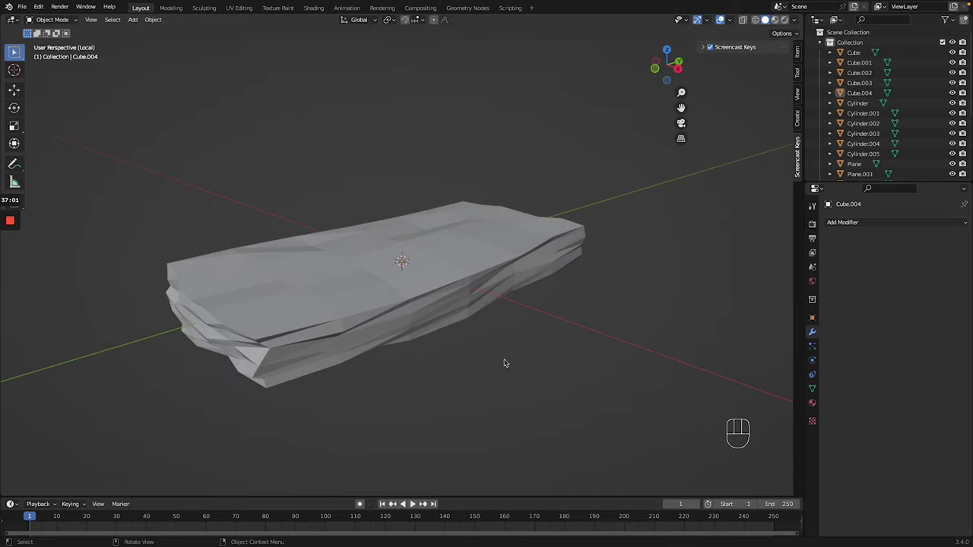
- Add a cube, shrink it and stretch it along Z into a tall post under the slab edge
{"action": "key", "text": "shift+a"}
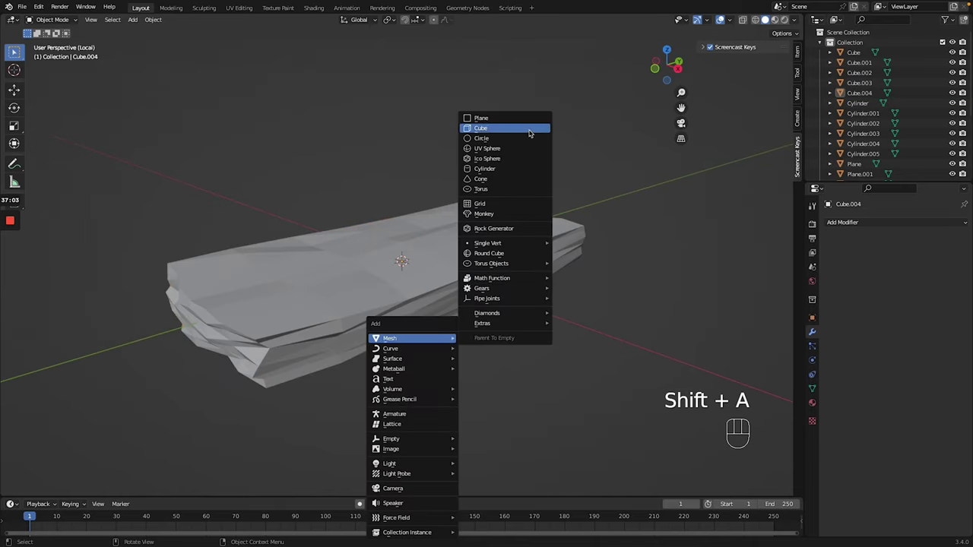
{"action": "key", "text": "g"}
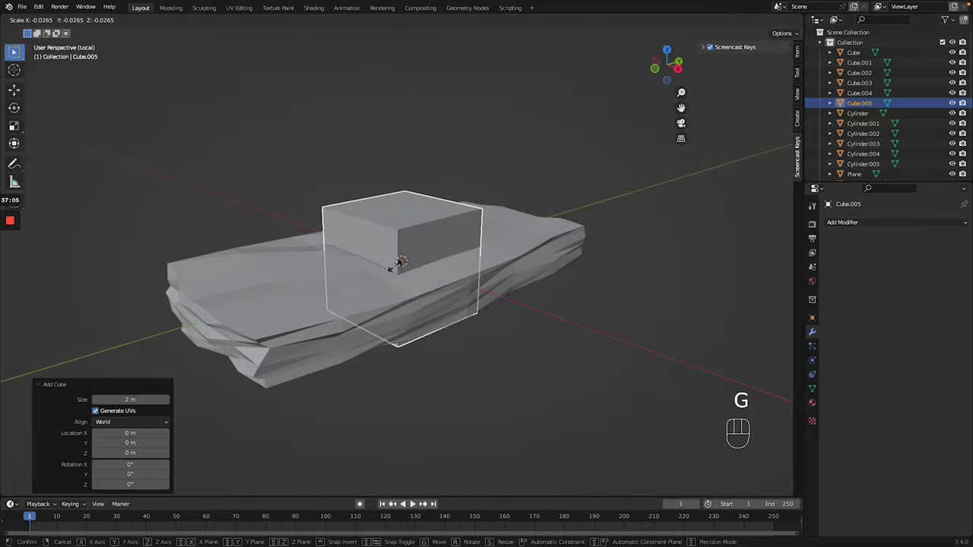
{"action": "key", "text": "g"}
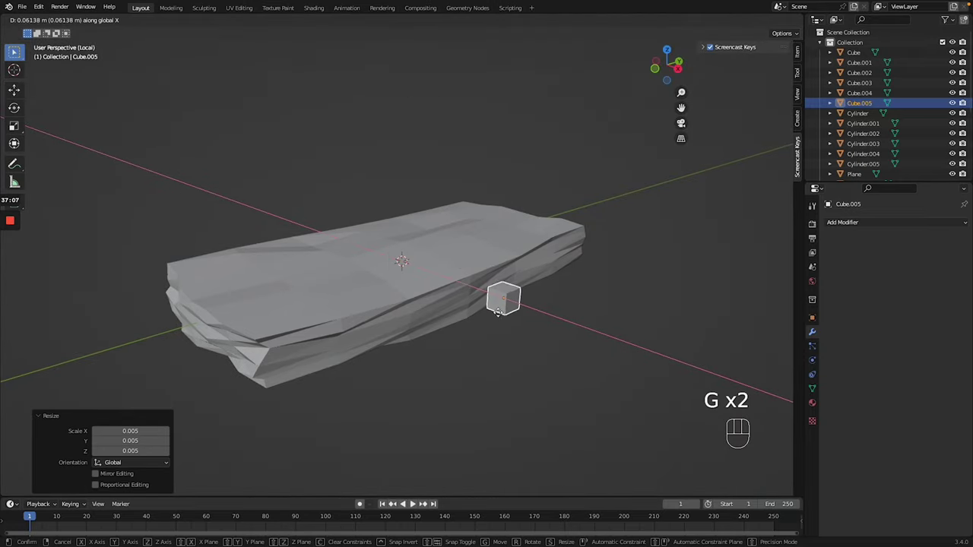
{"action": "key", "text": "g"}
{"action": "key", "text": "g"}
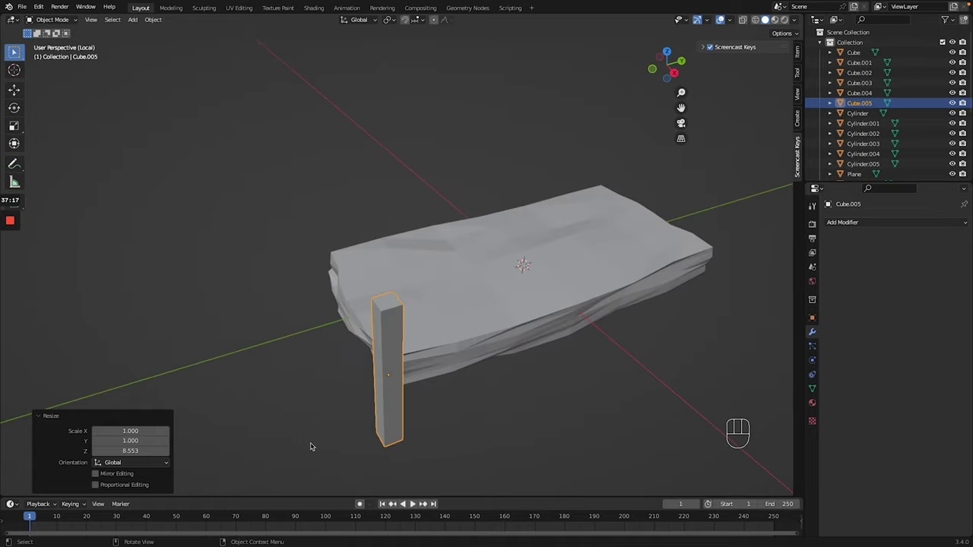
- Roughen the post's mesh by randomly moving vertices with proportional editing
{"action": "key", "text": "Tab"}
{"action": "key", "text": "g"}
{"action": "key", "text": "ctrl+z"}
{"action": "key", "text": "g"}
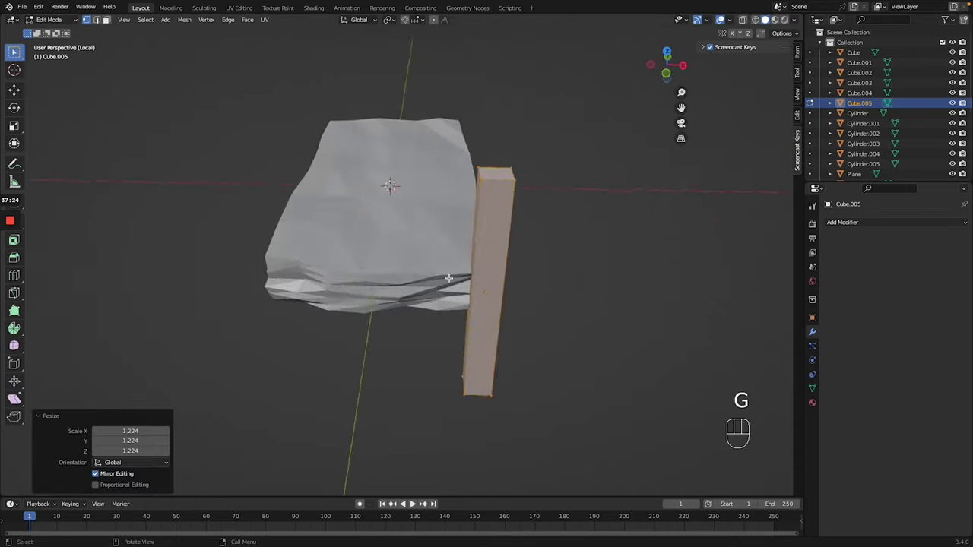
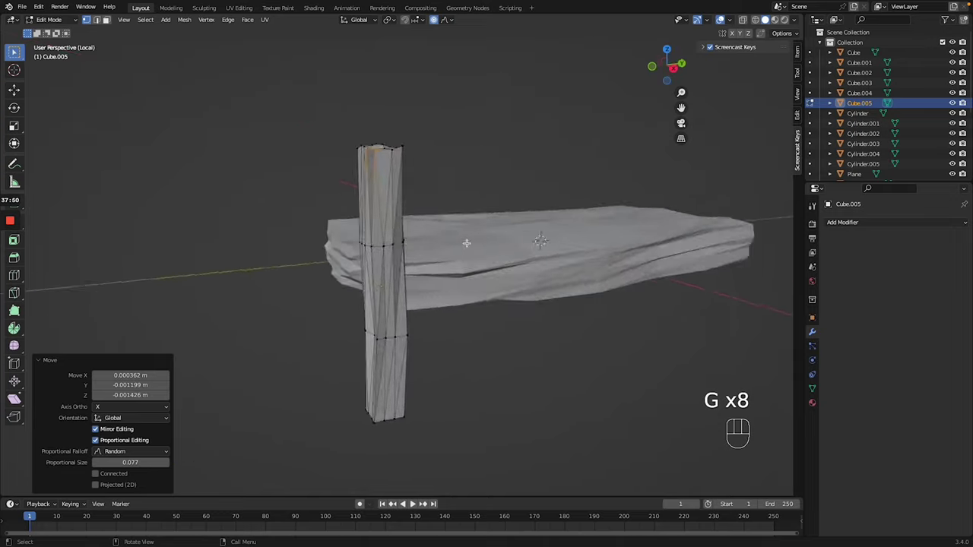
{"action": "key", "text": "Tab"}
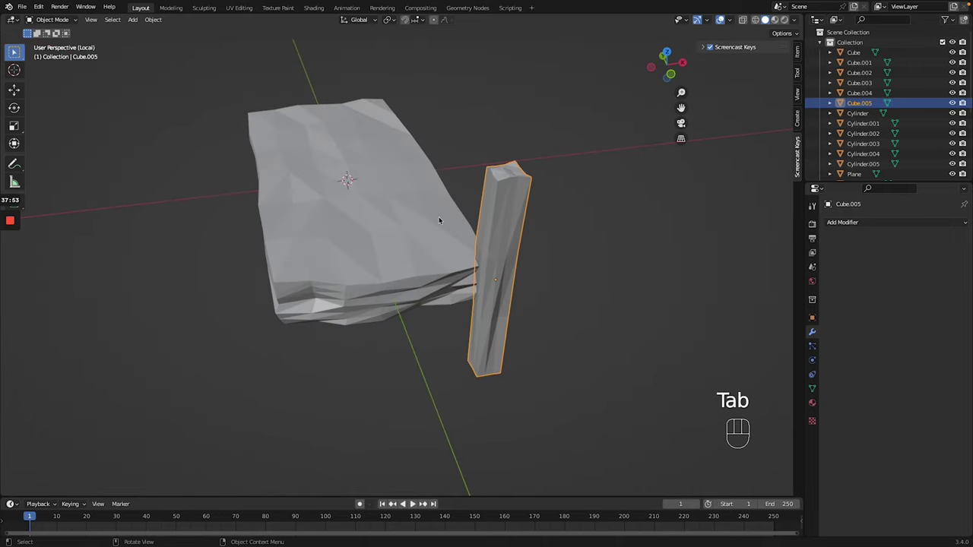
- Add a second Array modifier with X relative offset -6.3 so legs stand at all four corners
{"action": "key", "text": "KP_7"}
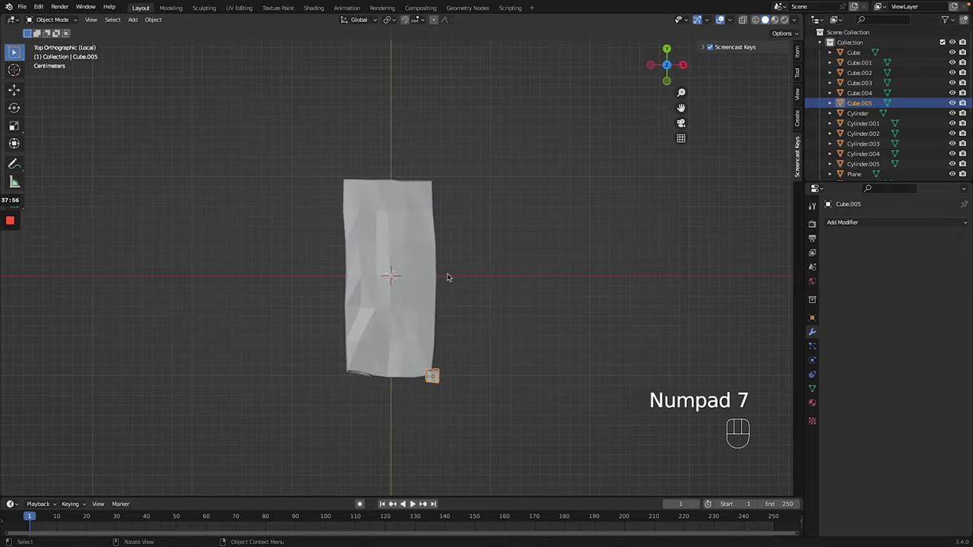
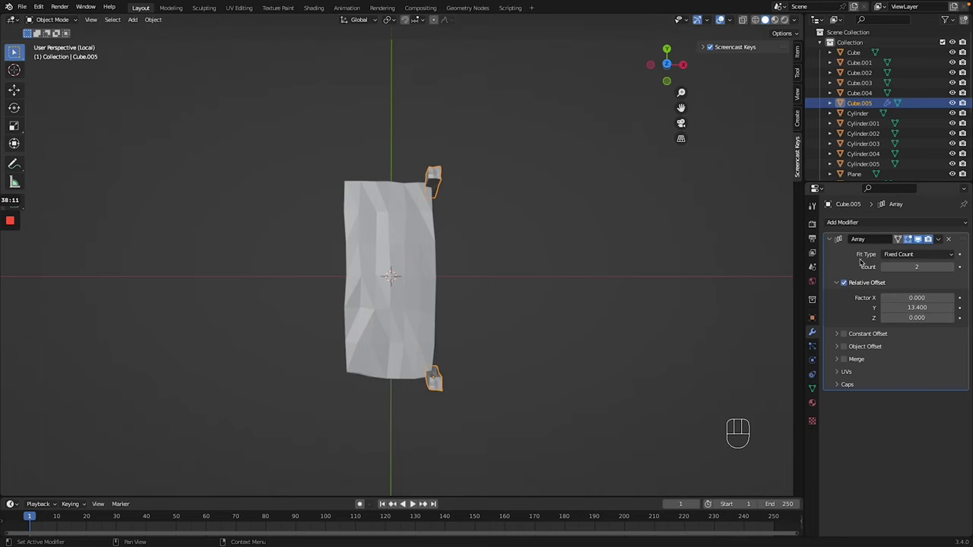
{"action": "left_click", "coordinate": [771, 250]}
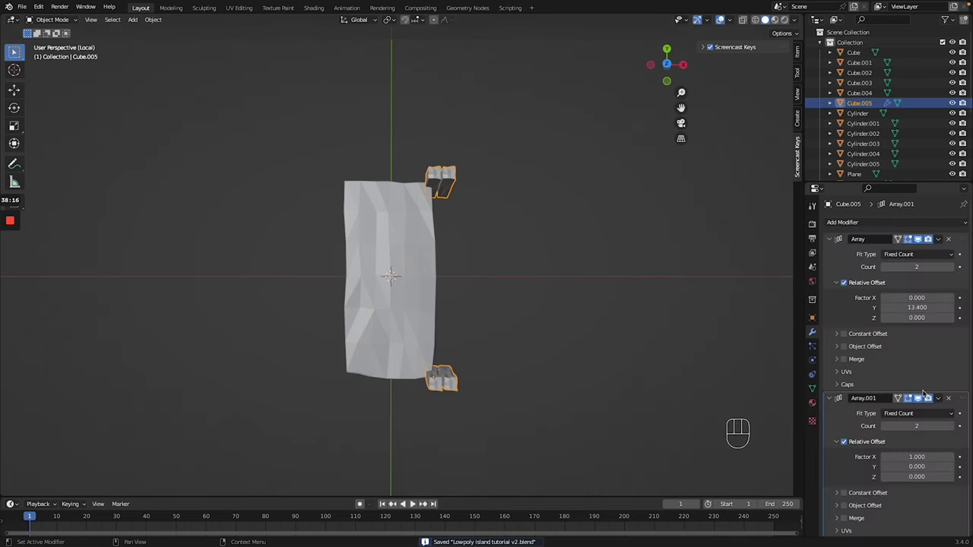
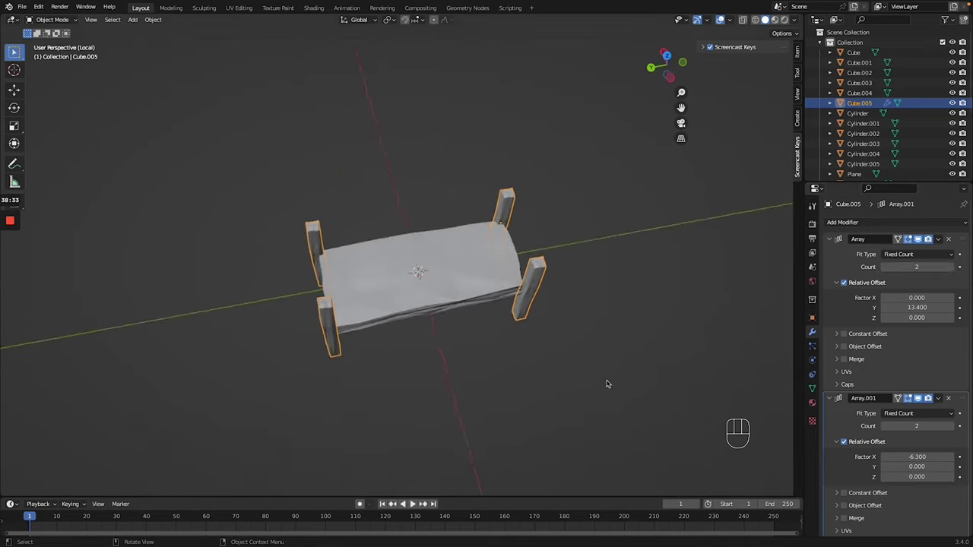
{"action": "left_click", "coordinate": [474, 273]}
- Jitter the seat slab's vertices with Random-falloff proportional editing for a lumpy surface
{"action": "key", "text": "Tab"}
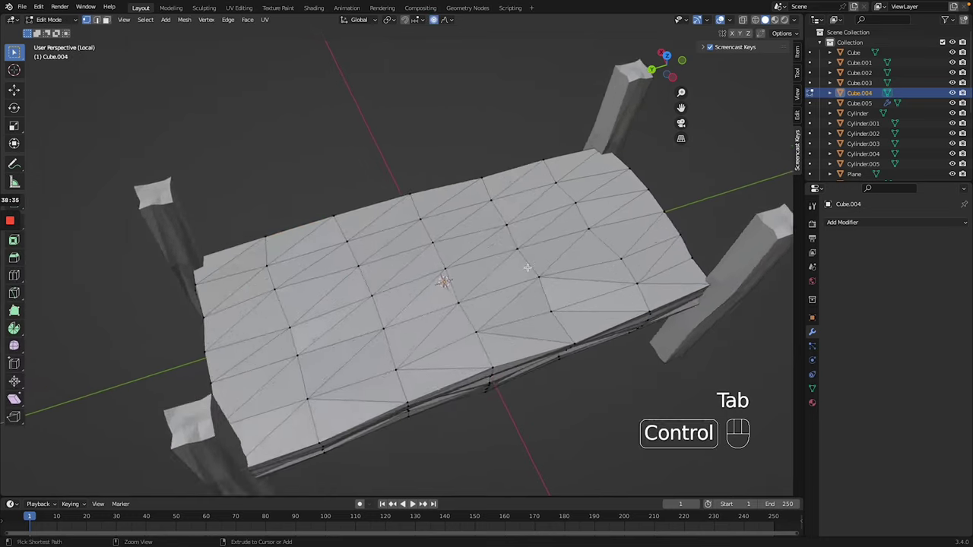
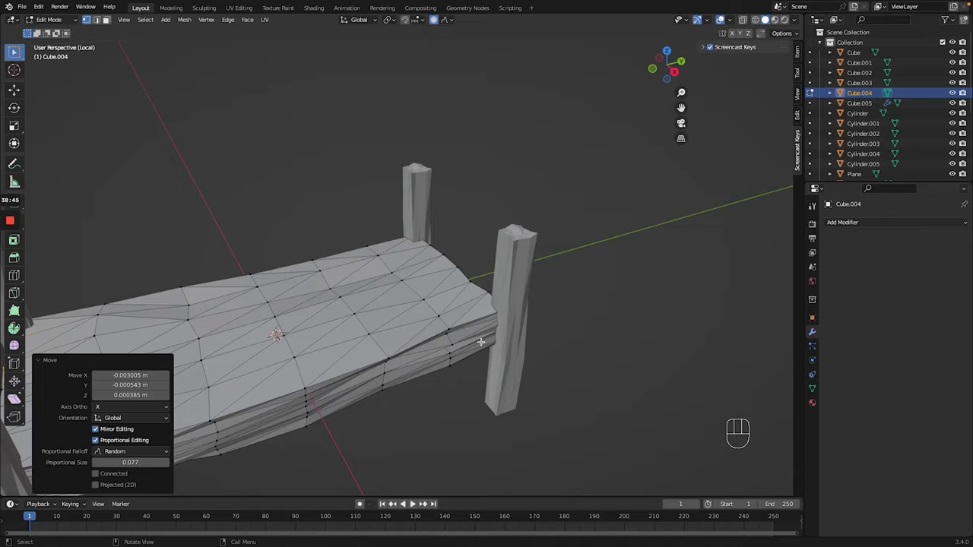
{"action": "left_click", "coordinate": [303, 324]}
{"action": "key", "text": "g"}
{"action": "key", "text": "Tab"}
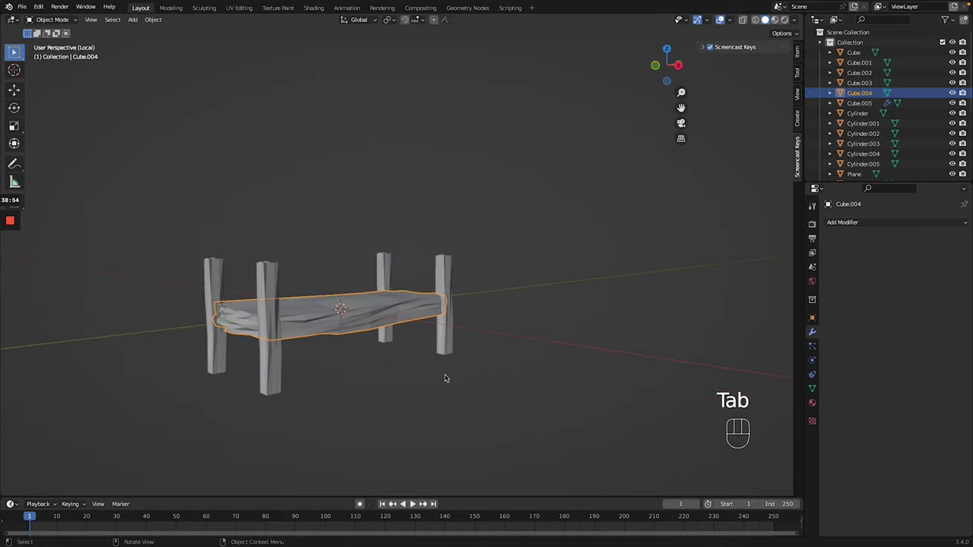
{"action": "left_click", "coordinate": [447, 375]}
{"action": "key", "text": "Tab"}
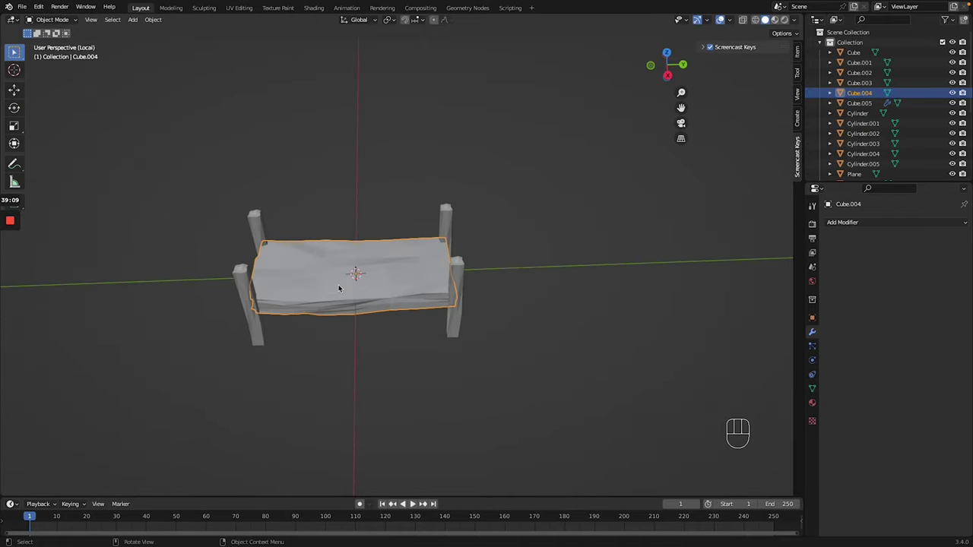
- Duplicate the seat into a thin plank rail raised along the bench's long side, arrayed Z 2.7 and X -10.2
{"action": "key", "text": "shift+d"}
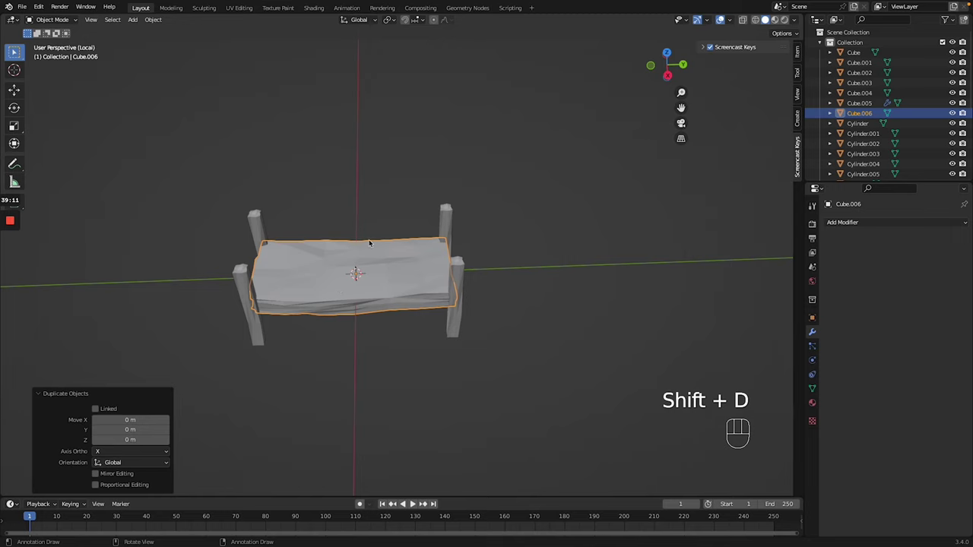
{"action": "key", "text": "g"}
{"action": "key", "text": "g"}
{"action": "key", "text": "g"}
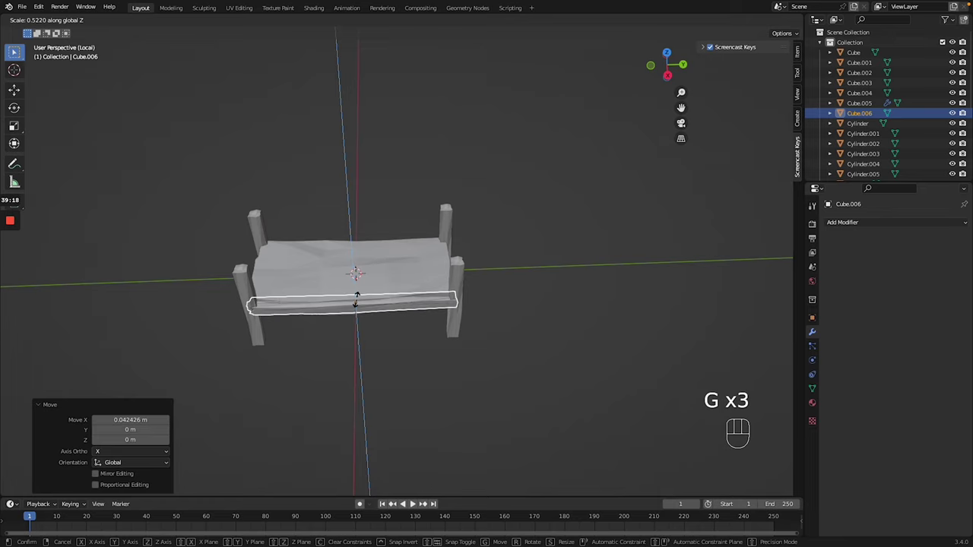
{"action": "key", "text": "g"}
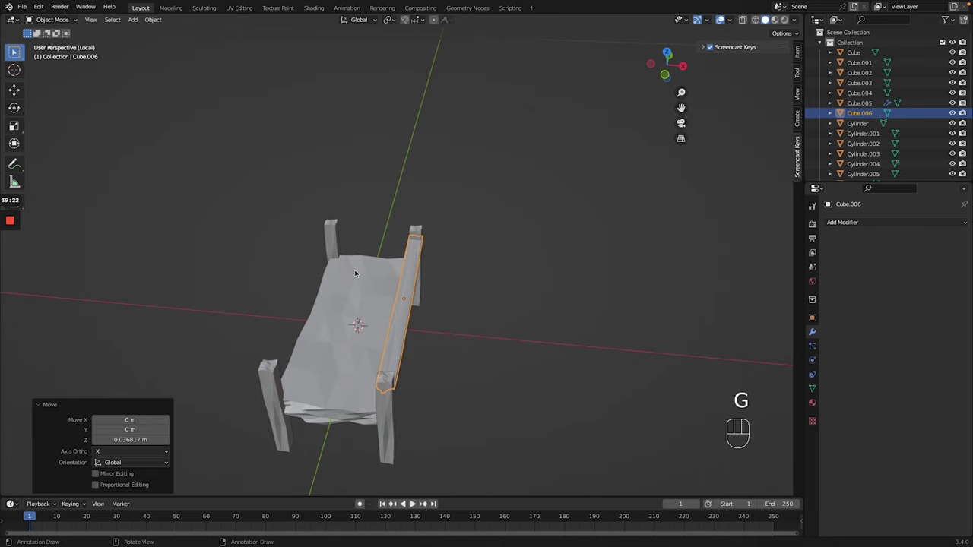
{"action": "key", "text": "g"}
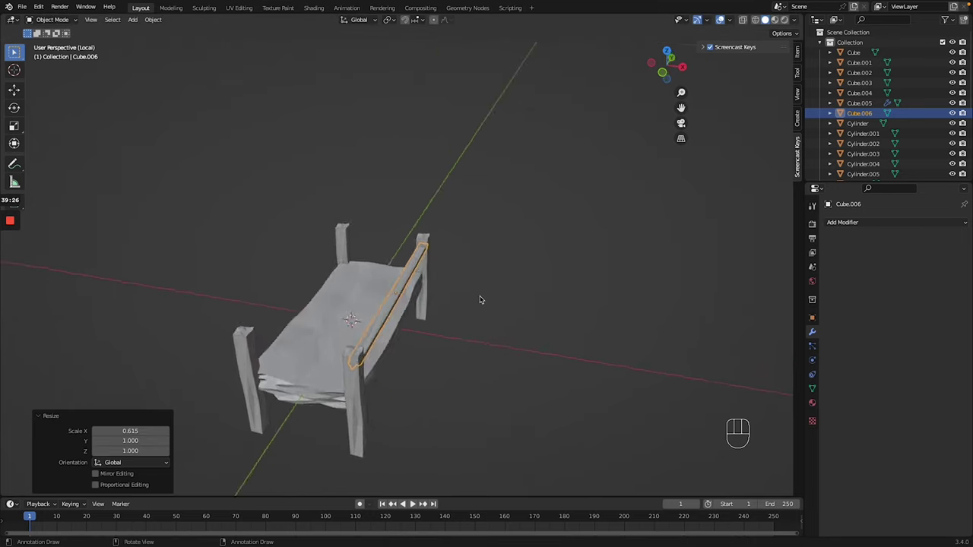
{"action": "key", "text": "g"}
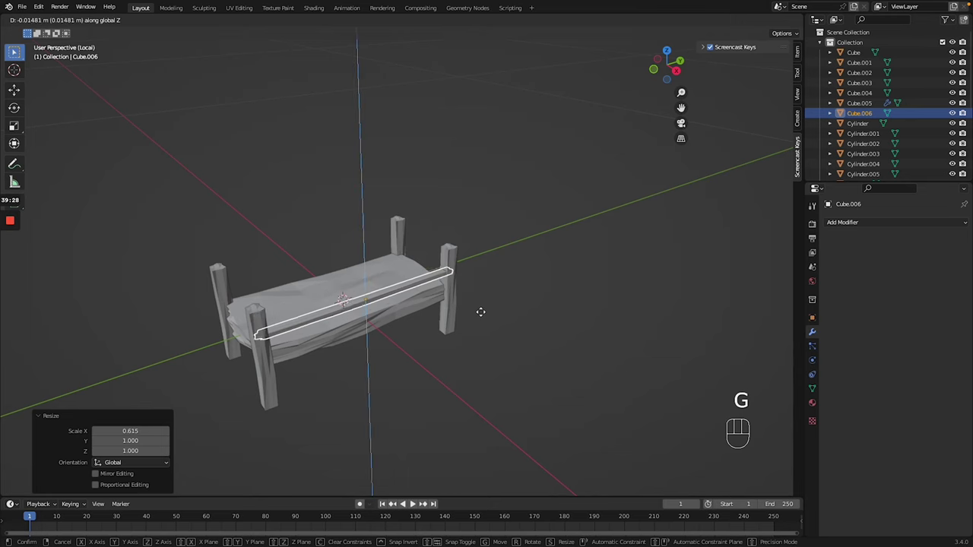
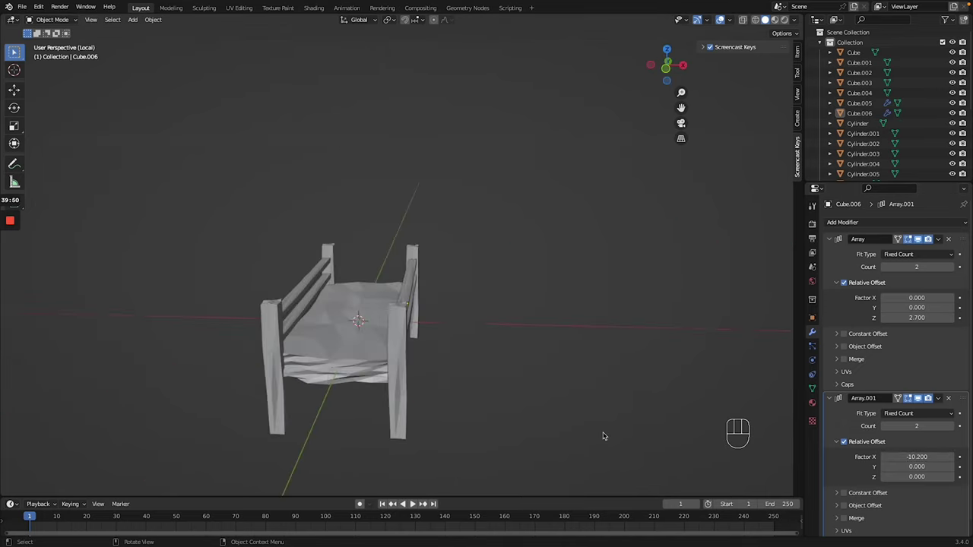
- Select all three bench parts and leave local view for the full island scene
{"action": "left_click_drag", "start_coordinate": [510, 340], "coordinate": [583, 397]}
{"action": "key", "text": "/"}
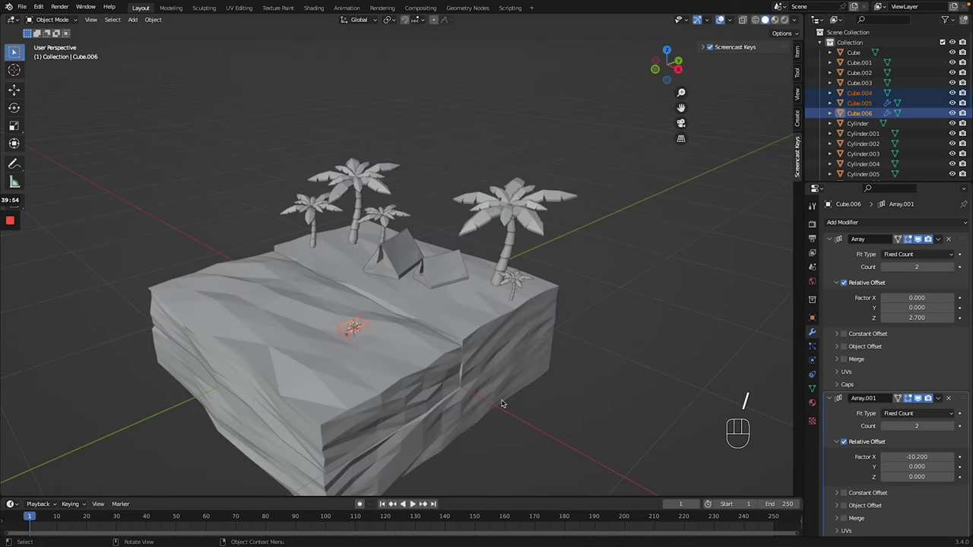
- Move the bench along Z, X and Y onto the sand in front of and left of the tents
{"action": "key", "text": "g"}
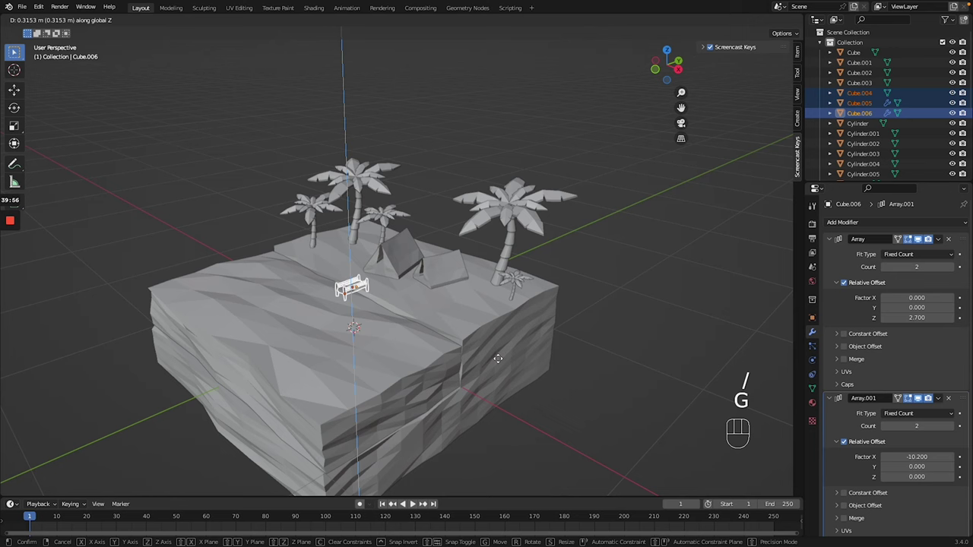
{"action": "key", "text": "g"}
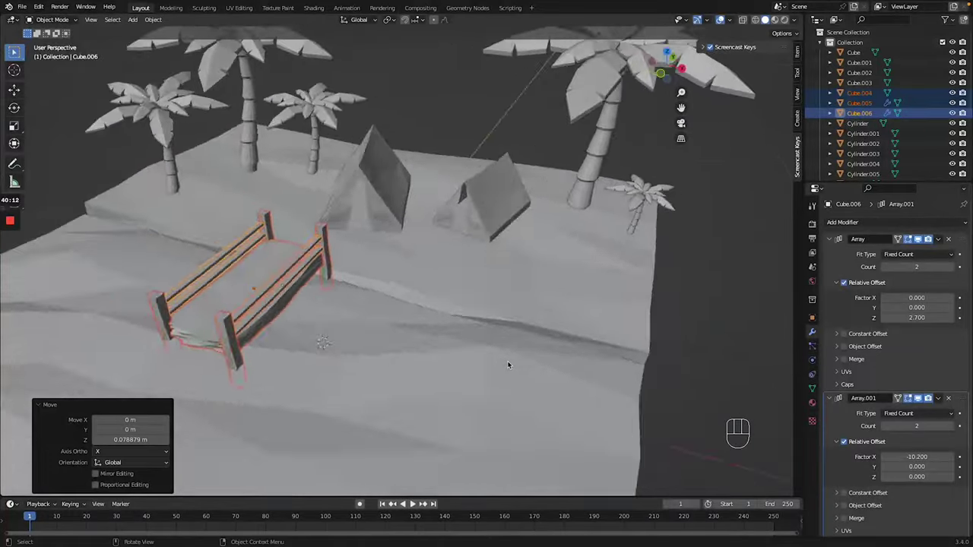
{"action": "key", "text": "g"}
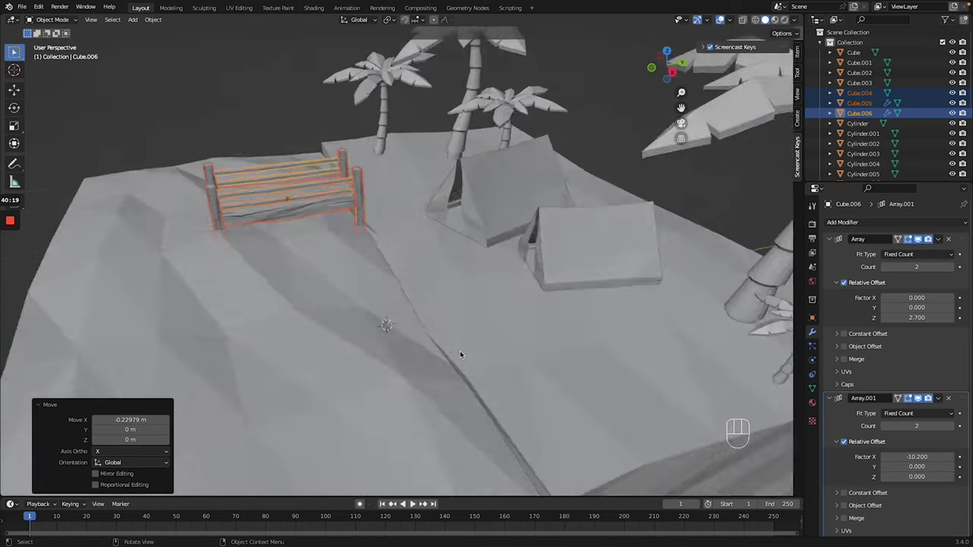
{"action": "key", "text": "g"}
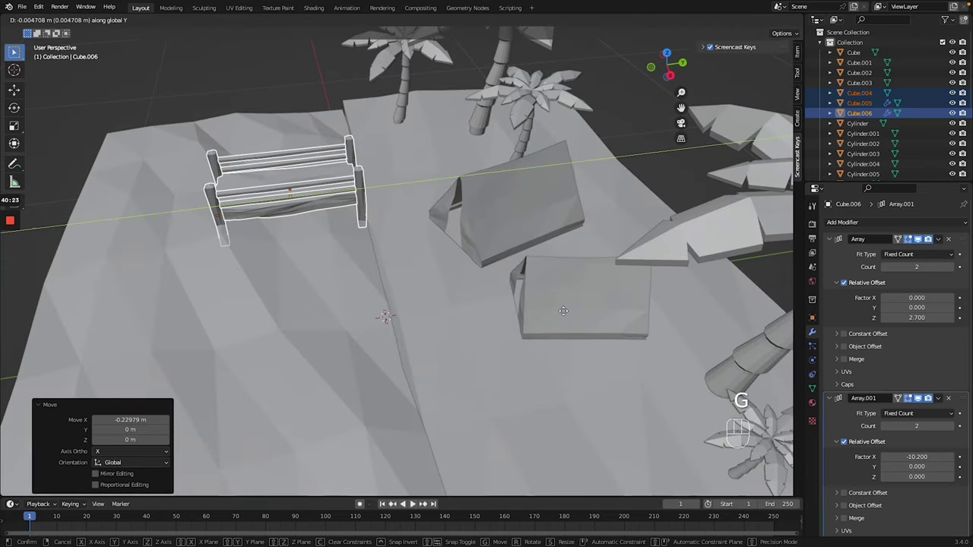
{"action": "key", "text": "Tab"}
{"action": "left_click", "coordinate": [581, 339]}
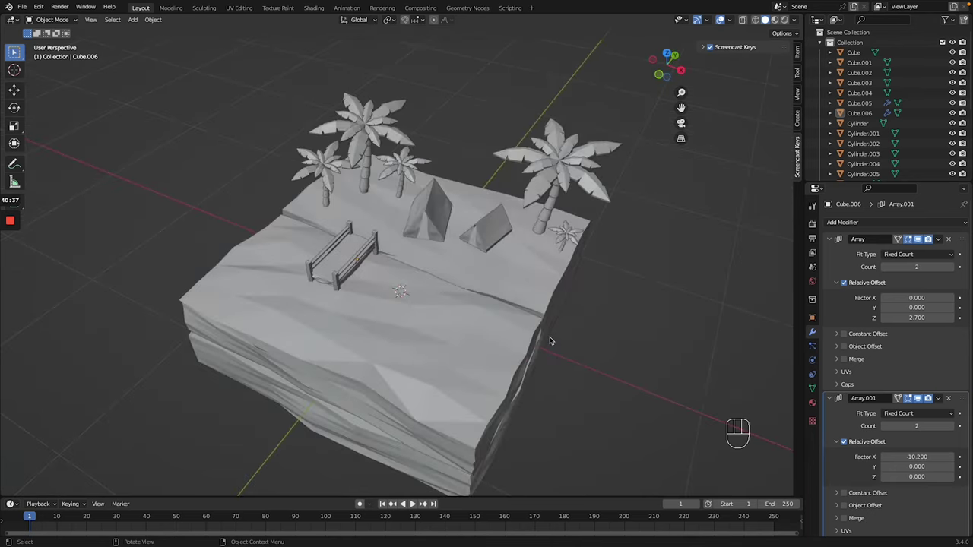
- Add a one-subdivision icosphere, shrink it to rock size and rest it on the sand before the tents
{"action": "left_click", "coordinate": [621, 368]}
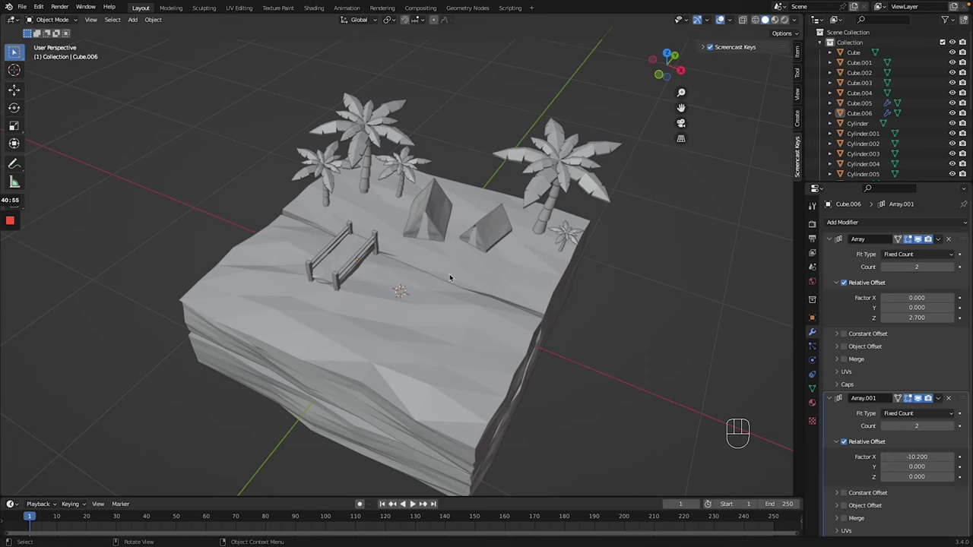
{"action": "key", "text": "shift+a"}
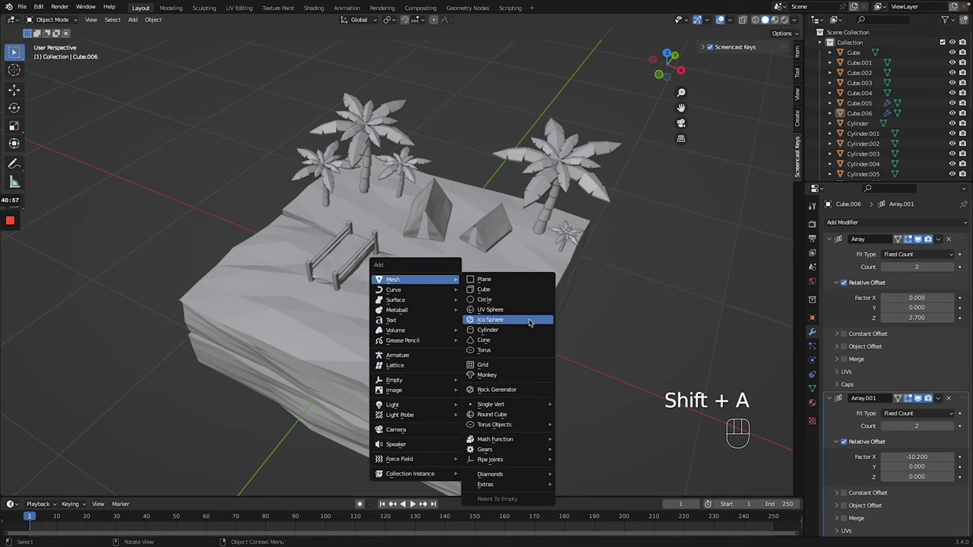
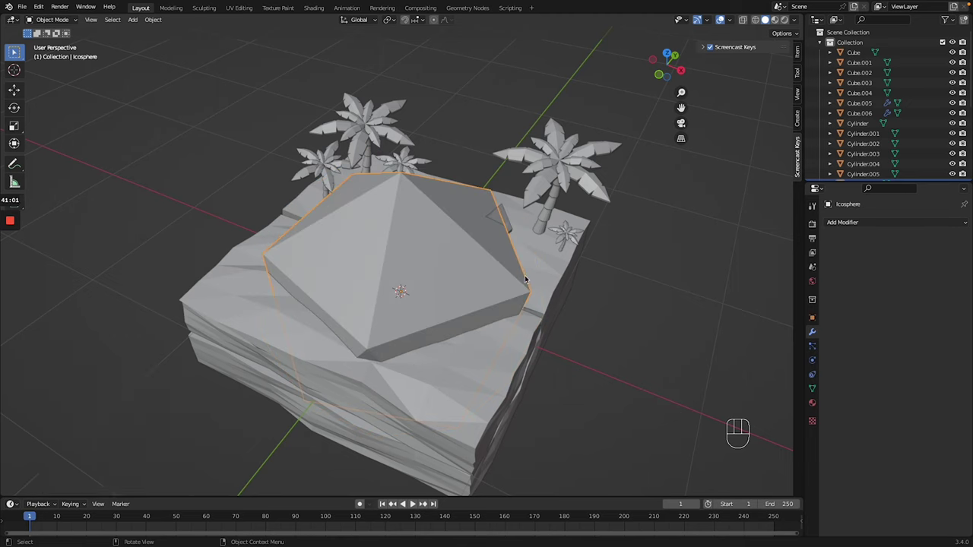
{"action": "key", "text": "g"}
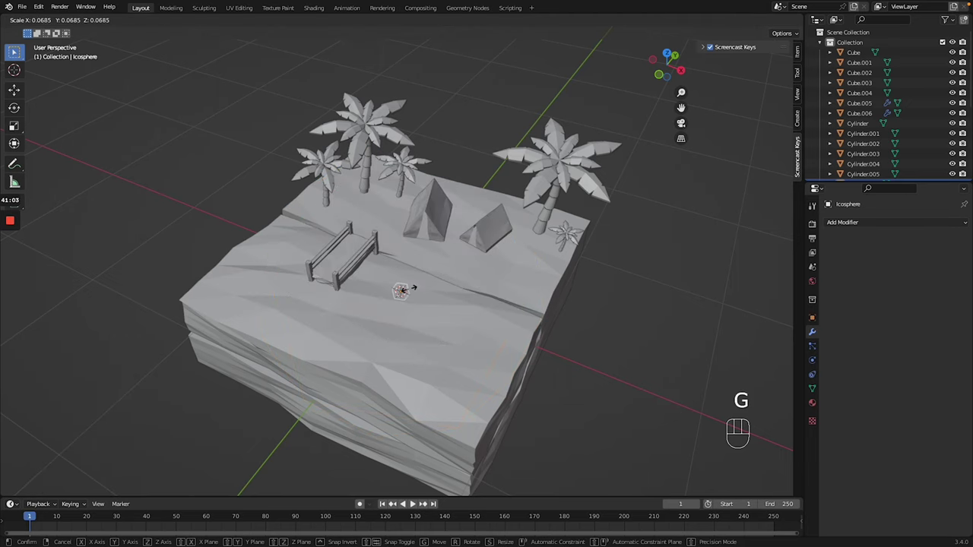
{"action": "key", "text": "g"}
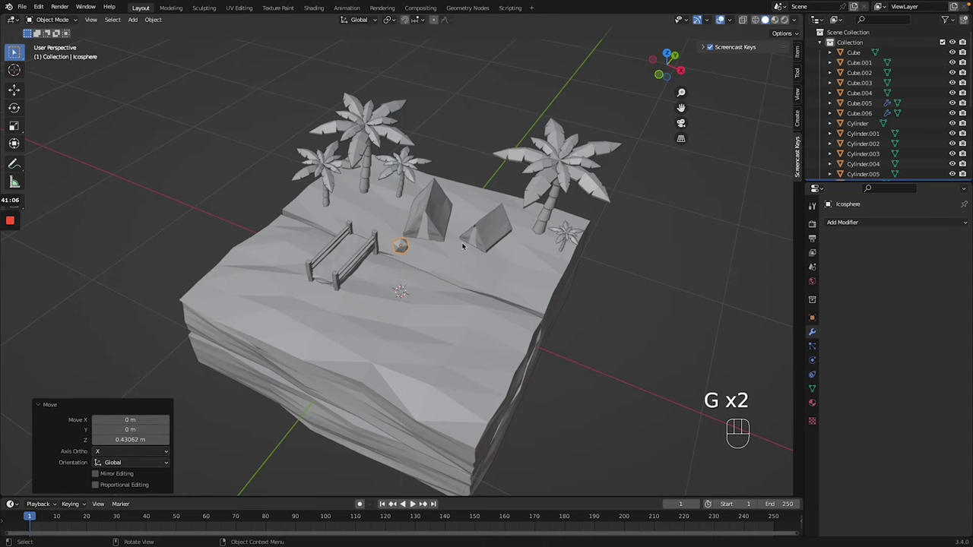
{"action": "key", "text": "g"}
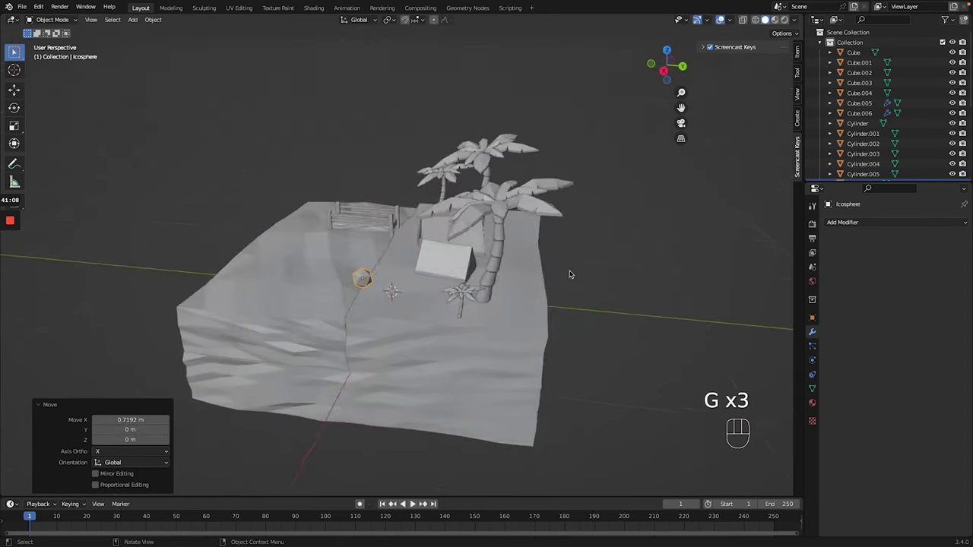
{"action": "key", "text": "g"}
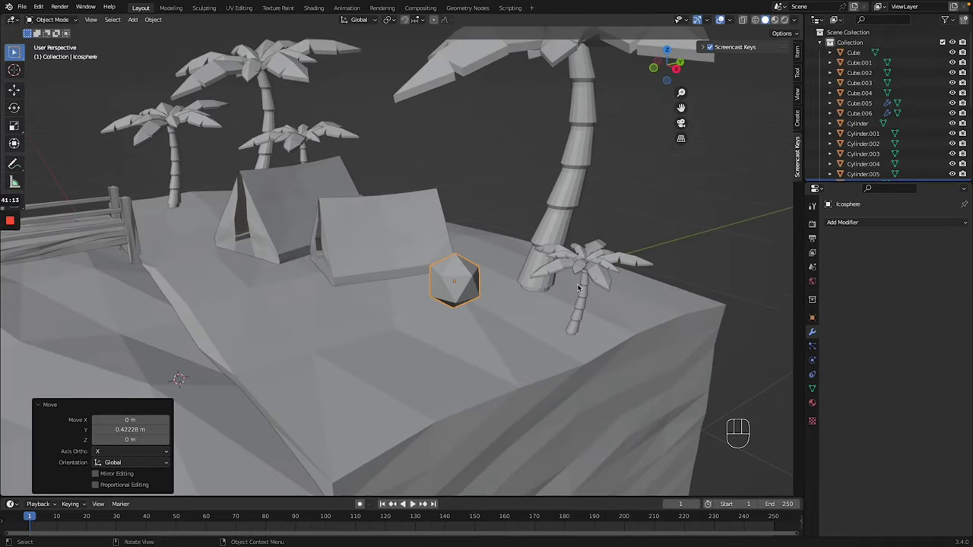
{"action": "key", "text": "g"}
{"action": "key", "text": "g"}
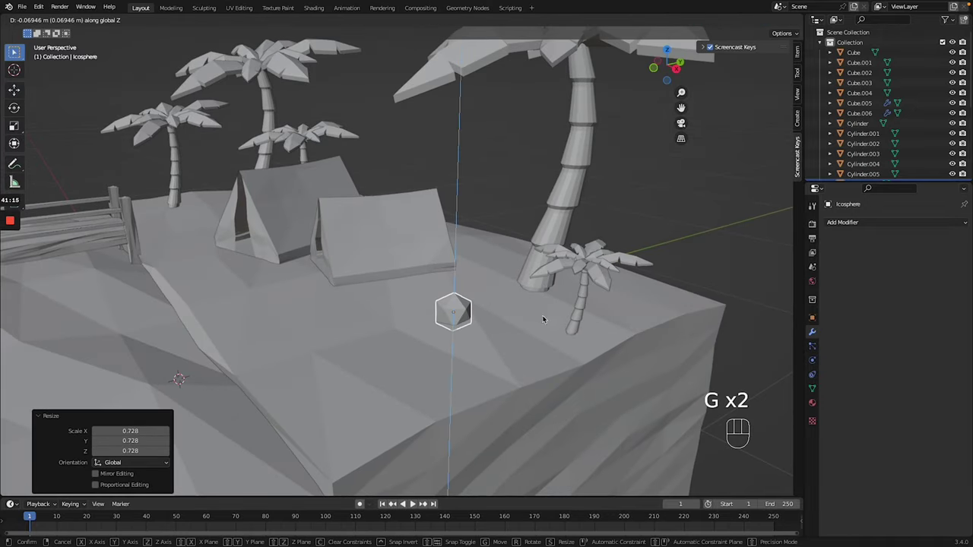
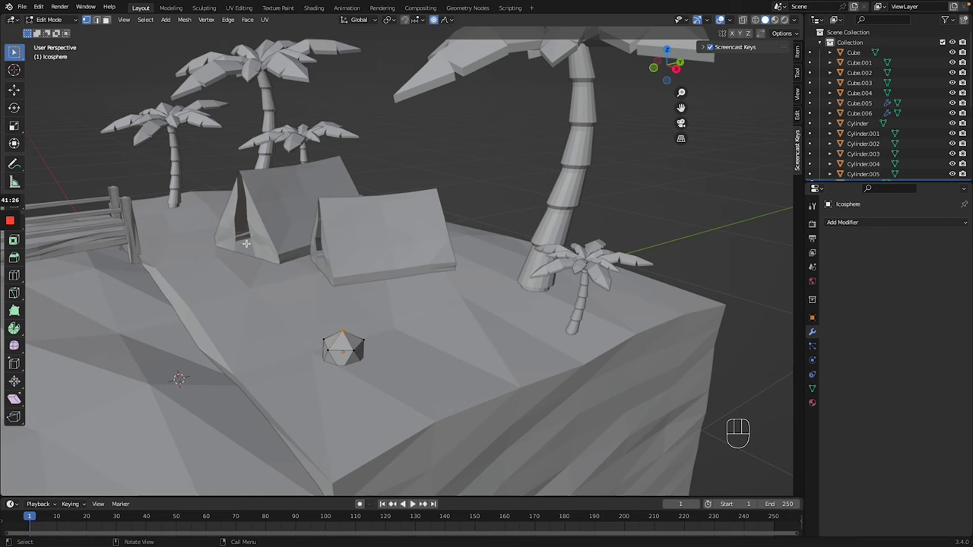
- Randomly jitter the icosphere's vertices into a jagged rock and select it in object mode
{"action": "key", "text": "g"}
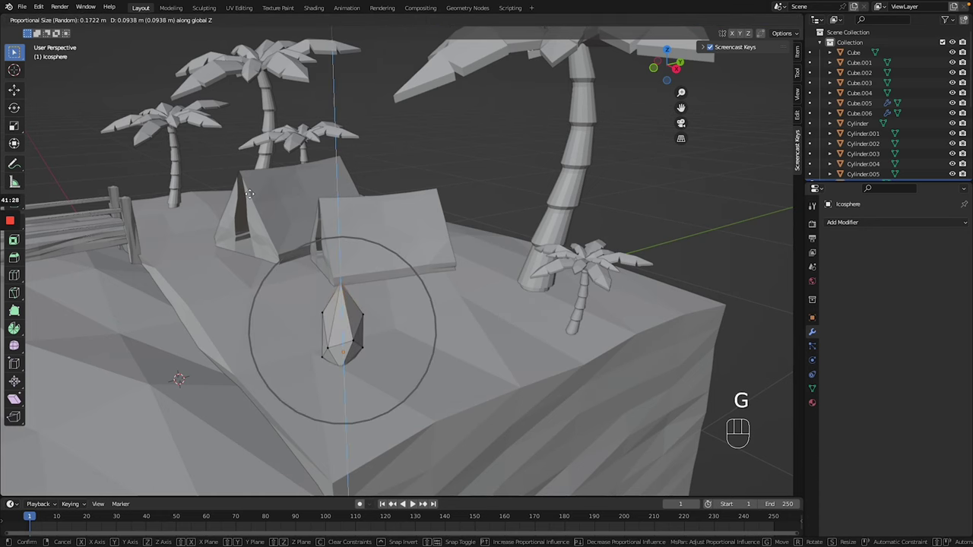
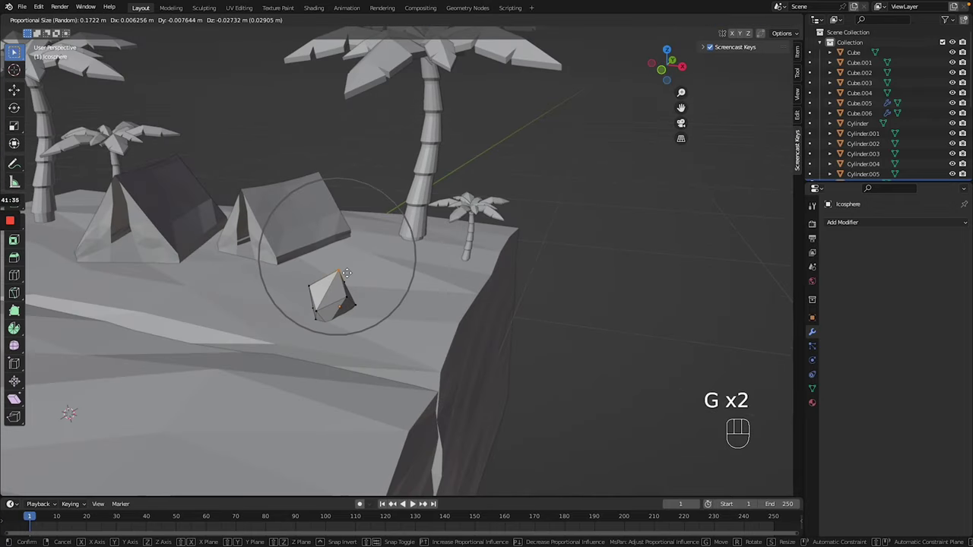
{"action": "key", "text": "Tab"}
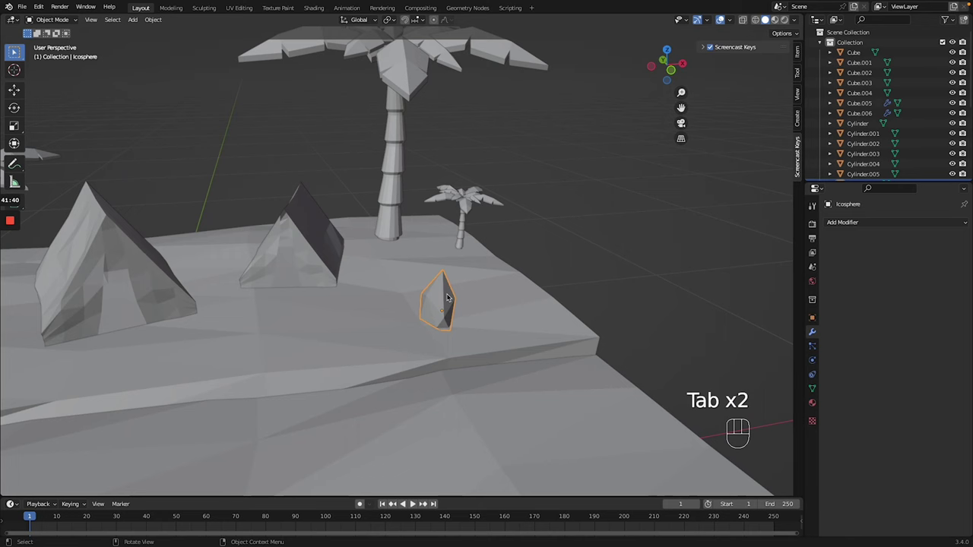
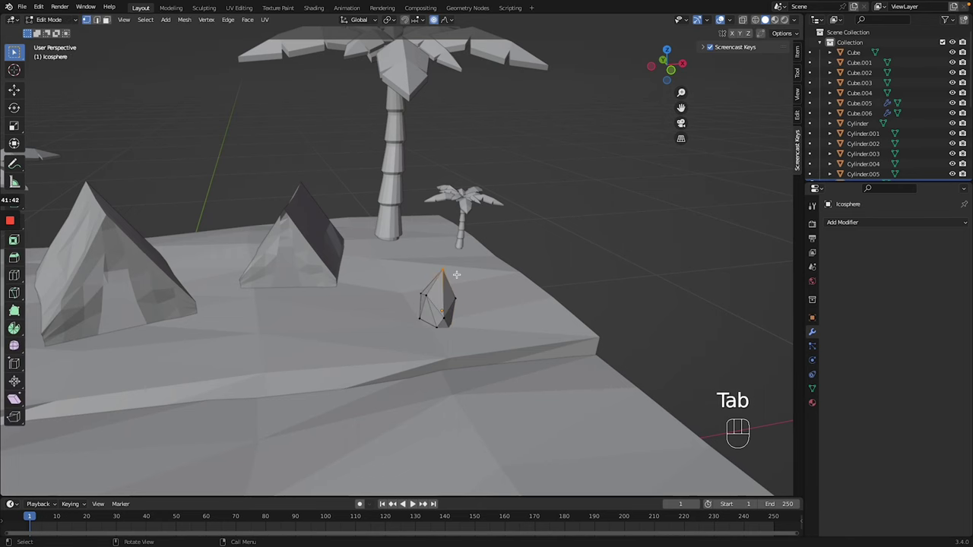
{"action": "key", "text": "g"}
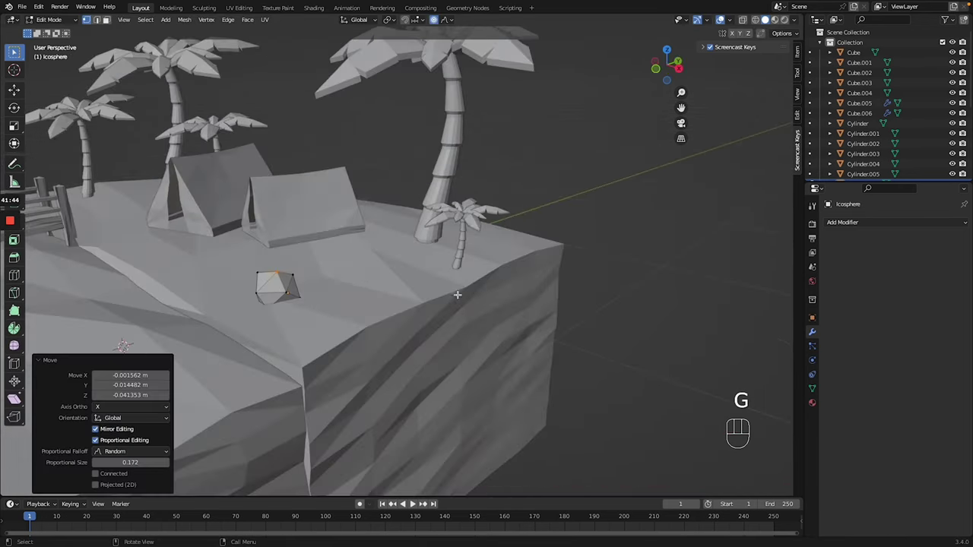
{"action": "key", "text": "Tab"}
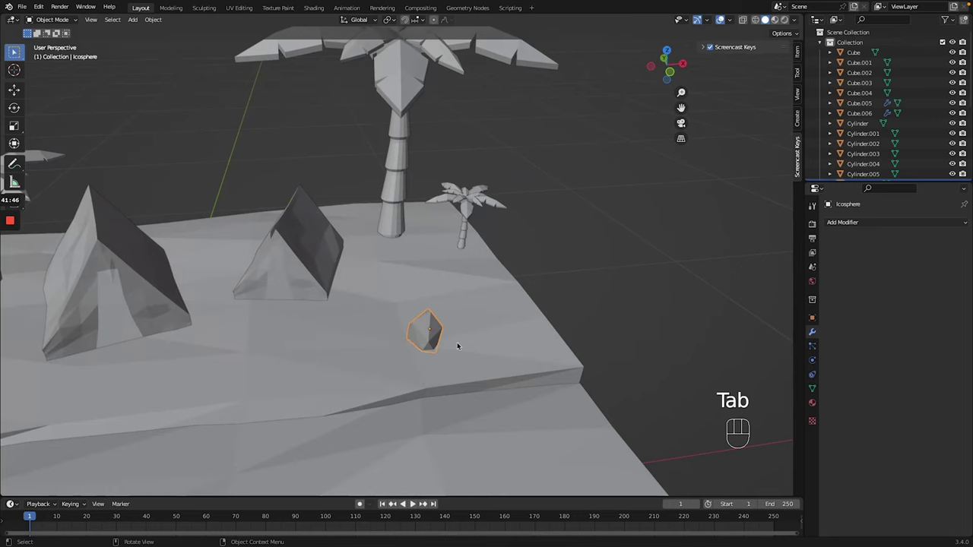
{"action": "left_click", "coordinate": [698, 98]}
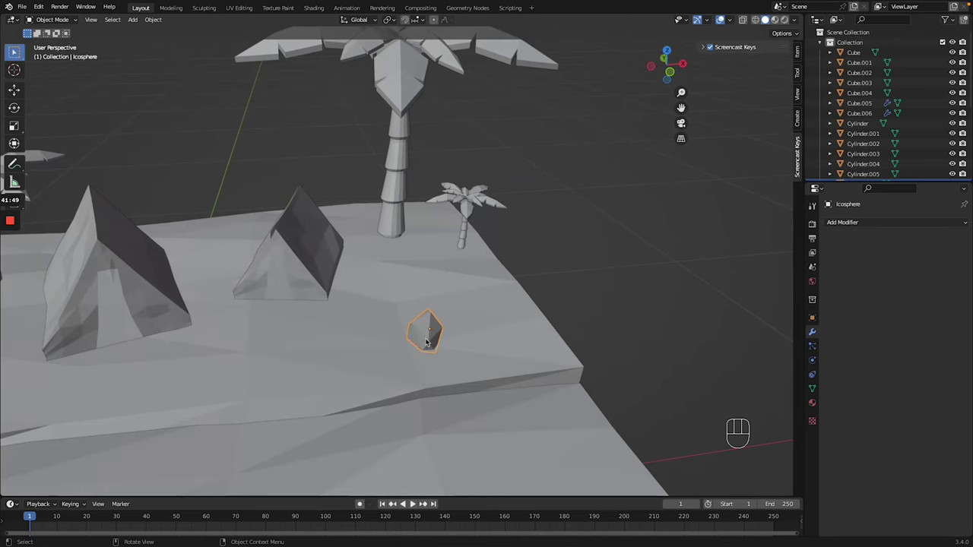
{"action": "left_click", "coordinate": [429, 333]}
- Duplicate the rock, enlarge the copy and slide it along X across the island
{"action": "key", "text": "shift+d"}
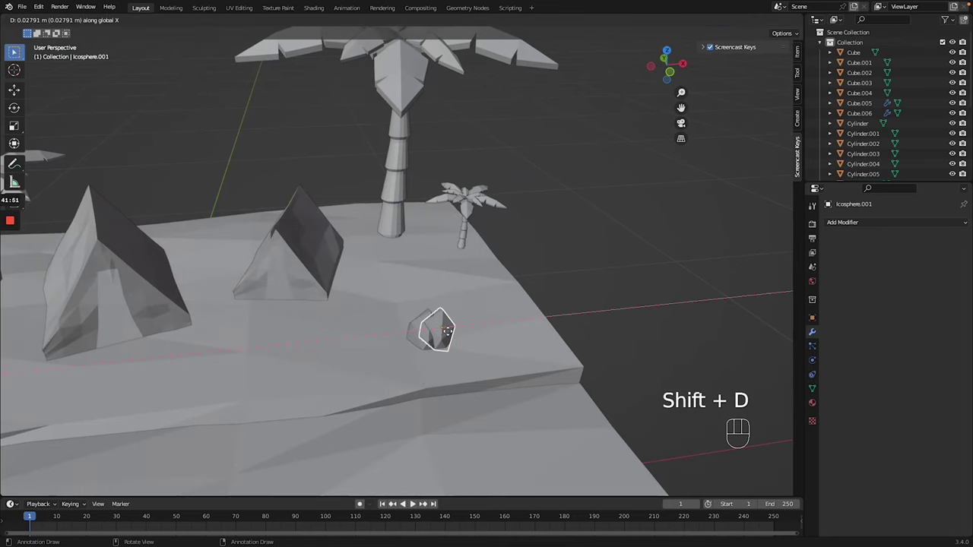
{"action": "key", "text": "ctrl+z"}
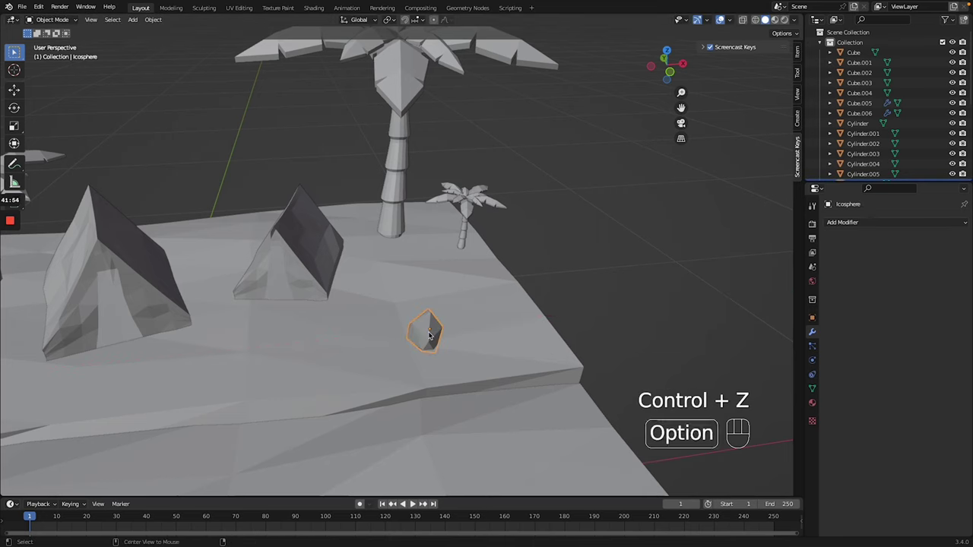
{"action": "key", "text": "alt+d"}
{"action": "key", "text": "g"}
{"action": "key", "text": "g"}
{"action": "key", "text": "x"}
{"action": "key", "text": "x"}
{"action": "key", "text": "g"}
{"action": "key", "text": "g"}
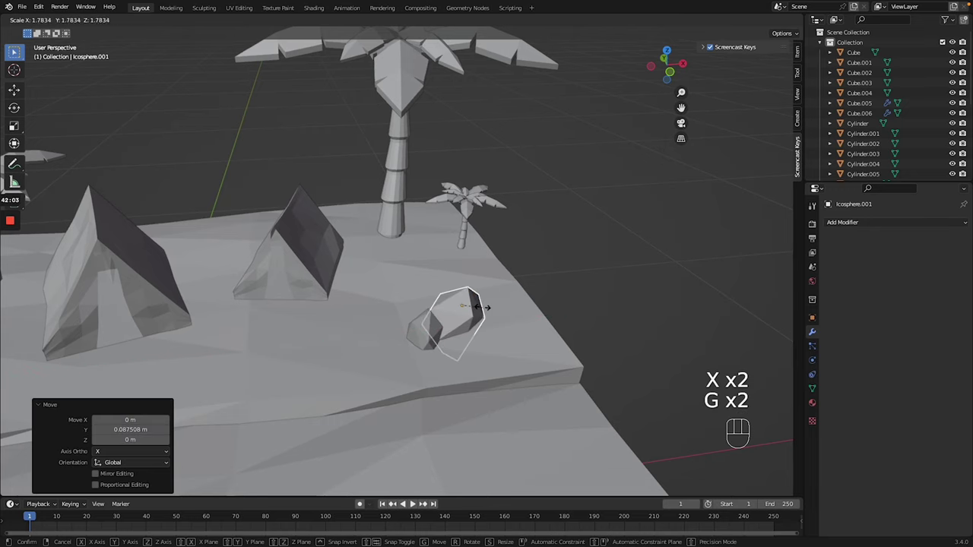
{"action": "key", "text": "g"}
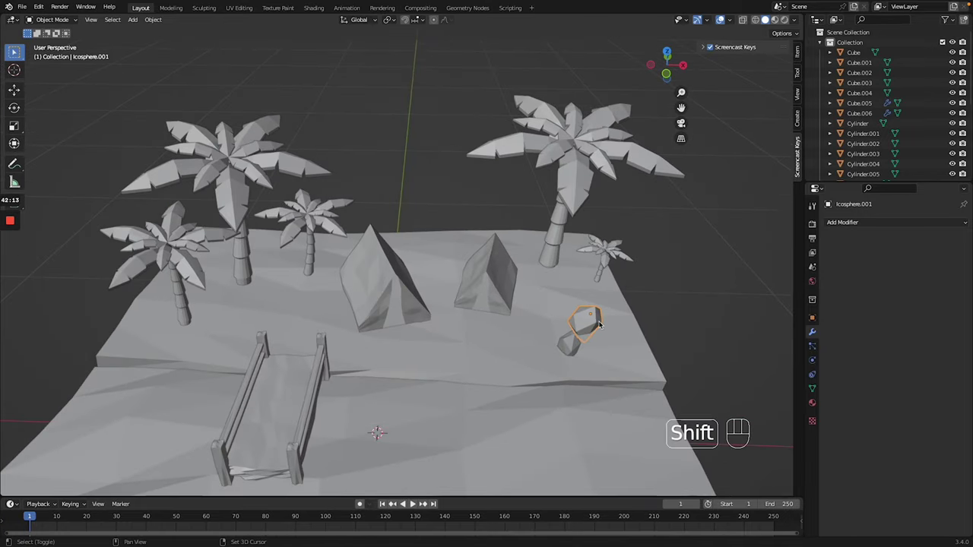
- Add another enlarged copy beside the tent, flatten and rotate it, then place a linked duplicate nearby
{"action": "key", "text": "shift+d"}
{"action": "key", "text": "g"}
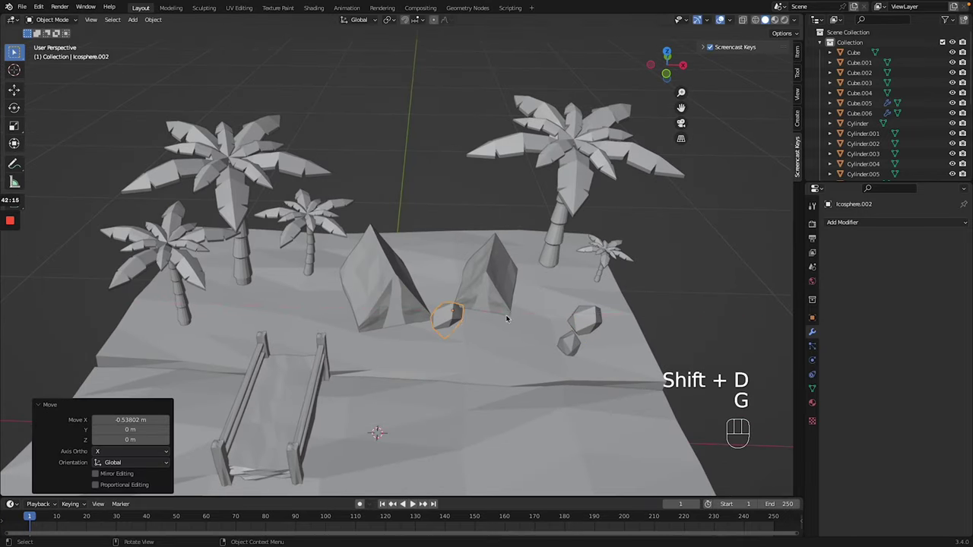
{"action": "key", "text": "g"}
{"action": "key", "text": "g"}
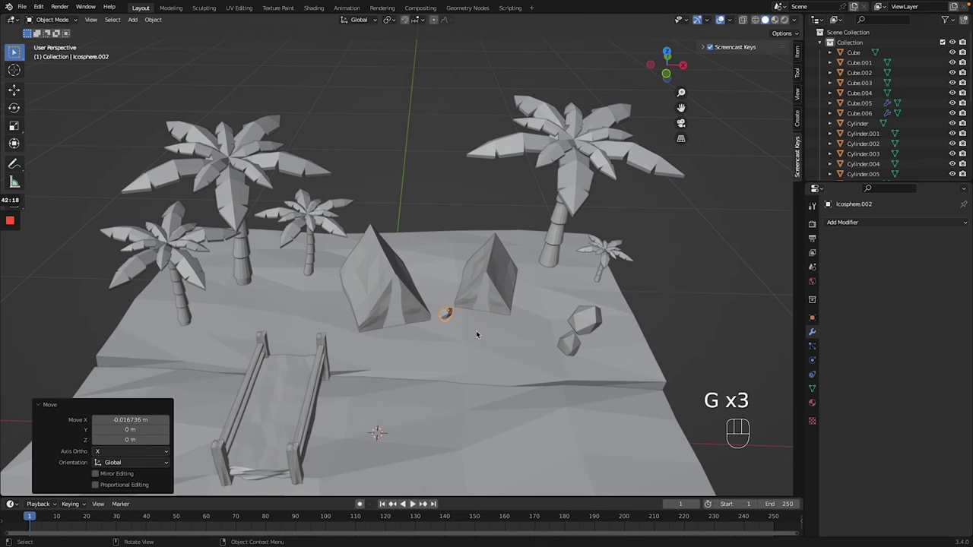
{"action": "key", "text": "g"}
{"action": "key", "text": "g"}
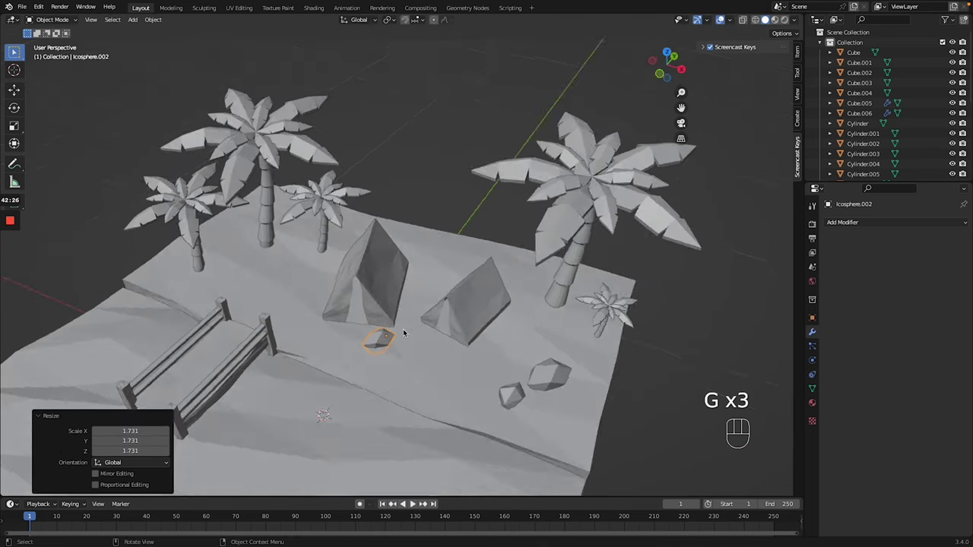
{"action": "key", "text": "g"}
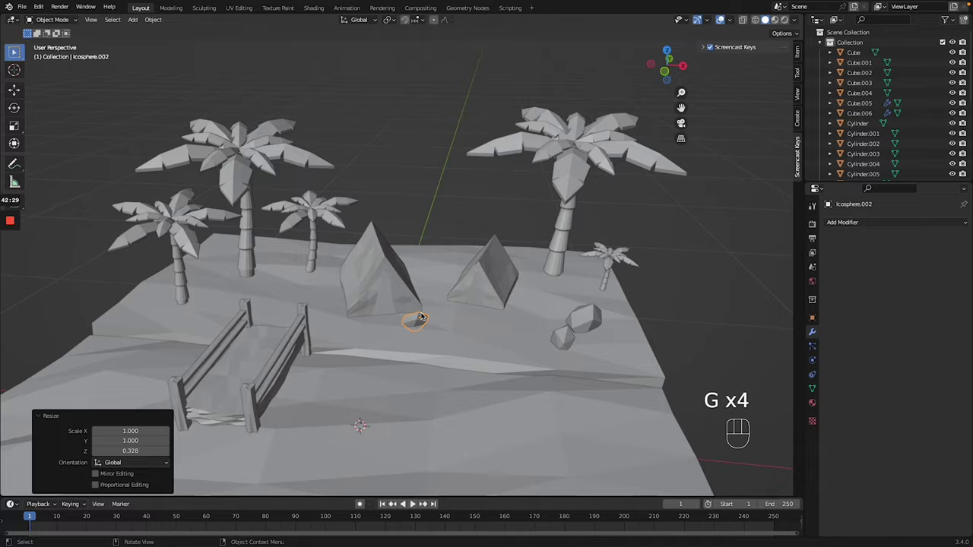
{"action": "key", "text": "g"}
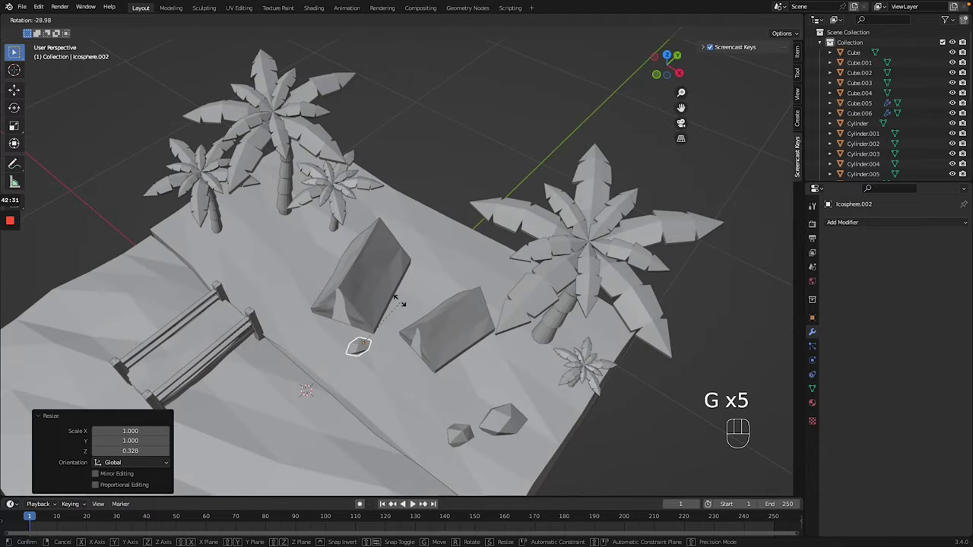
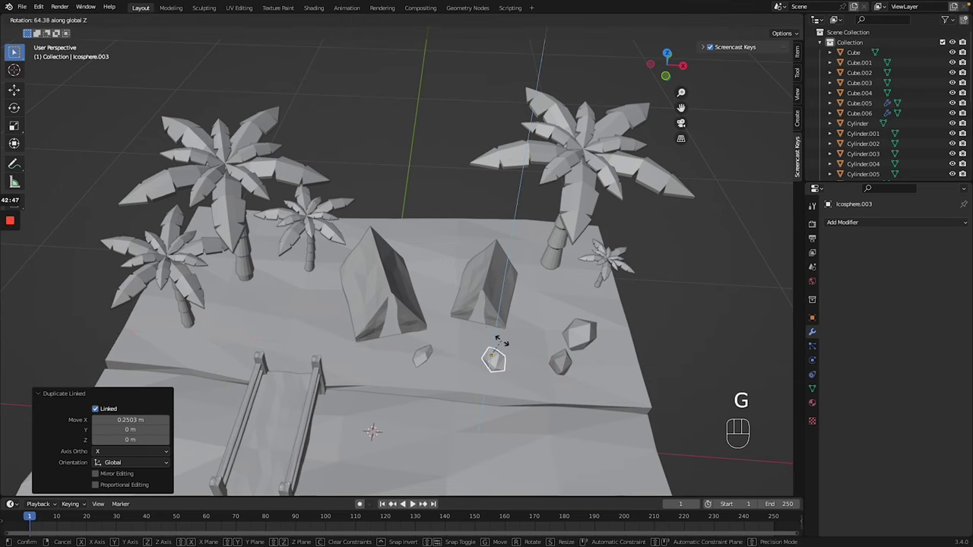
{"action": "key", "text": "z"}
{"action": "key", "text": "g"}
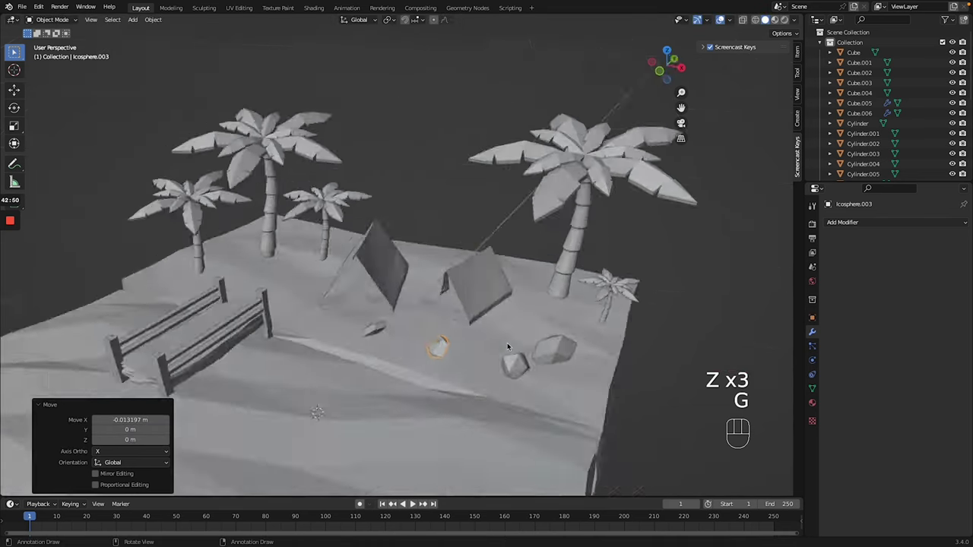
- Add a new icosphere in local top view, shrink it to about 0.074 and nudge it along Y
{"action": "left_click", "coordinate": [702, 354]}
{"action": "key", "text": "shift+a"}
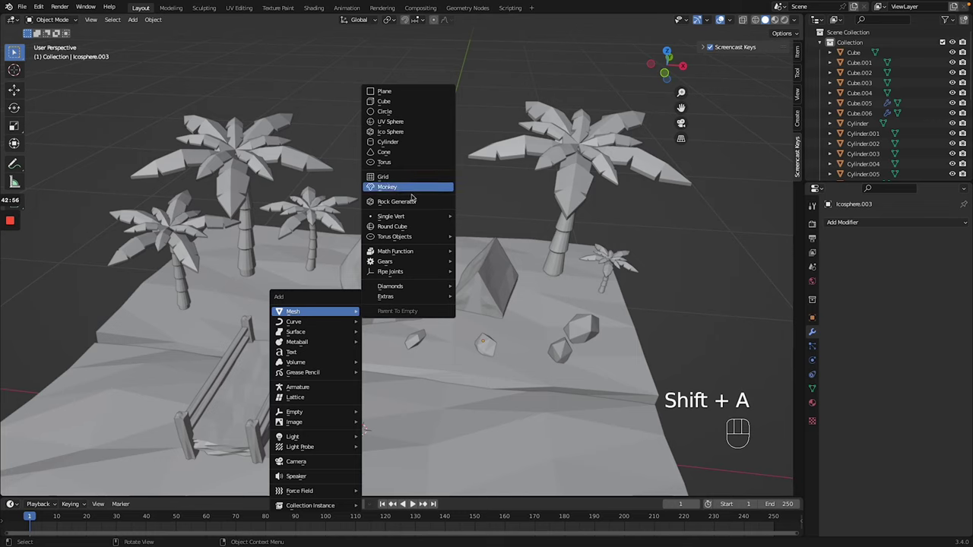
{"action": "left_click", "coordinate": [479, 383]}
{"action": "key", "text": "/"}
{"action": "key", "text": "g"}
{"action": "key", "text": "KP_7"}
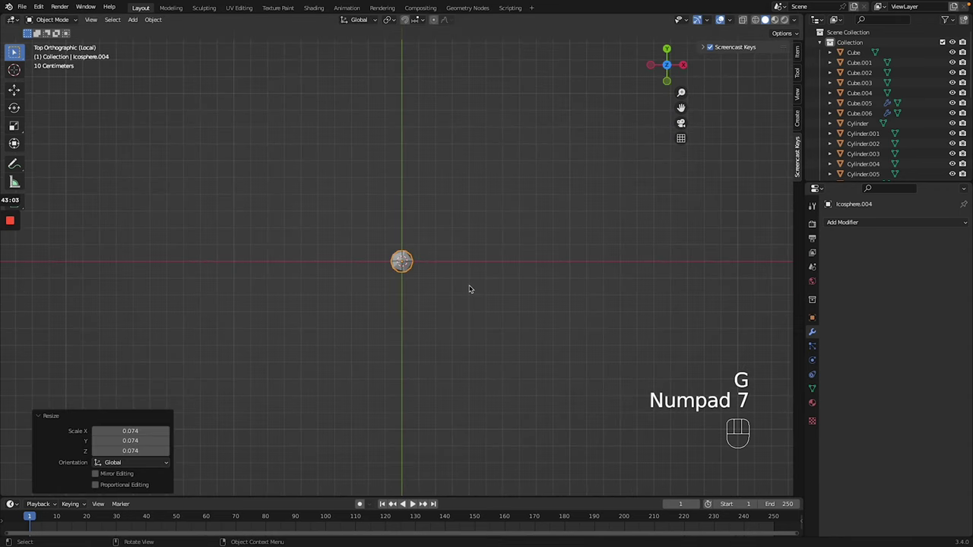
{"action": "key", "text": "g"}
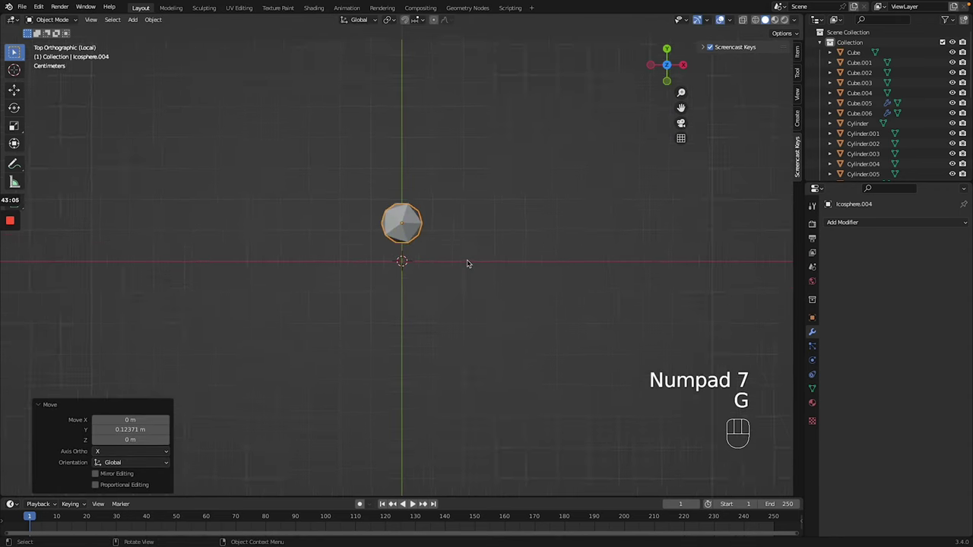
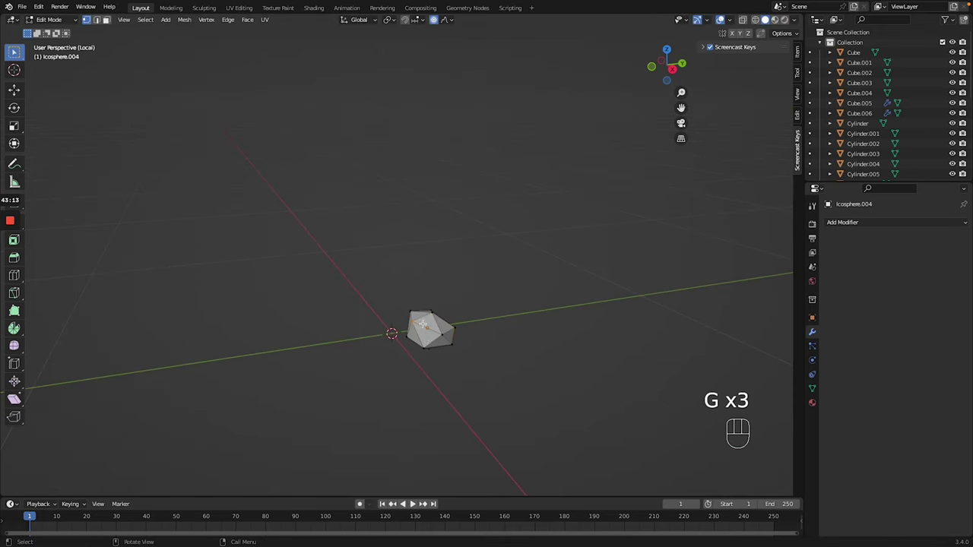
- Apply all transforms, shift the rock about 0.05 m along Y, then apply rotation and scale
{"action": "key", "text": "g"}
{"action": "key", "text": "g"}
{"action": "key", "text": "Tab"}
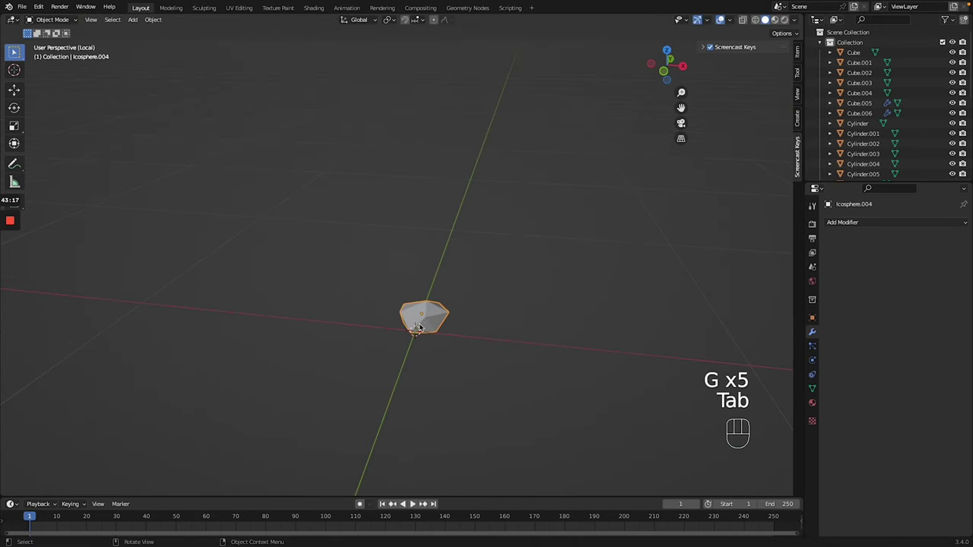
{"action": "key", "text": "ctrl+a"}
{"action": "key", "text": "ctrl+a"}
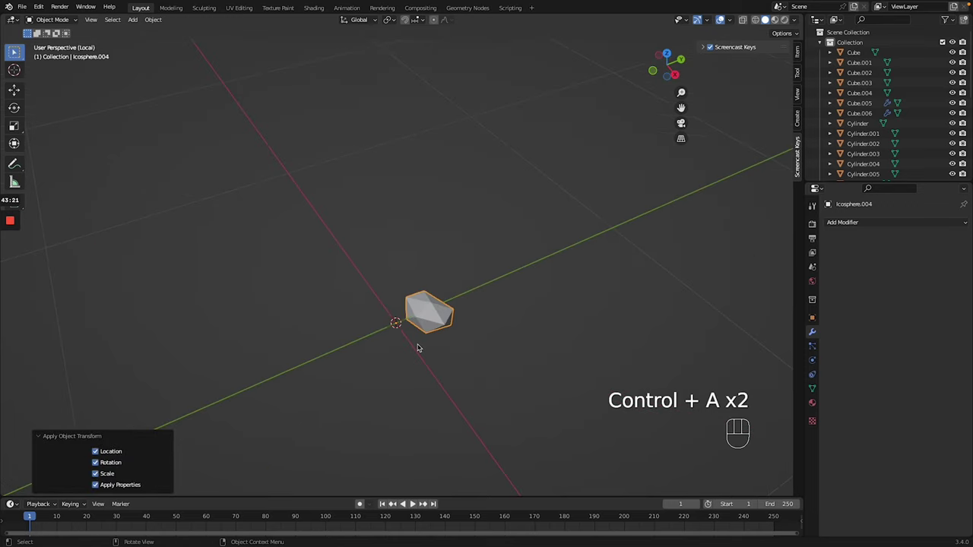
{"action": "left_click", "coordinate": [440, 290]}
{"action": "key", "text": "g"}
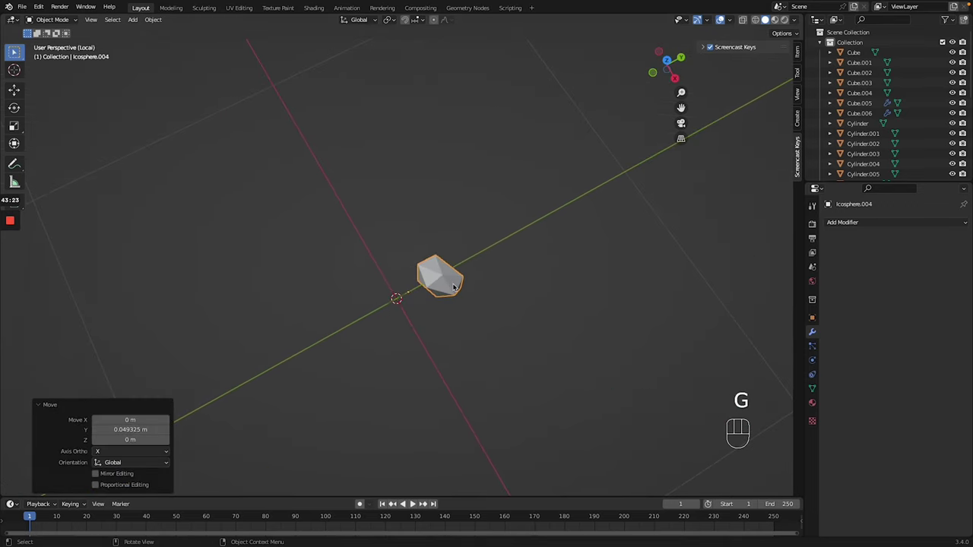
{"action": "key", "text": "ctrl+a"}
{"action": "key", "text": "ctrl+a"}
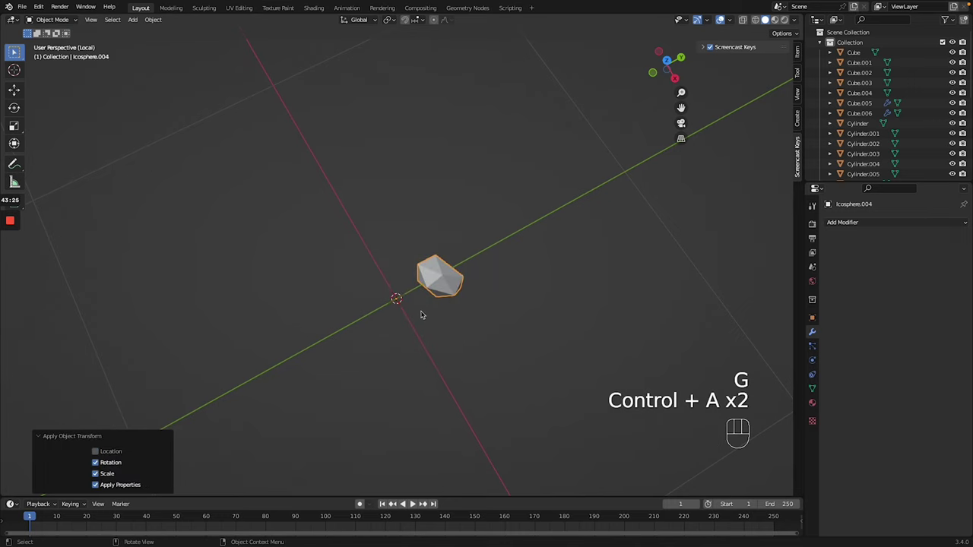
- Add a Bezier circle at the origin, shrink it to about 0.08 and apply its rotation and scale
{"action": "key", "text": "shift+a"}
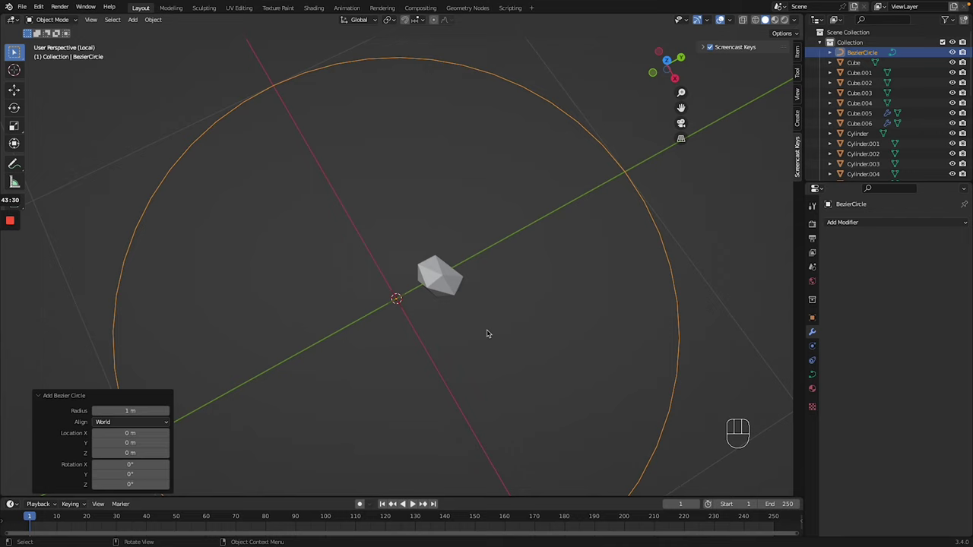
{"action": "key", "text": "g"}
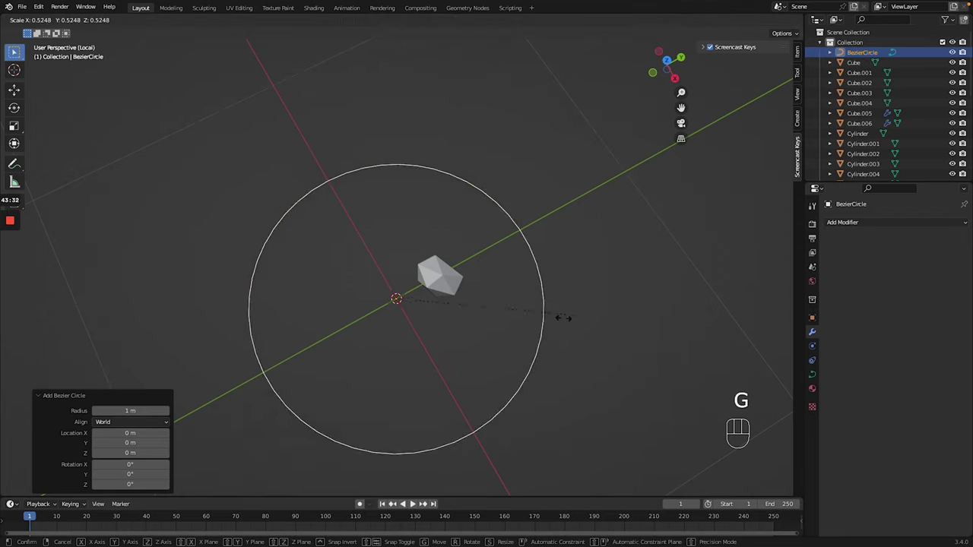
{"action": "key", "text": "ctrl+a"}
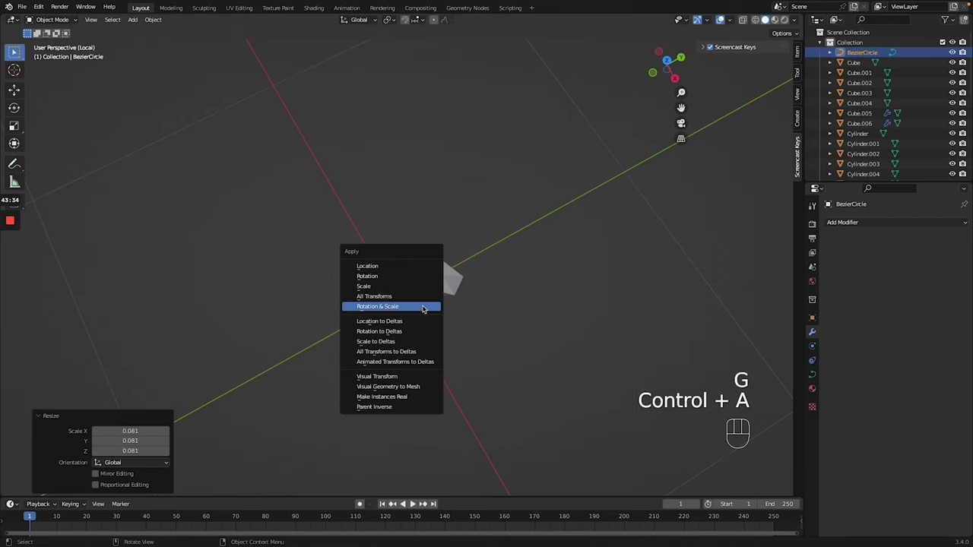
{"action": "key", "text": "ctrl+a"}
- Give the icosphere rock Array and Curve modifiers so copies ring the circle
{"action": "left_click_drag", "start_coordinate": [891, 225], "coordinate": [493, 239]}
{"action": "left_click", "coordinate": [457, 282]}
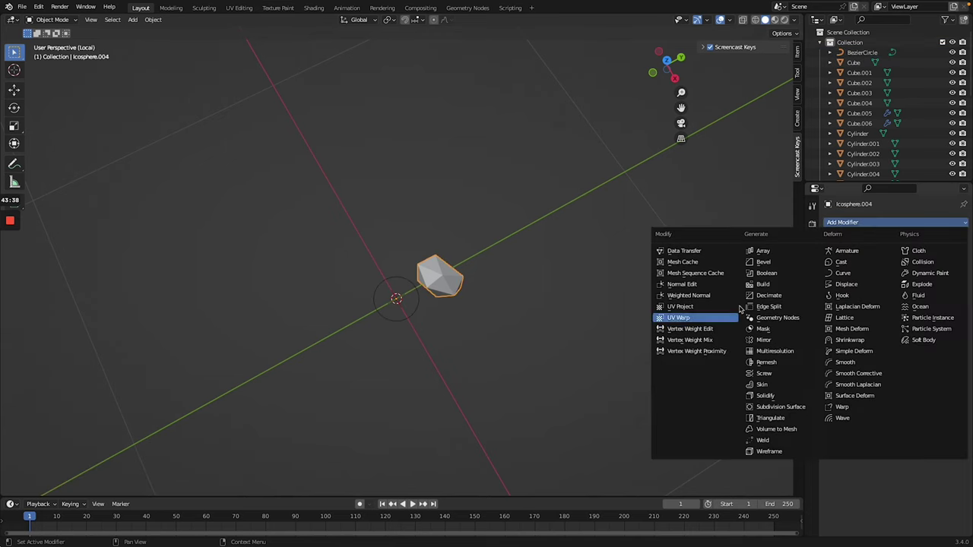
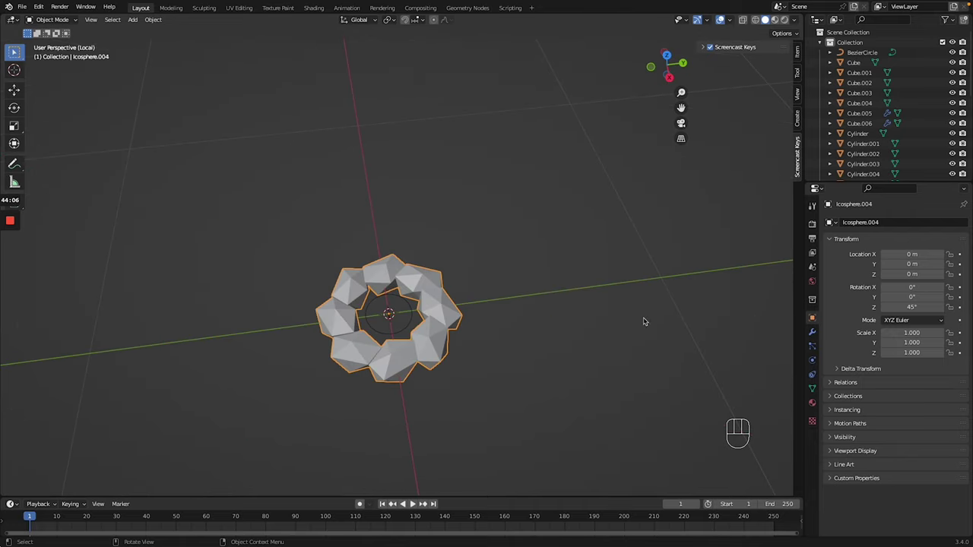
- Jitter the stone ring's vertices with random-falloff proportional editing so the rocks sit unevenly
{"action": "left_click", "coordinate": [814, 332]}
{"action": "left_click_drag", "start_coordinate": [941, 239], "coordinate": [820, 267]}
{"action": "key", "text": "Tab"}
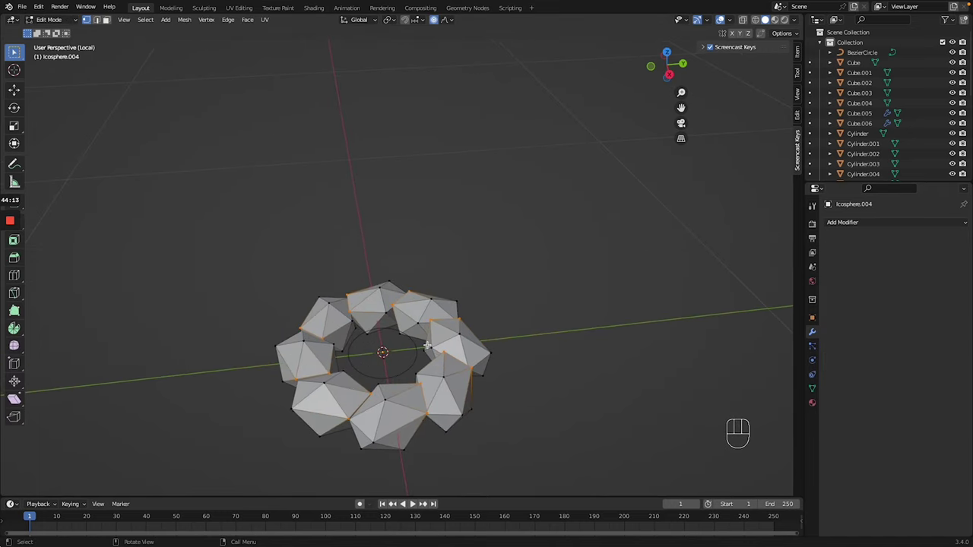
{"action": "key", "text": "g"}
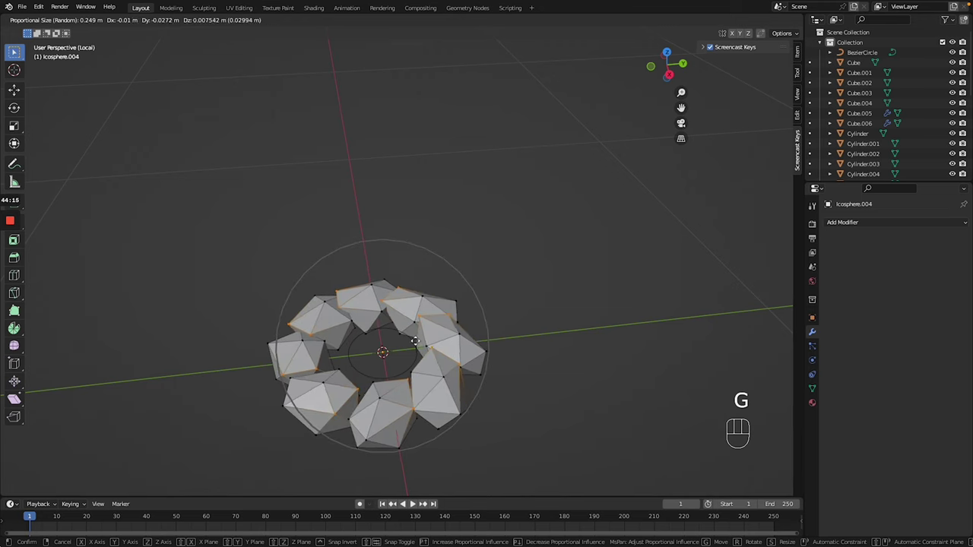
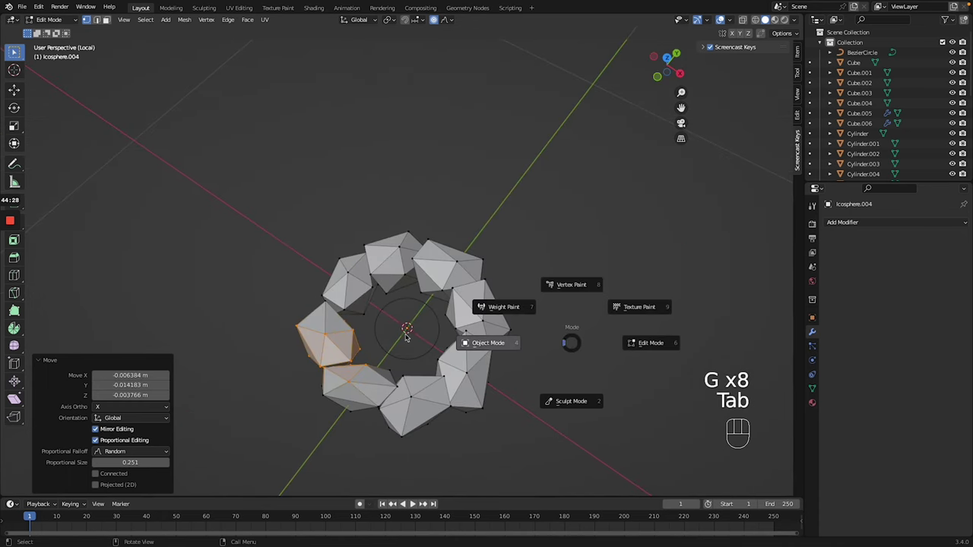
- Delete the guide circle, leave local view and move the stone ring along X onto the sand near the tents
{"action": "key", "text": "Delete"}
{"action": "key", "text": "/"}
{"action": "key", "text": "g"}
{"action": "key", "text": "g"}
{"action": "key", "text": "g"}
{"action": "key", "text": "g"}
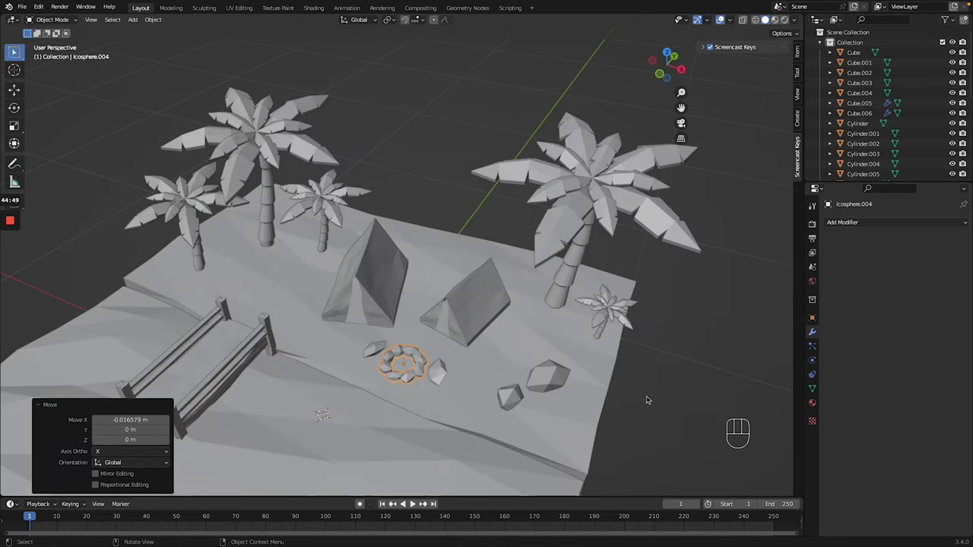
- Show the Render Properties with Eevee at 64 render samples
{"action": "left_click", "coordinate": [708, 414]}
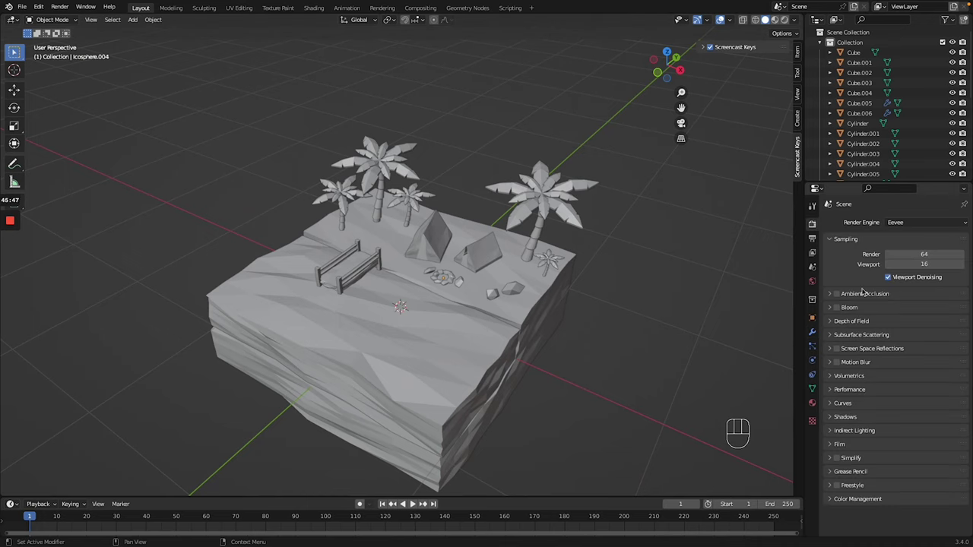
- Set viewport sampling to 16 samples with viewport denoising enabled
{"action": "left_click", "coordinate": [841, 296]}
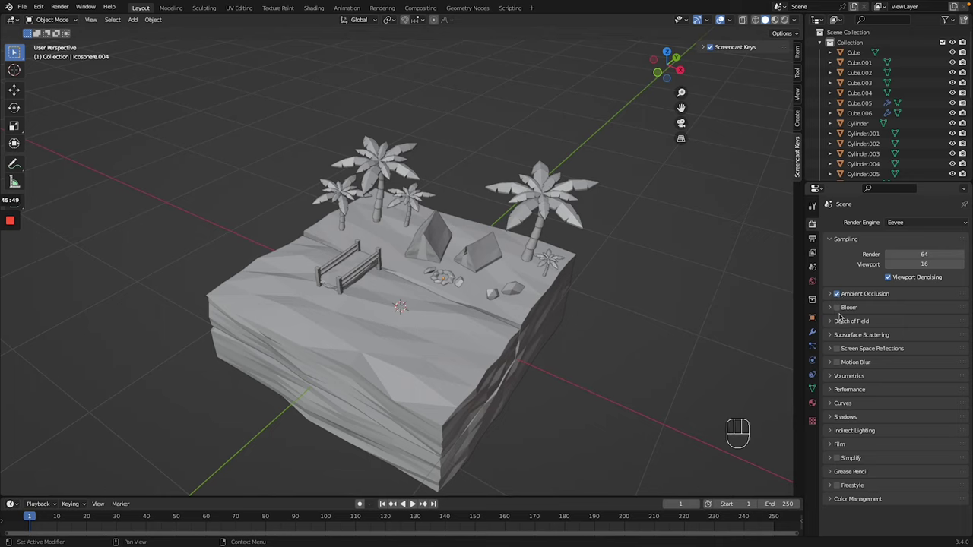
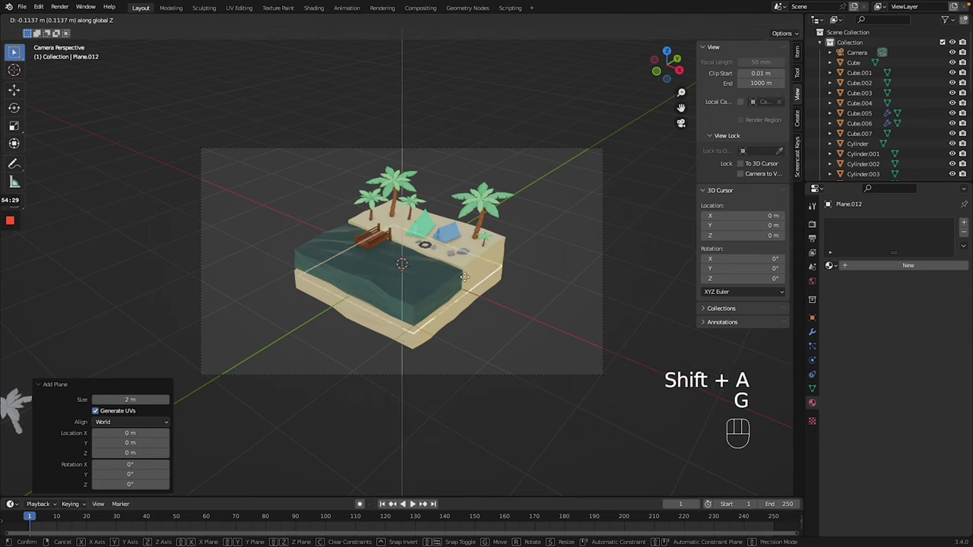
- Lower the new plane beneath the island, turn it about Z and enlarge it past the island
{"action": "key", "text": "g"}
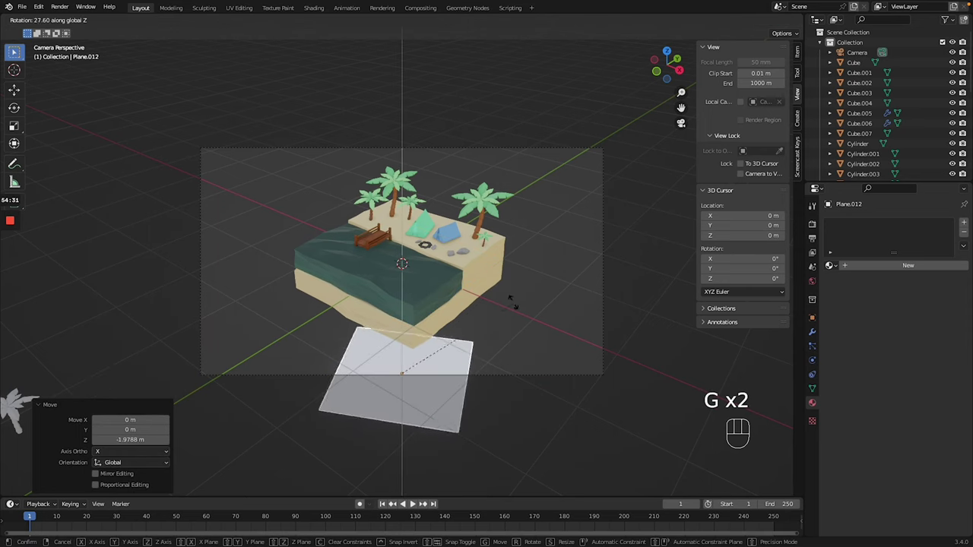
{"action": "key", "text": "z"}
{"action": "key", "text": "z"}
{"action": "key", "text": "g"}
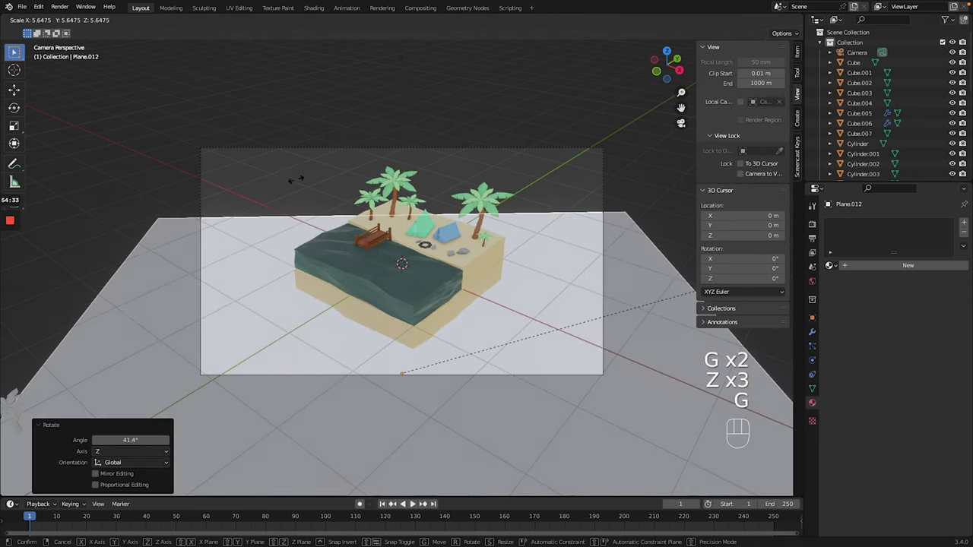
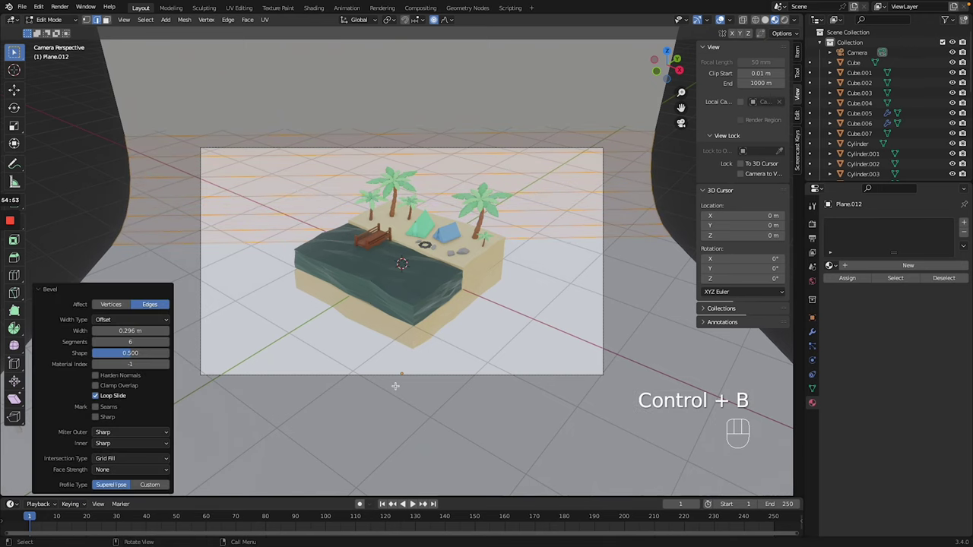
- Leave mesh editing on the bevelled backdrop and re-set its origin
{"action": "key", "text": "Tab"}
{"action": "left_click", "coordinate": [456, 423]}
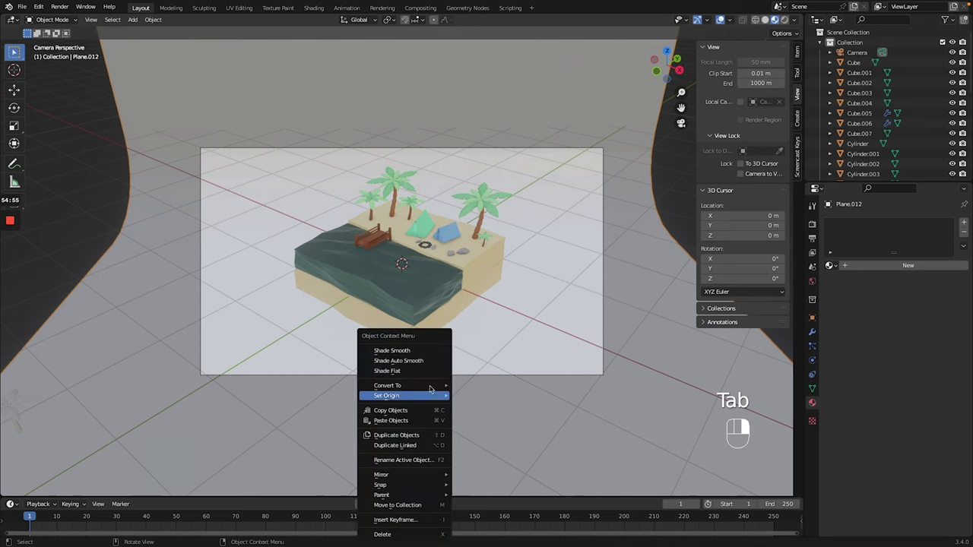
{"action": "left_click", "coordinate": [484, 472]}
- Add a Sun light, shift it along X beside the island and give it a warm pale-orange colour
{"action": "key", "text": "KP_0"}
{"action": "key", "text": "shift+a"}
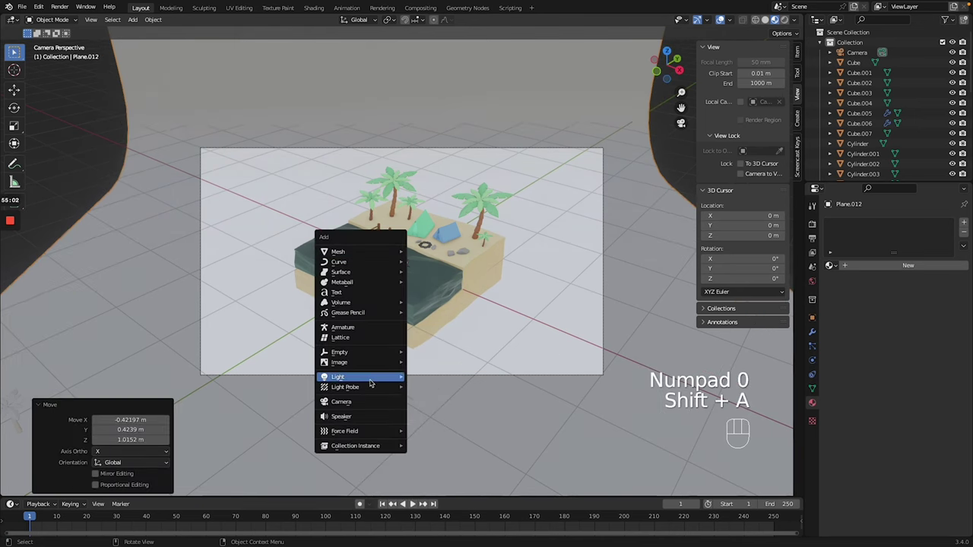
{"action": "key", "text": "g"}
{"action": "key", "text": "g"}
{"action": "key", "text": "g"}
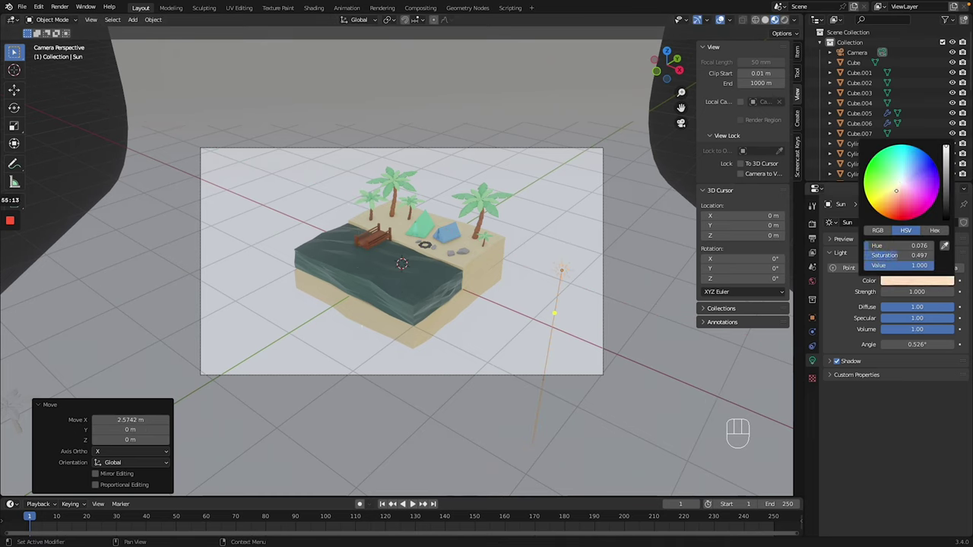
{"action": "left_click", "coordinate": [791, 23]}
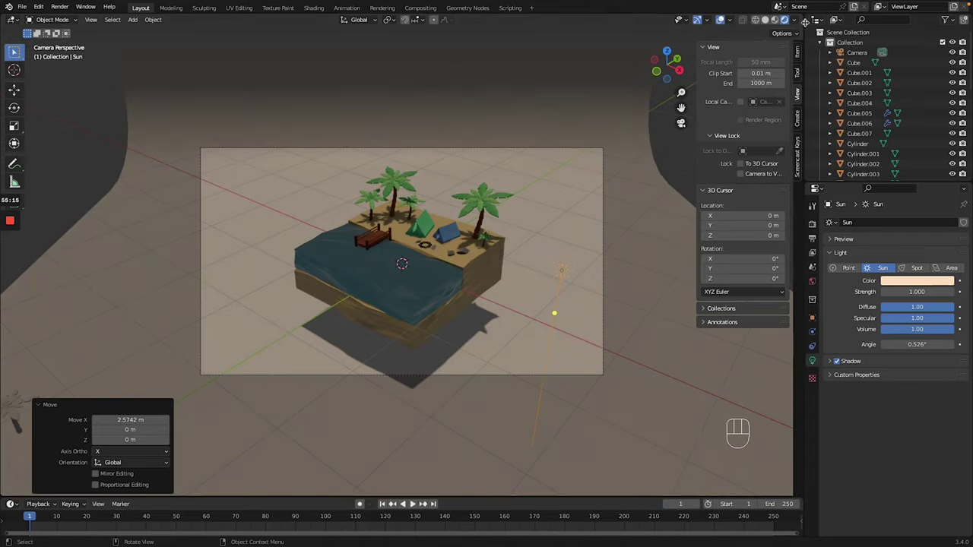
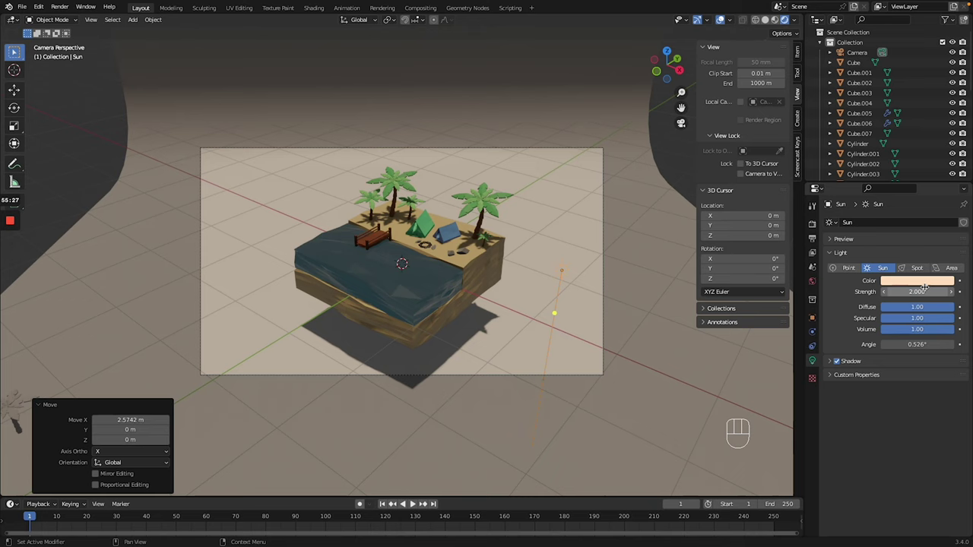
- Raise the sun's strength to 2 and tilt it to change the shadow direction
{"action": "key", "text": "g"}
{"action": "key", "text": "shift+d"}
{"action": "key", "text": "ctrl+z"}
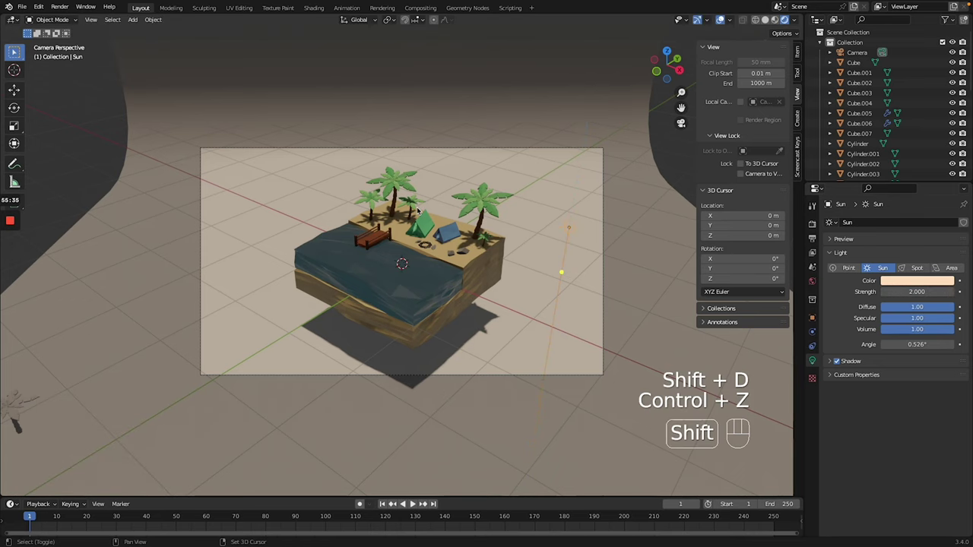
- Add a point light and raise it above the island
{"action": "key", "text": "shift+a"}
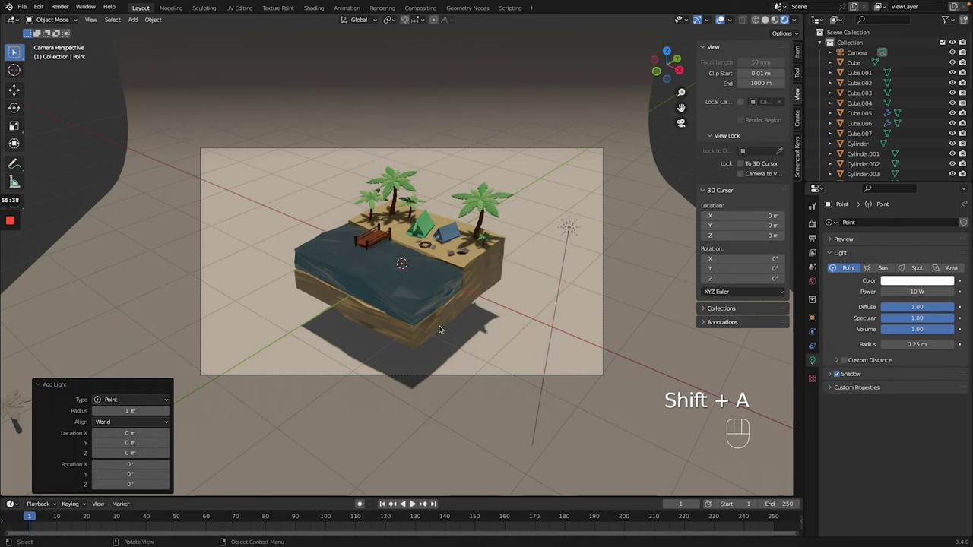
{"action": "key", "text": "g"}
{"action": "key", "text": "g"}
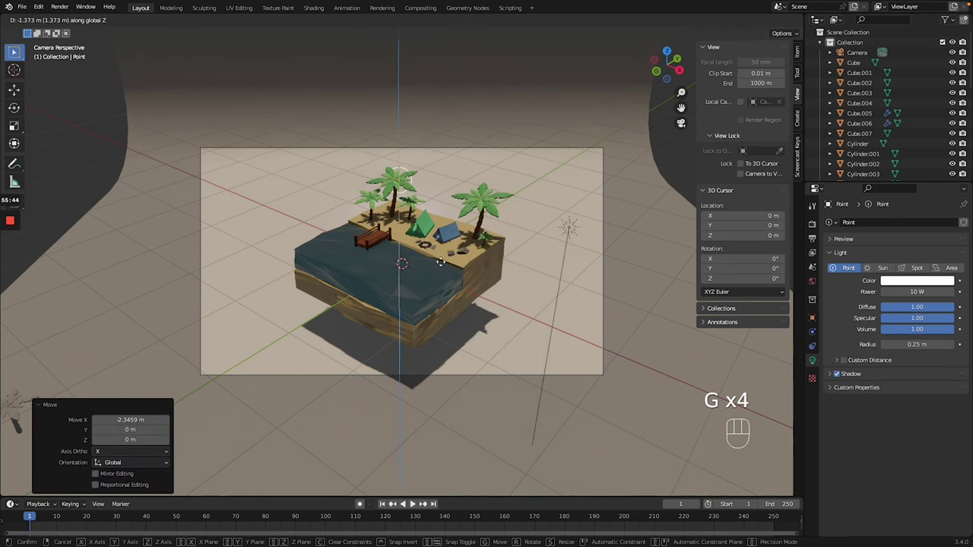
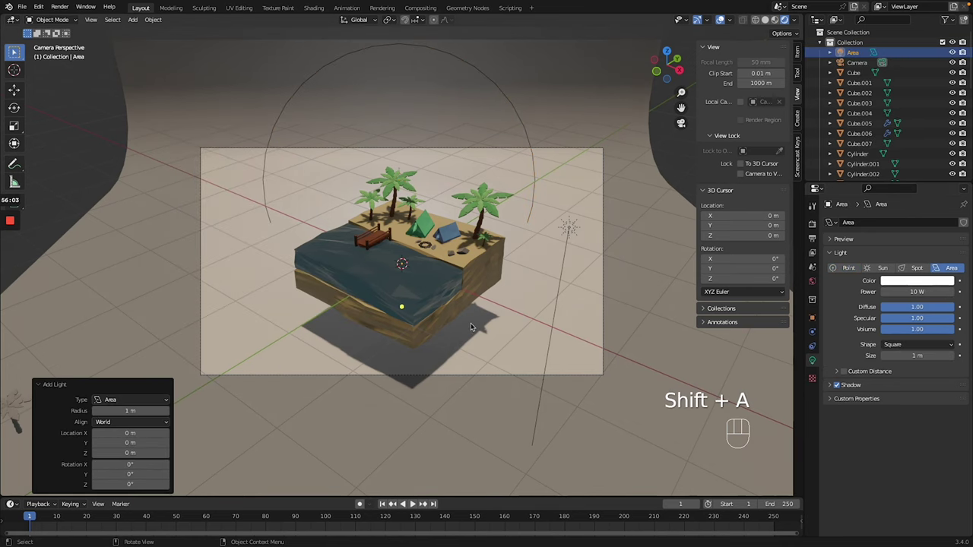
- Place a 50 W disk-shaped area light off to the side and raise the sun slightly
{"action": "key", "text": "g"}
{"action": "key", "text": "g"}
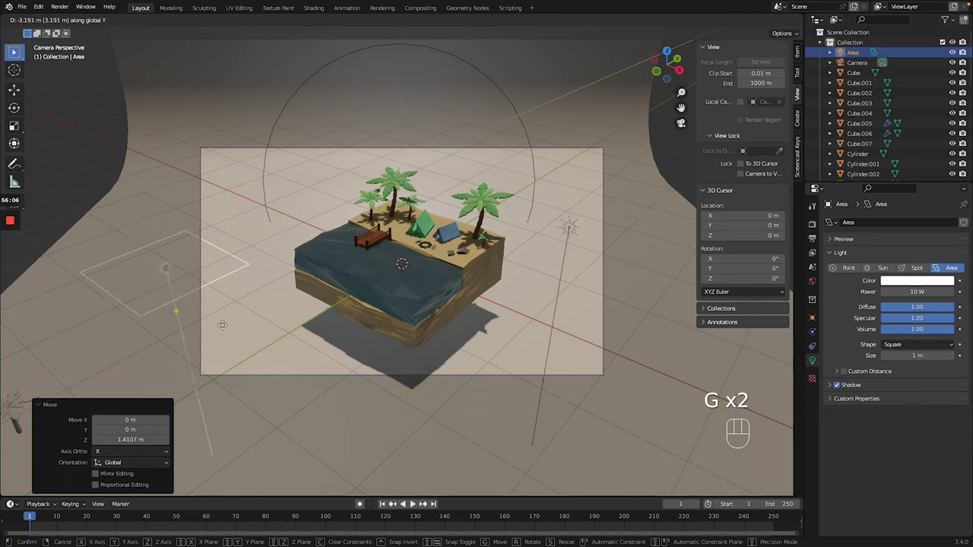
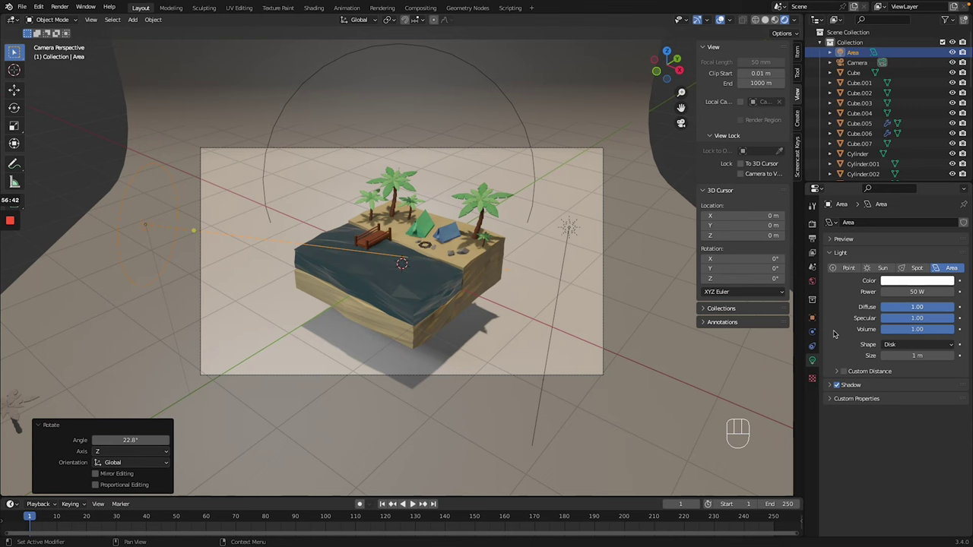
{"action": "key", "text": "g"}
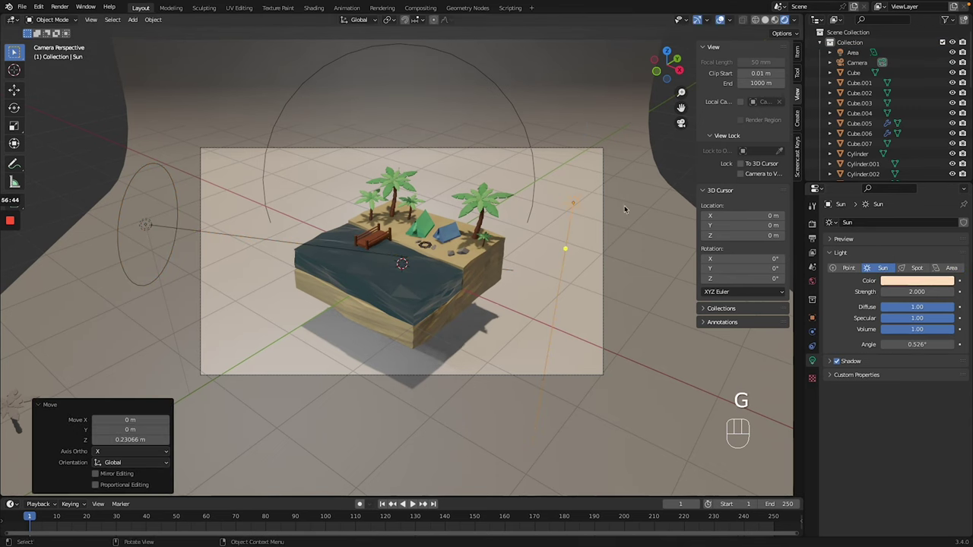
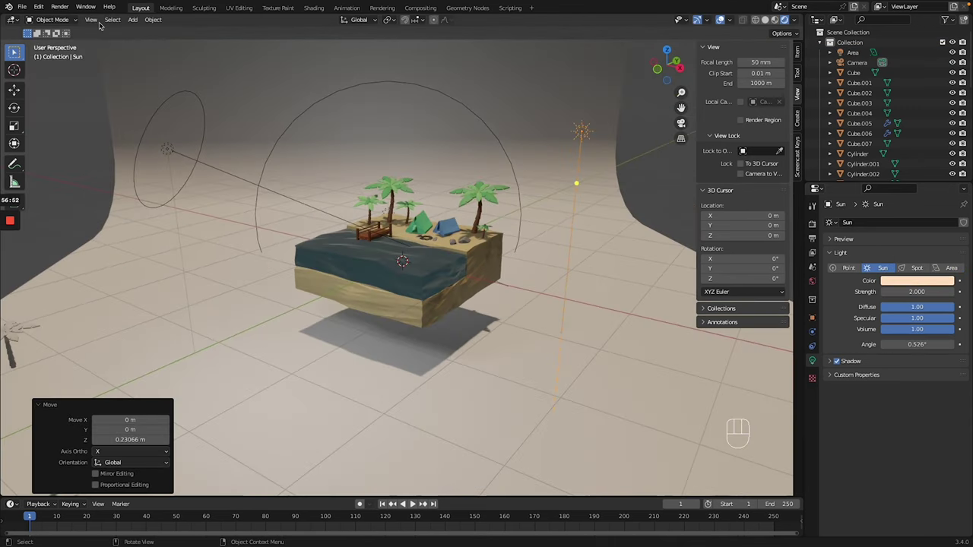
- Save the lit scene as Lowpoly Island tutorial v2 and bring up the rendering commands
{"action": "left_click", "coordinate": [435, 237]}
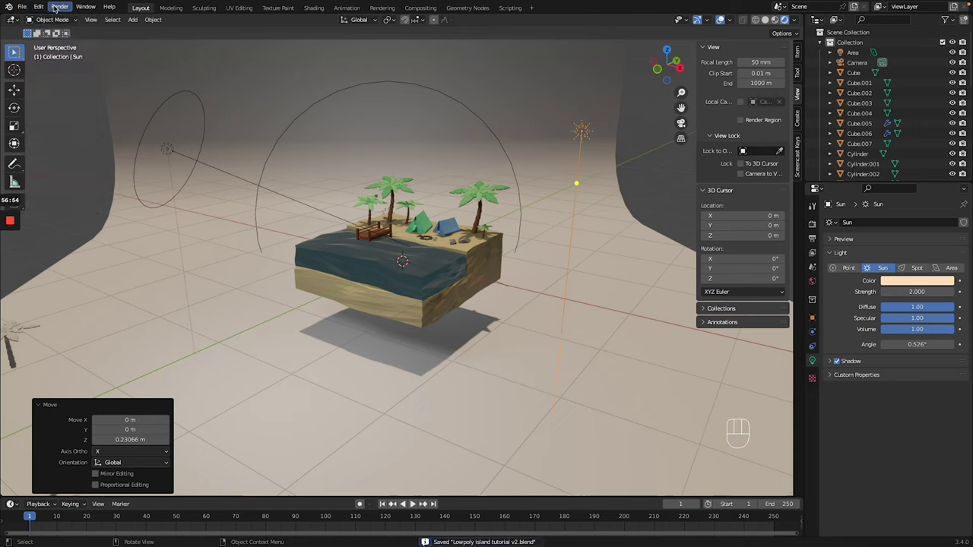
{"action": "left_click", "coordinate": [436, 237]}
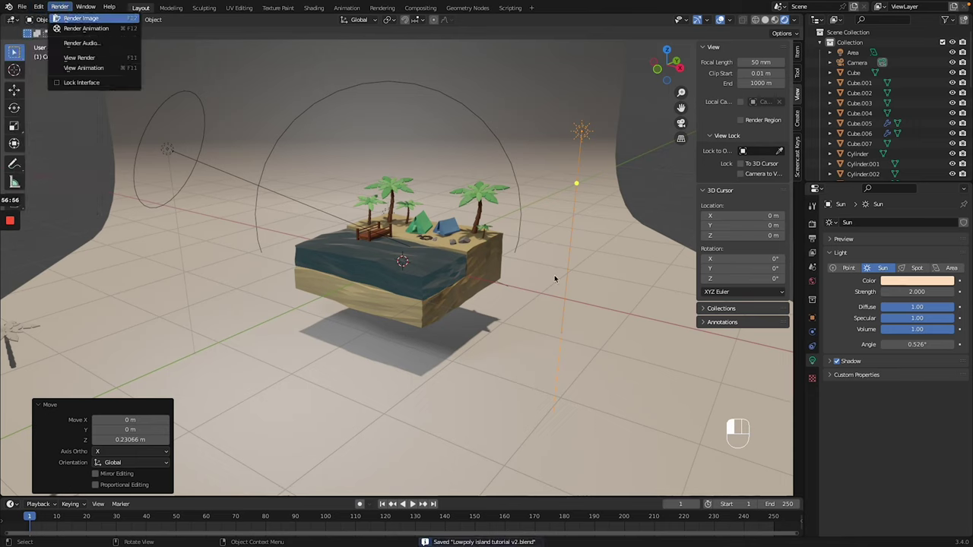
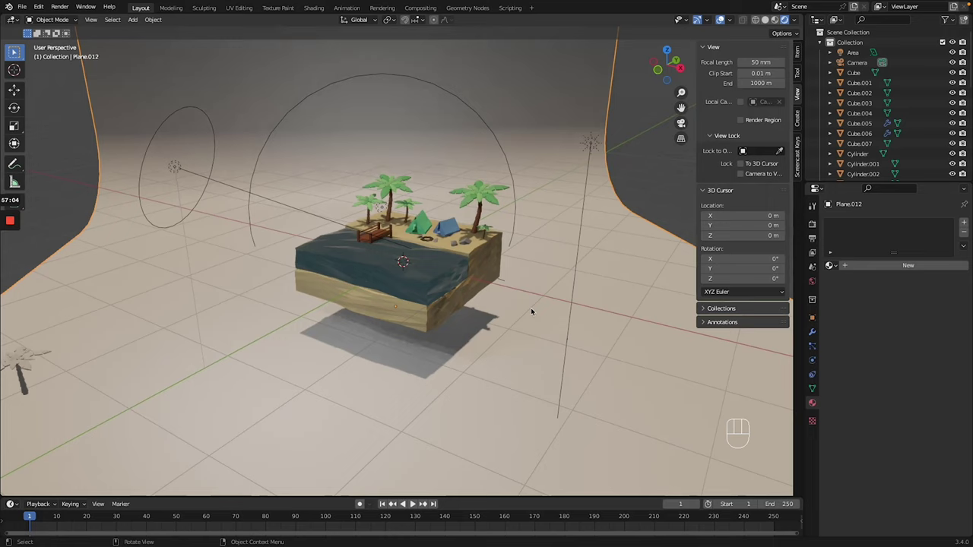
- Look through the scene camera to frame the island
{"action": "key", "text": "g"}
{"action": "key", "text": "g"}
{"action": "key", "text": "KP_0"}
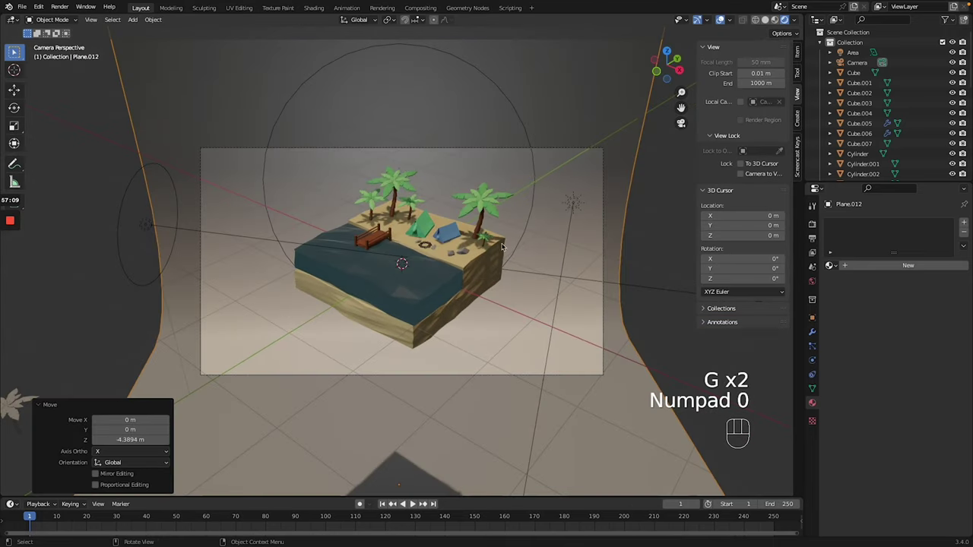
- Check the Eevee sampling settings and render the image from the camera
{"action": "left_click", "coordinate": [67, 7]}
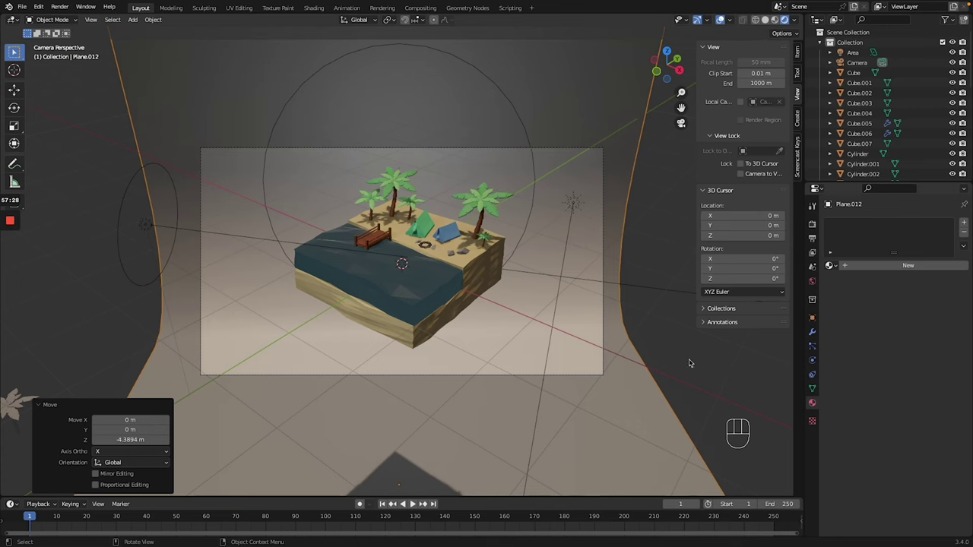
{"action": "left_click", "coordinate": [815, 228]}
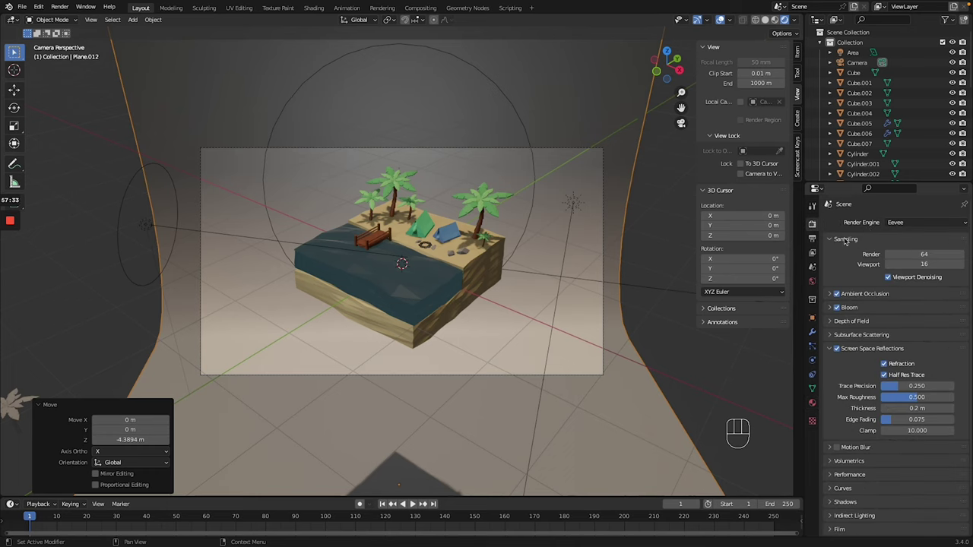
{"action": "left_click_drag", "start_coordinate": [72, 10], "coordinate": [85, 21]}
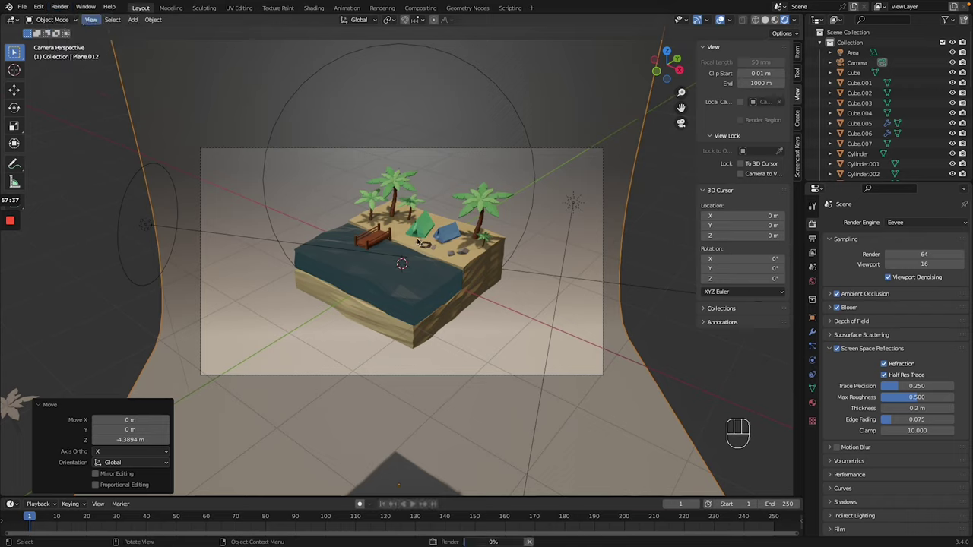